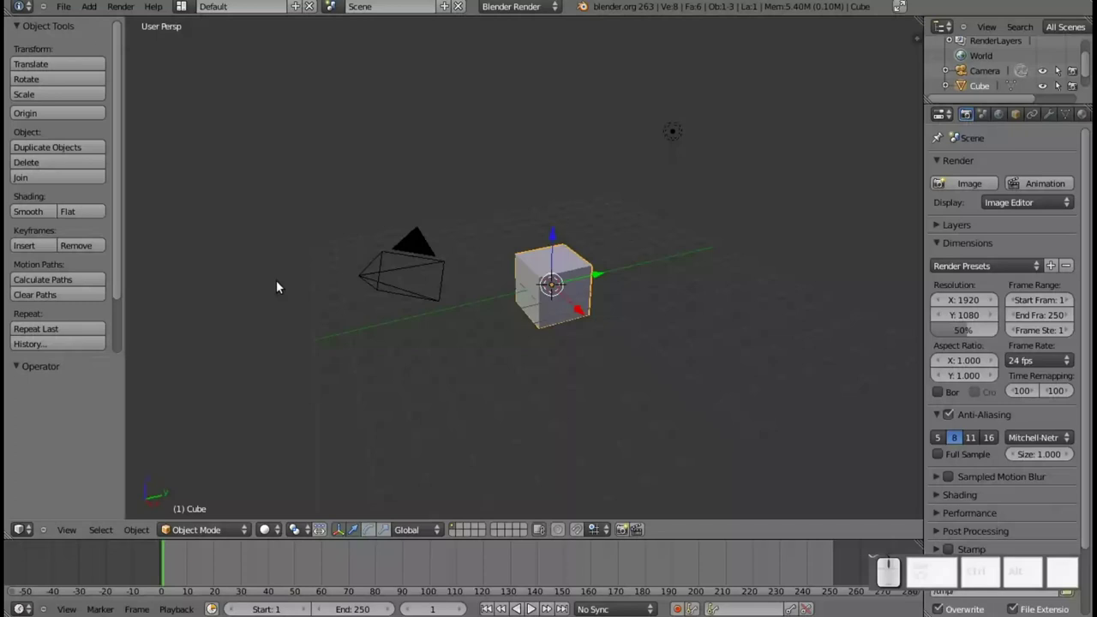
- Enable Background Images in the view properties and add a new image slot
key("n")
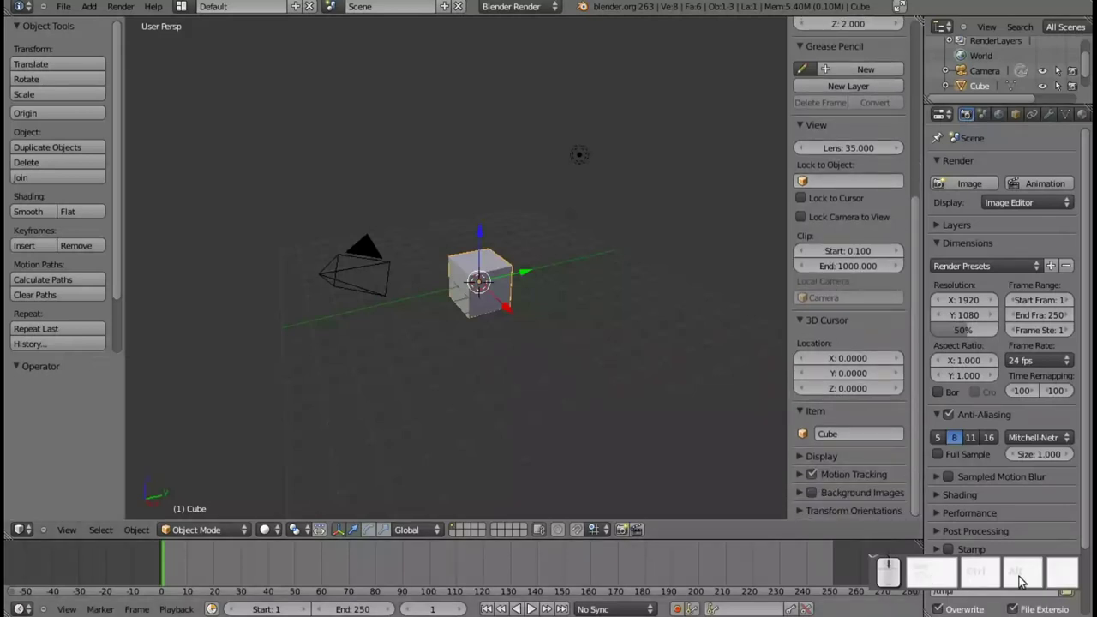
left_click_drag(990, 565, 1015, 567)
scroll("down", 3)
left_click(823, 494)
scroll("down", 3)
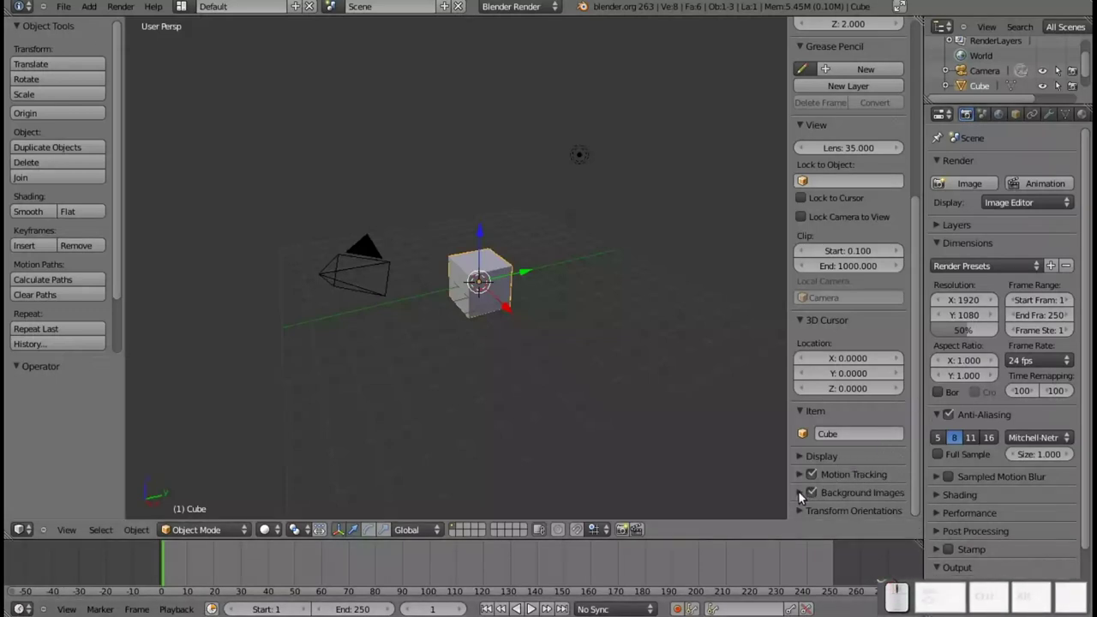
left_click(795, 498)
scroll("down", 3)
left_click(840, 492)
scroll("down", 3)
left_click(867, 492)
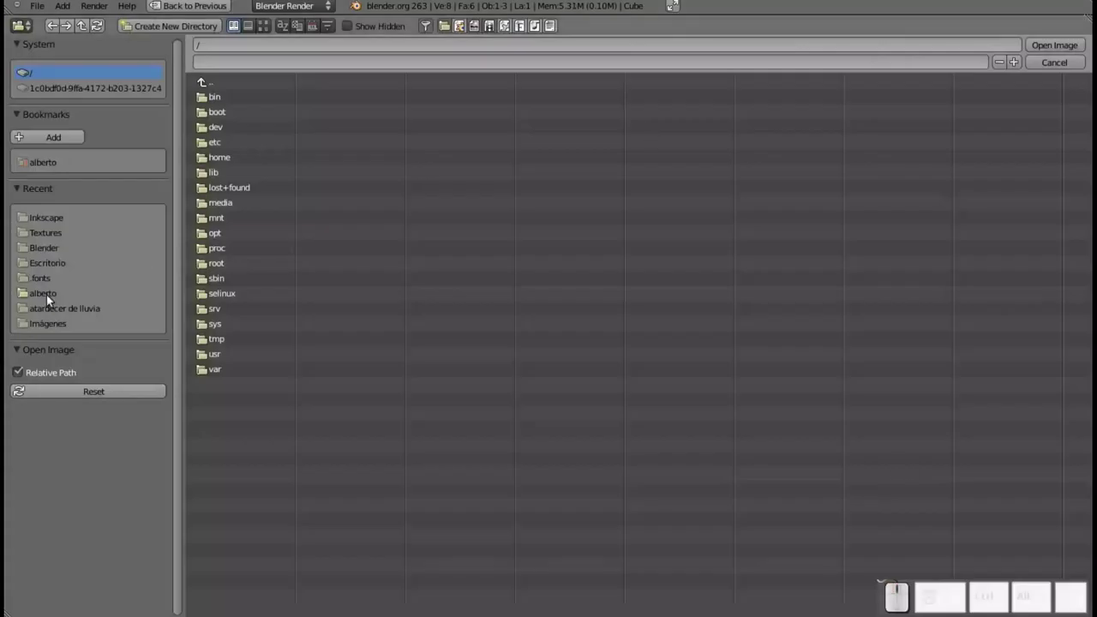
- Load Front_BFP.jpg from the Imágenes / Optimus Prime folder as the background picture
left_click(54, 326)
left_click(223, 115)
left_click(264, 32)
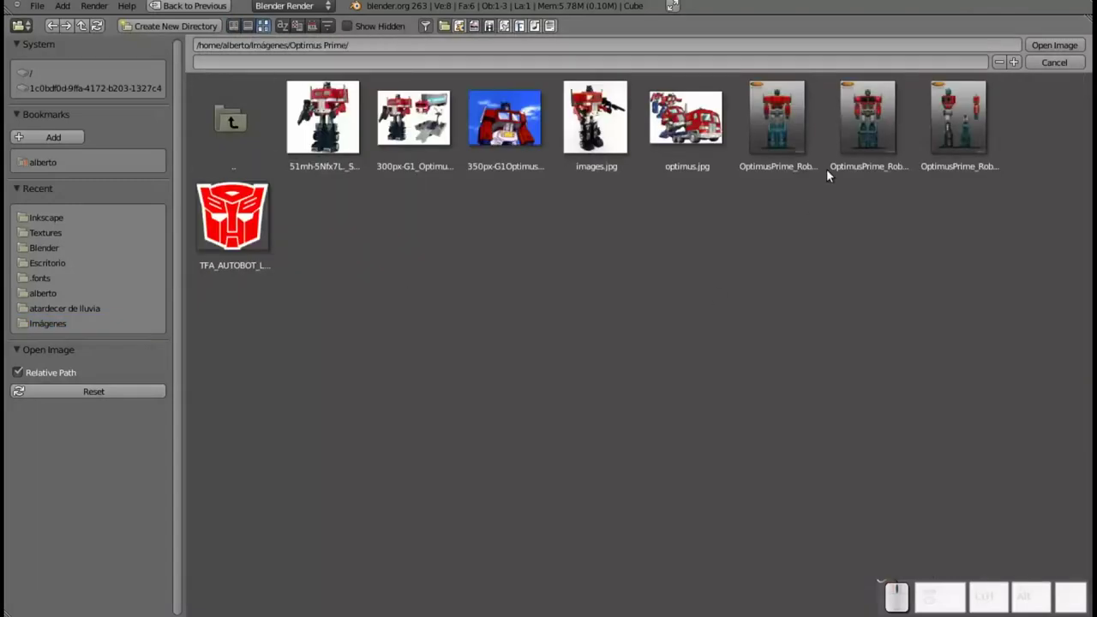
left_click(867, 124)
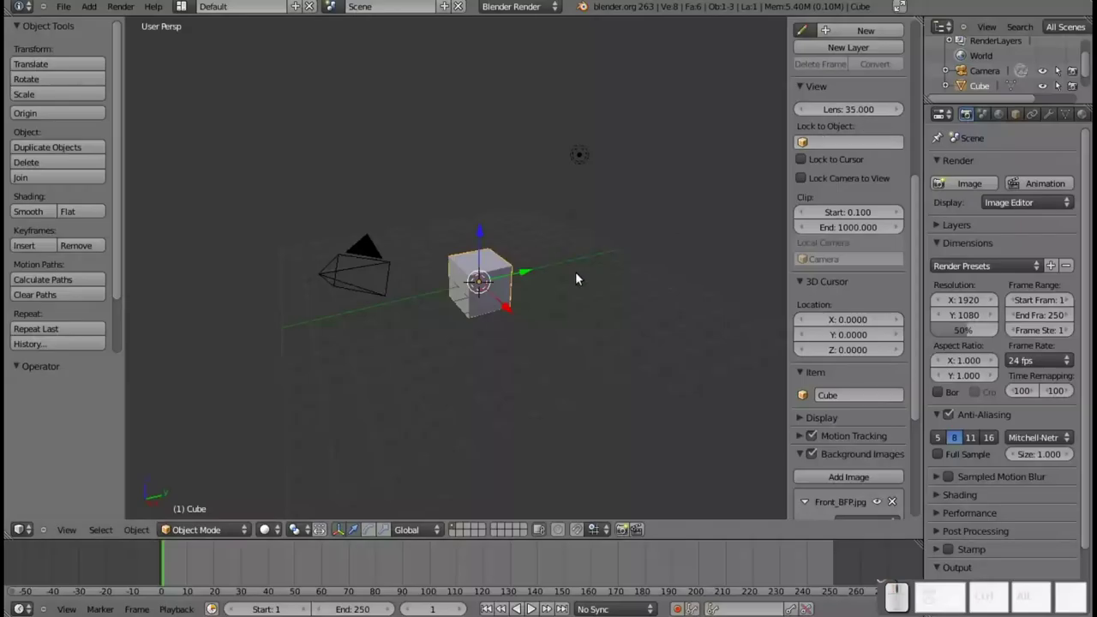
- Set the background image's Axis to Top so it shows only in top view
scroll("down", 3)
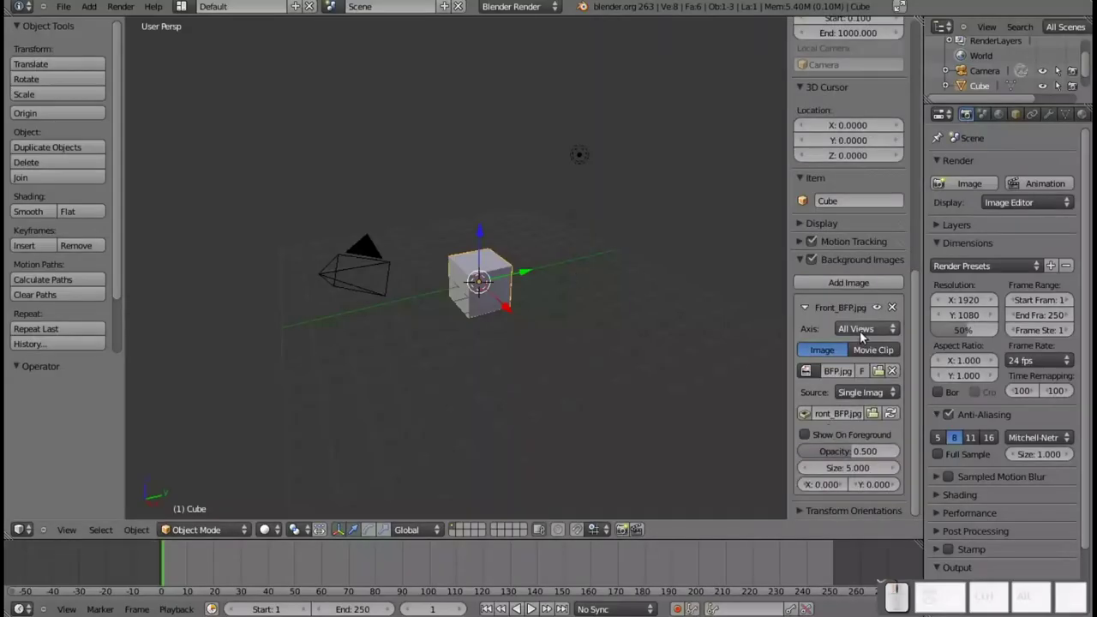
left_click(866, 335)
left_click(777, 320)
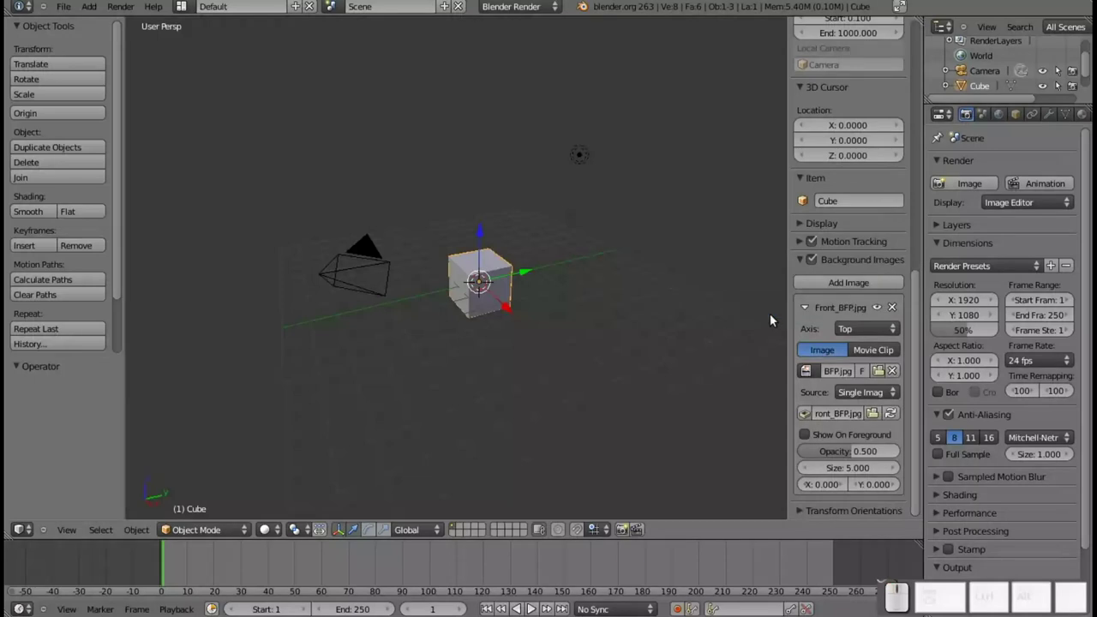
key("n")
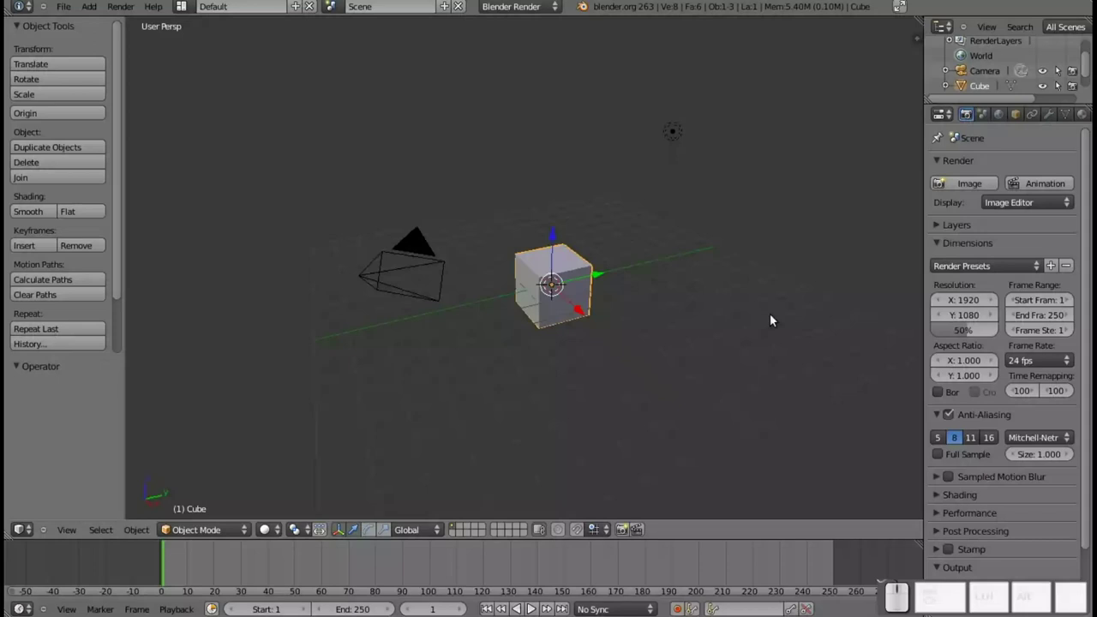
- Switch to top orthographic view and move the cube up along Y over the robot's chest
key("KP_7")
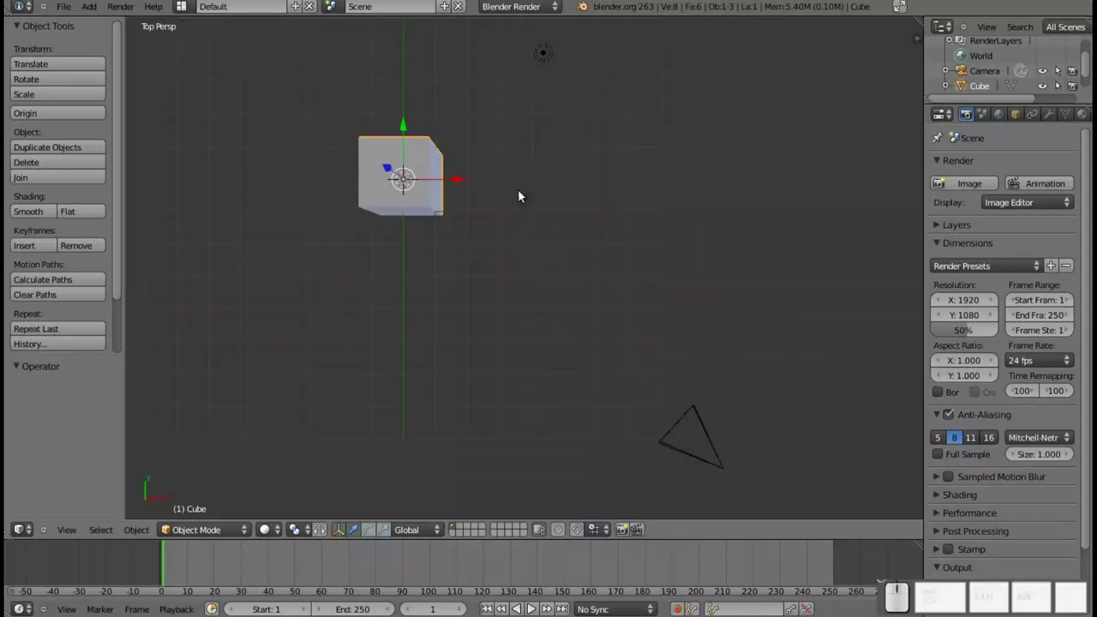
left_click_drag(365, 215, 570, 227)
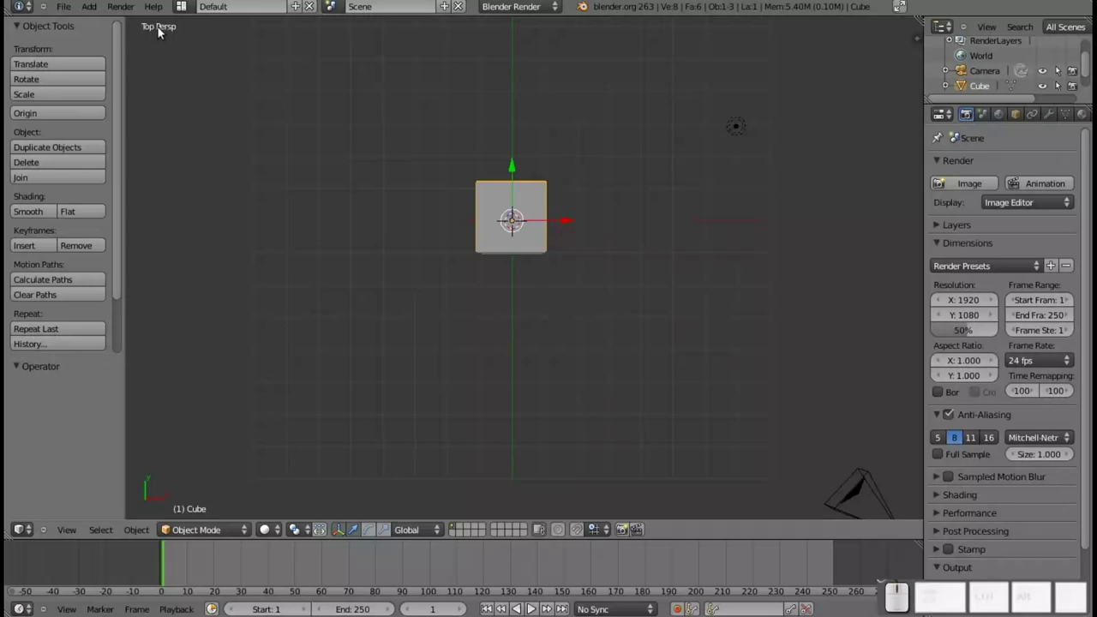
key("KP_5")
middle_click(536, 188)
left_click_drag(522, 261, 534, 149)
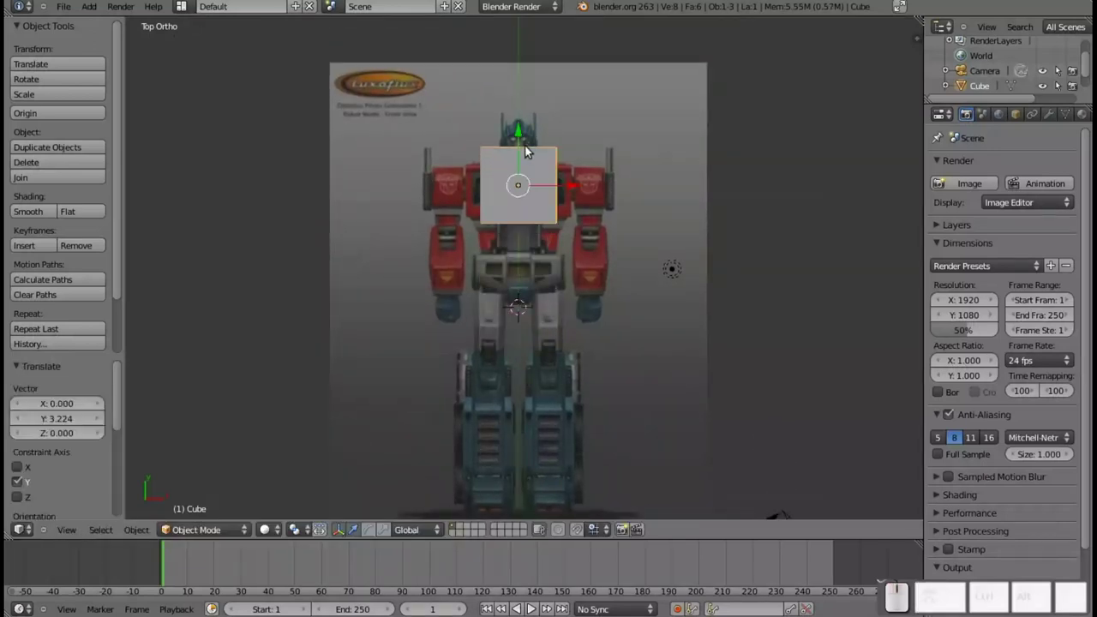
- In Edit Mode, cut a vertical edge loop through the middle of the cube
key("Tab")
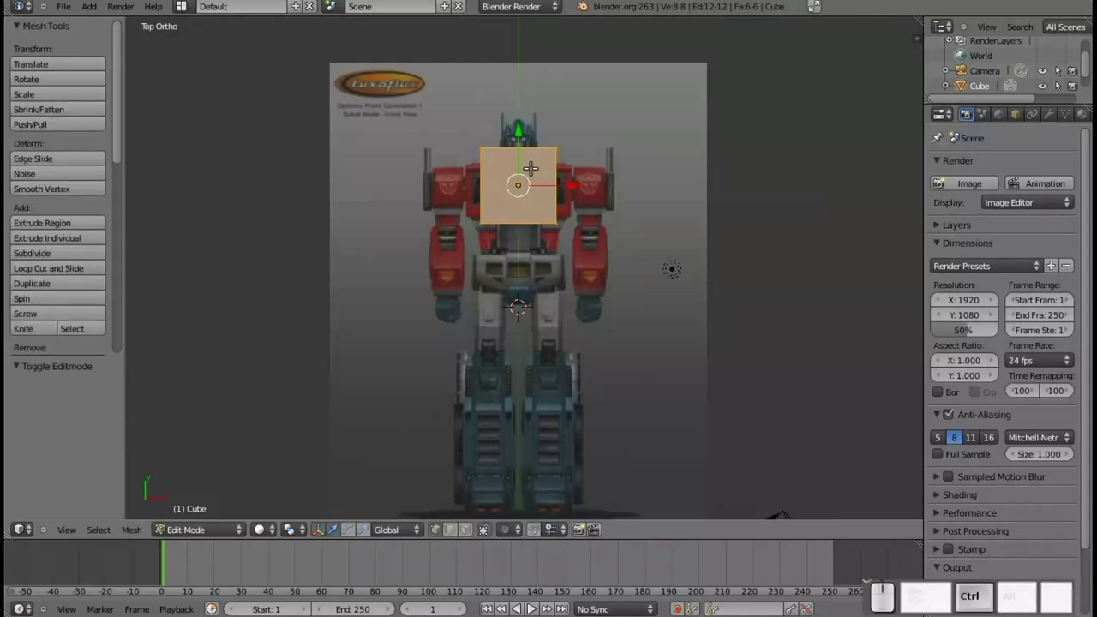
key("ctrl+r")
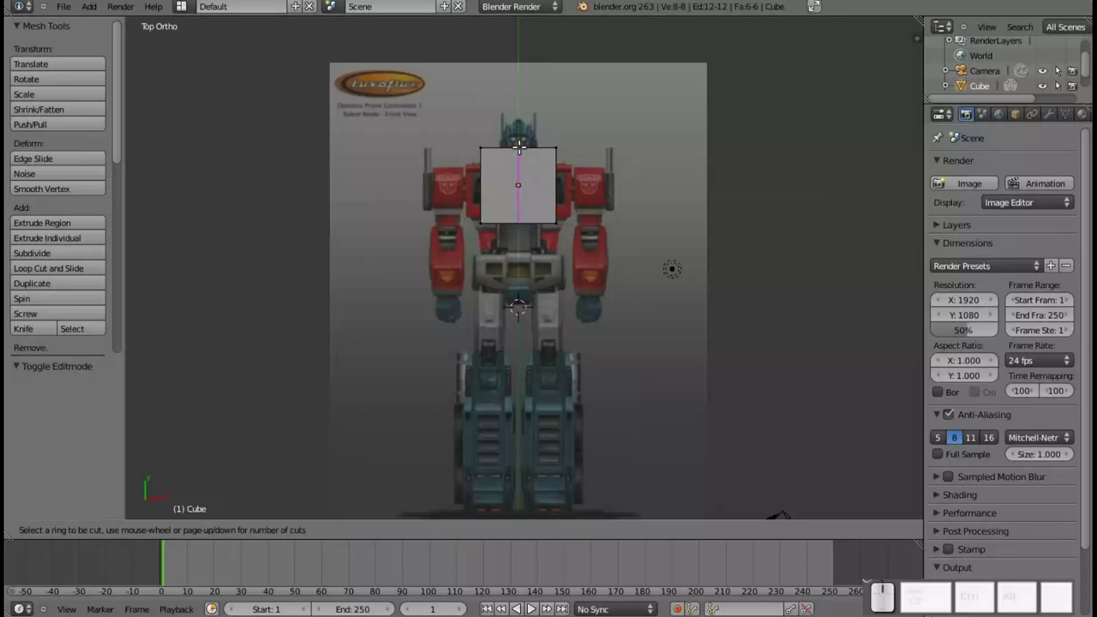
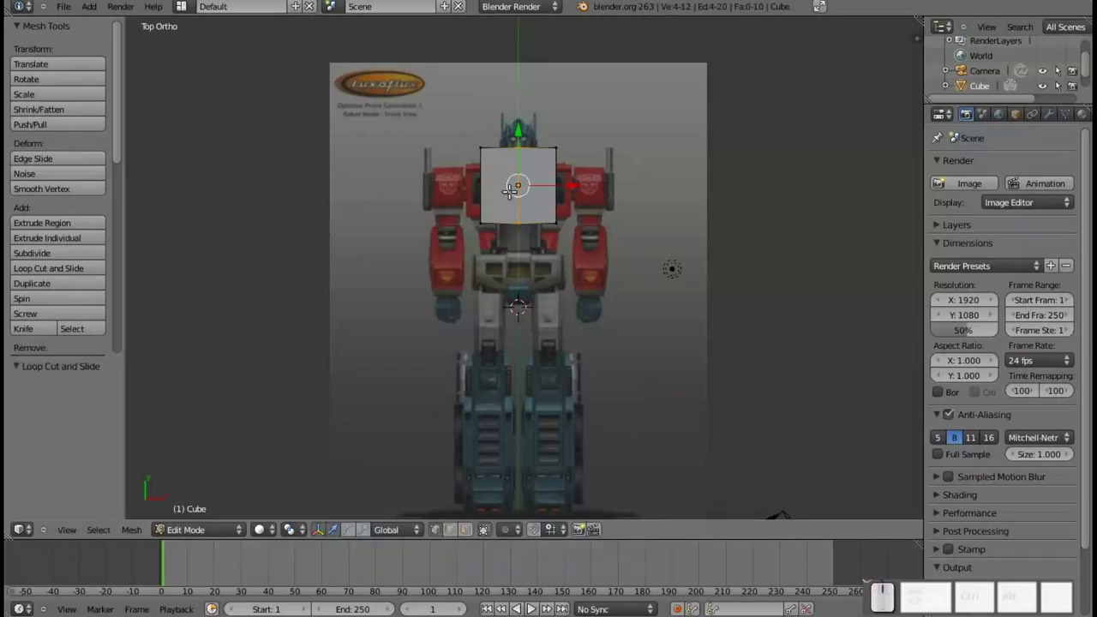
key("a")
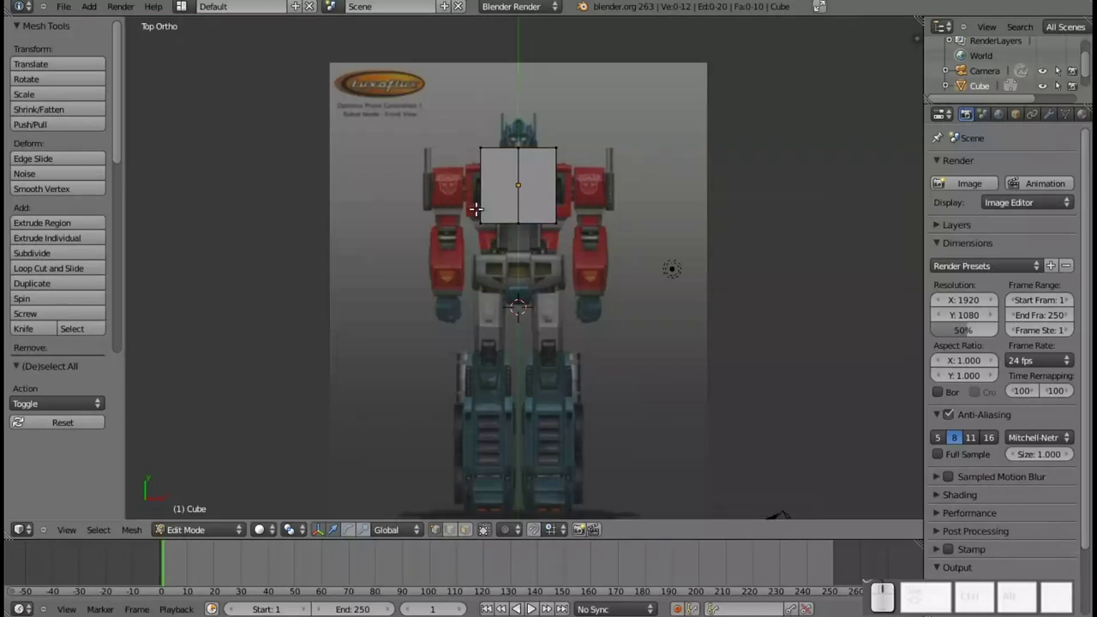
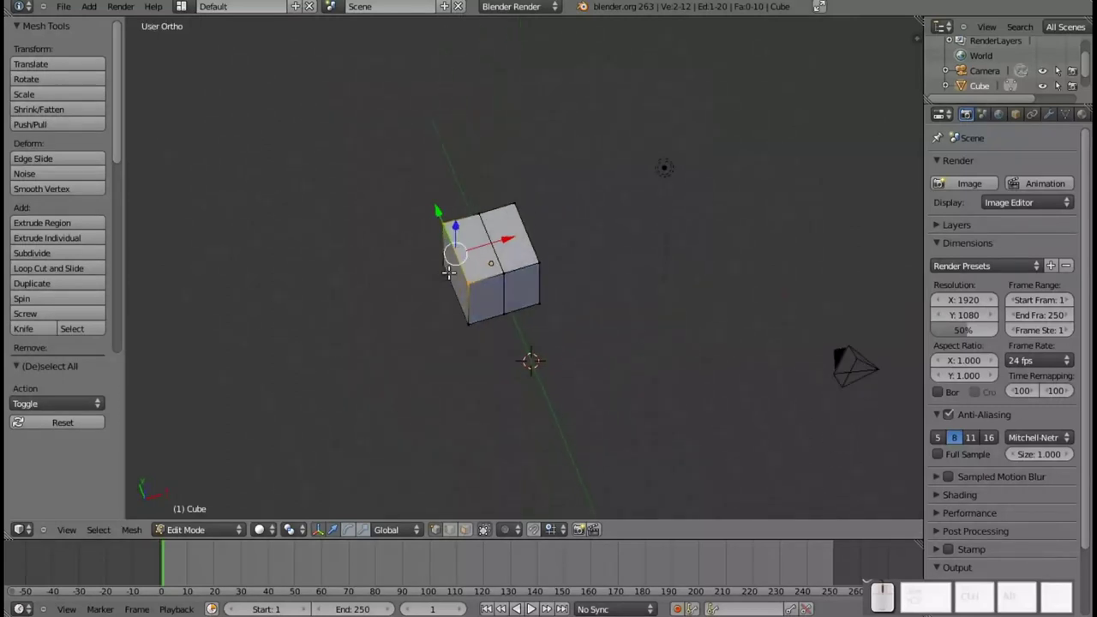
key("KP_7")
- Box-select the left-half vertices and delete them, keeping only the right half
left_click(490, 538)
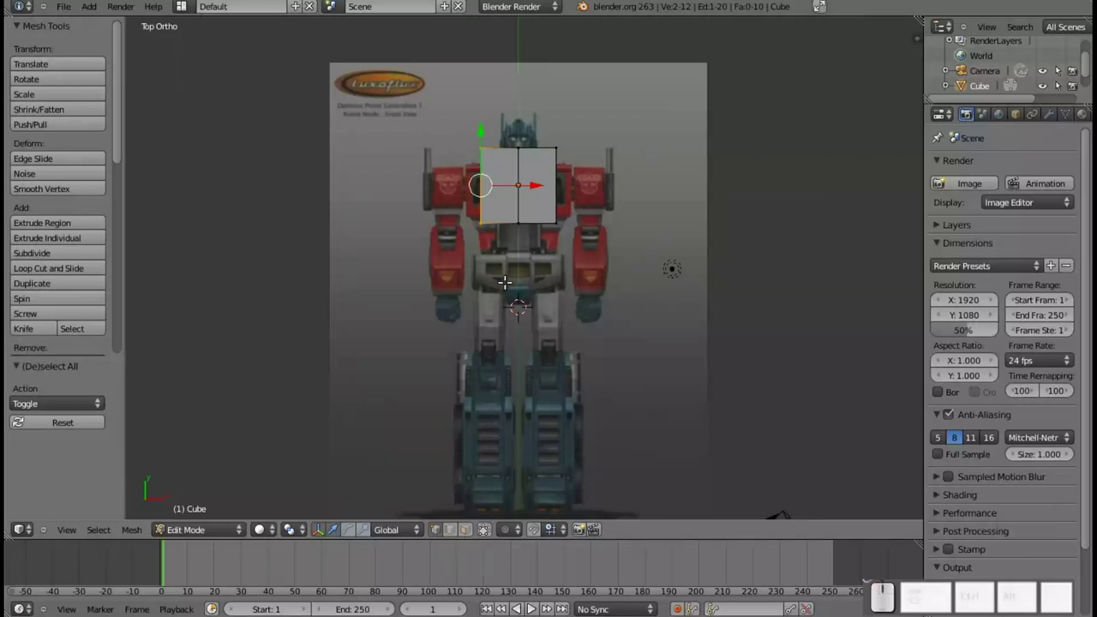
key("b")
left_click(461, 128)
left_click_drag(446, 234, 479, 169)
key("KP_7")
key("x")
left_click(460, 239)
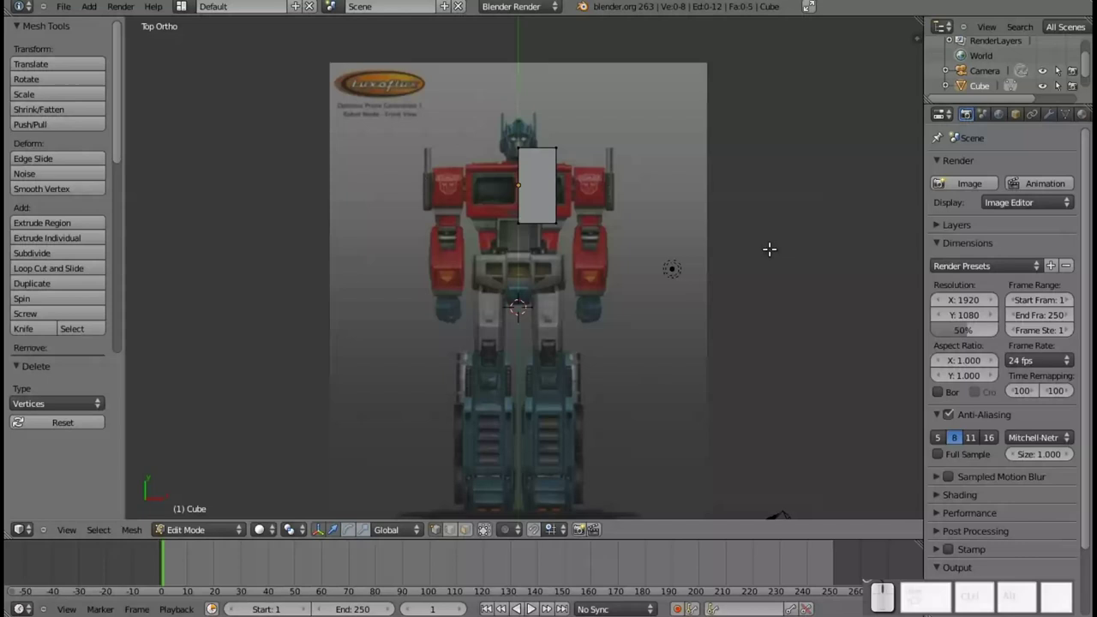
- Add a Mirror modifier to the half cube from the Modifiers tab
left_click(1051, 122)
left_click(1027, 170)
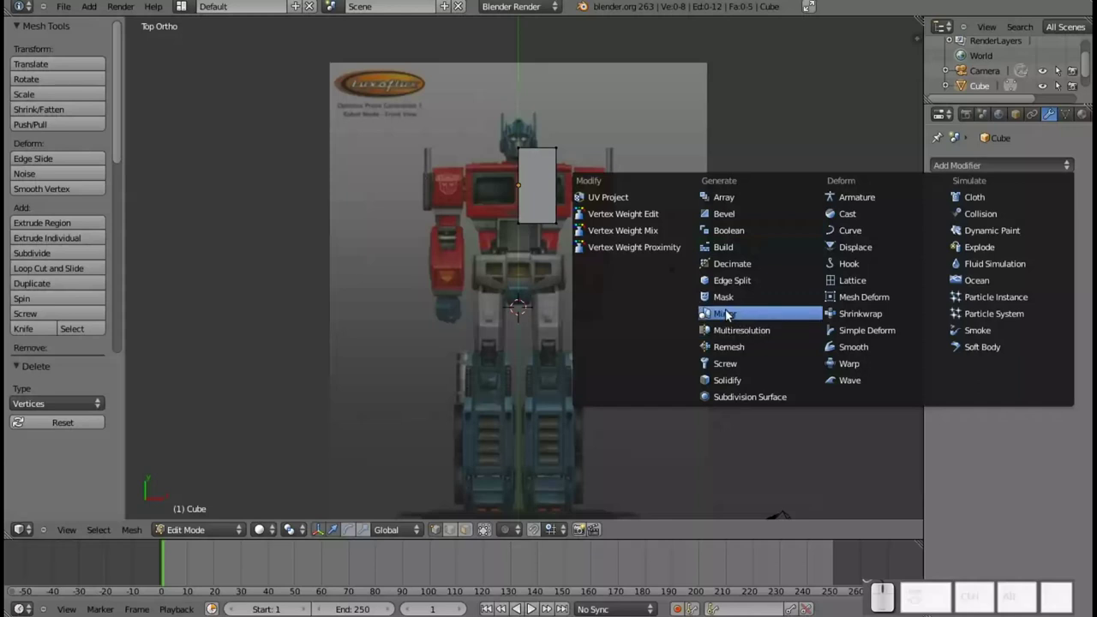
left_click(731, 313)
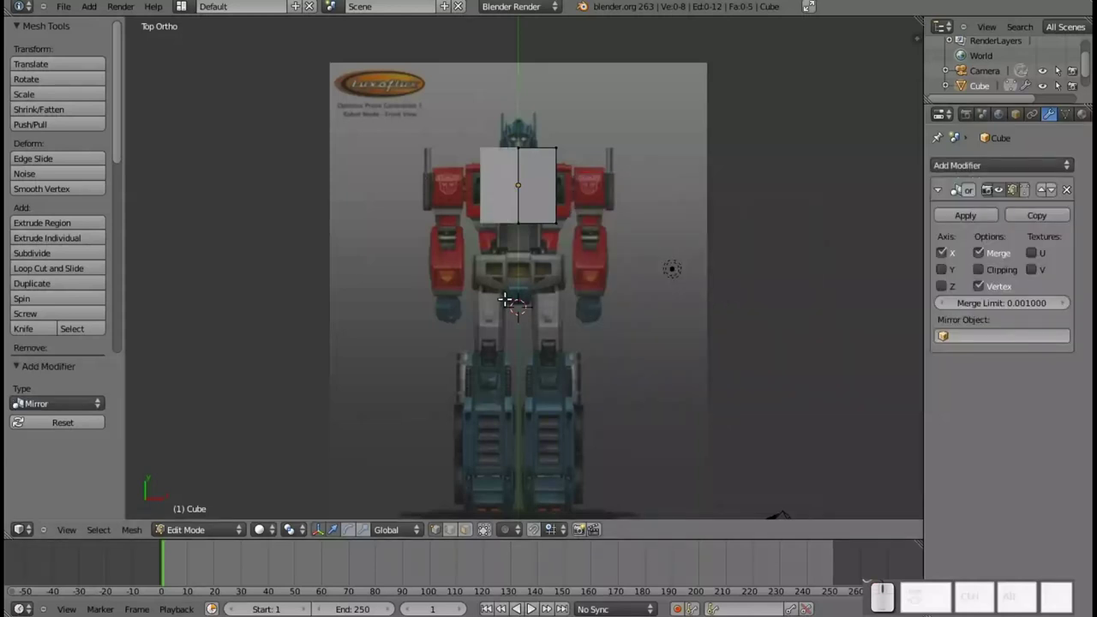
scroll("up", 3)
left_click_drag(536, 155, 530, 237)
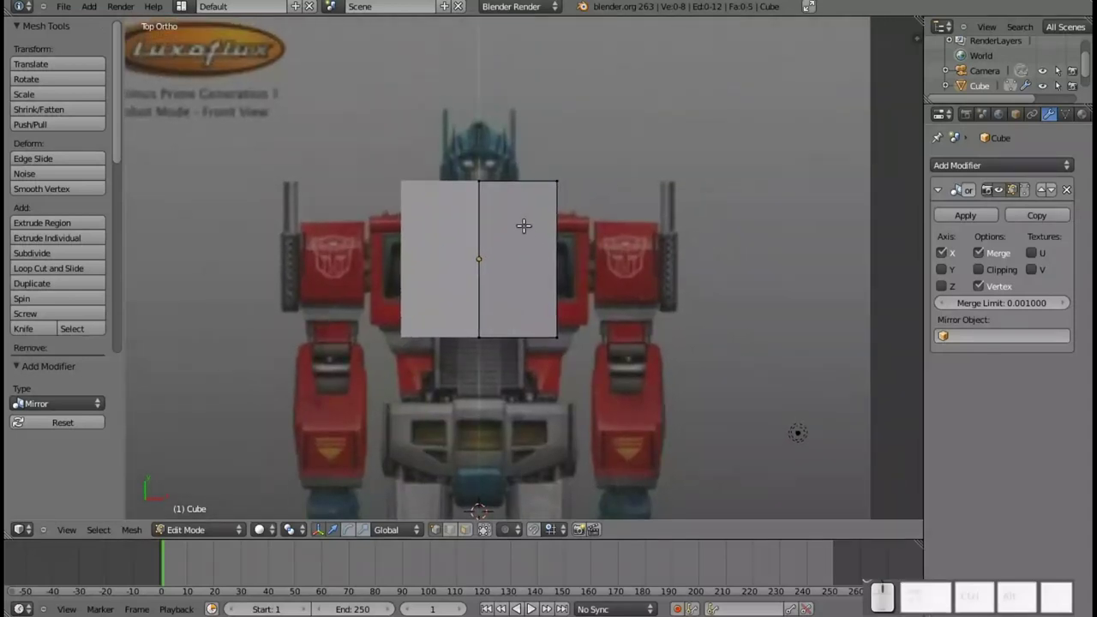
- Scale the selected half along Y and then X to roughly cover the chest
key("a")
key("s")
key("y")
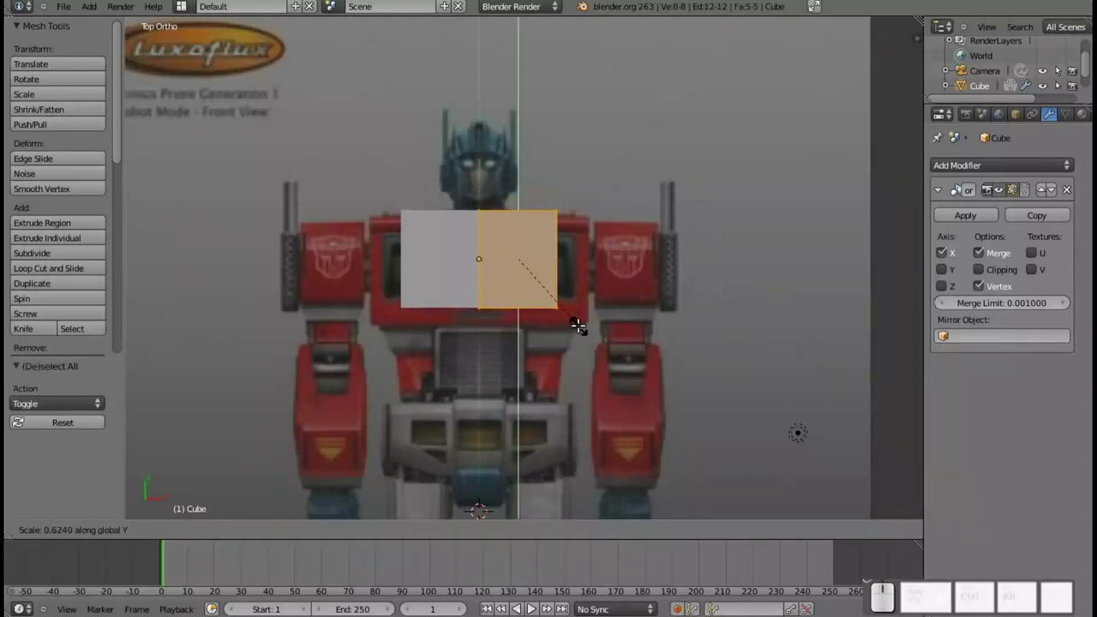
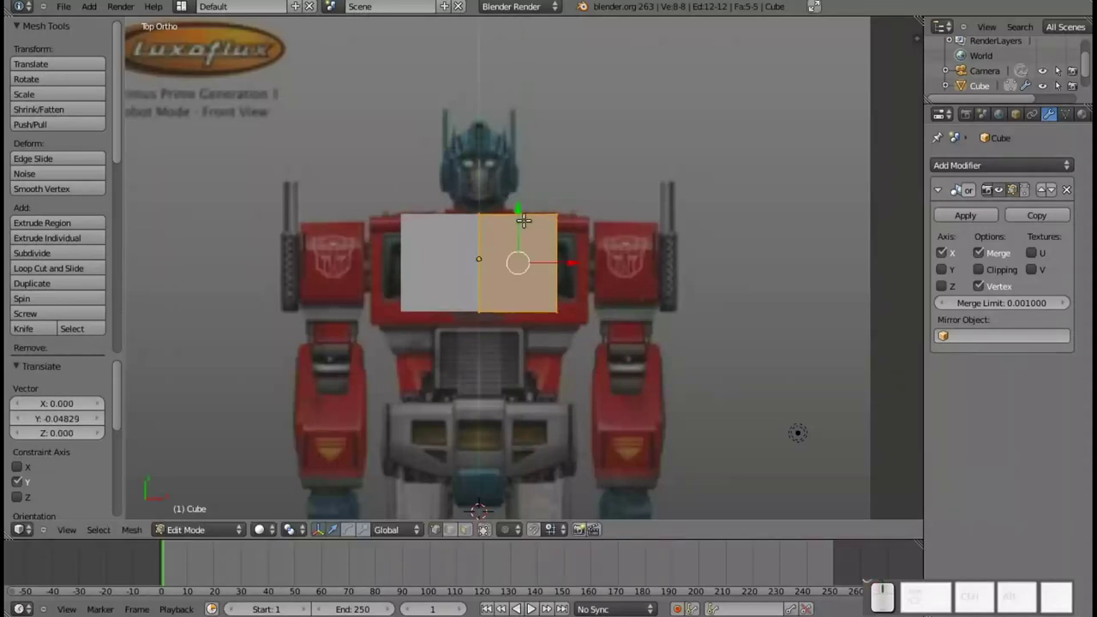
key("s")
key("y")
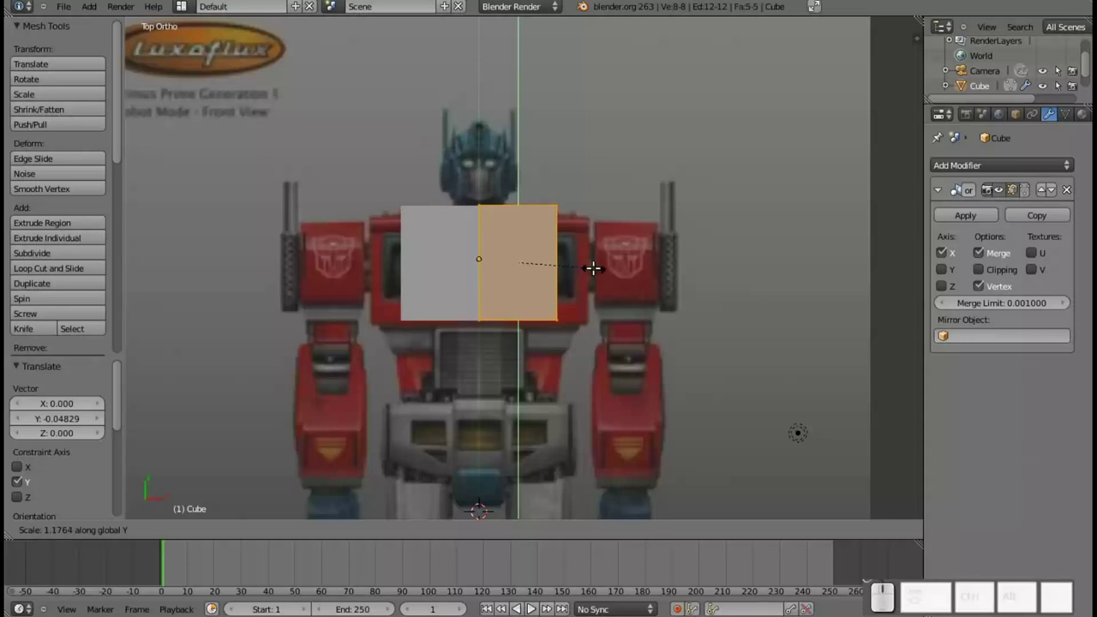
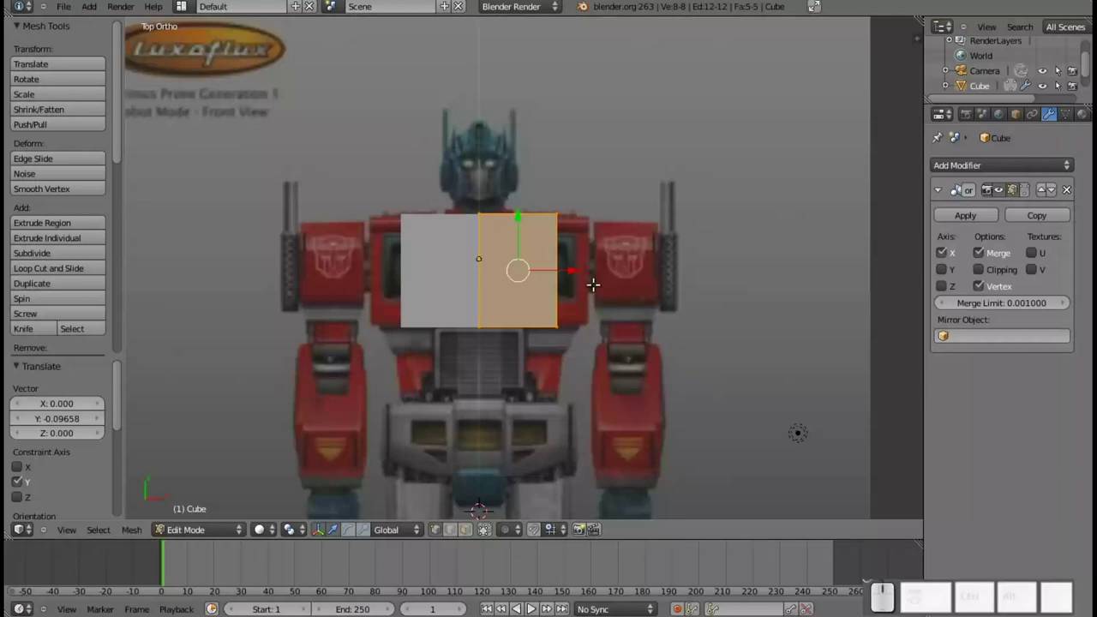
key("s")
key("x")
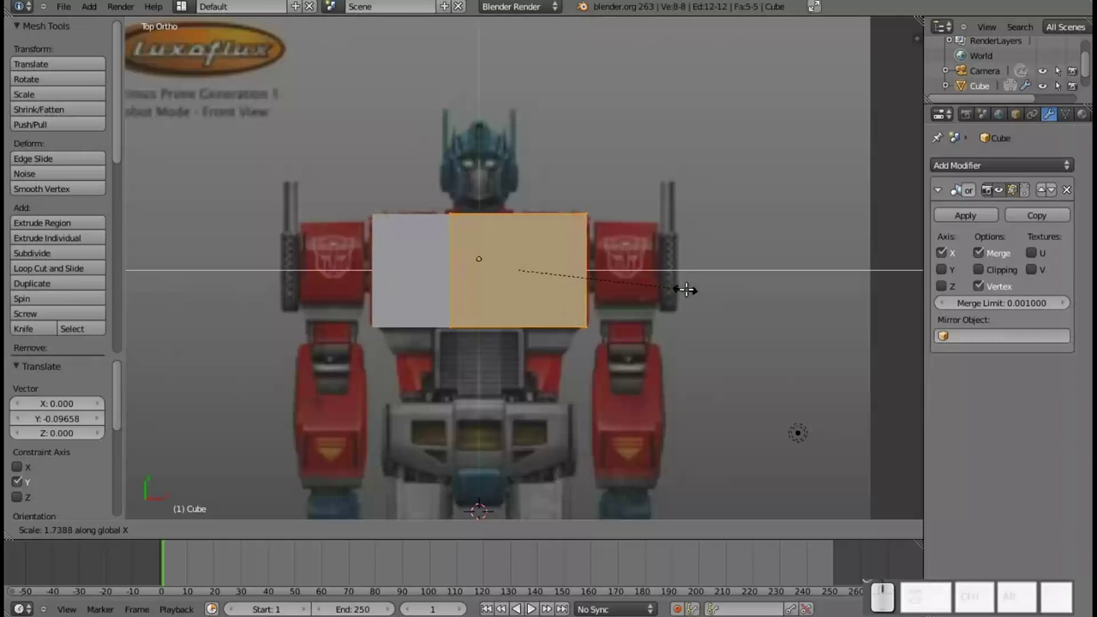
left_click(691, 286)
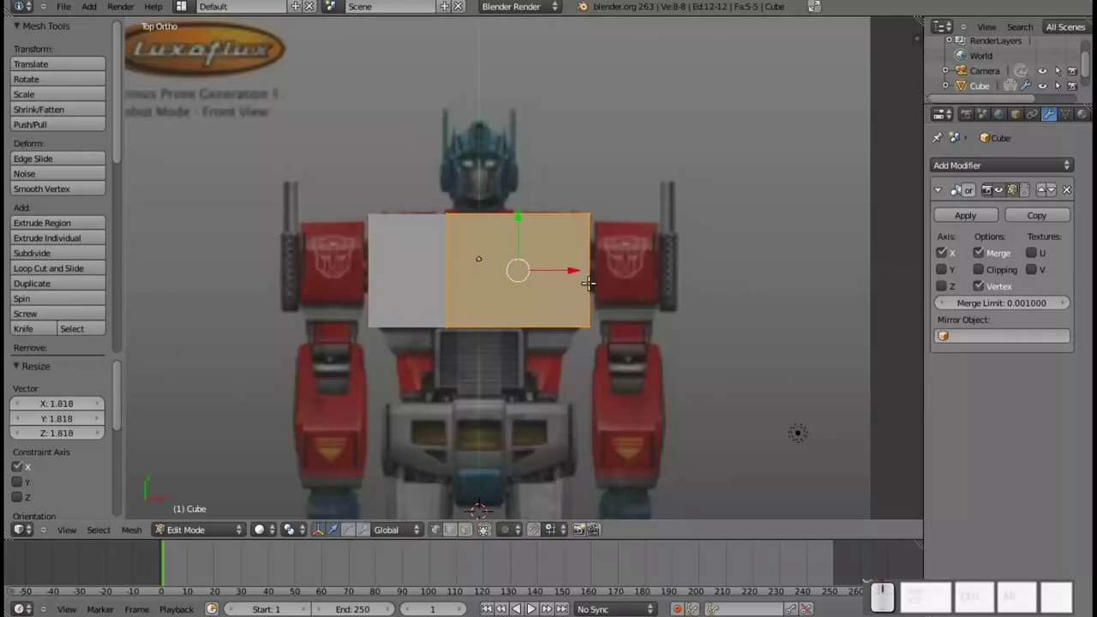
- Enable Clipping on the mirror and narrow the block along X
left_click(983, 274)
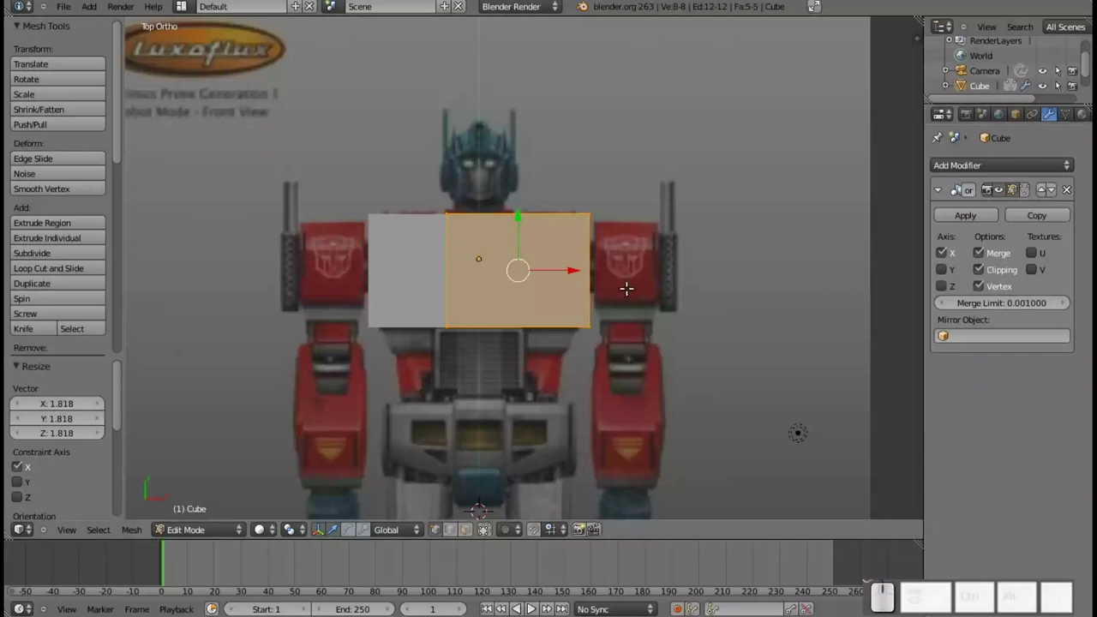
key("s")
key("x")
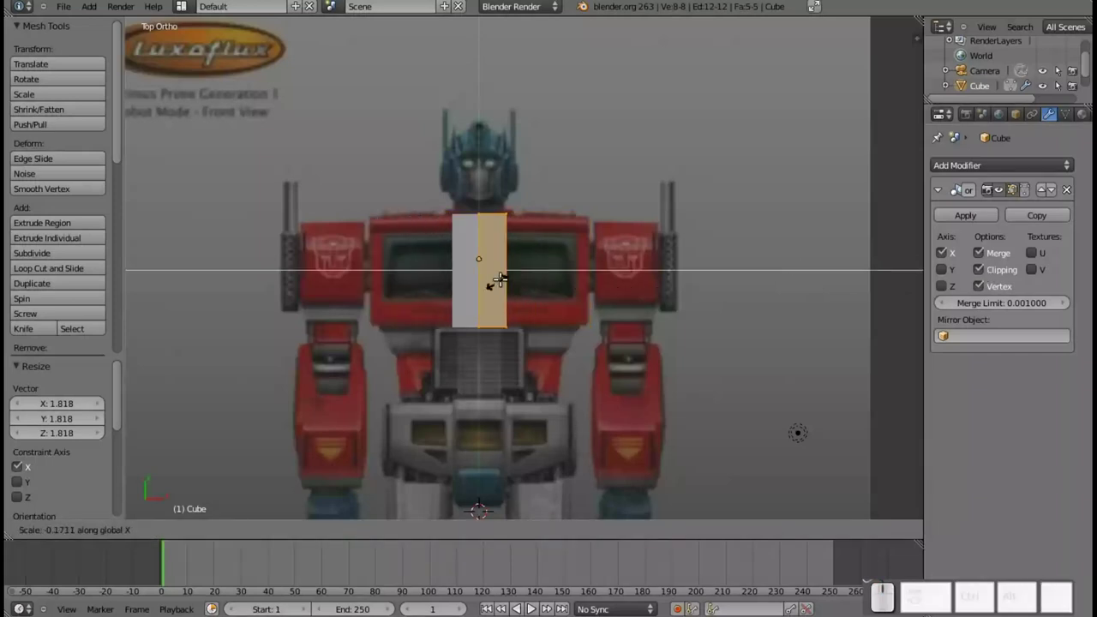
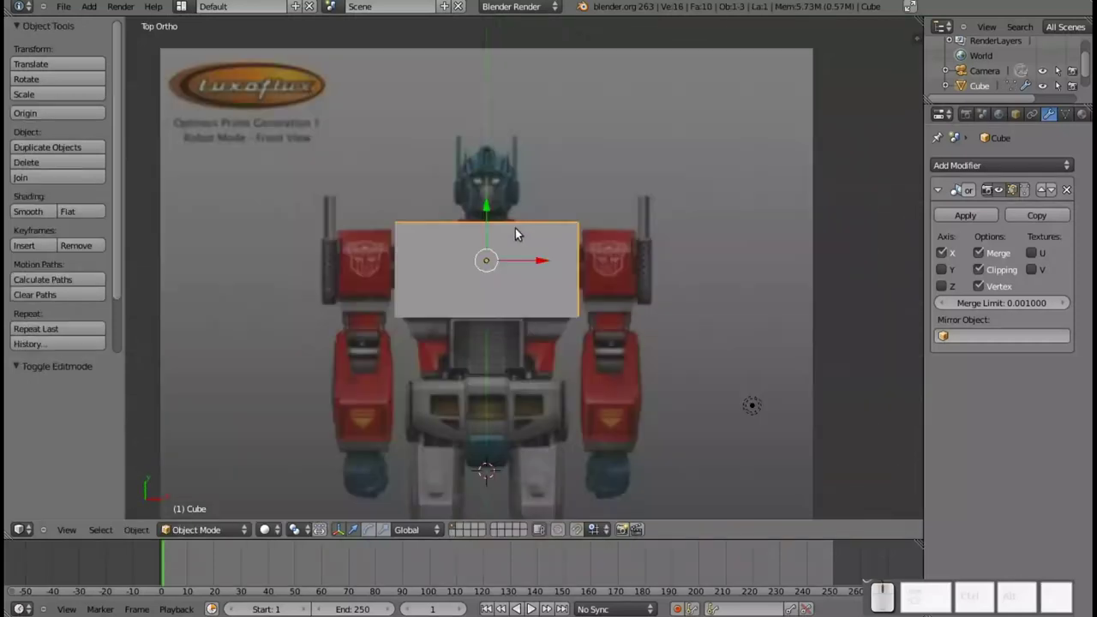
- Scale the mirrored torso half along X to match the reference chest width
key("Tab")
scroll("up", 3)
scroll("up", 3)
scroll("down", 3)
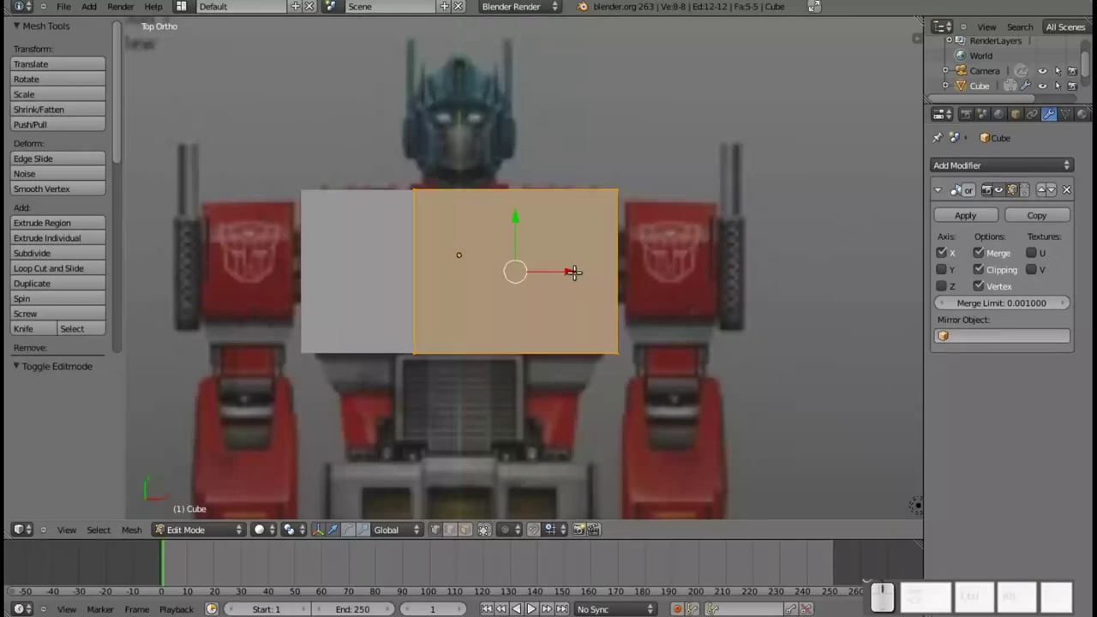
left_click_drag(571, 265, 726, 307)
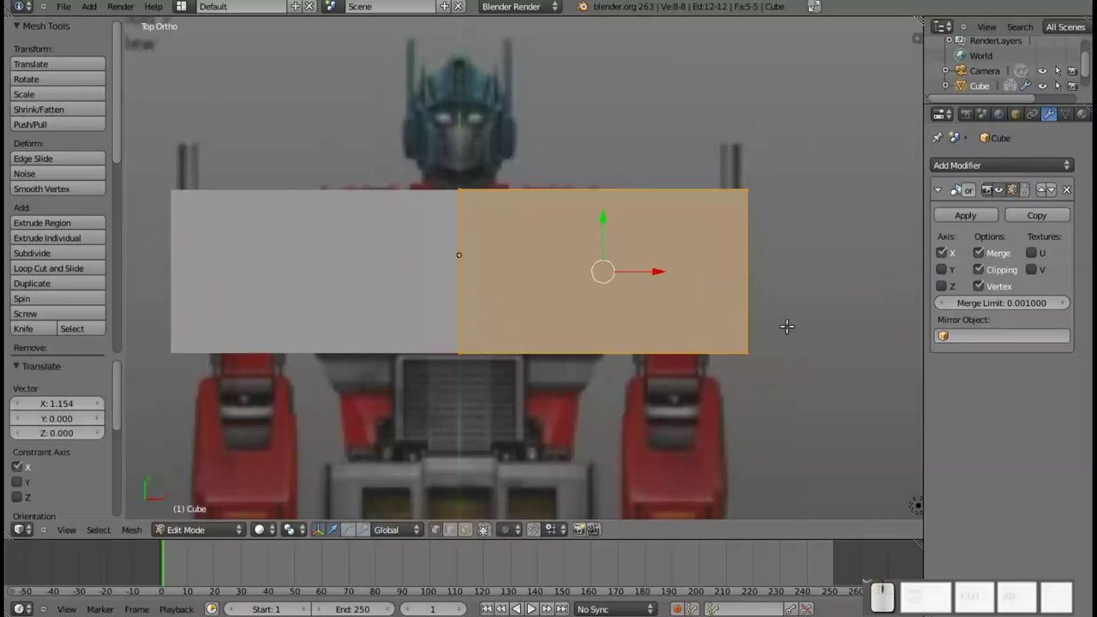
key("s")
key("x")
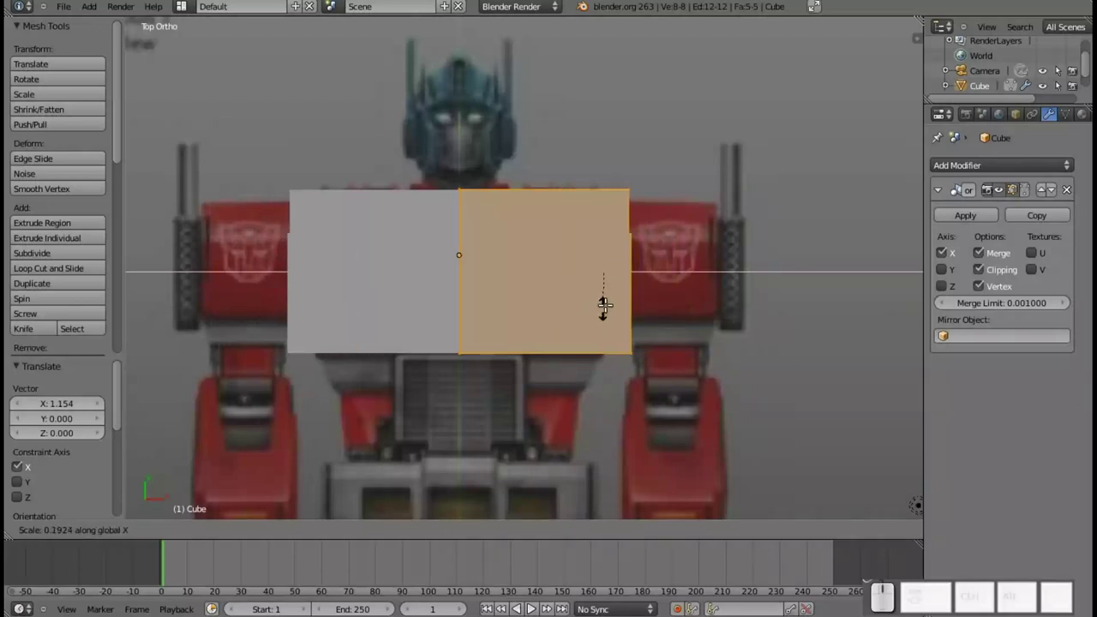
left_click(608, 288)
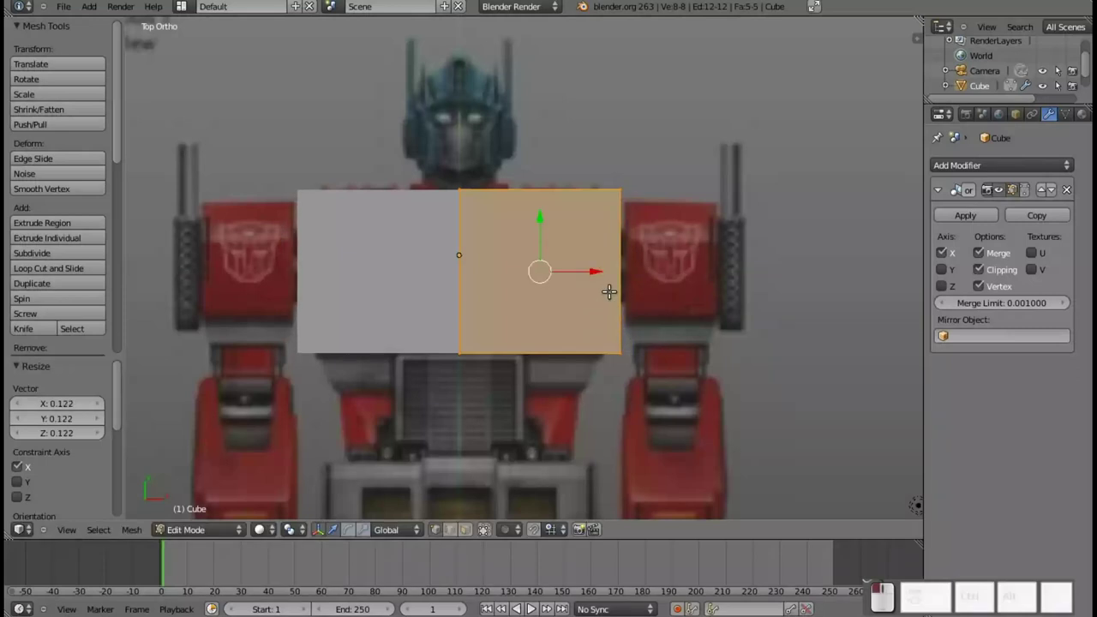
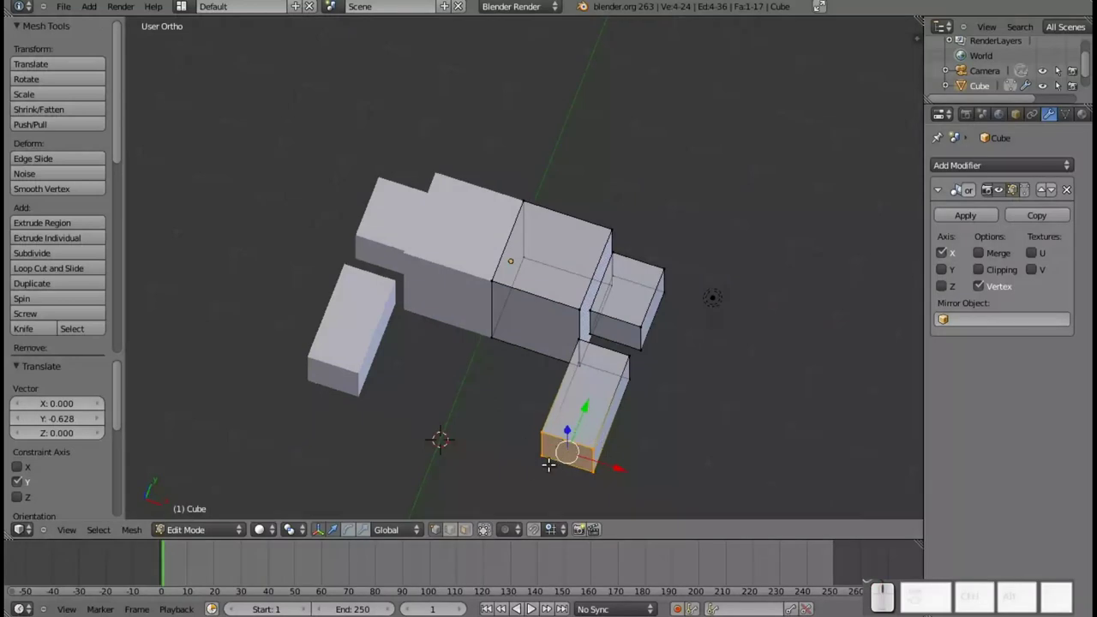
- Extrude the forearm's bottom face slightly, then undo a bad top extrusion and inspect the arm
key("KP_7")
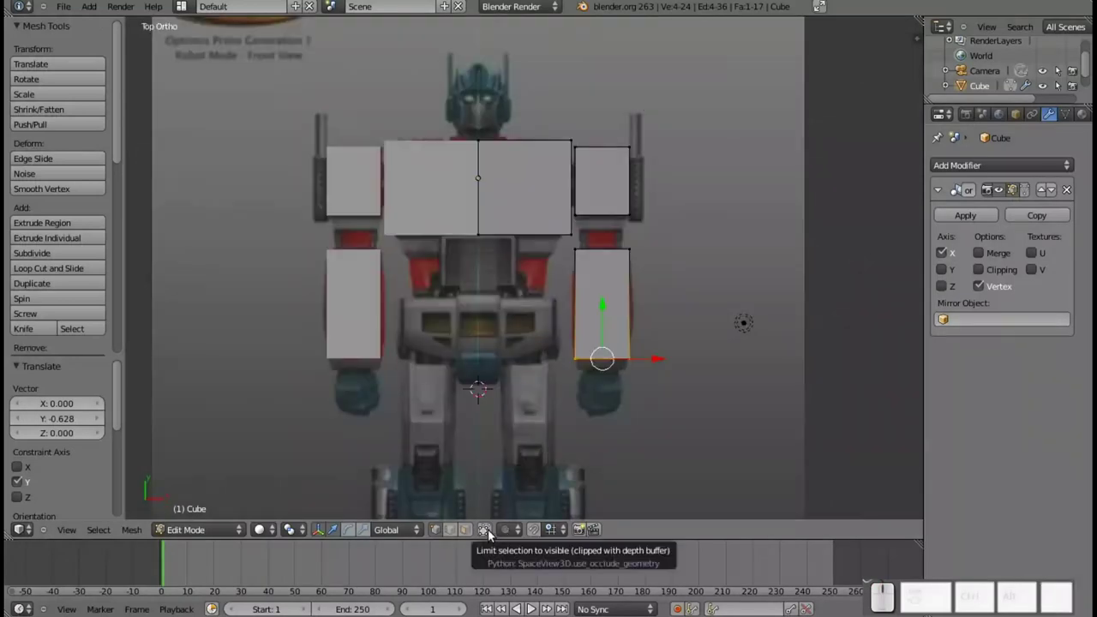
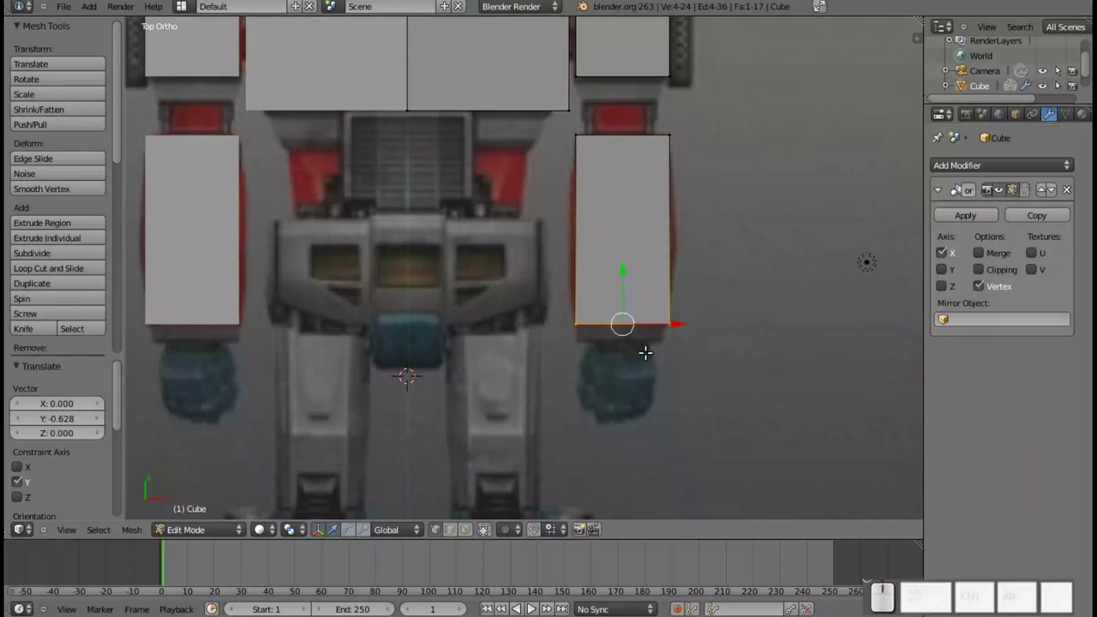
key("e")
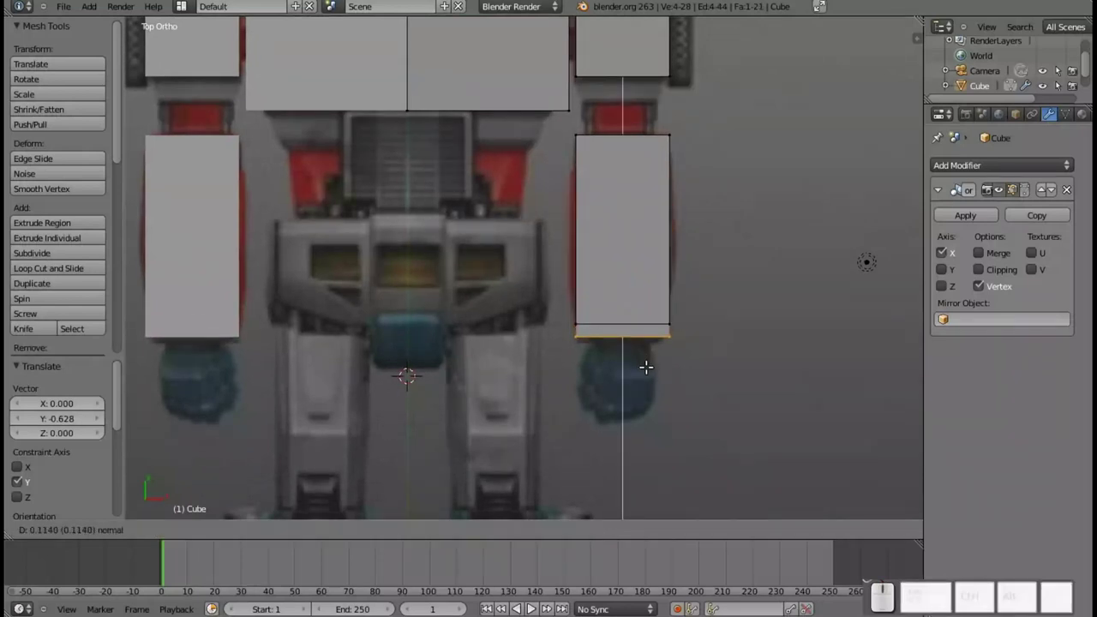
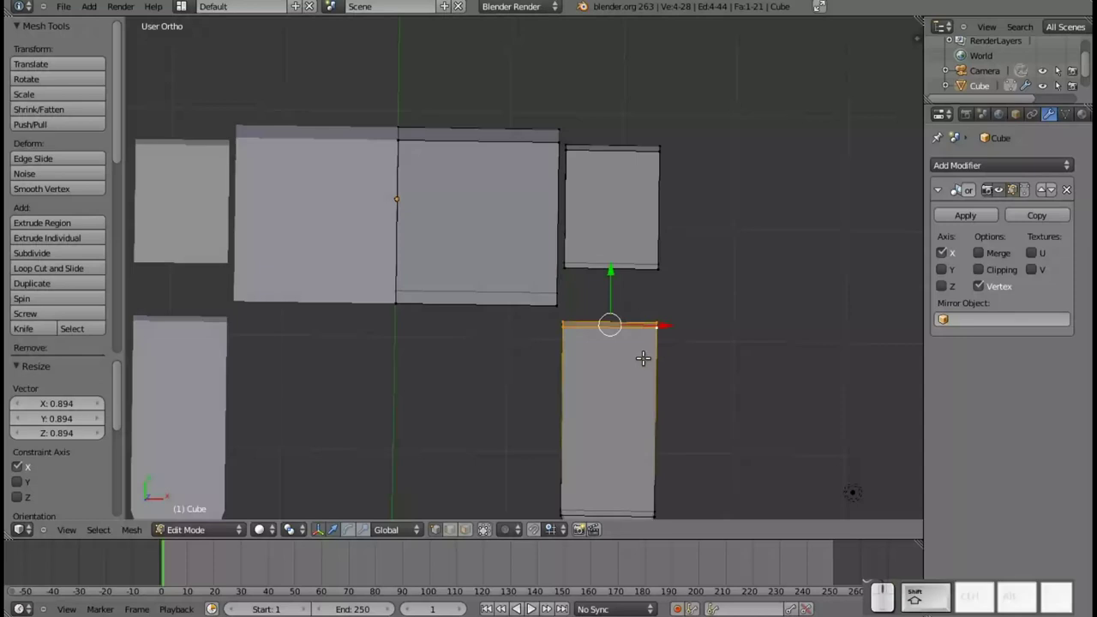
key("KP_7")
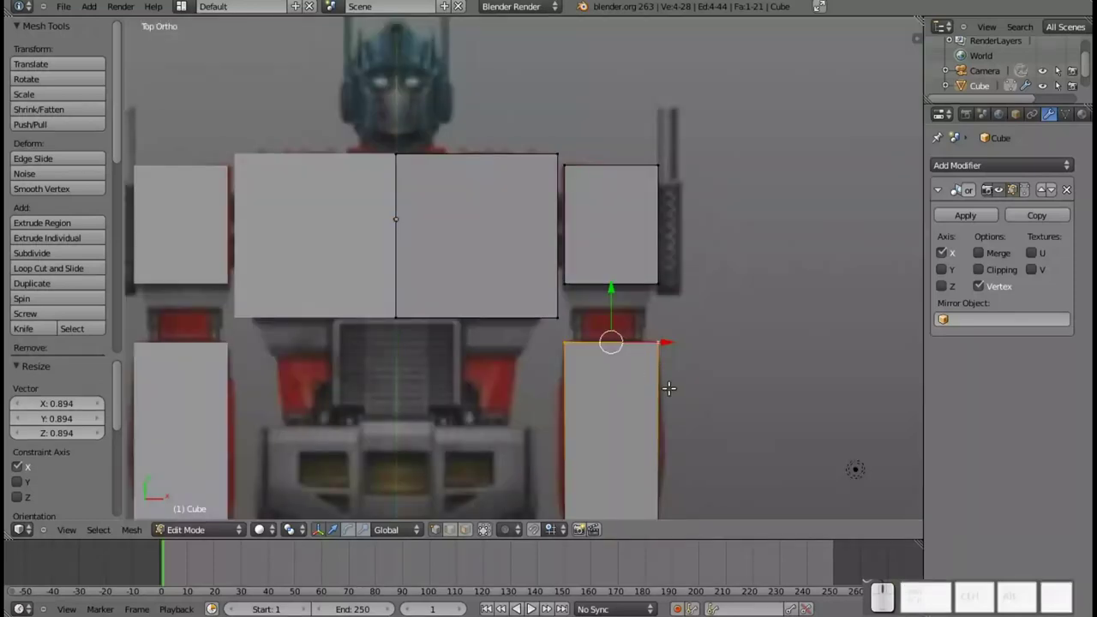
key("e")
key("s")
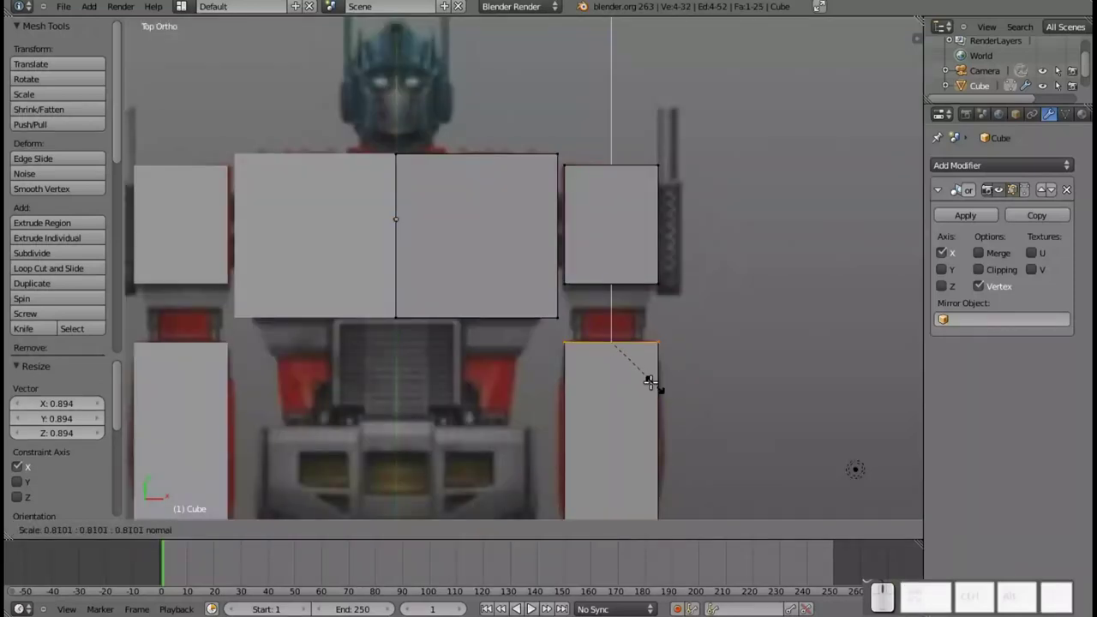
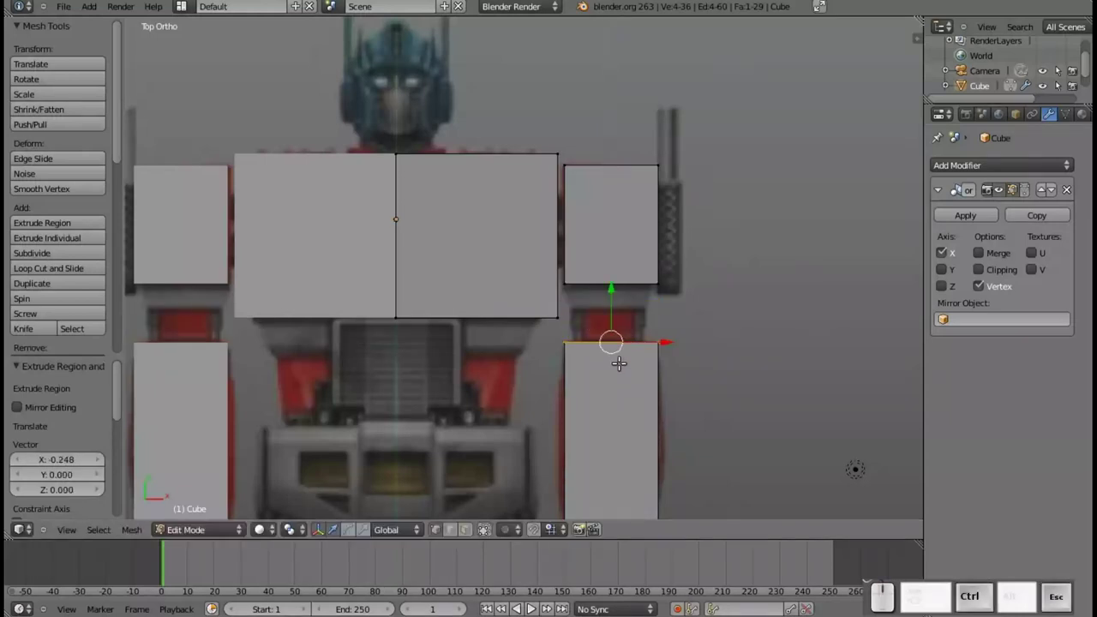
key("ctrl+z")
middle_click(618, 342)
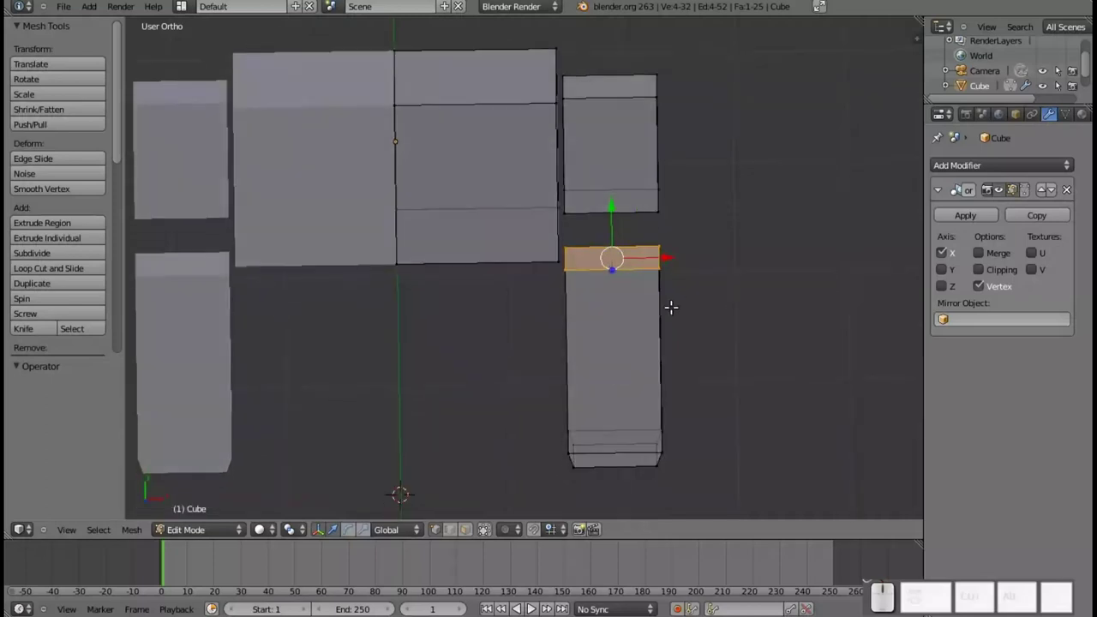
- Extrude the forearm's top face a short way along Y and scale it down narrower
key("e")
key("s")
key("Escape")
key("e")
key("y")
left_click(692, 328)
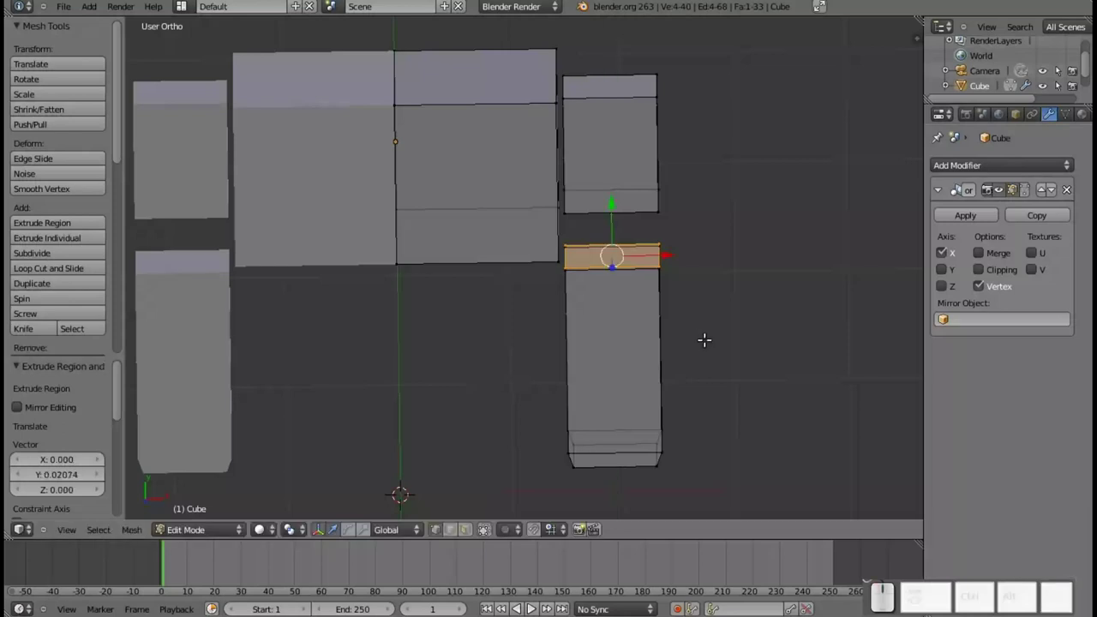
key("s")
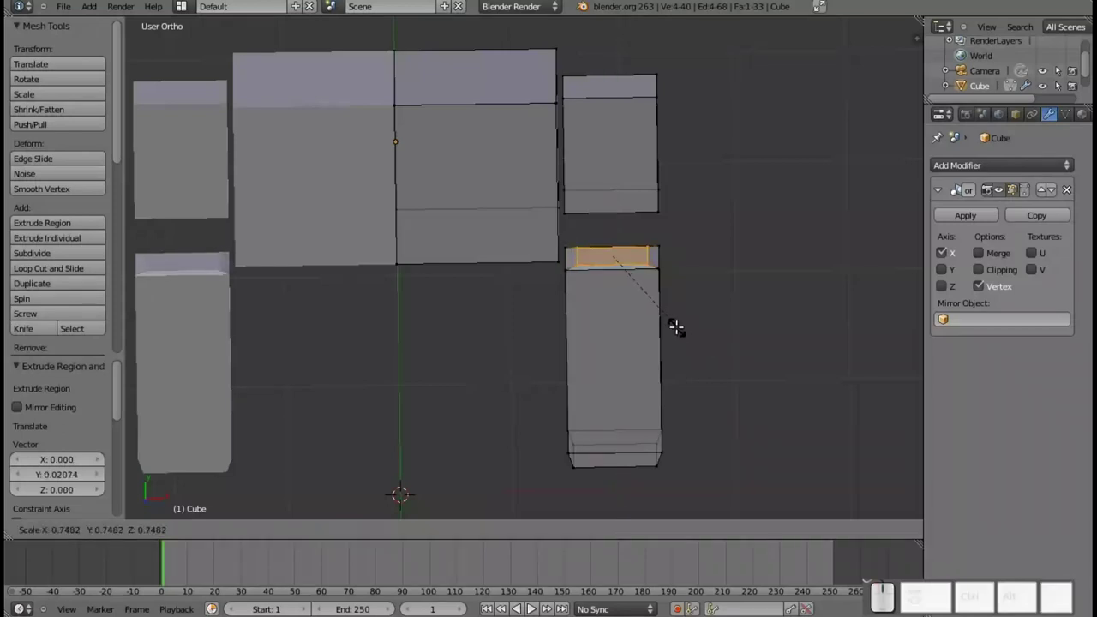
left_click(676, 322)
key("KP_7")
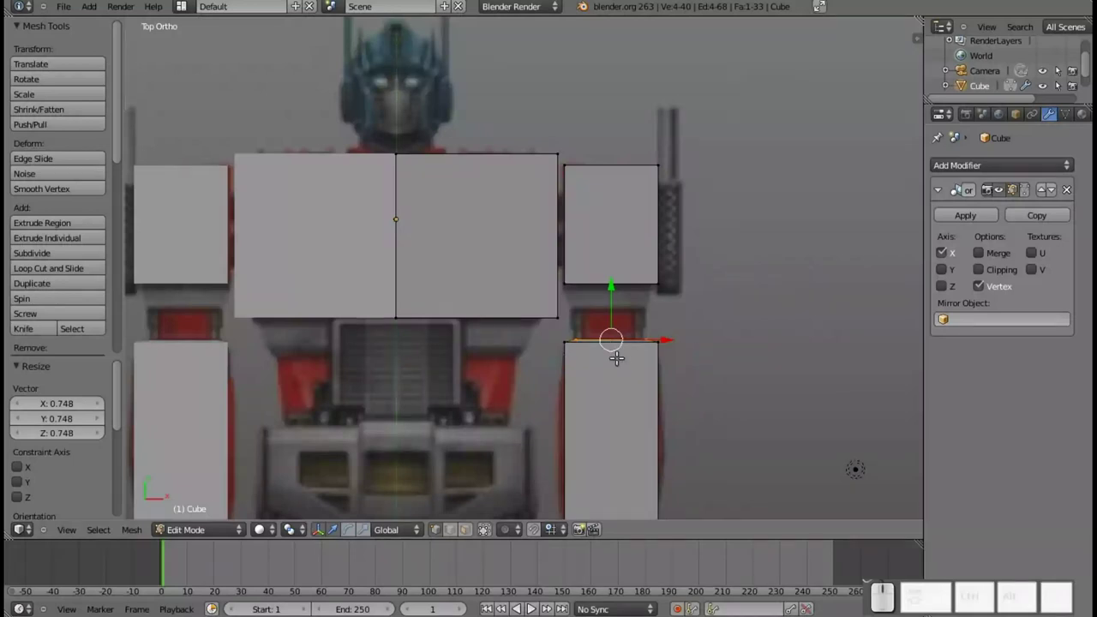
- Extrude the forearm top upward along Y twice and flare the upper ring along X
key("e")
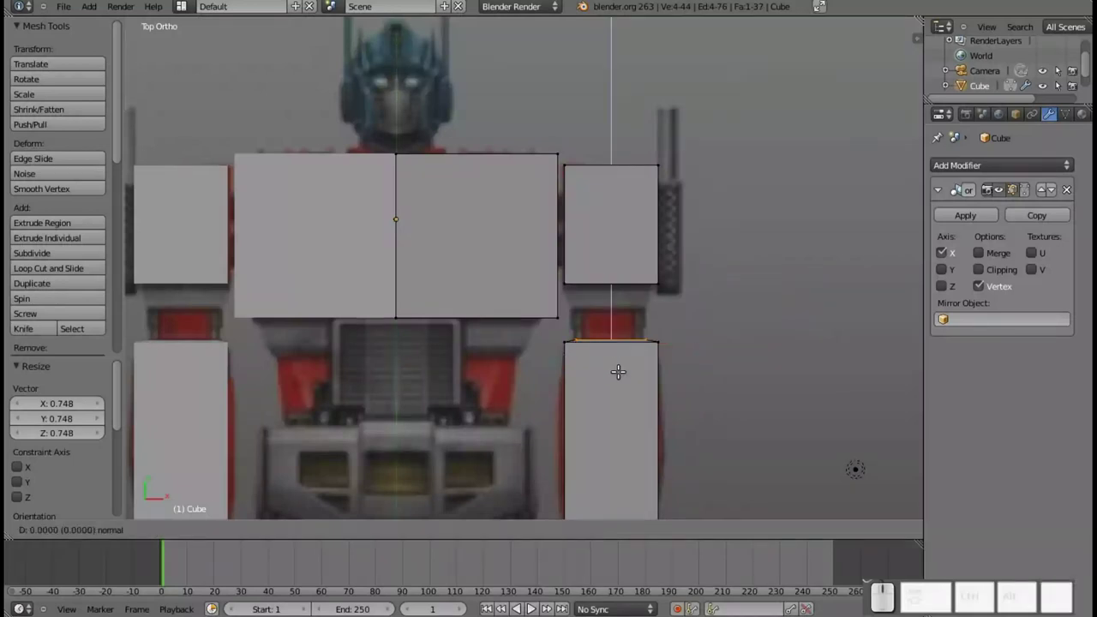
key("y")
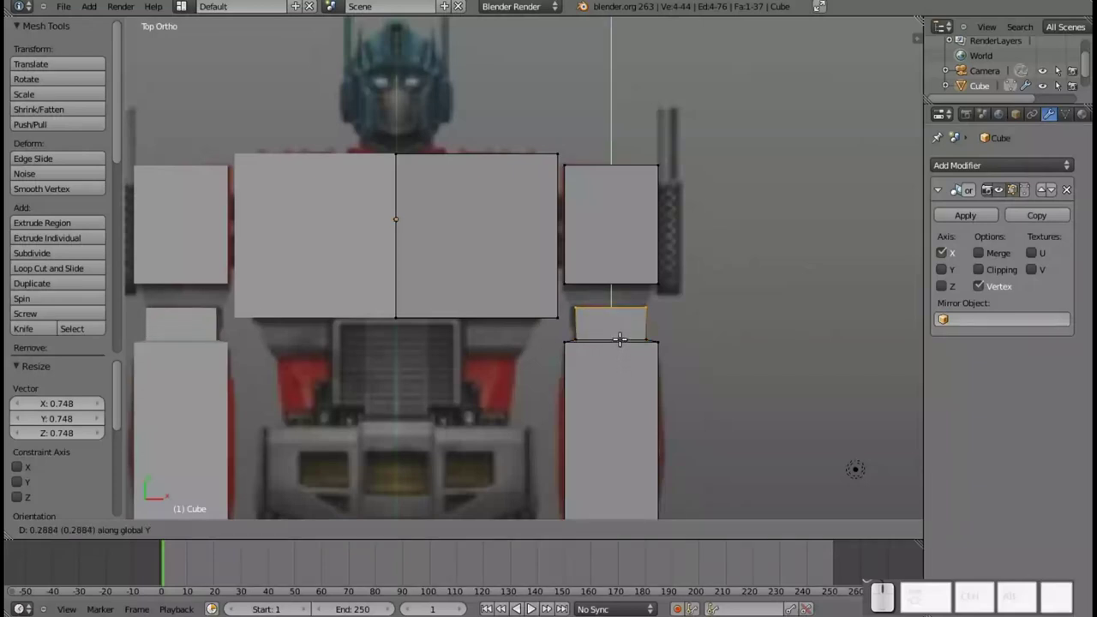
left_click(619, 334)
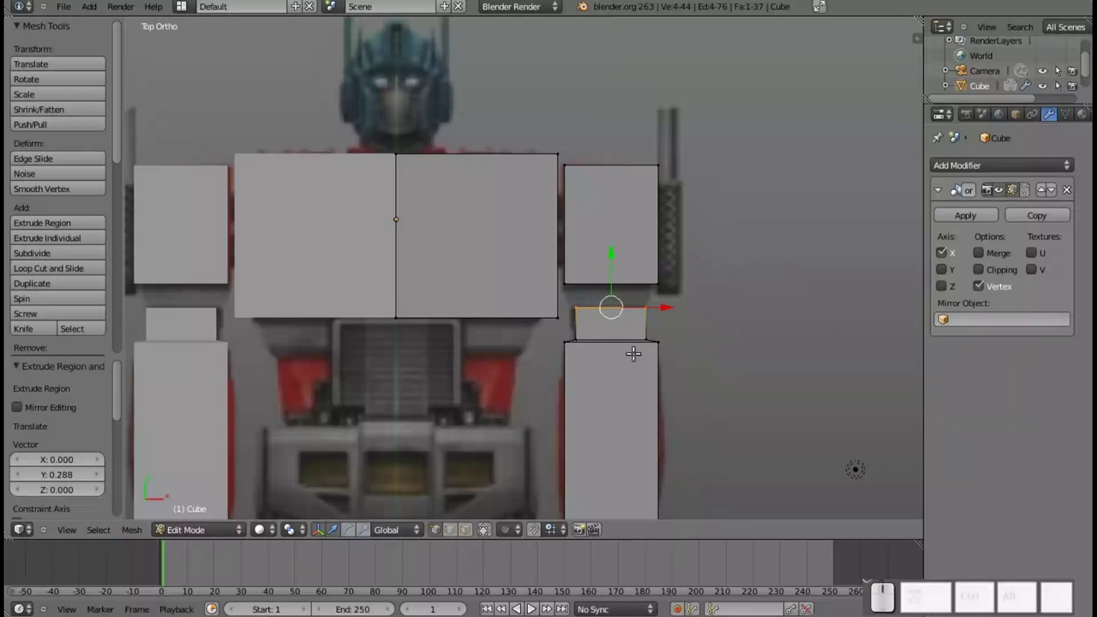
key("e")
key("y")
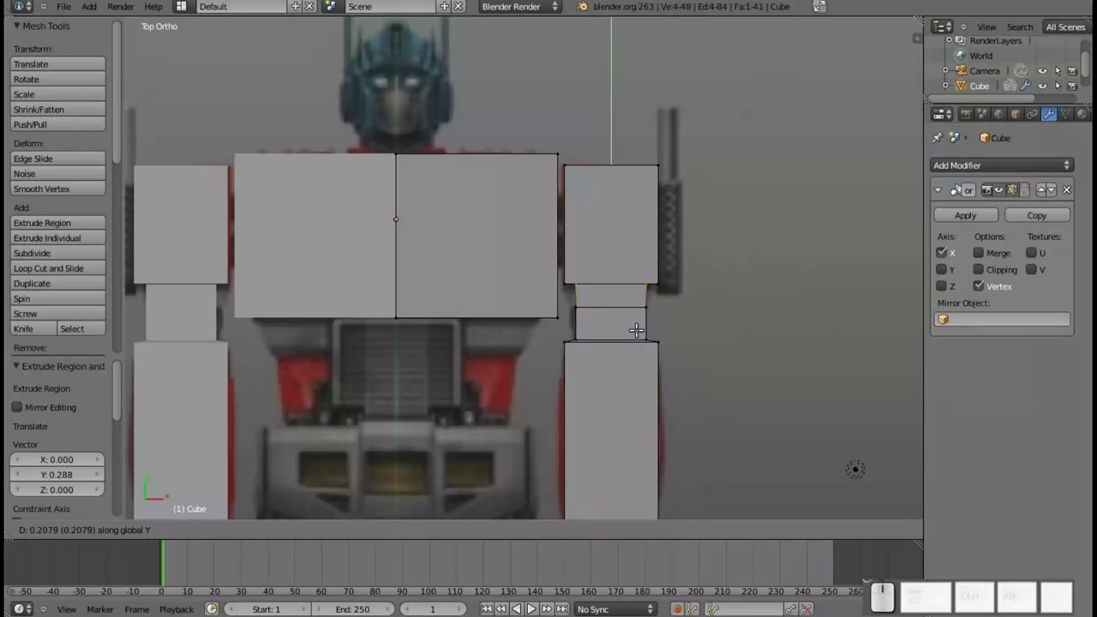
left_click(635, 322)
key("s")
key("x")
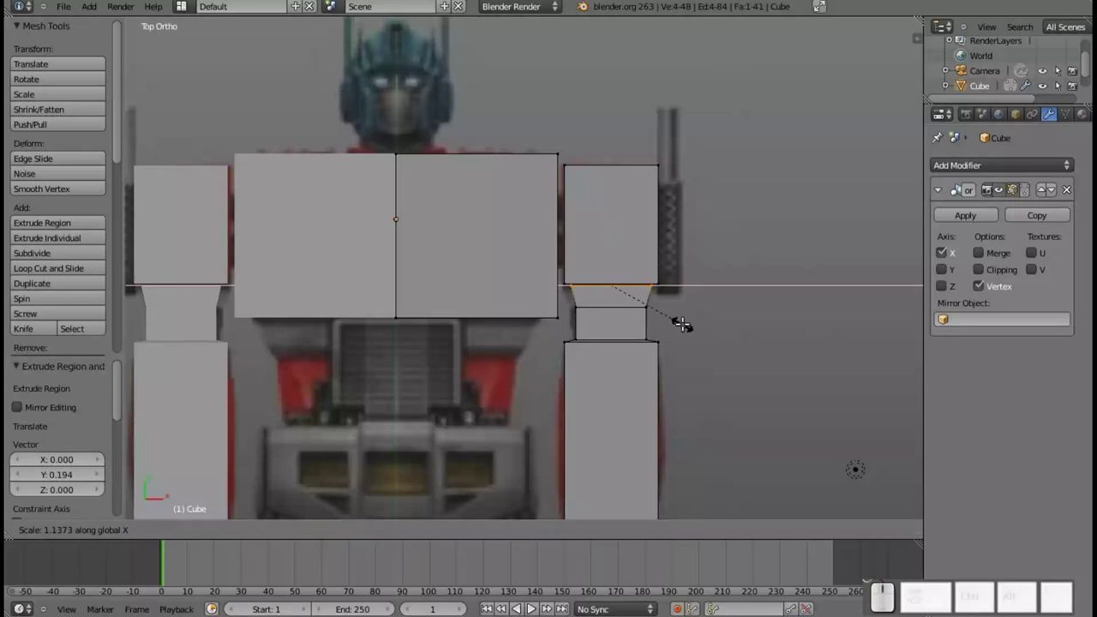
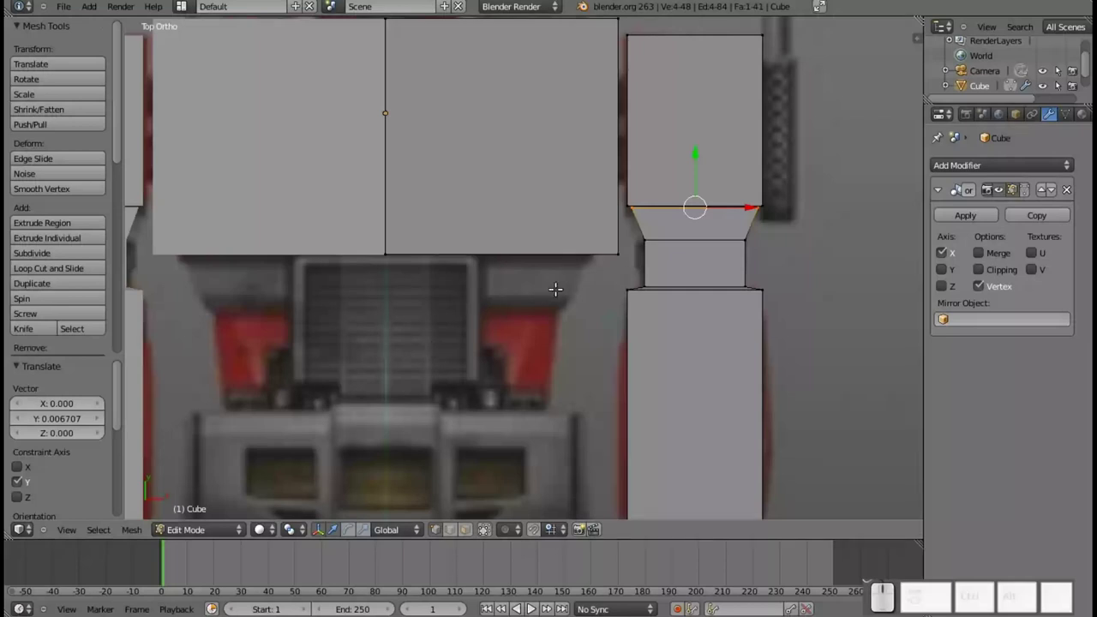
- Box-select the torso's bottom edge and extrude it a short way down along Y
key("a")
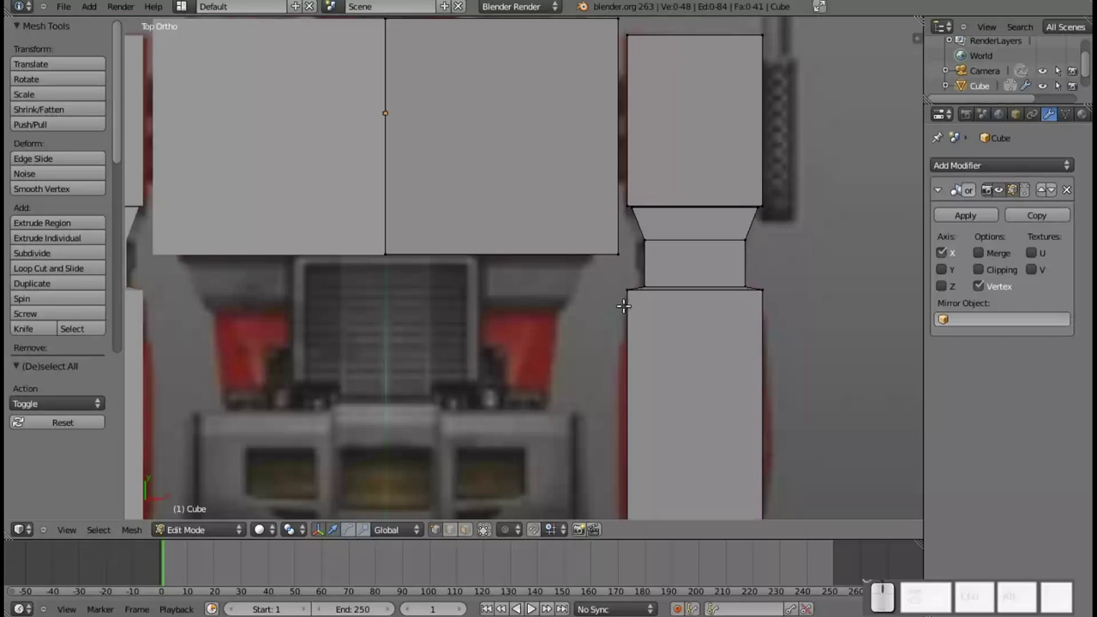
key("b")
left_click_drag(628, 268, 348, 233)
key("e")
key("y")
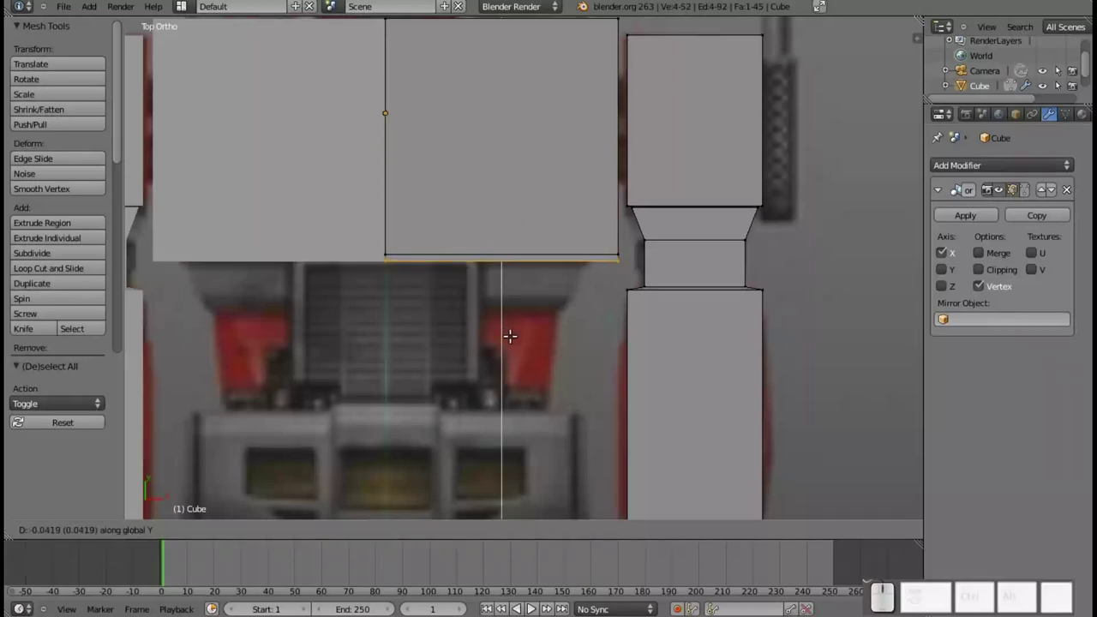
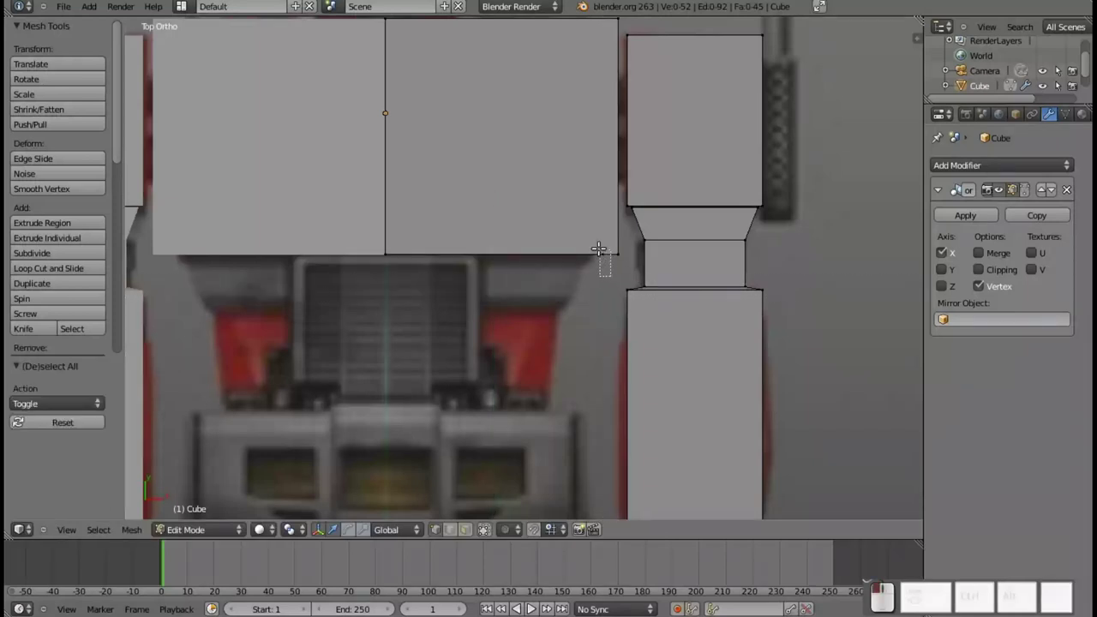
- Shift the lower outer corner inward and extrude the bottom edge down again
left_click_drag(639, 244, 616, 263)
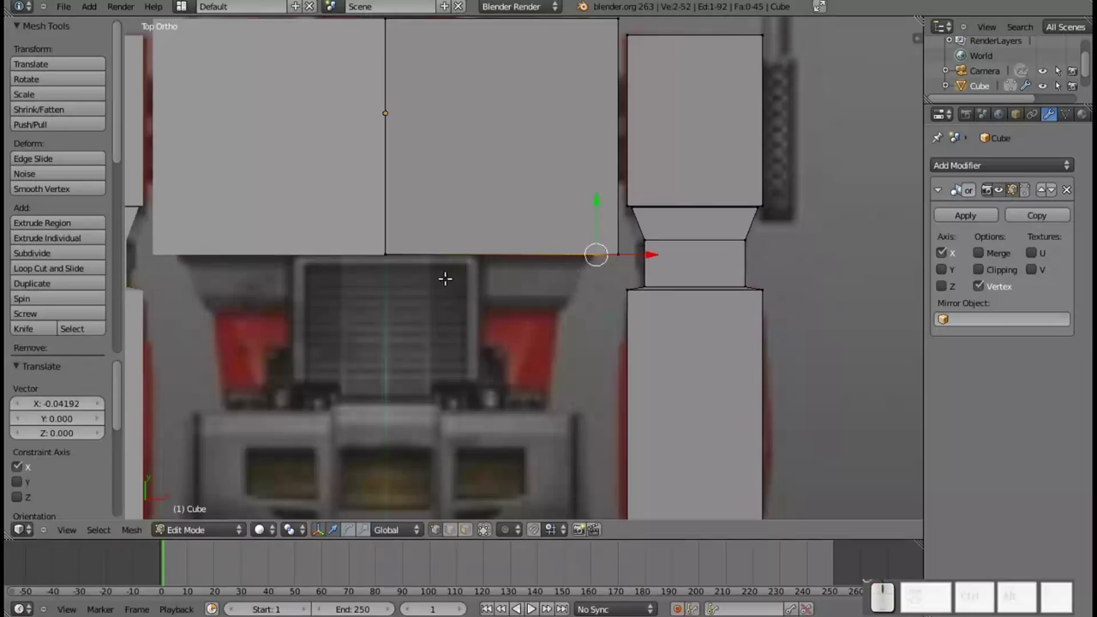
key("b")
left_click(409, 268)
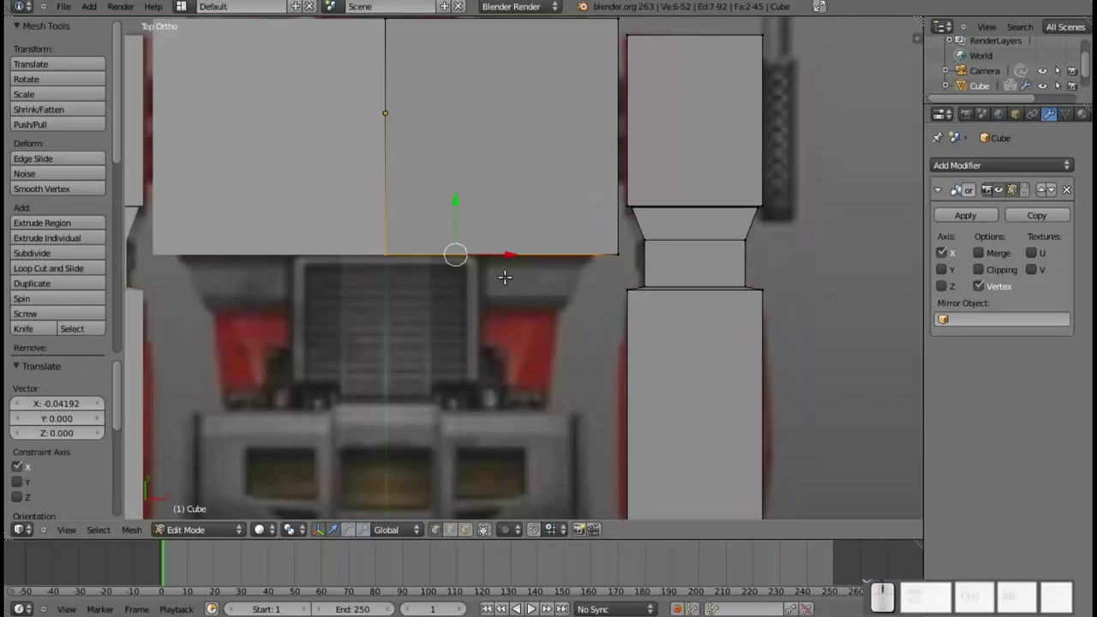
key("e")
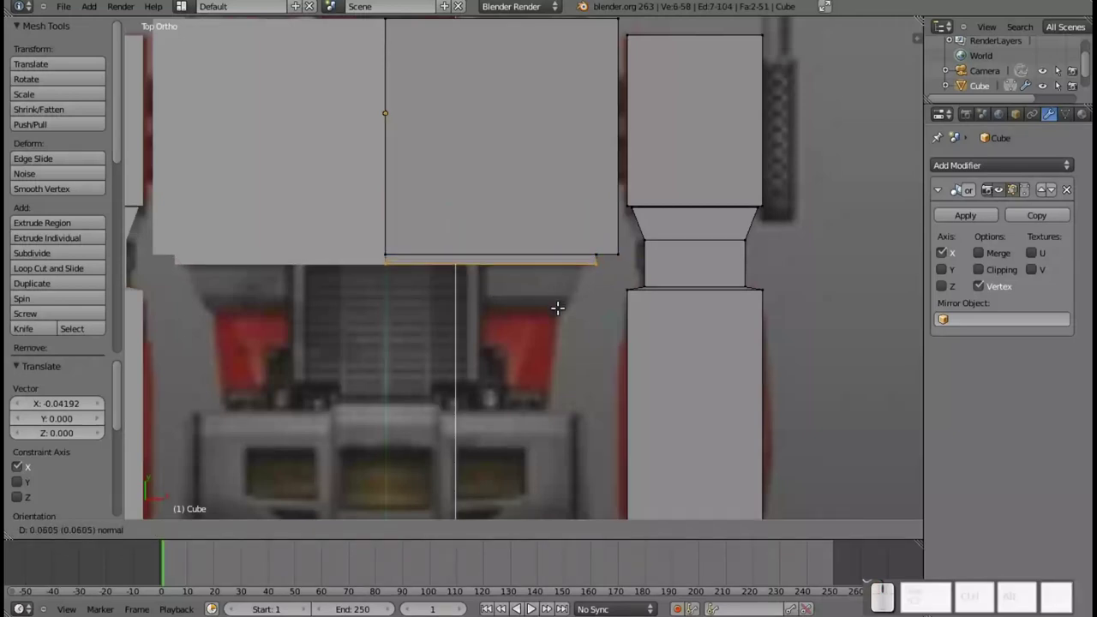
left_click(557, 305)
- Select the new lower outer corner to slant it inward along X
key("a")
key("b")
left_click(611, 278)
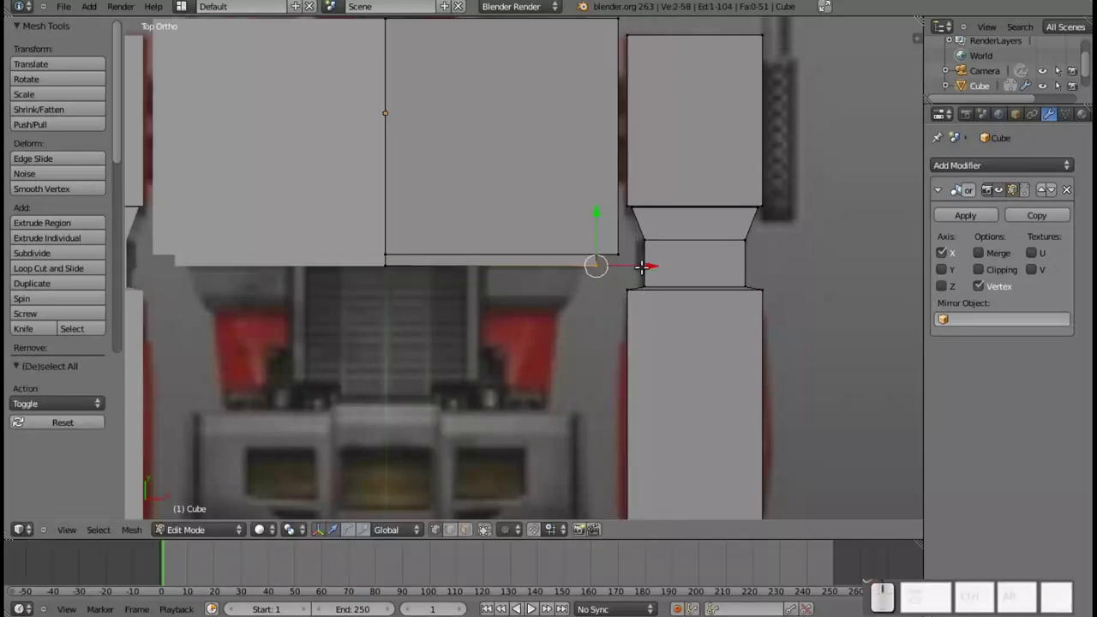
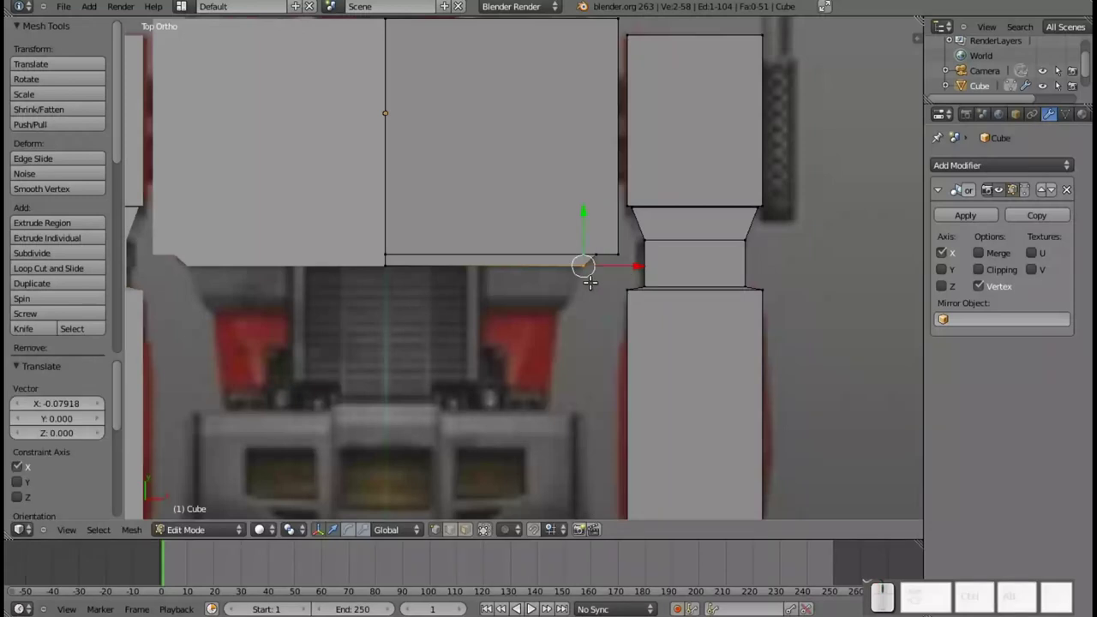
key("b")
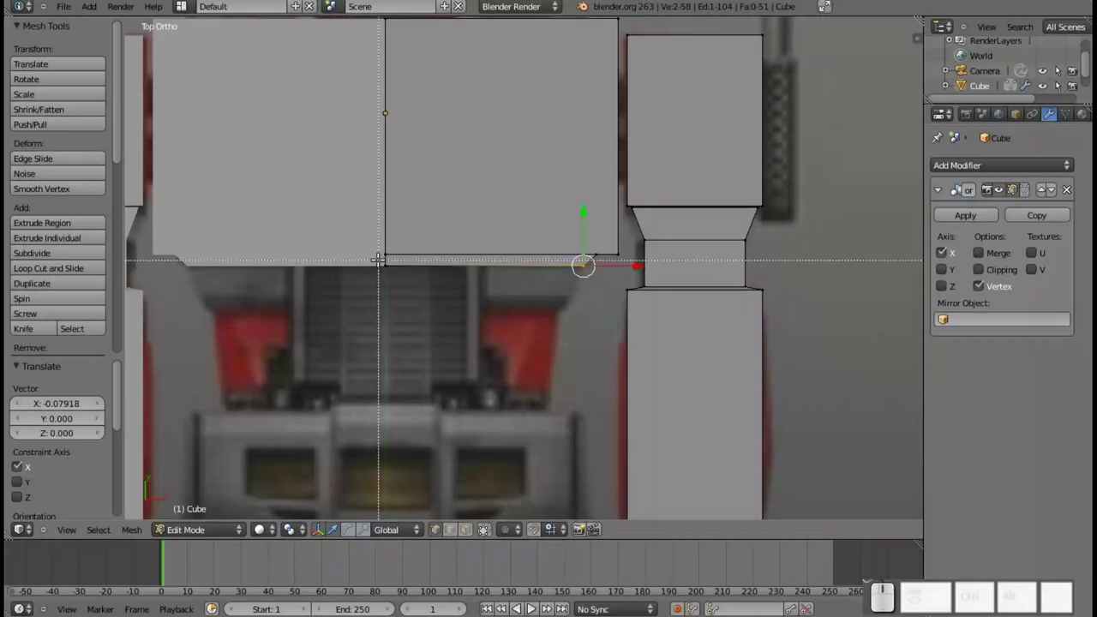
key("Escape")
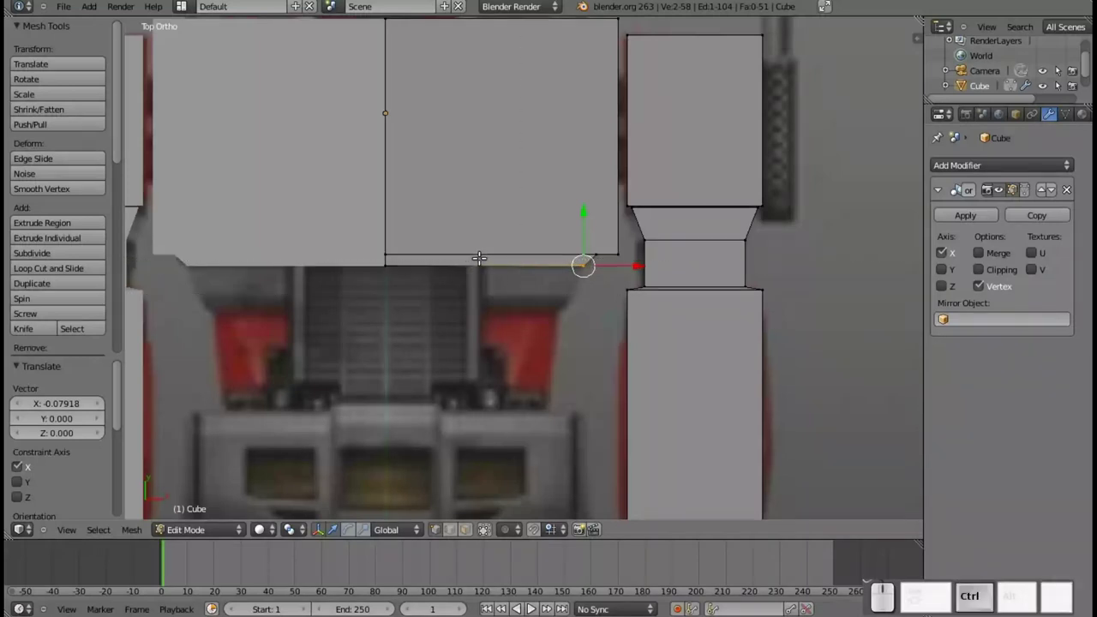
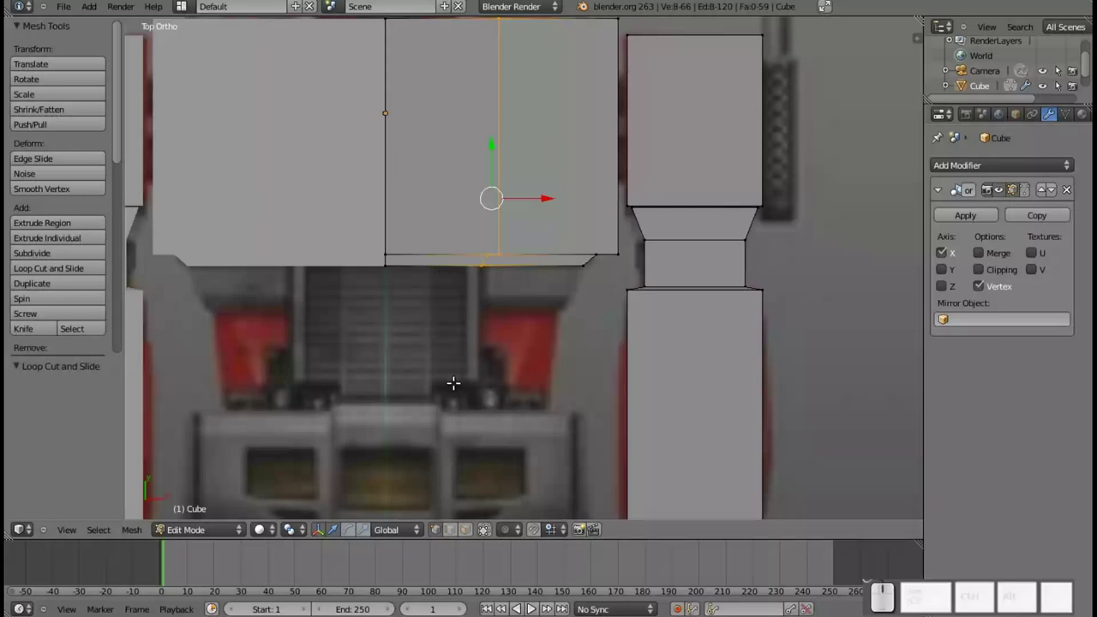
- Extrude the torso's bottom edge downward and taper the right corner inward
key("a")
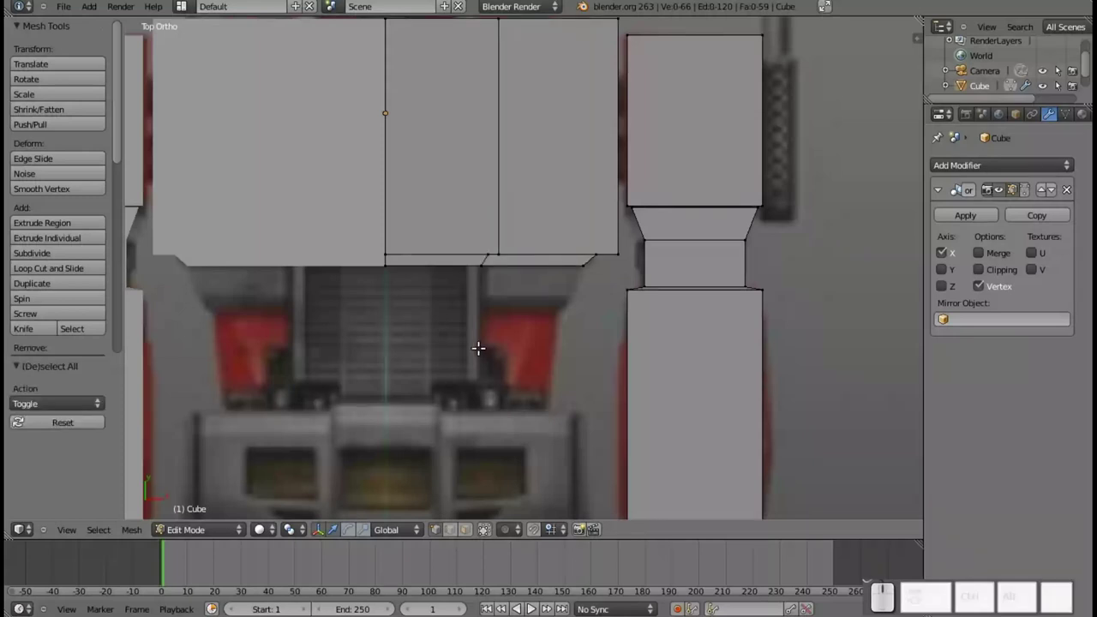
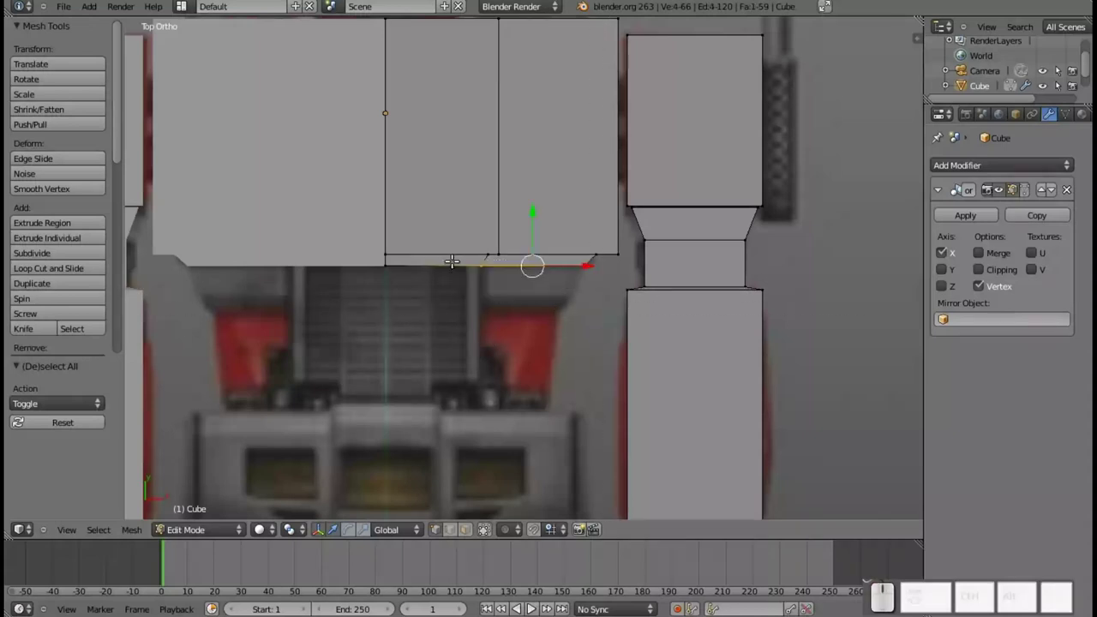
key("e")
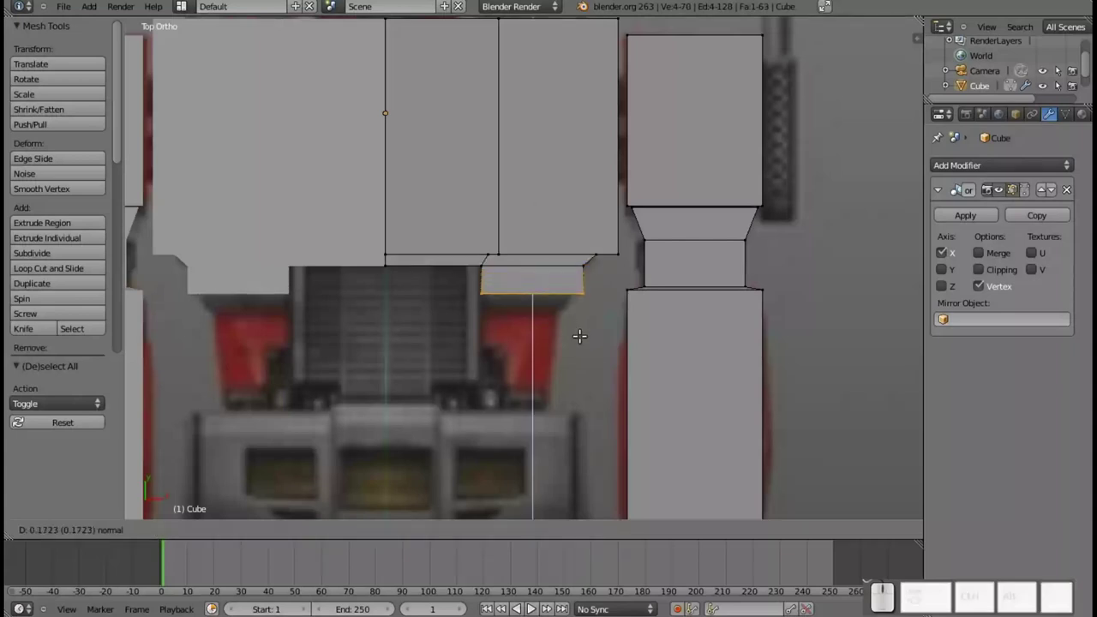
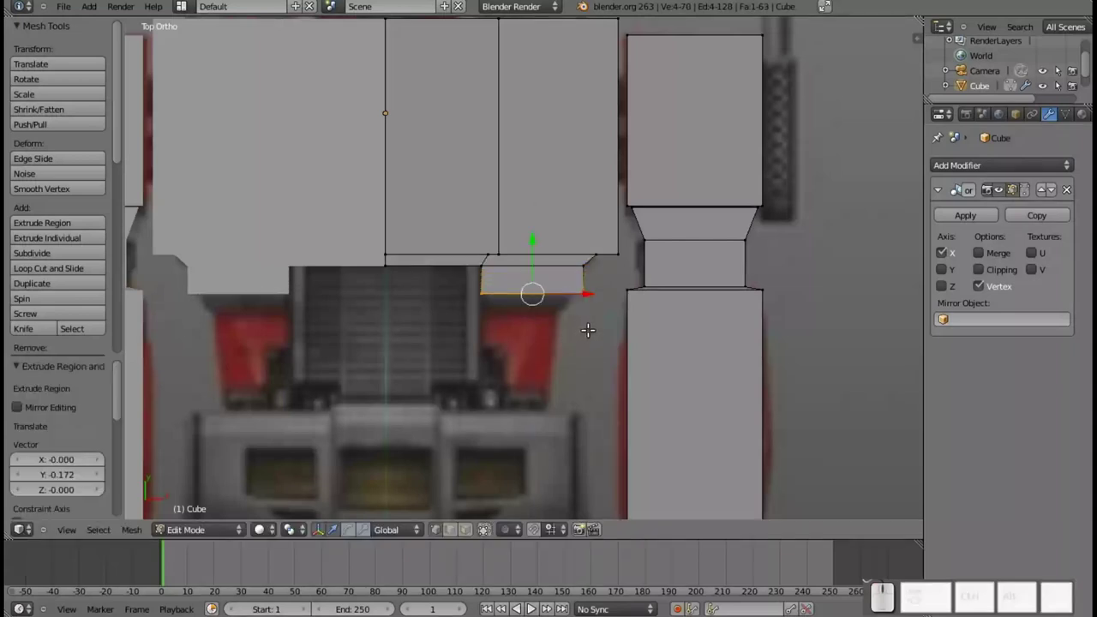
key("a")
key("b")
left_click(595, 307)
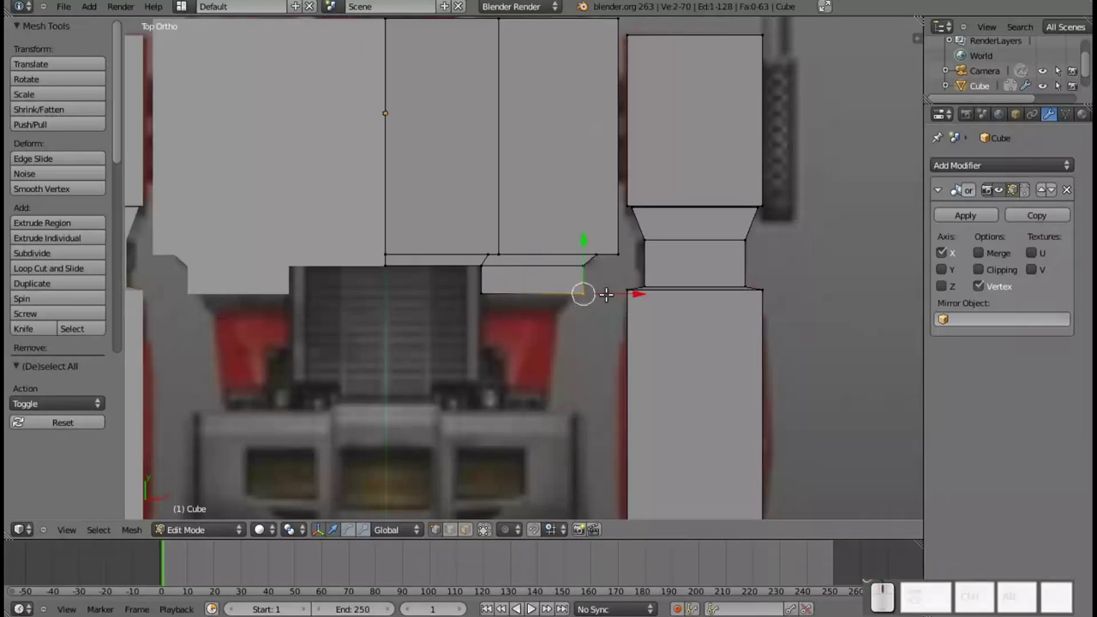
left_click_drag(624, 290, 574, 316)
- Extrude the bottom edge straight down along Y into a second hip strip
key("b")
left_click(469, 283)
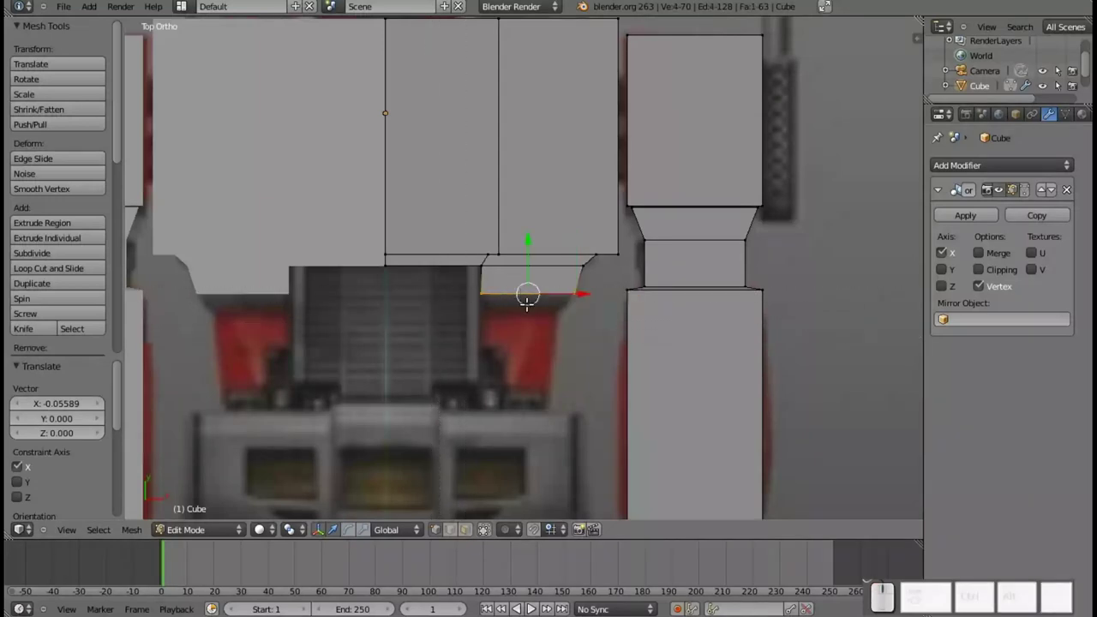
key("e")
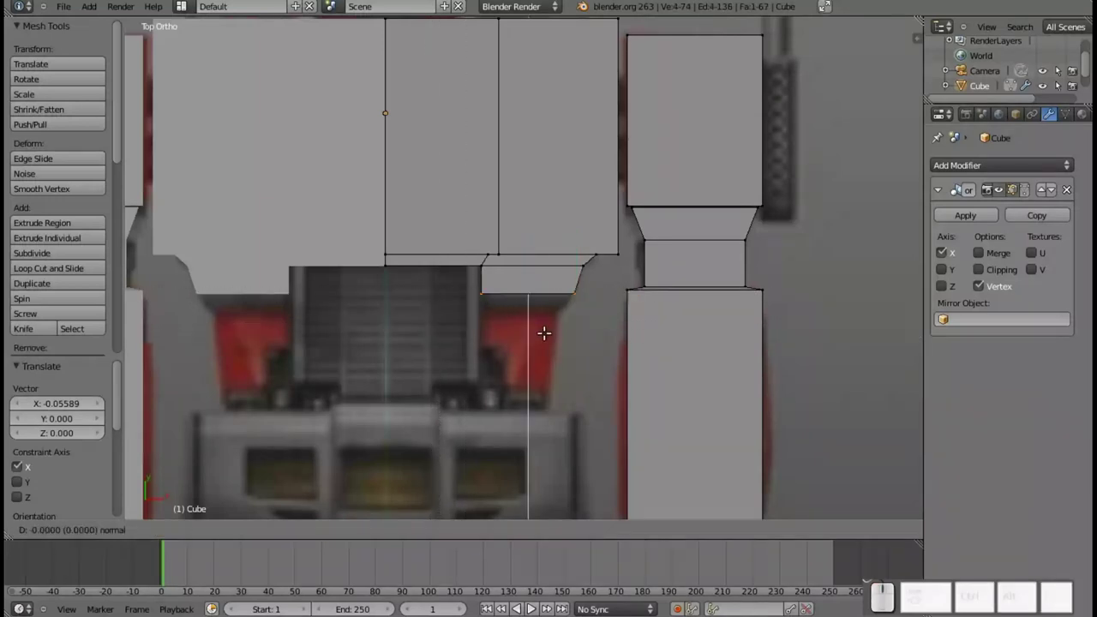
key("y")
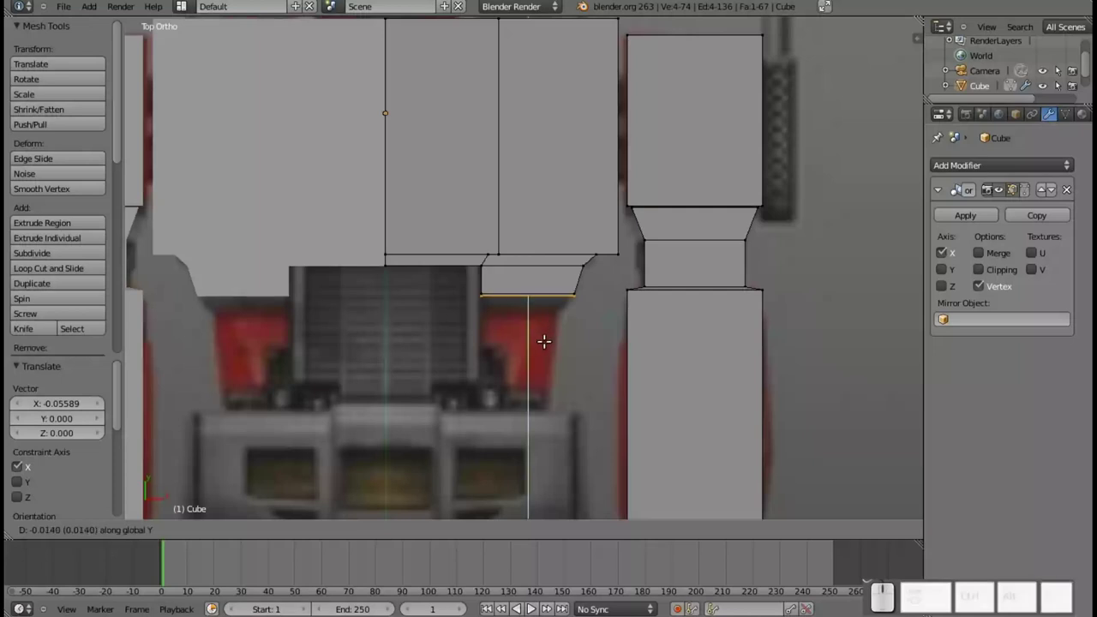
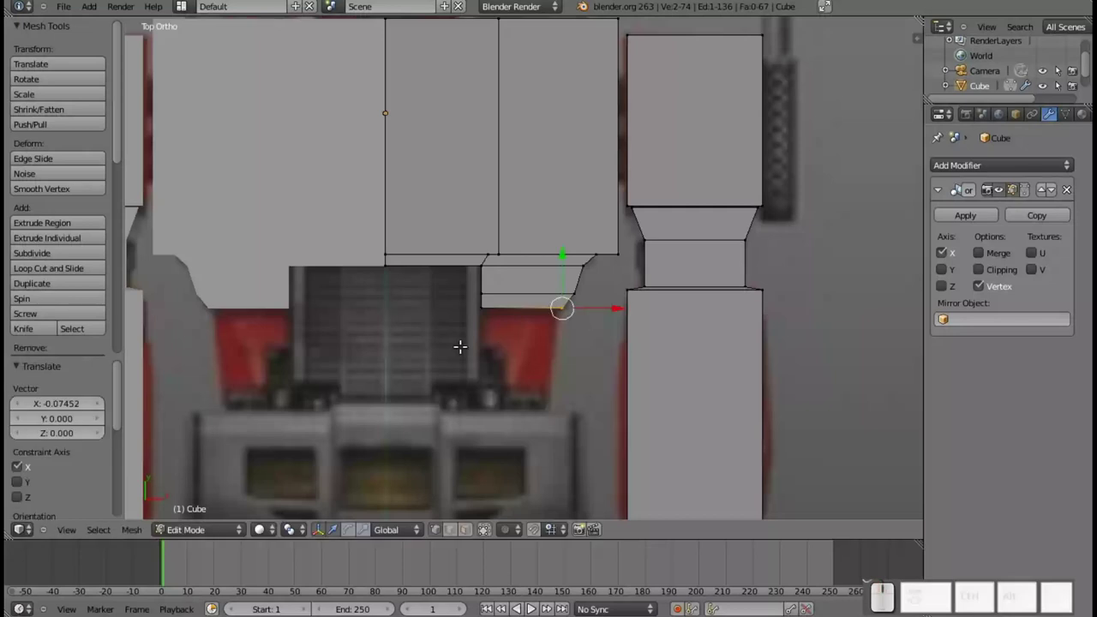
- Extrude the strip's bottom edge down into a taller block and add a vertical loop cut
key("b")
left_click(472, 298)
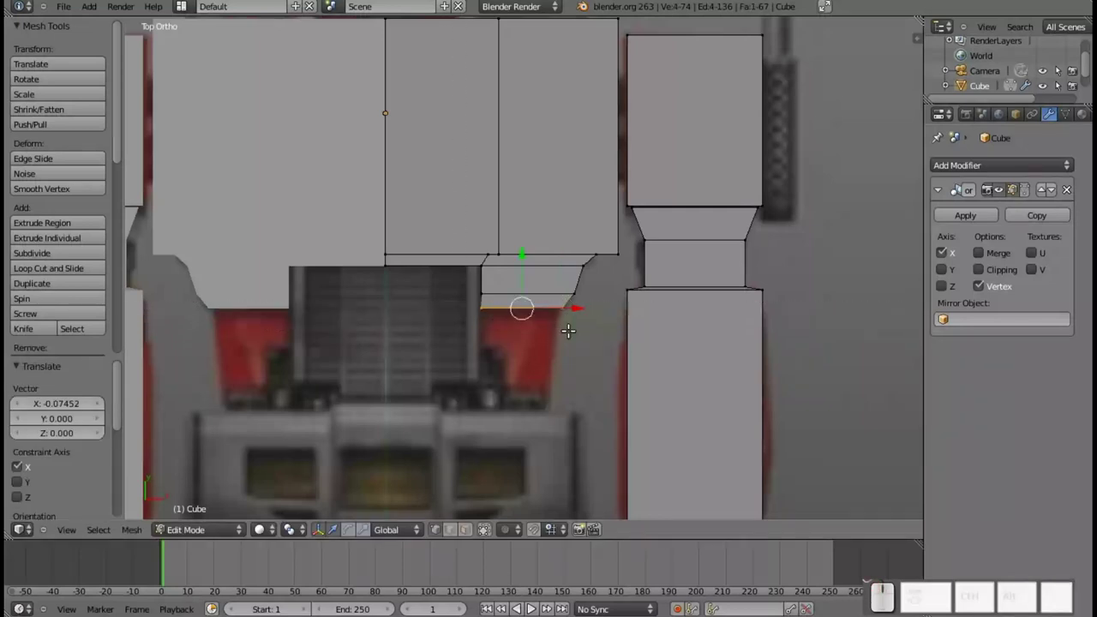
key("e")
key("y")
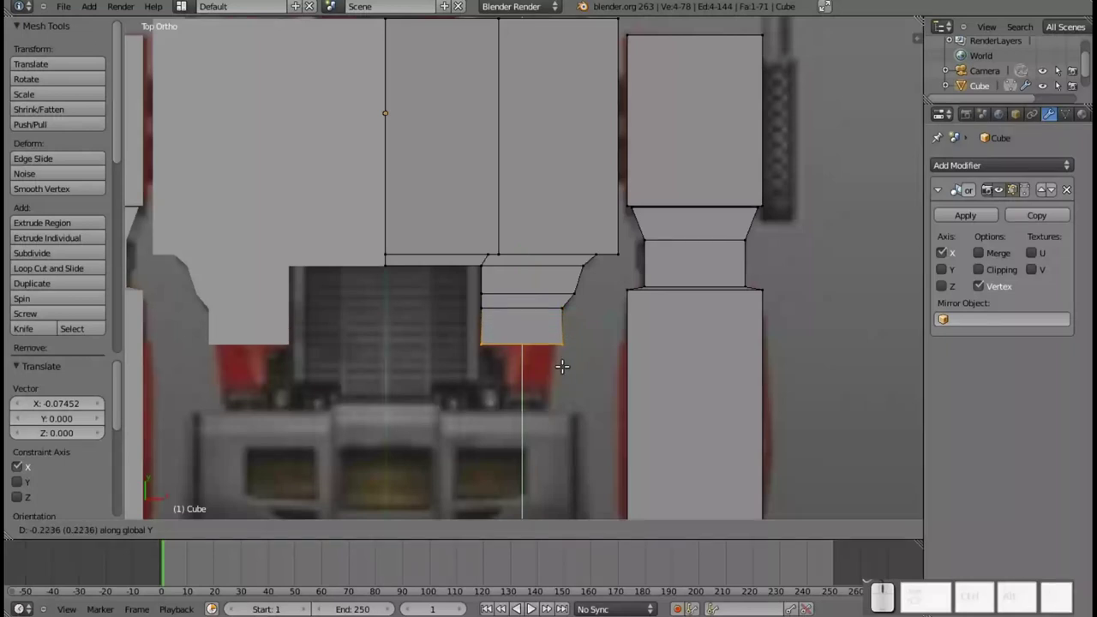
left_click(562, 362)
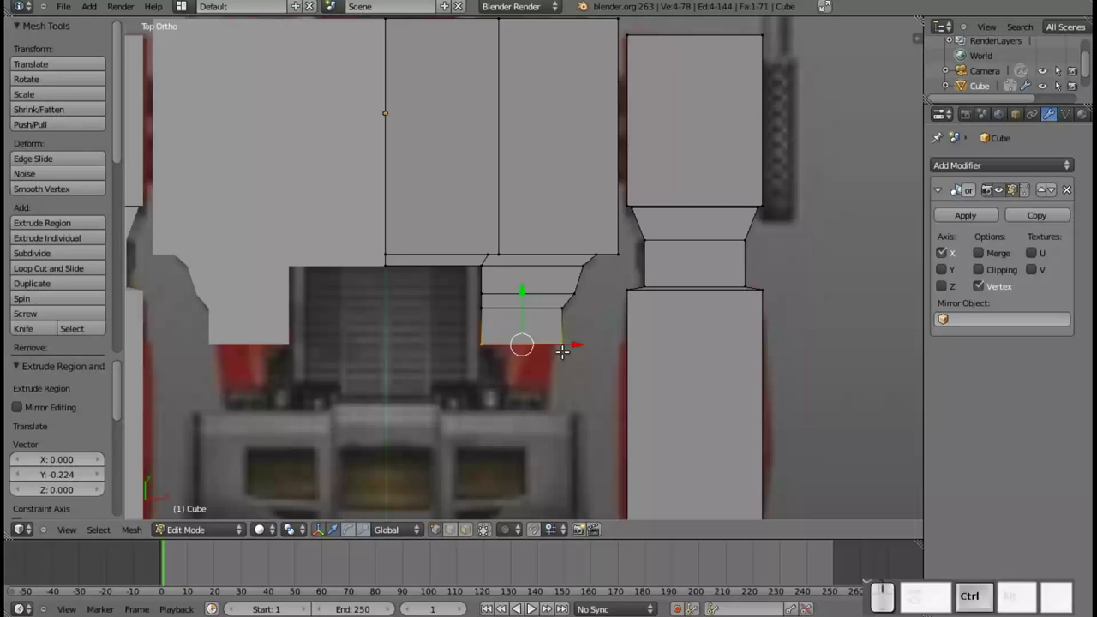
key("ctrl+r")
left_click(545, 289)
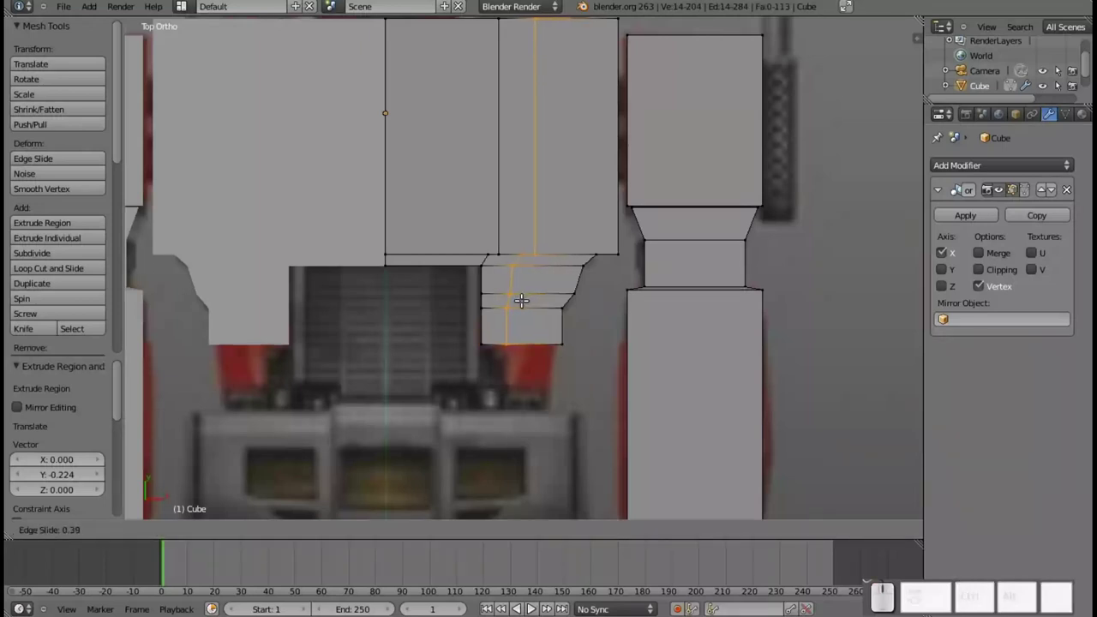
- Settle the vertical loop's position and box-select the lowest block's bottom edge
left_click(517, 295)
key("a")
key("b")
left_click_drag(576, 378, 468, 324)
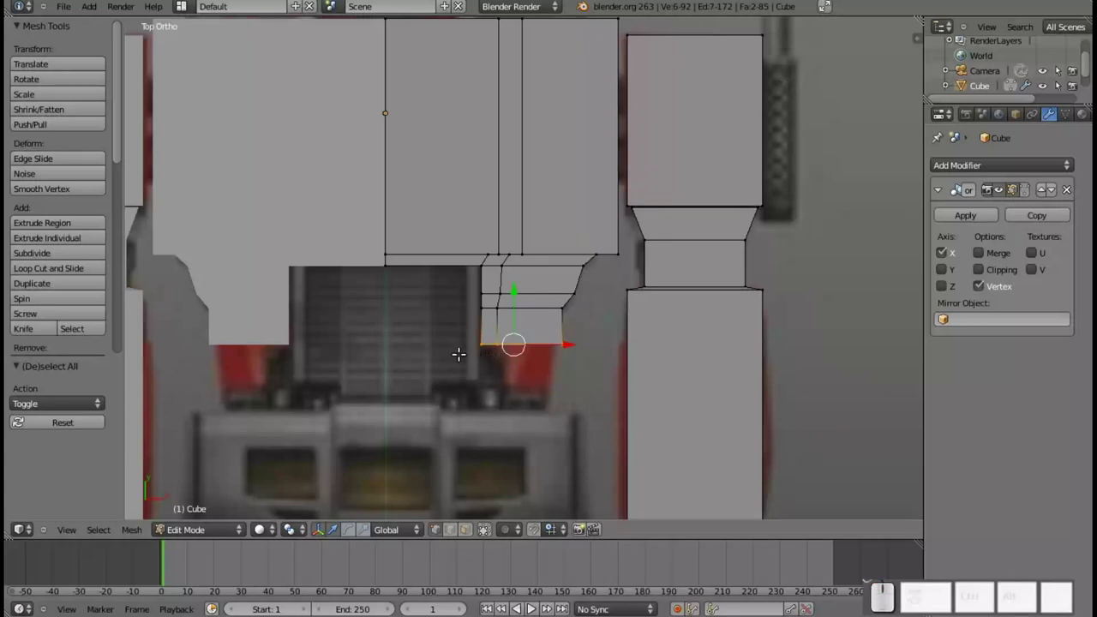
- Extrude the bottom edge further down into another narrower block
key("a")
key("b")
left_click_drag(589, 348, 564, 355)
scroll("up", 3)
key("e")
scroll("up", 3)
scroll("up", 3)
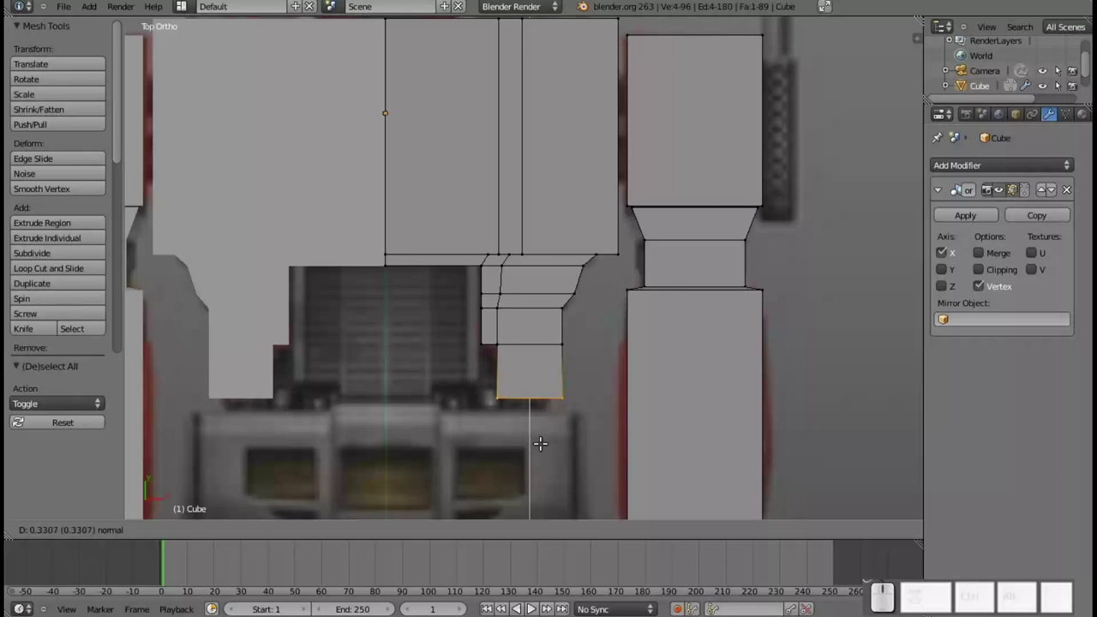
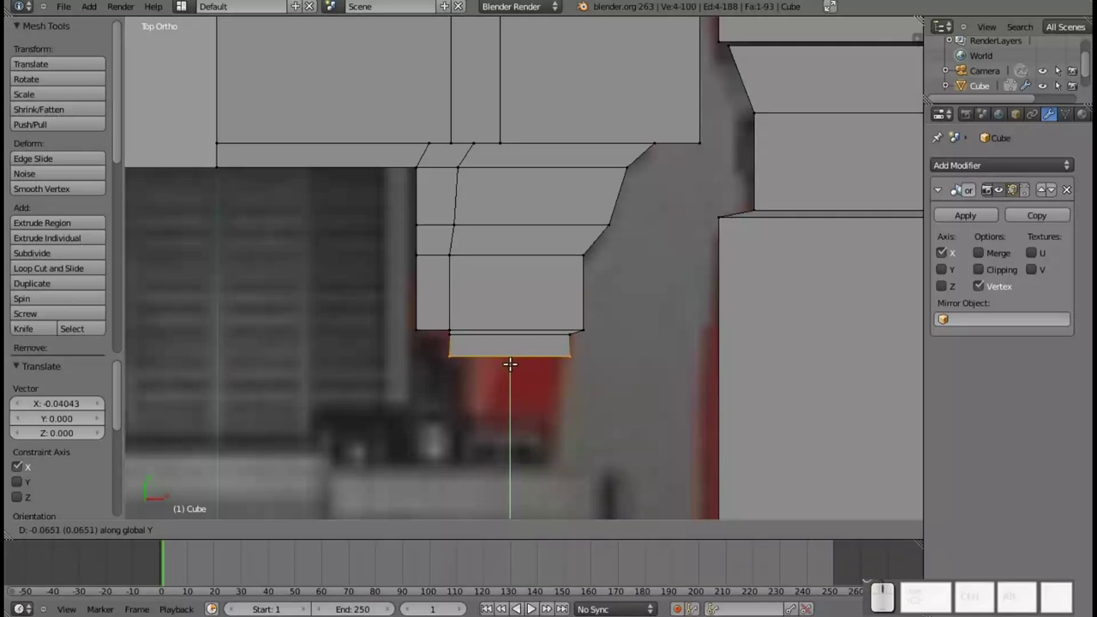
- Nudge the lowest hip block's outer bottom corner sideways along X to refine the outline
left_click(509, 362)
key("a")
key("b")
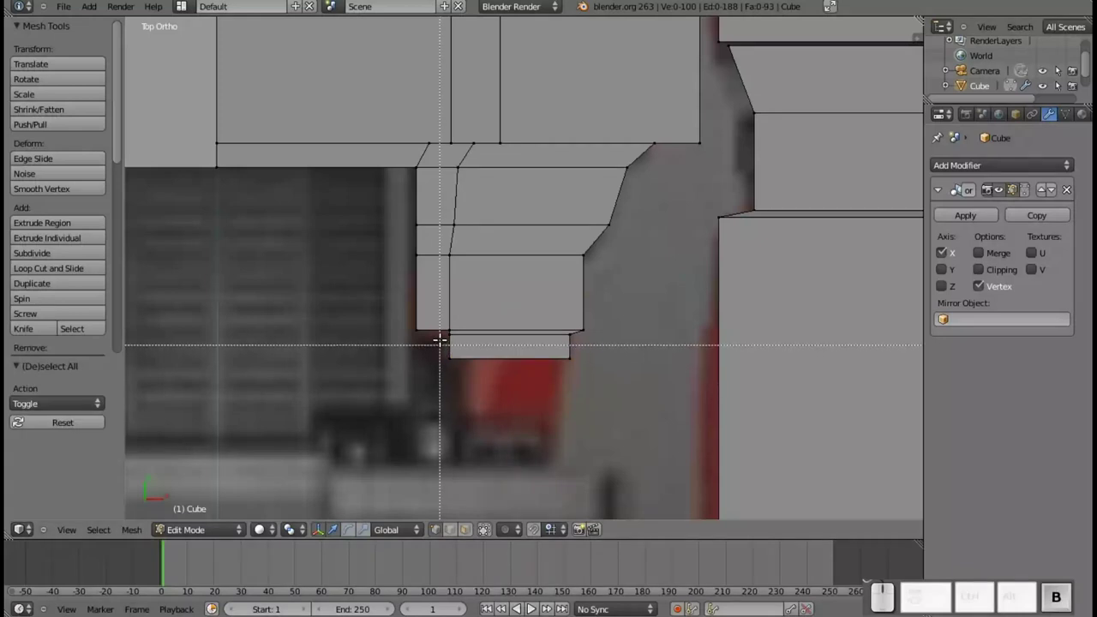
left_click_drag(441, 327, 476, 355)
left_click_drag(489, 340, 467, 329)
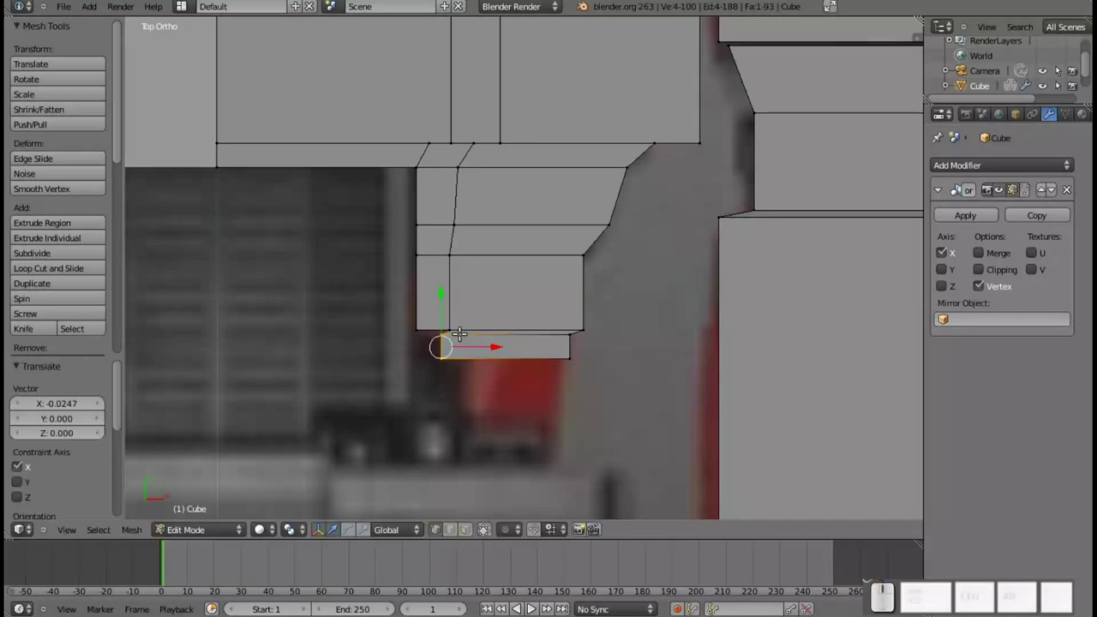
key("ctrl+z")
key("b")
left_click(450, 317)
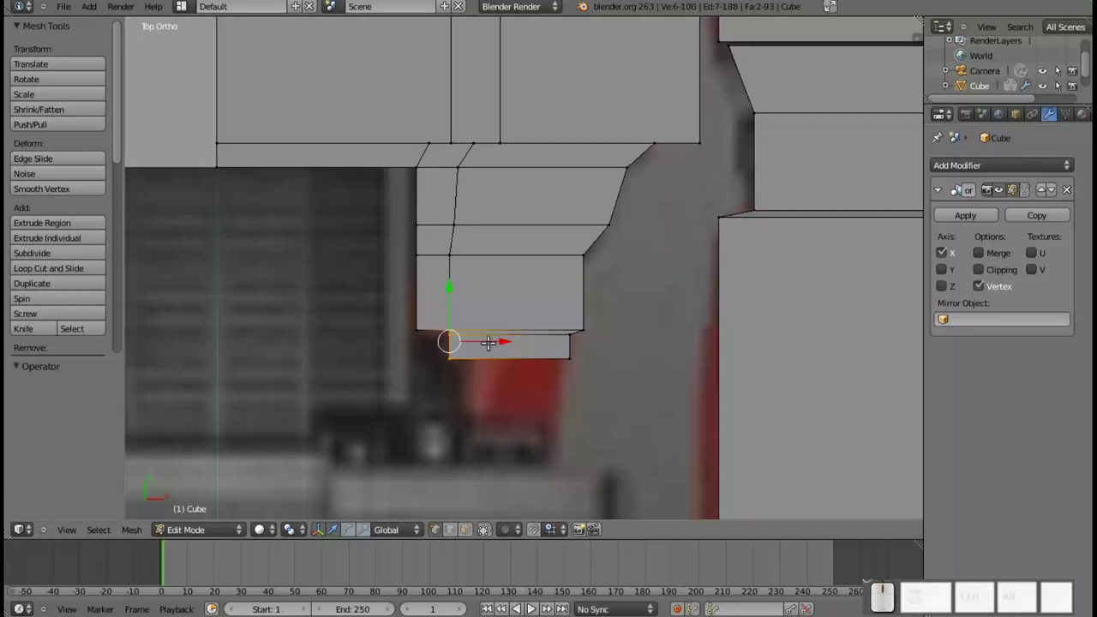
left_click_drag(489, 337, 481, 339)
key("ctrl+z")
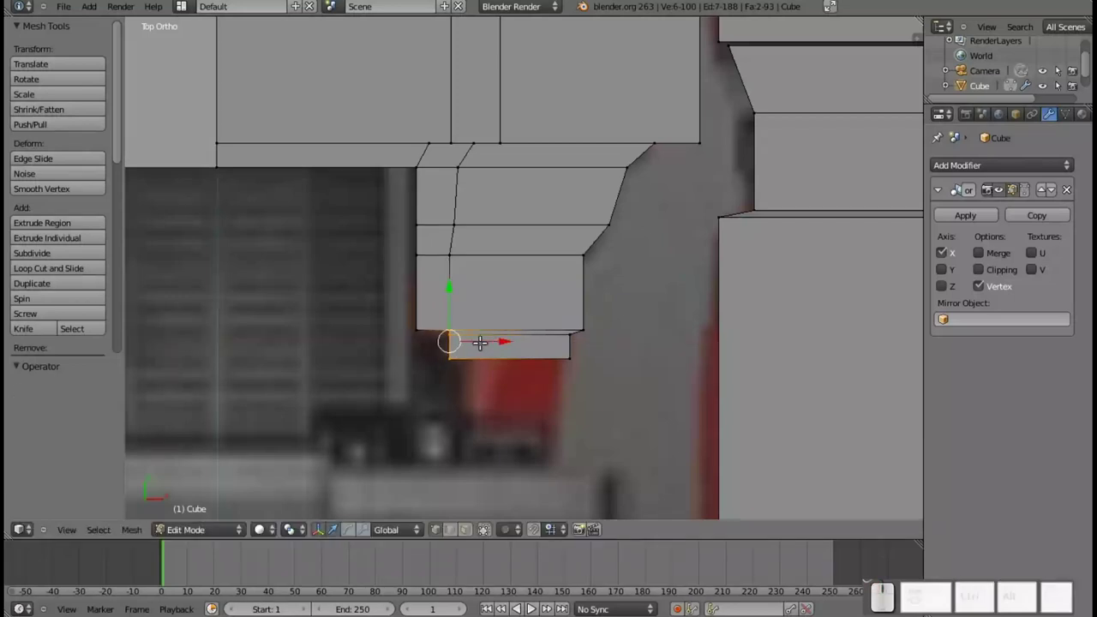
- Slide the strip's upper corner inward to taper it and extrude its bottom edge down into a new lower block
key("a")
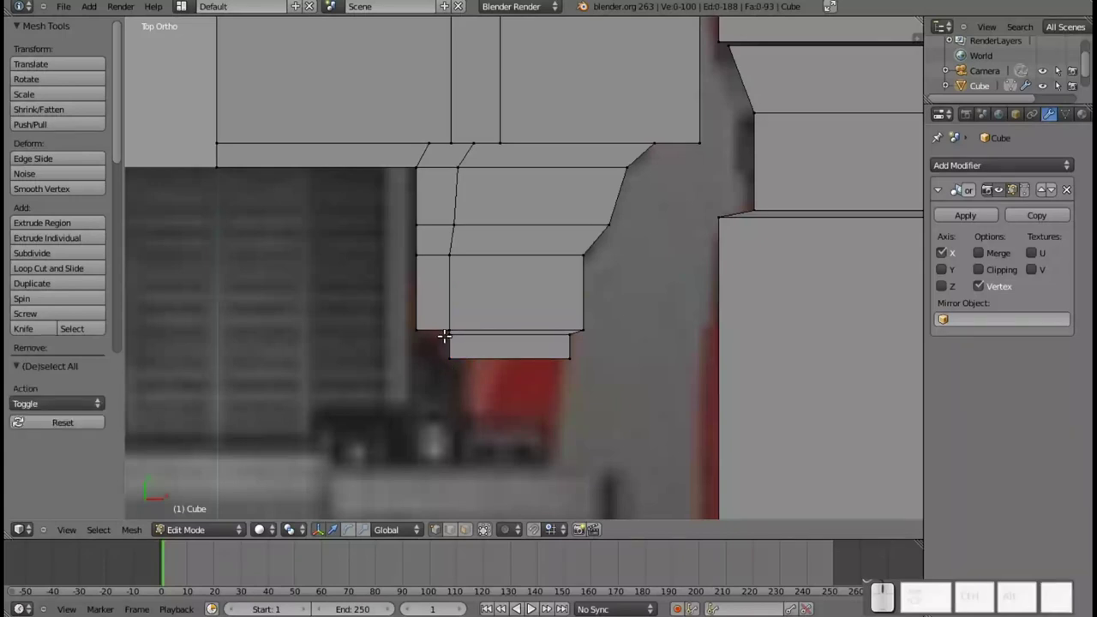
key("b")
left_click(446, 330)
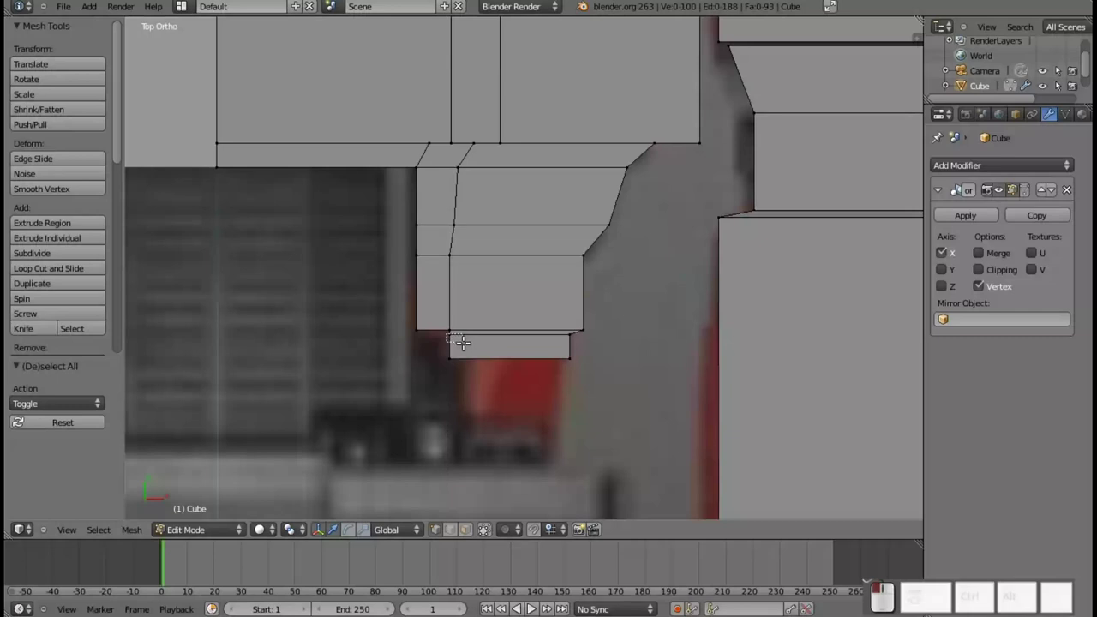
left_click_drag(495, 326, 507, 348)
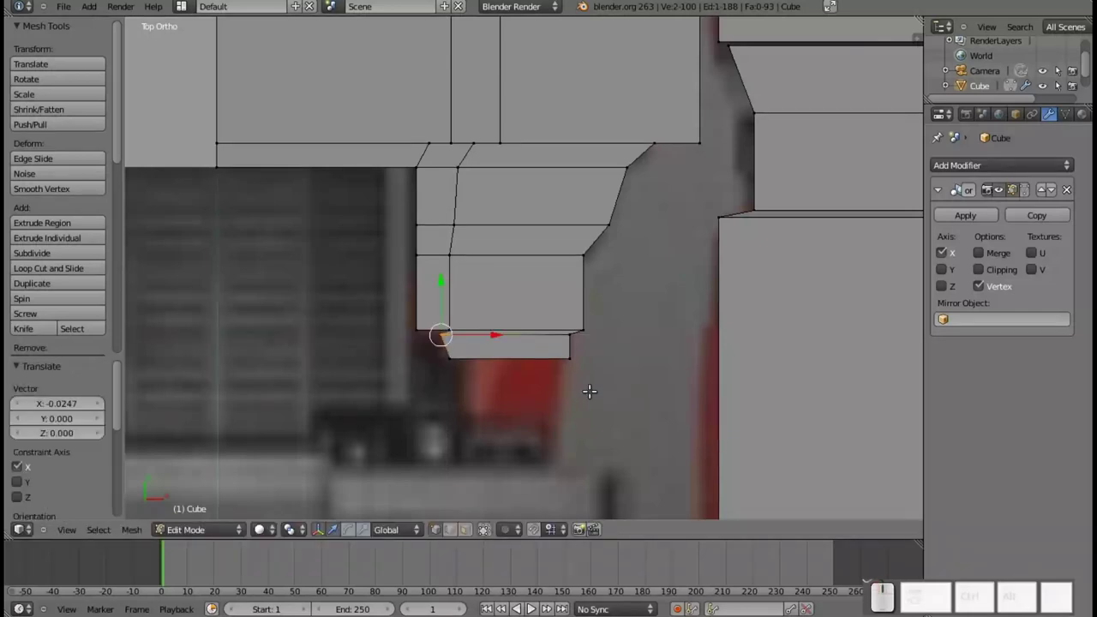
key("a")
key("b")
left_click_drag(604, 388, 430, 348)
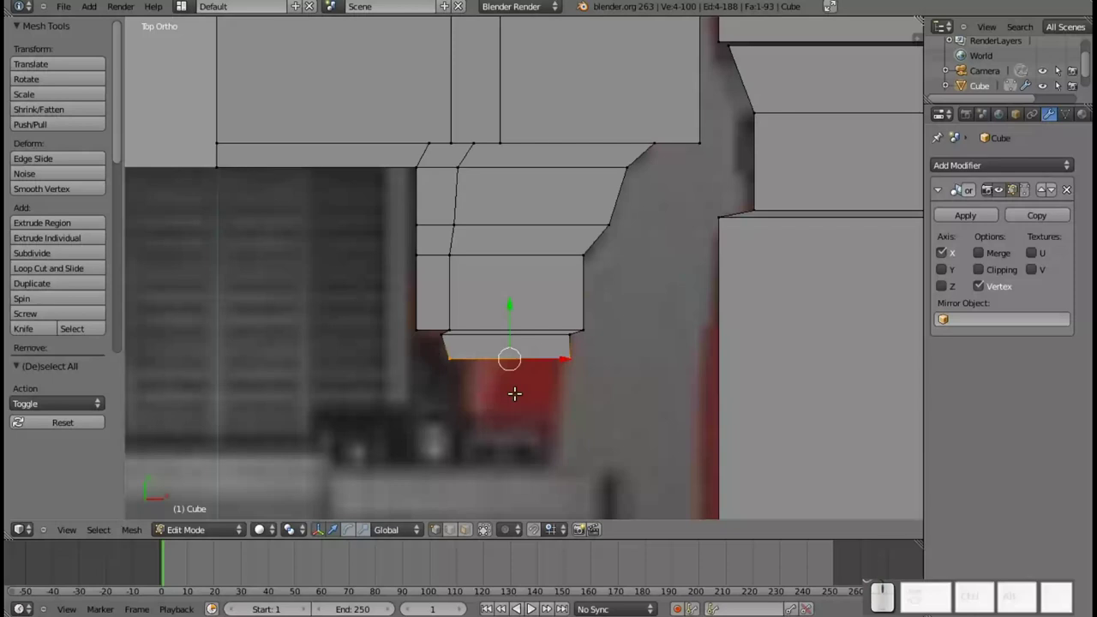
key("e")
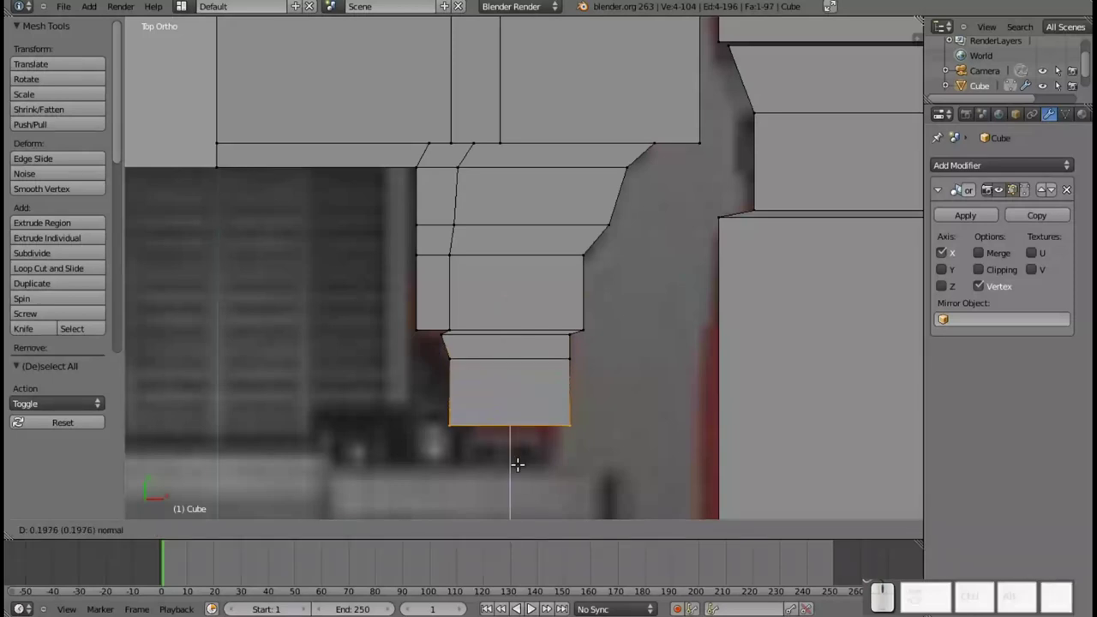
left_click(517, 464)
- Cut a vertical edge loop down through the hip blocks and view the reference through the mesh
key("ctrl+r")
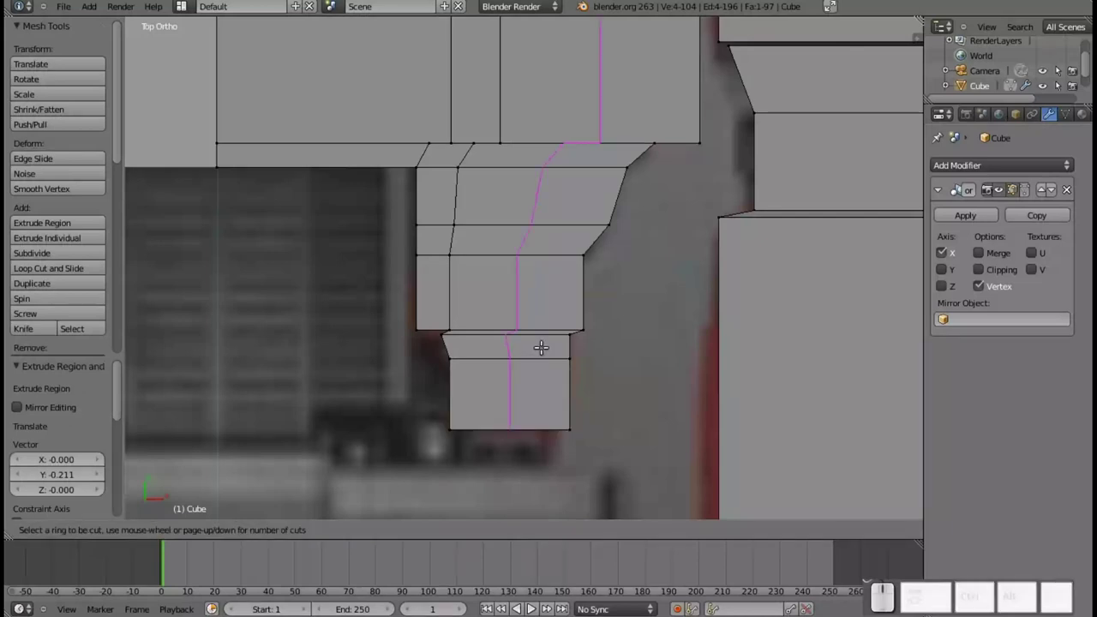
left_click(544, 340)
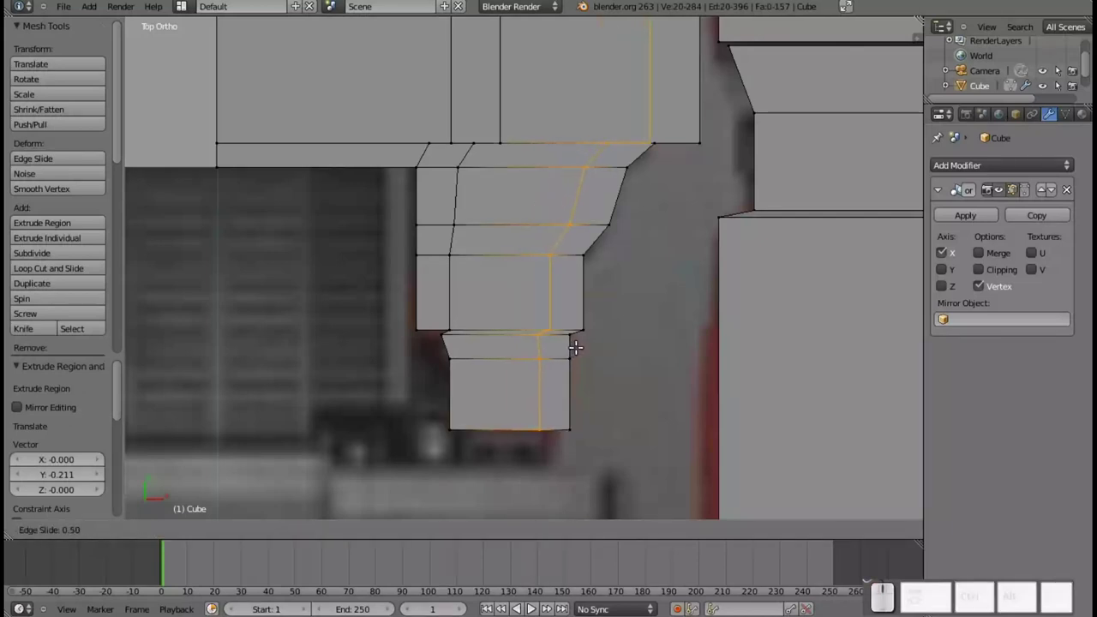
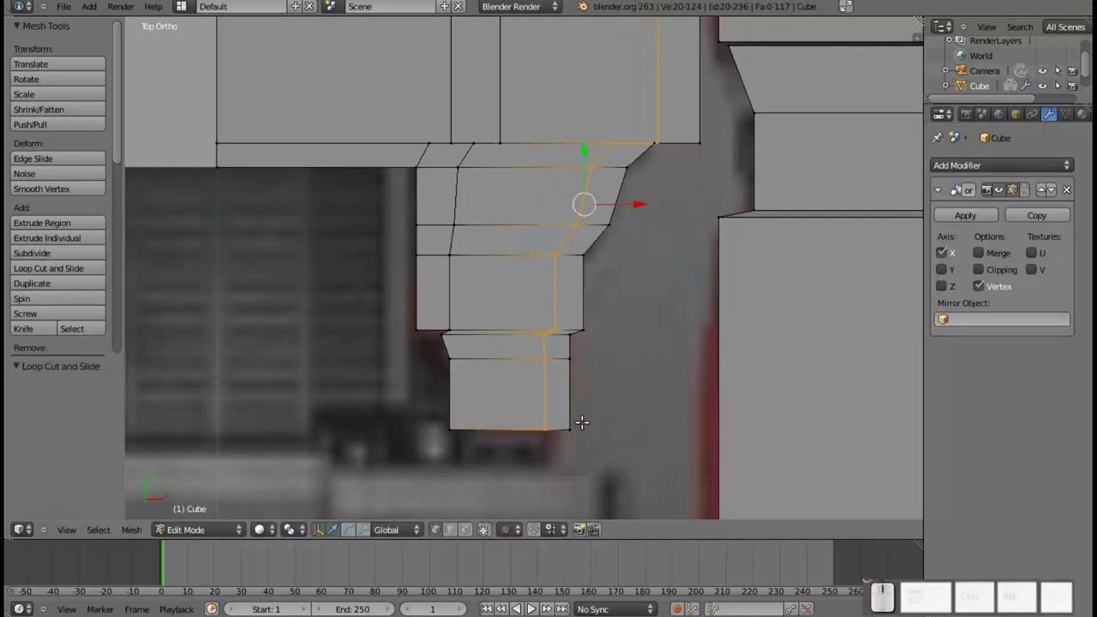
key("Tab")
key("Tab")
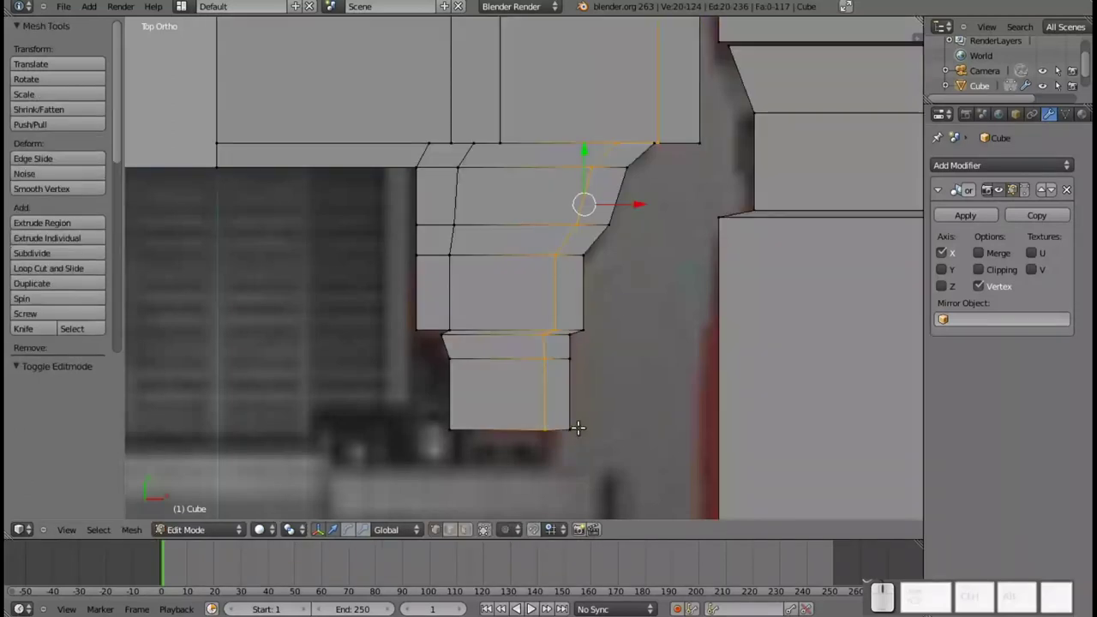
key("z")
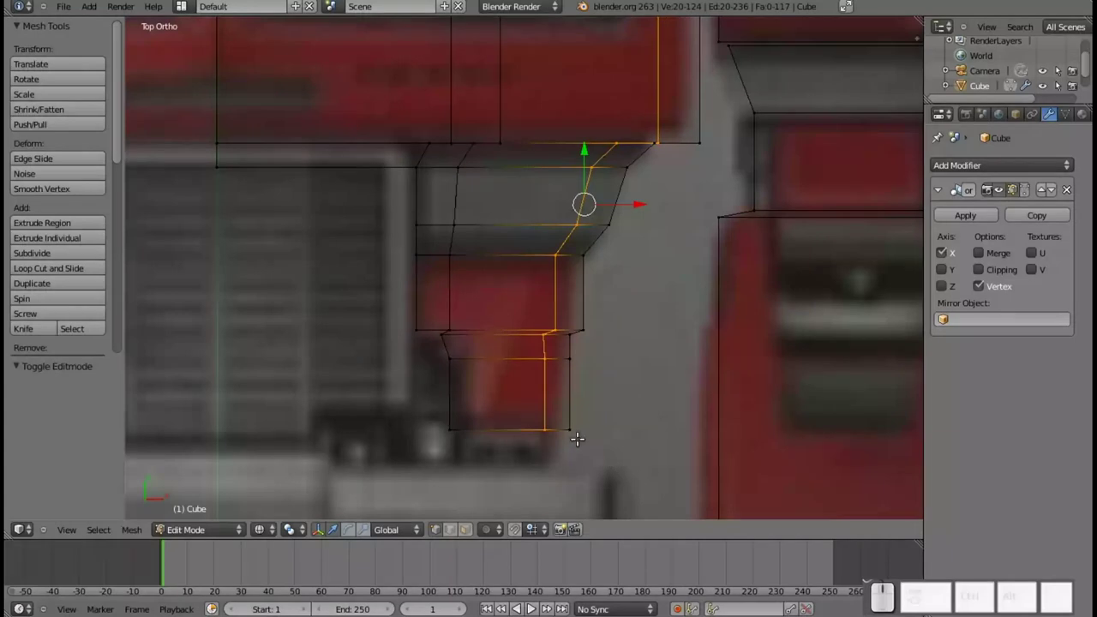
- Shift the bottom right corner vertex sideways and start extruding it downward
key("a")
key("b")
left_click(585, 433)
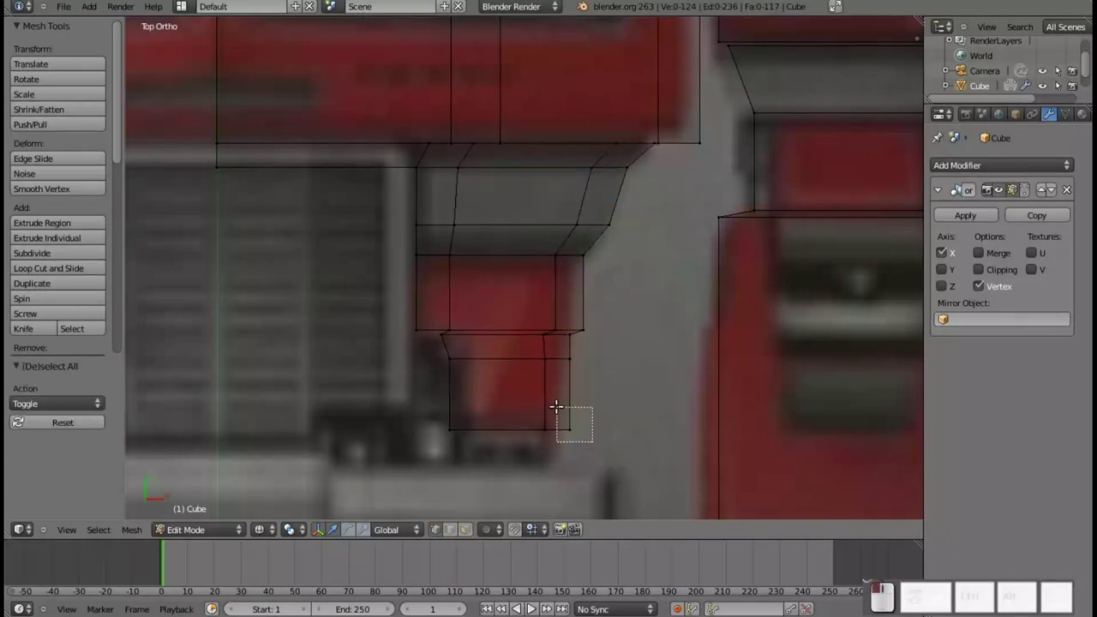
left_click_drag(612, 423, 599, 425)
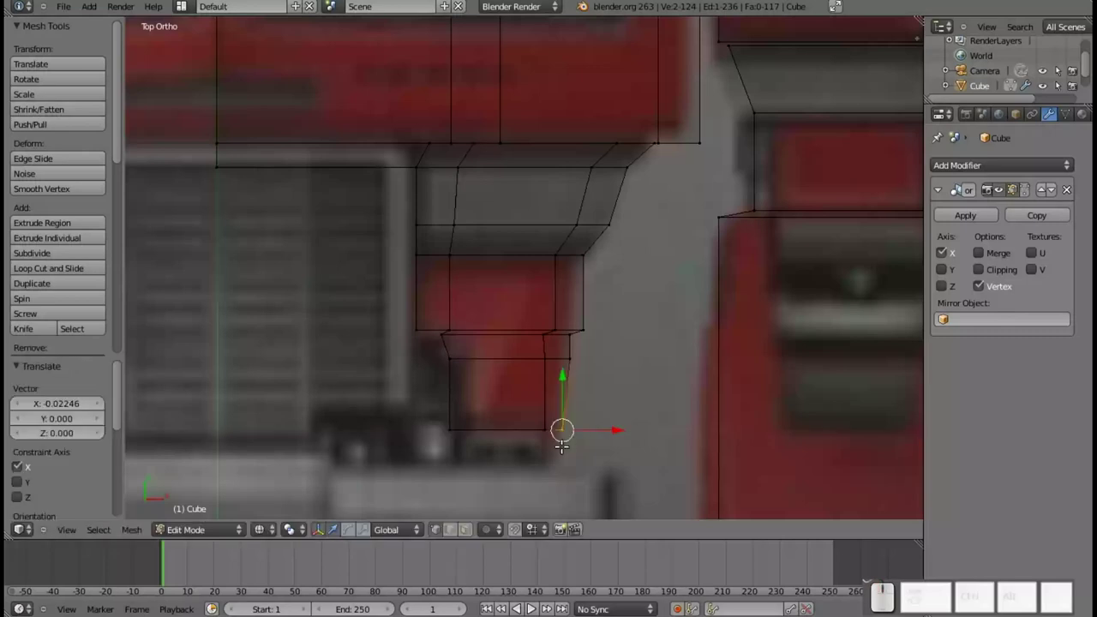
key("b")
left_click(532, 414)
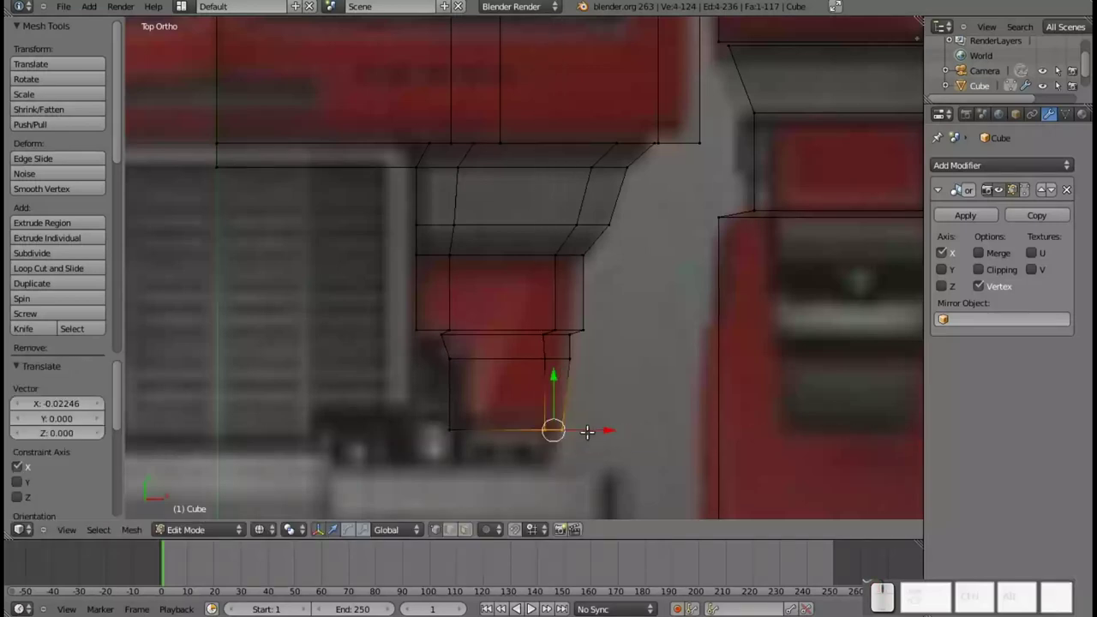
key("e")
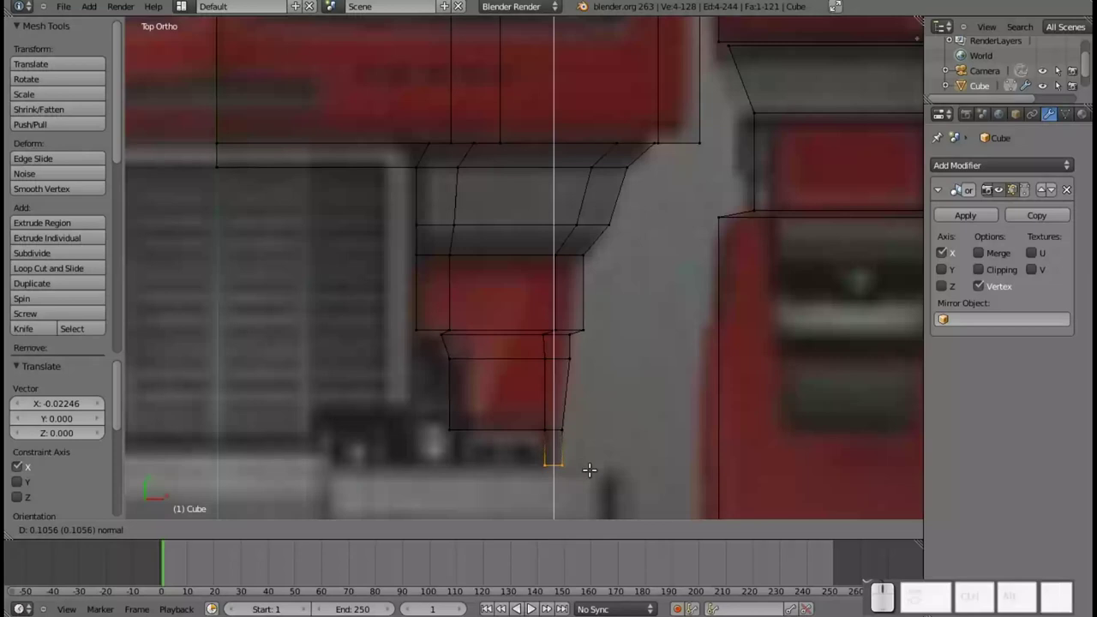
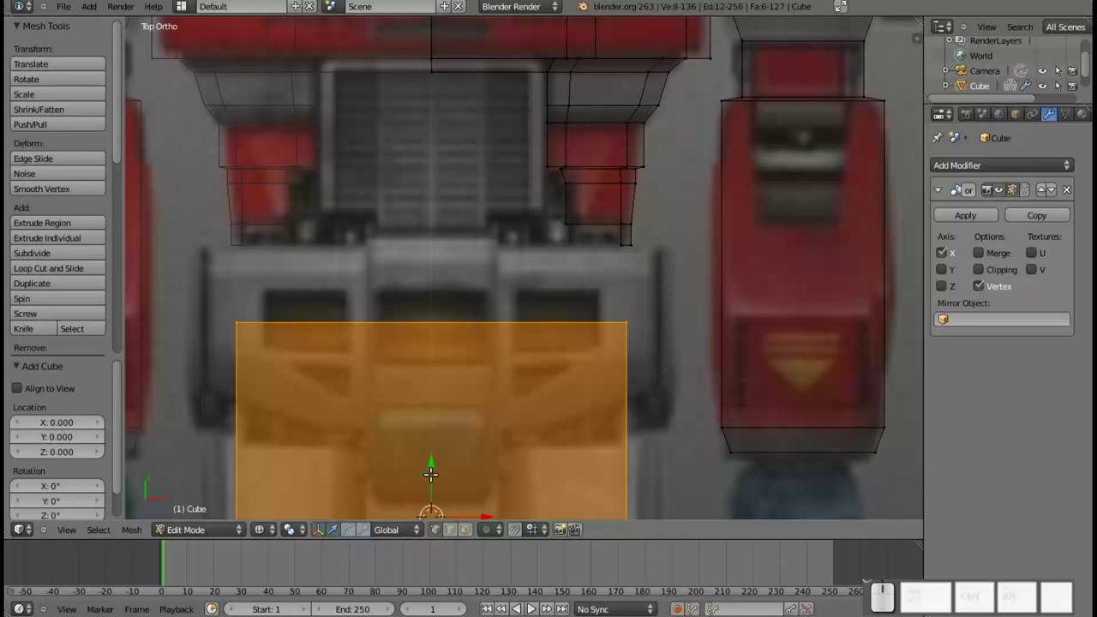
- Move the trial cube up over the chest, shrink it and loop-cut it down the middle
left_click_drag(434, 468, 466, 270)
key("s")
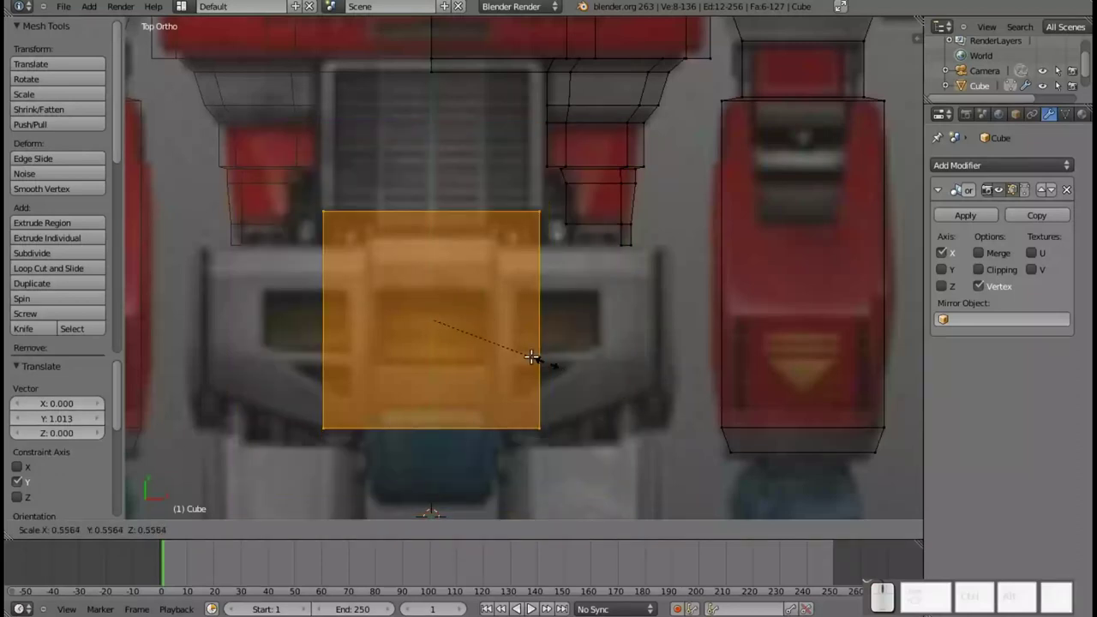
left_click(543, 355)
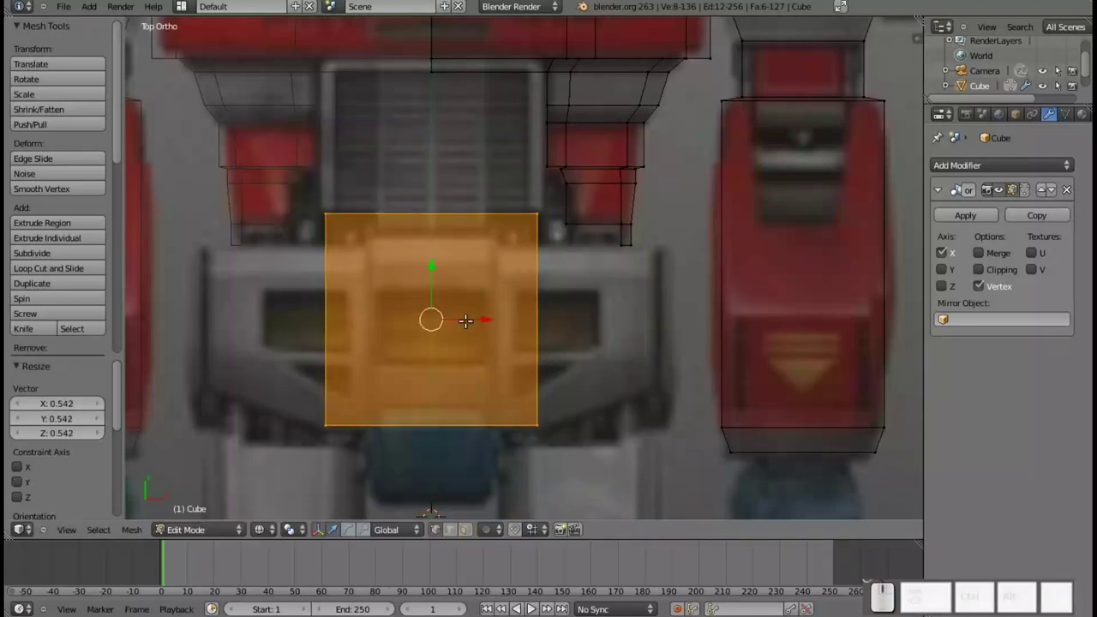
key("ctrl+r")
left_click(434, 212)
left_click(434, 213)
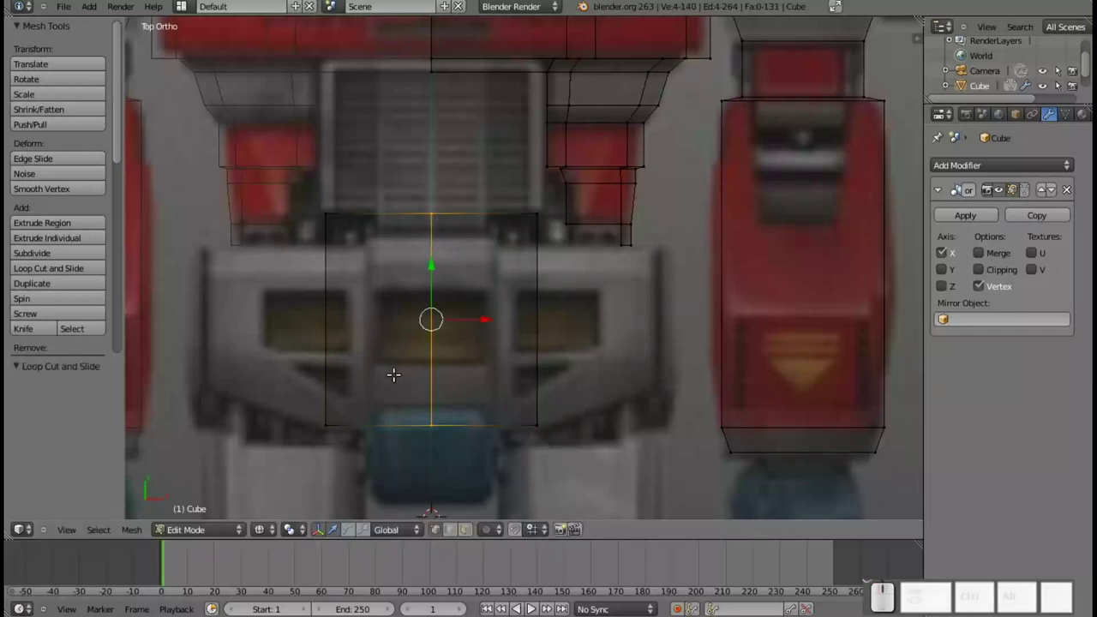
- Select the whole trial chest block and scale it shorter along Y
key("a")
key("b")
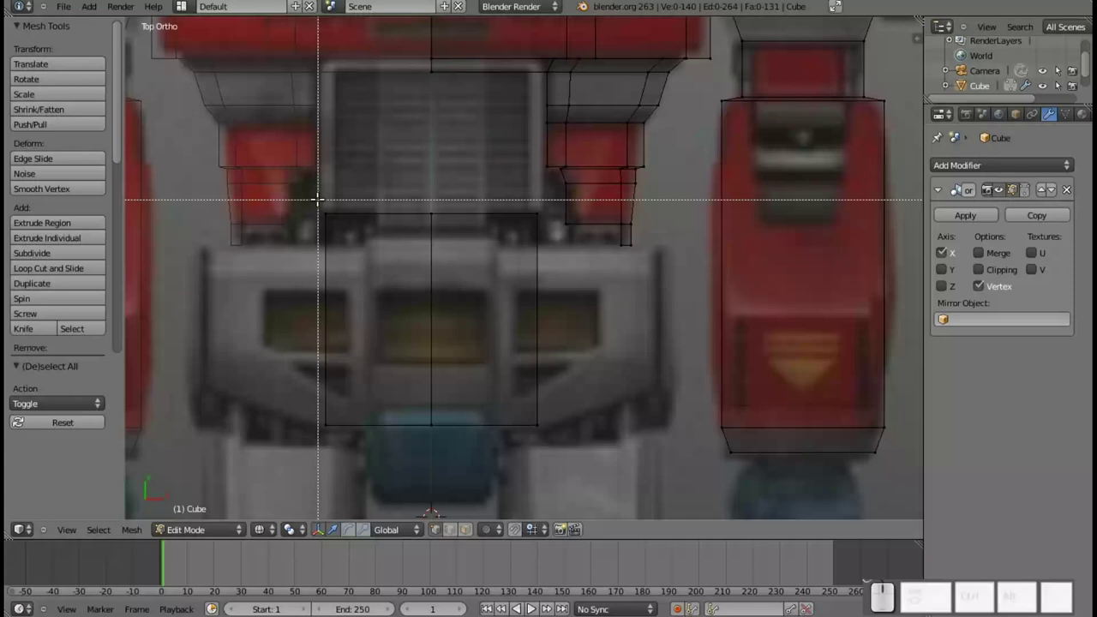
key("Escape")
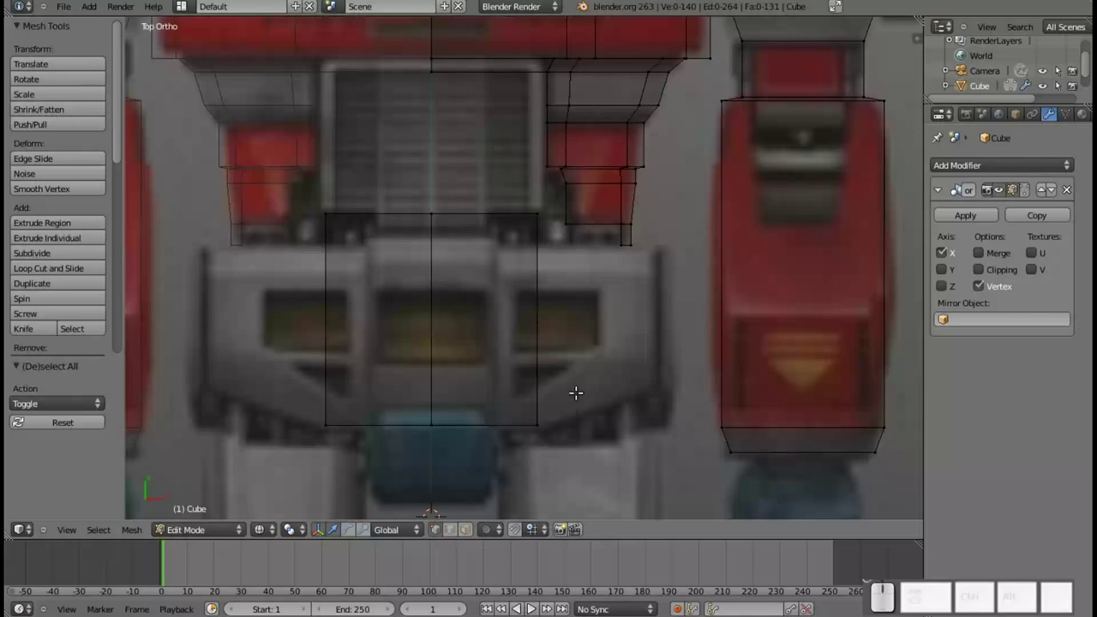
key("ctrl+z")
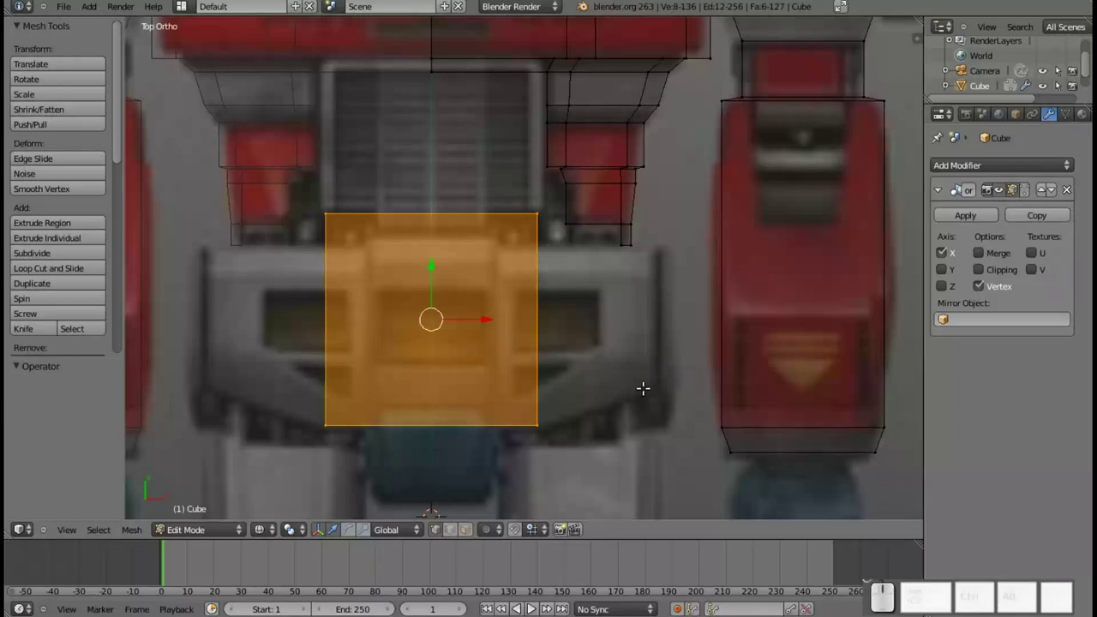
key("s")
key("y")
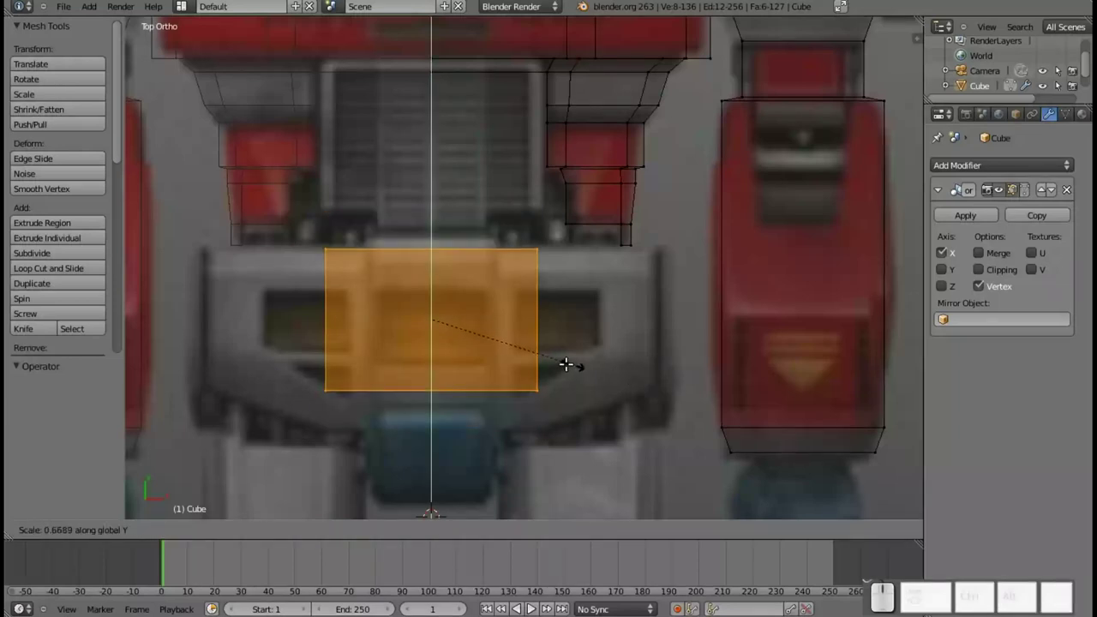
left_click(591, 365)
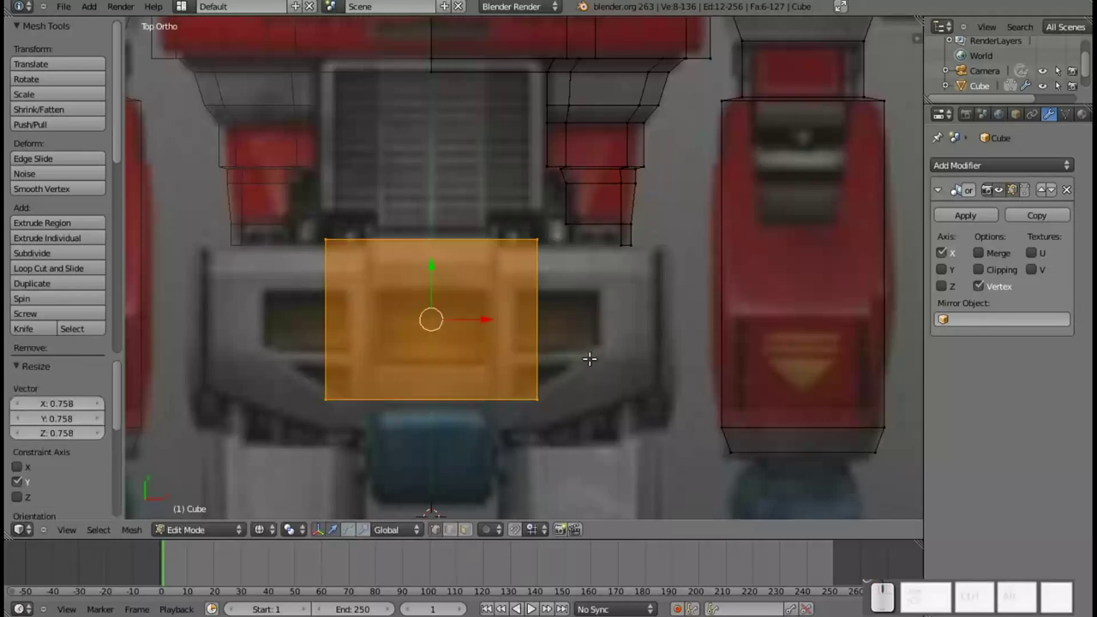
- Select the trial chest block with L and delete its vertices, leaving only the torso shape
key("a")
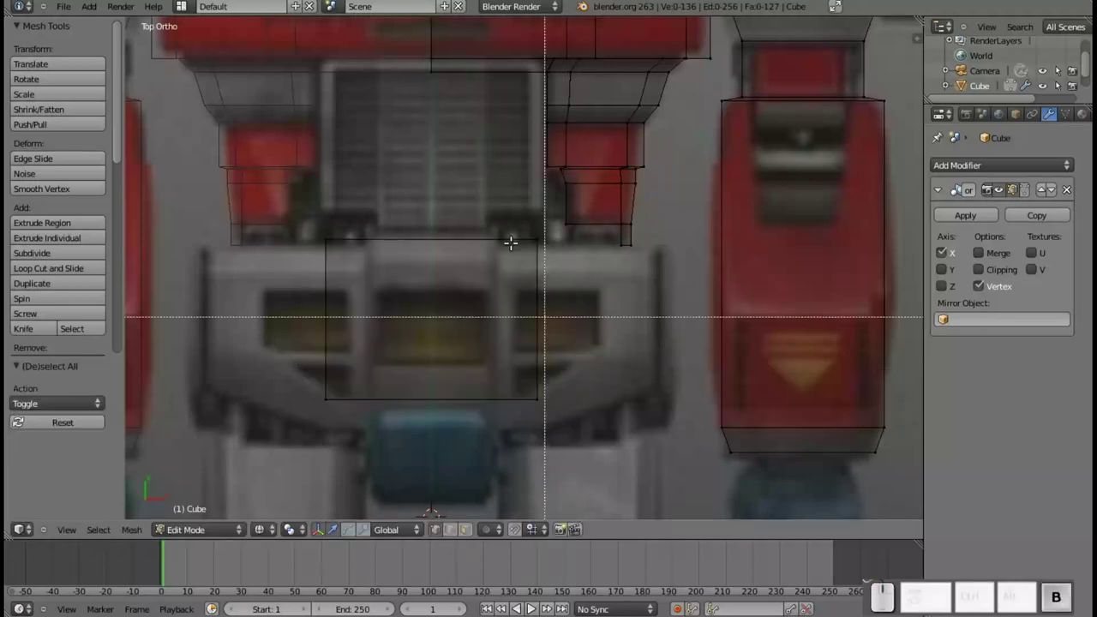
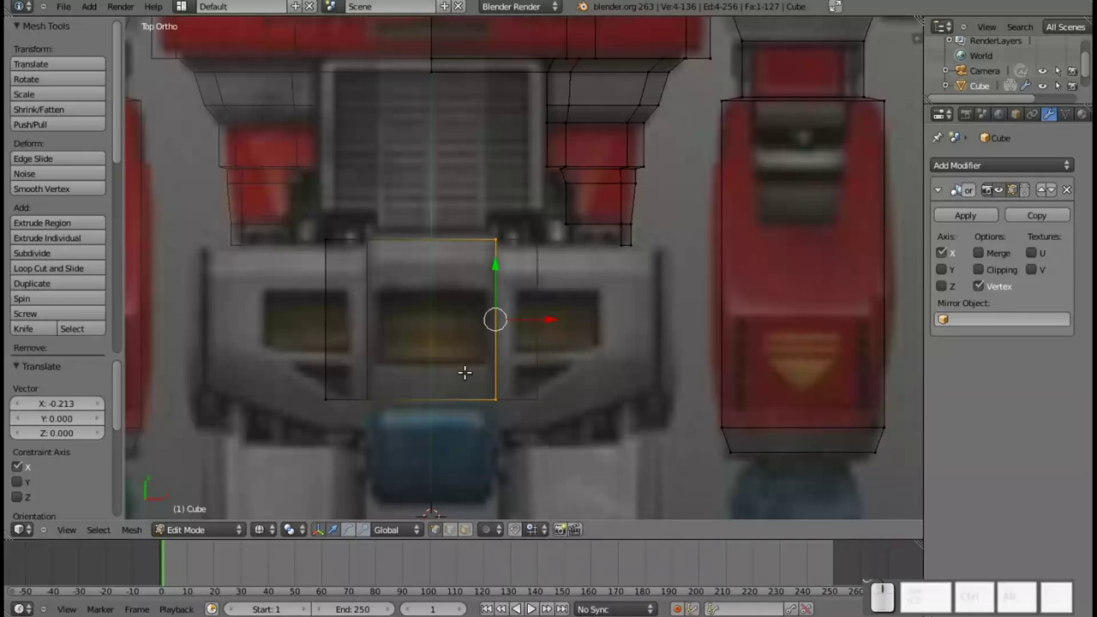
key("z")
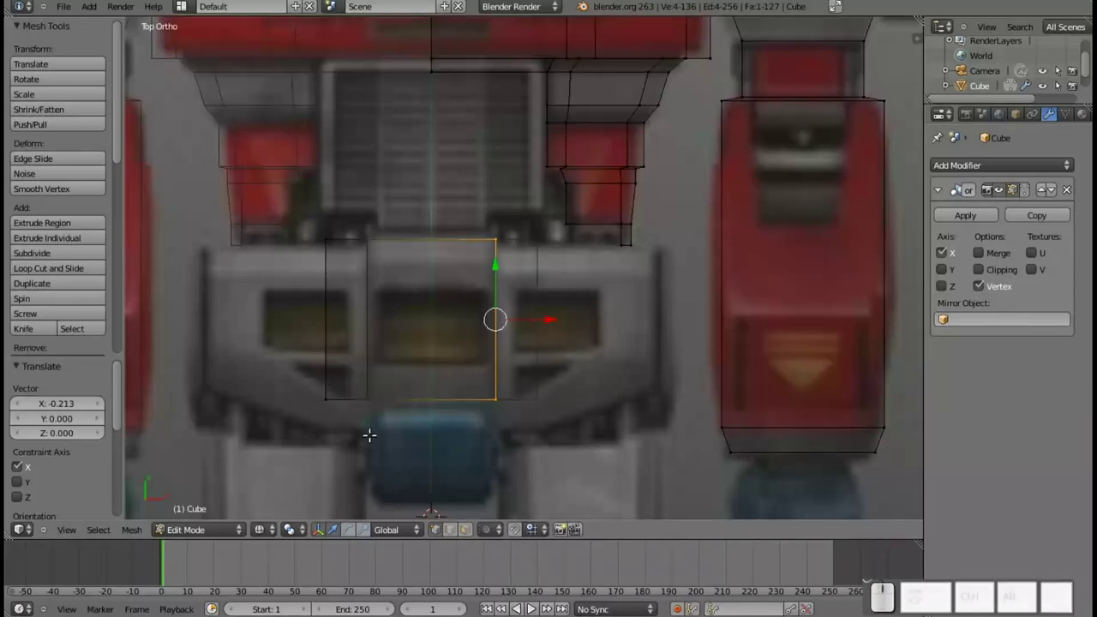
key("l")
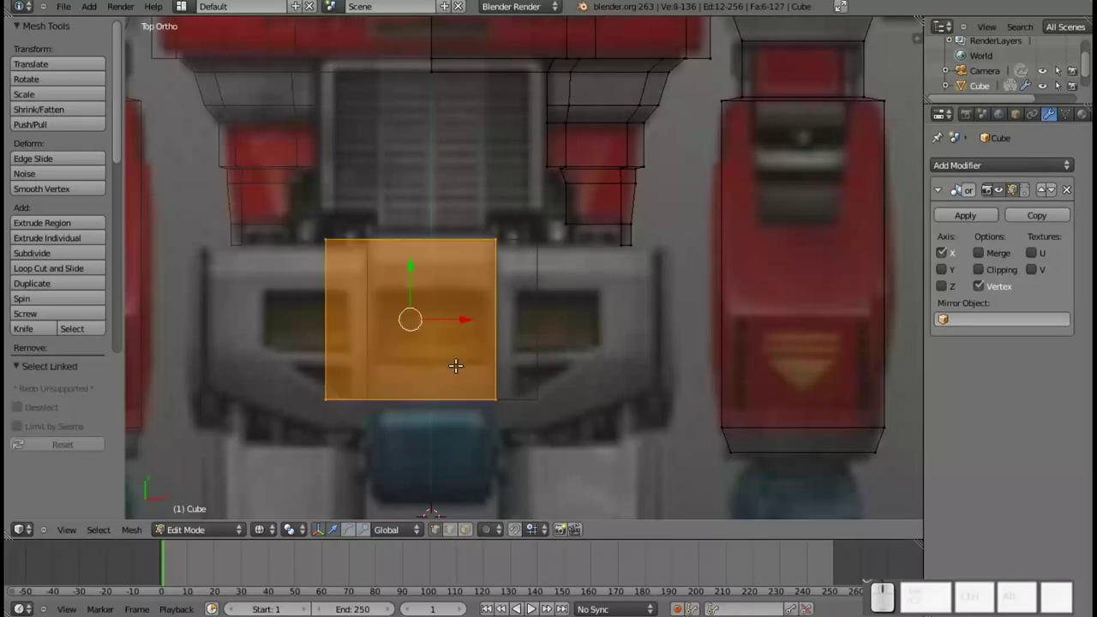
key("x")
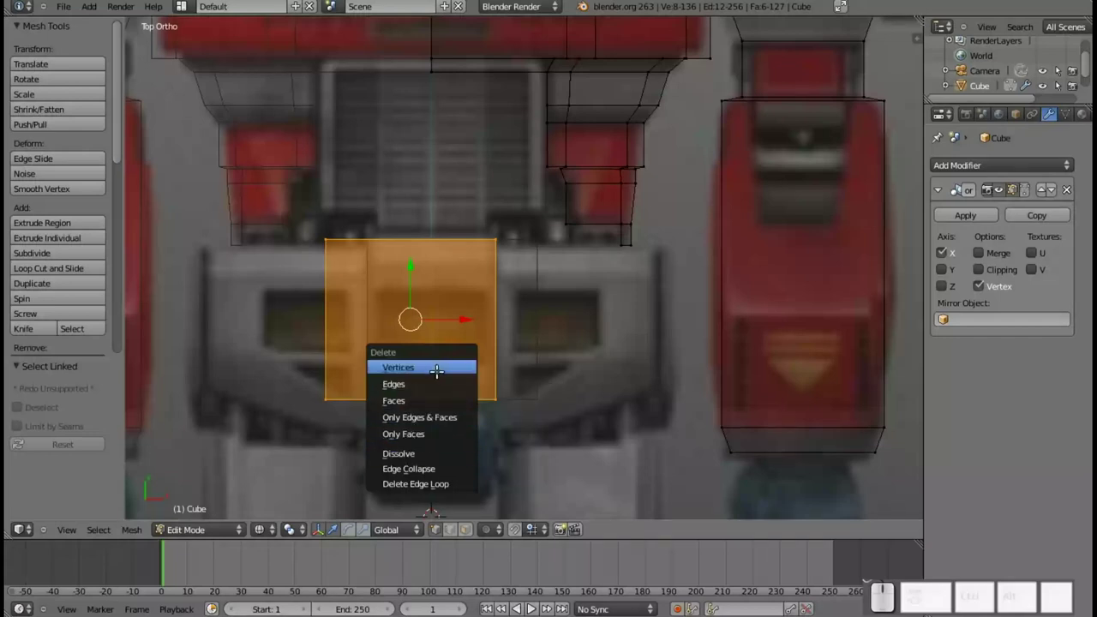
left_click(436, 366)
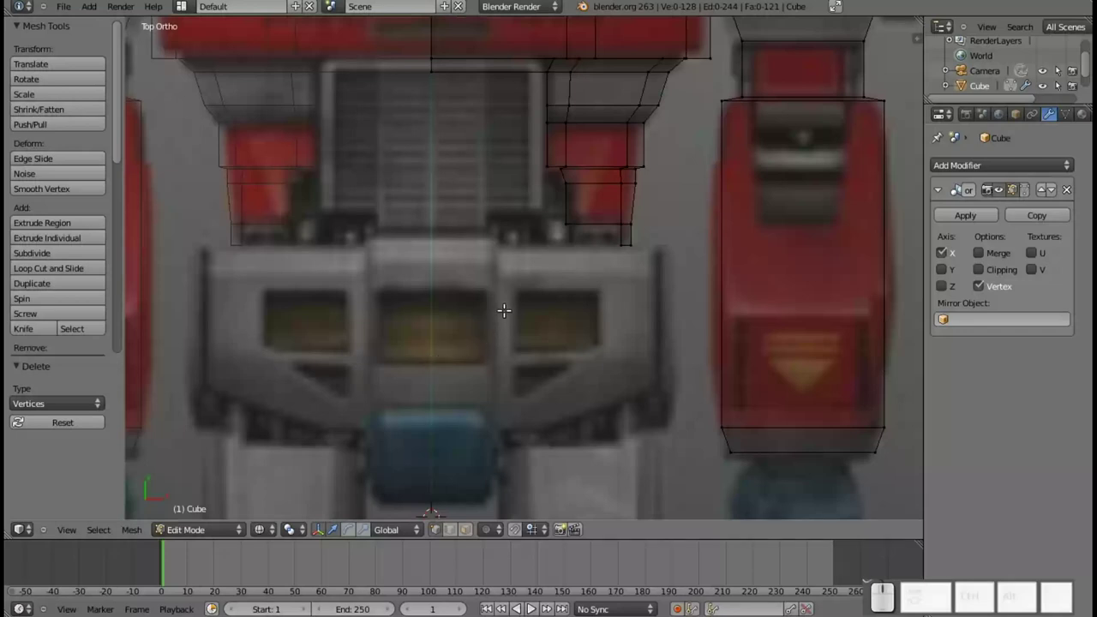
- In Object Mode, add a circle by mistake and undo it
key("Tab")
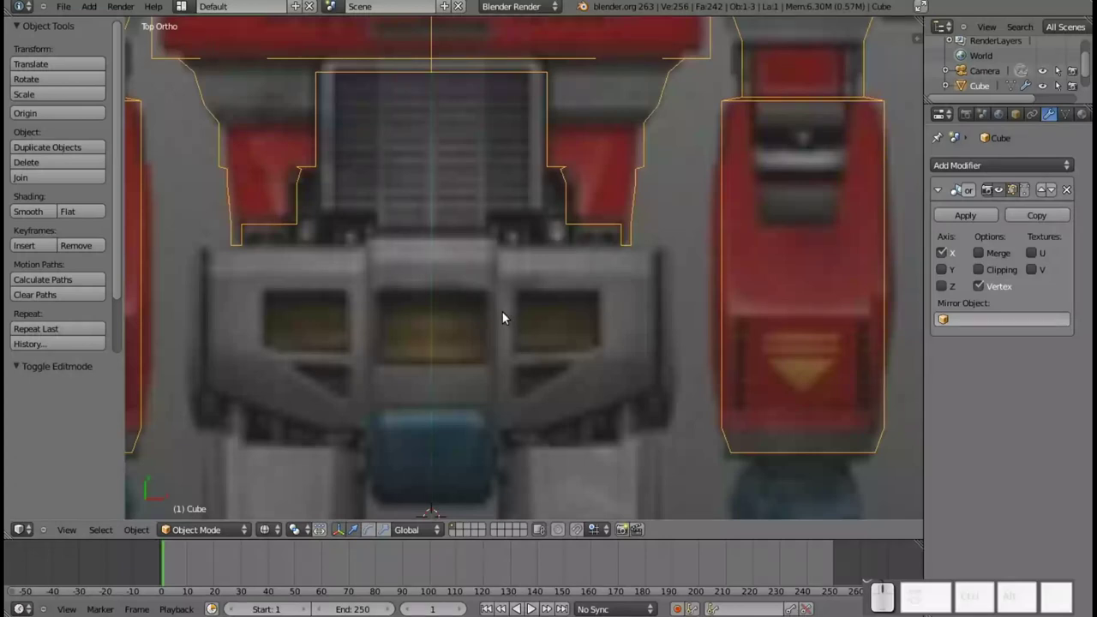
key("shift+a")
left_click(544, 343)
key("ctrl+a")
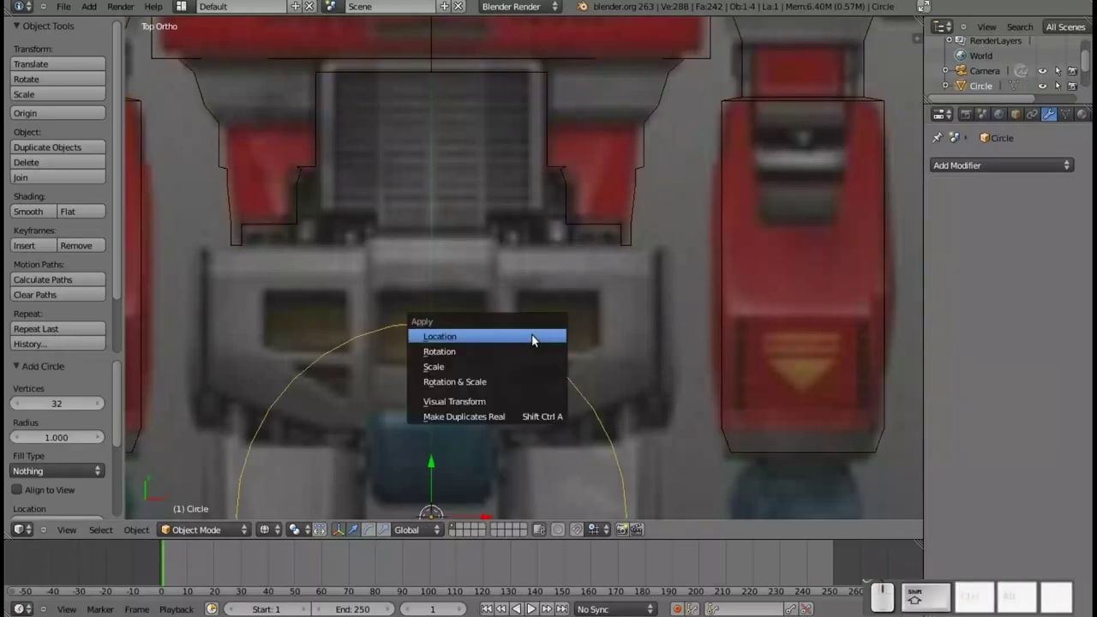
key("shift+Escape")
key("ctrl+z")
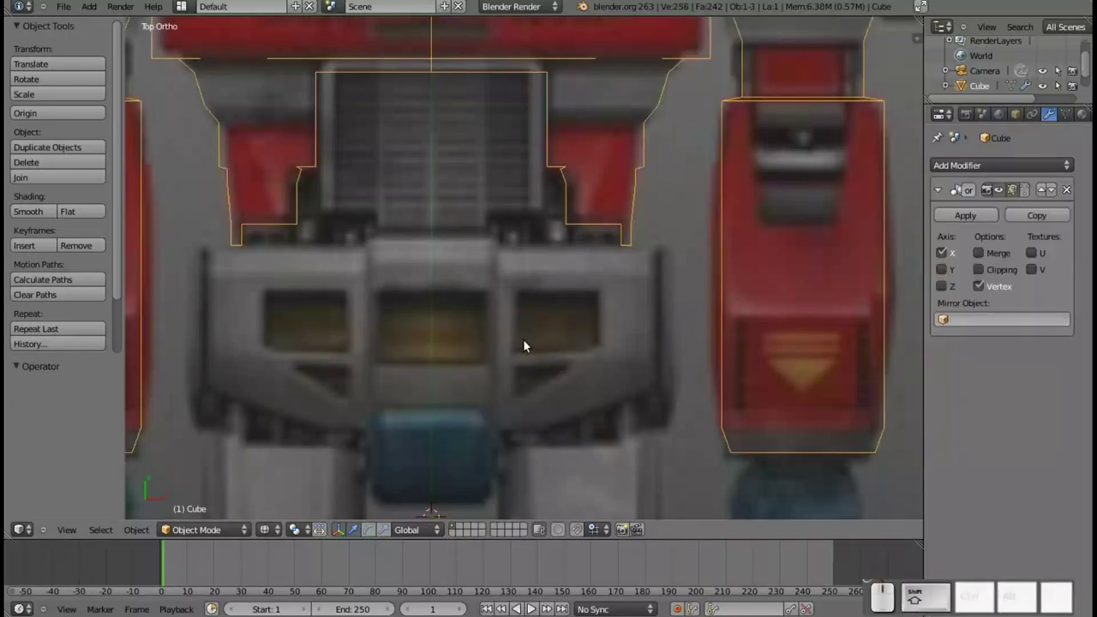
- Add a new cube object, move it up over the chest and scale it to about 0.466
key("shift+a")
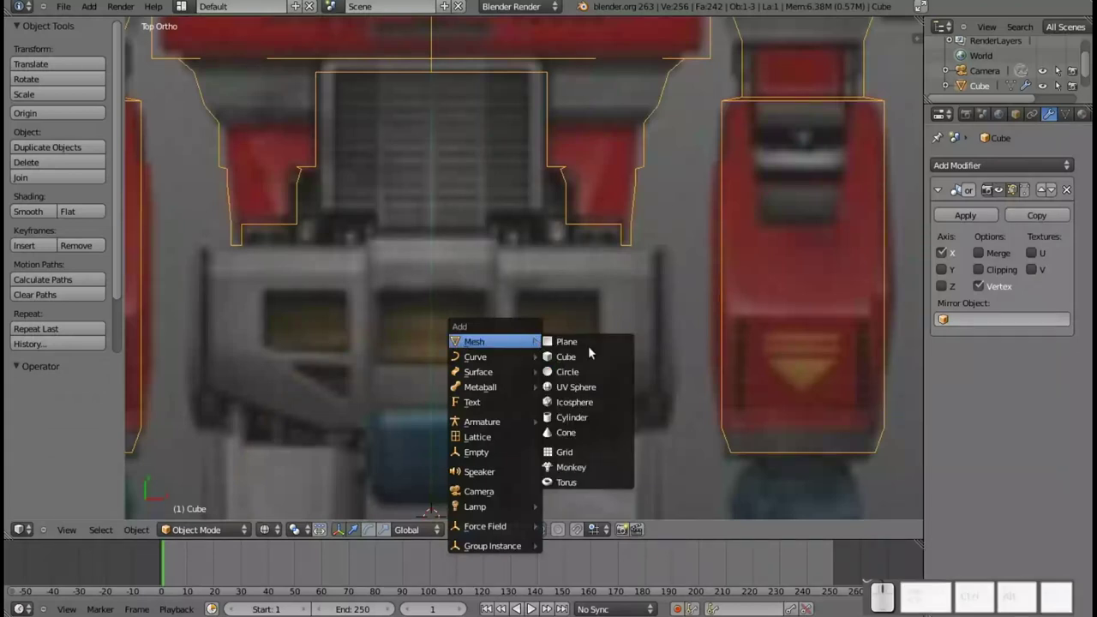
left_click(592, 364)
left_click_drag(434, 479, 521, 350)
key("s")
left_click(539, 383)
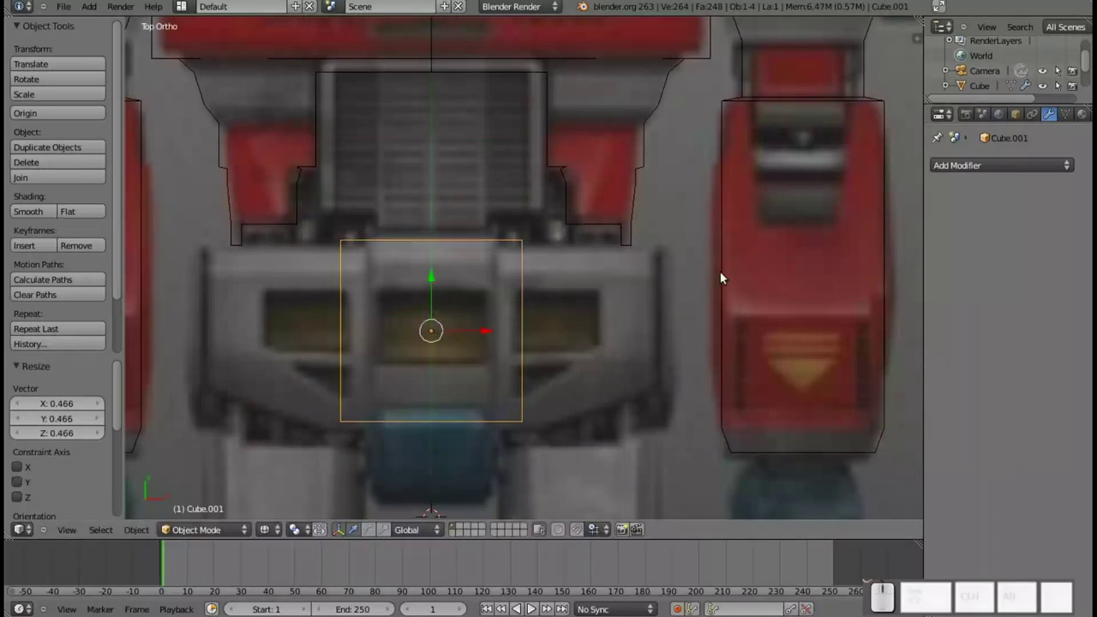
key("ctrl+r")
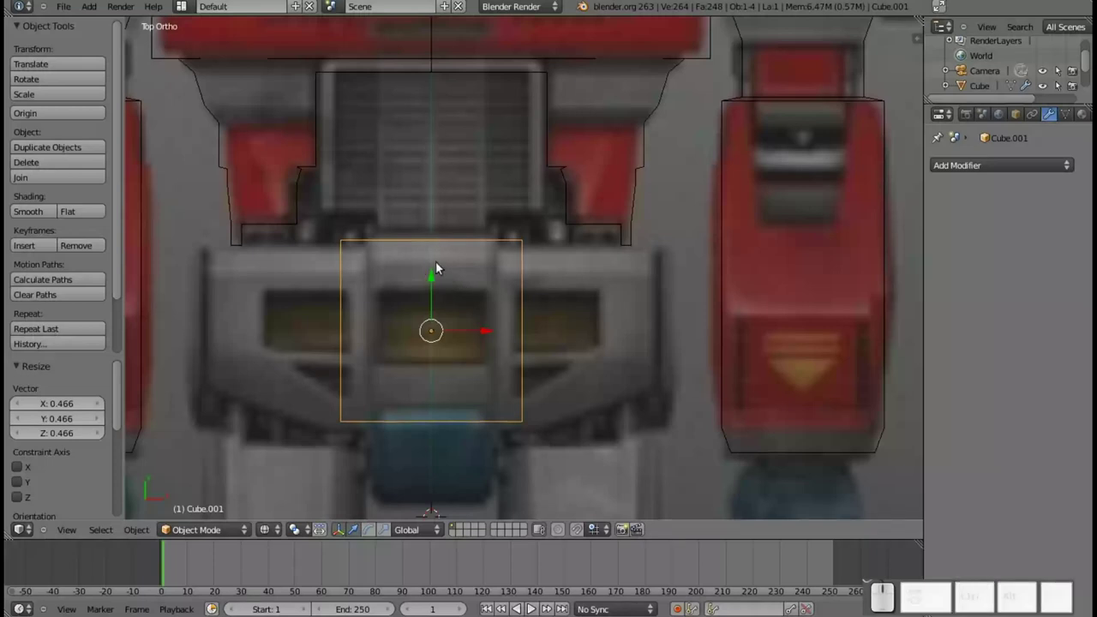
- Loop-cut the cube down its centre and add a Mirror modifier with Clipping enabled
key("Tab")
key("ctrl+r")
left_click(434, 258)
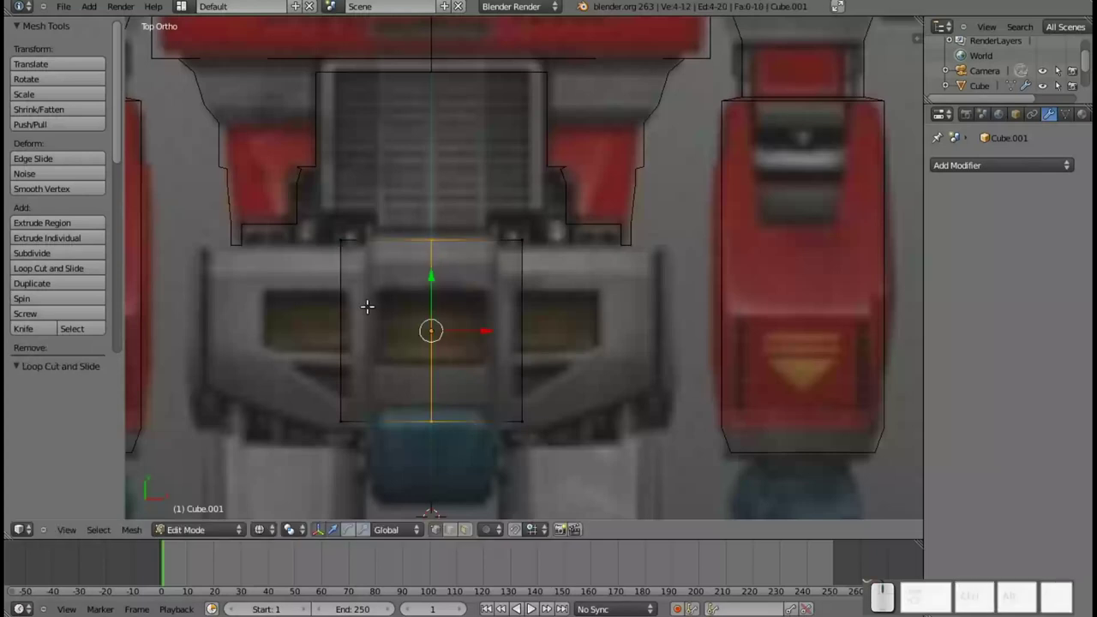
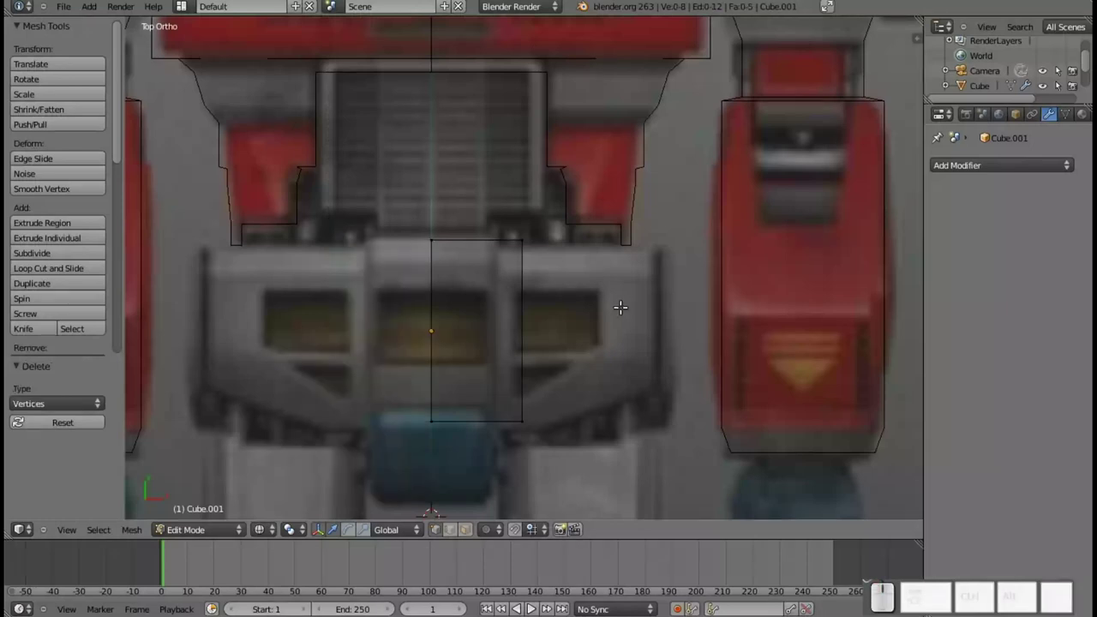
left_click(998, 170)
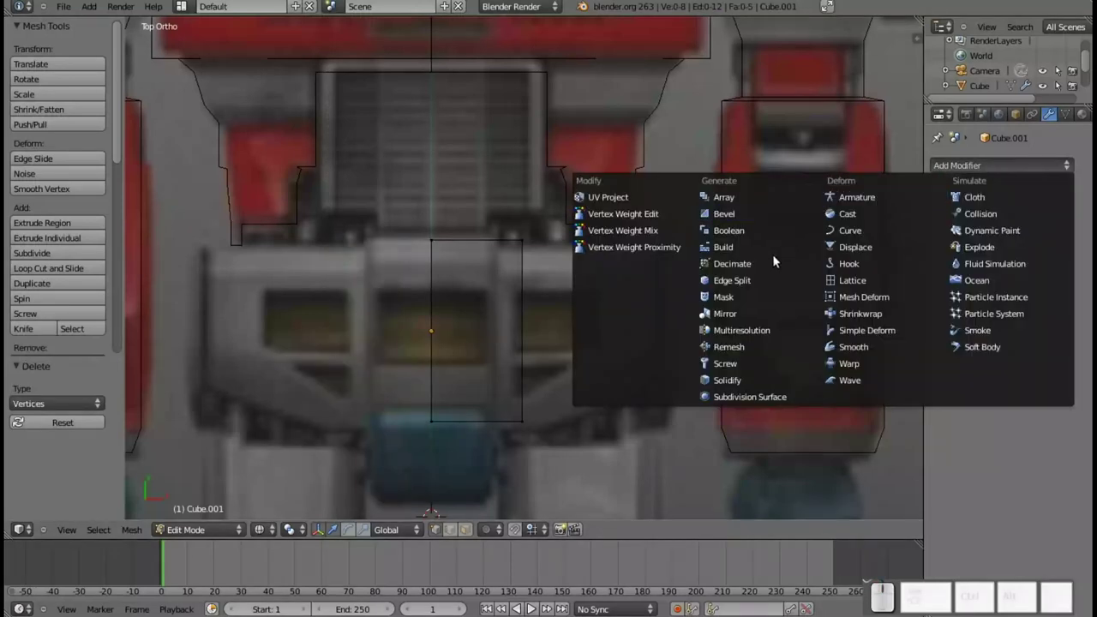
left_click(734, 320)
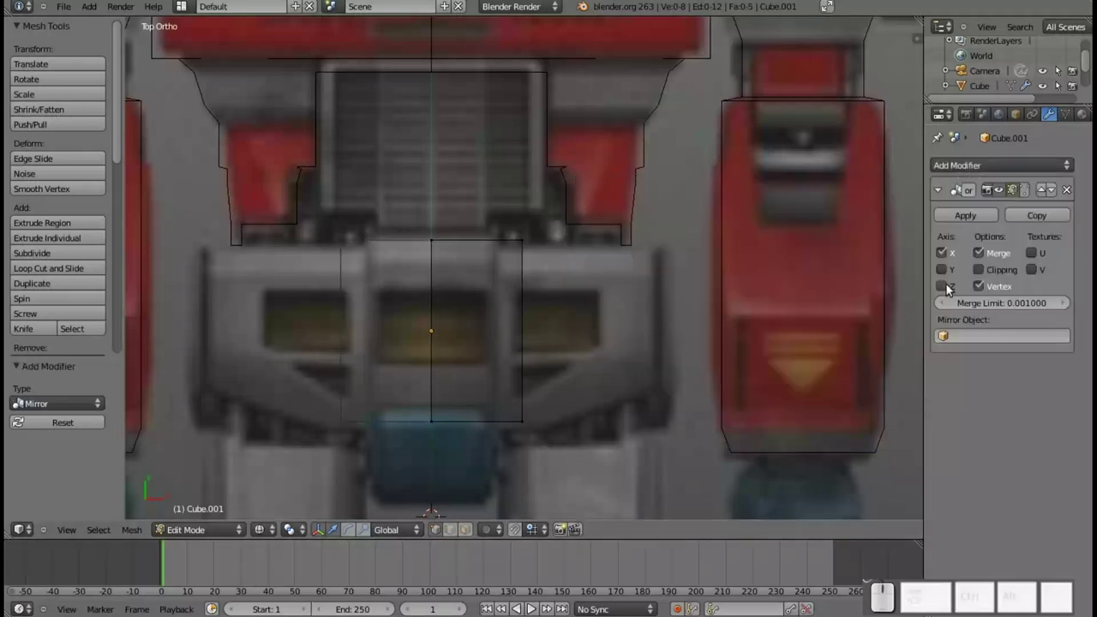
left_click(1001, 274)
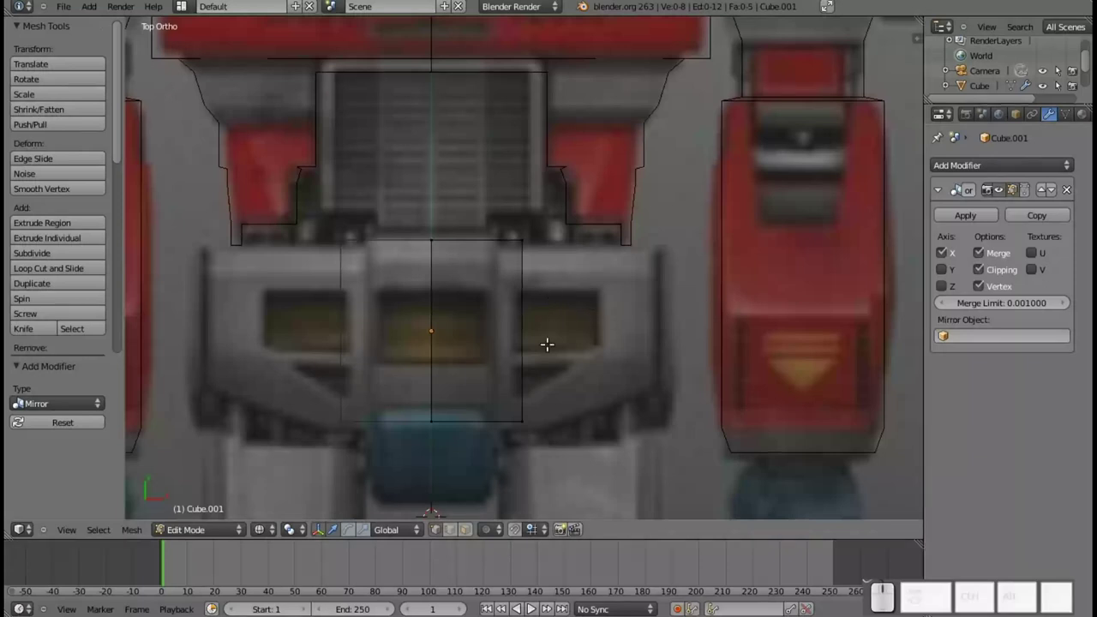
- Move the half cube's outer edge inward along X and add a vertical edge loop near the outer side
key("b")
left_click_drag(566, 445, 525, 284)
left_click_drag(575, 325, 549, 331)
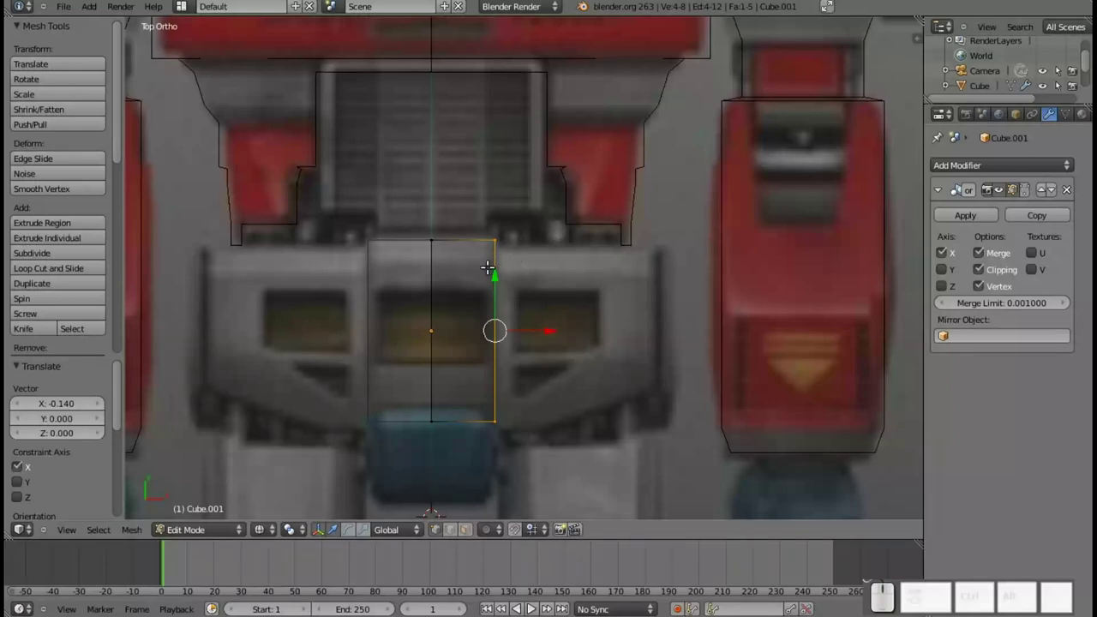
key("a")
key("b")
left_click(512, 242)
left_click_drag(460, 196, 456, 193)
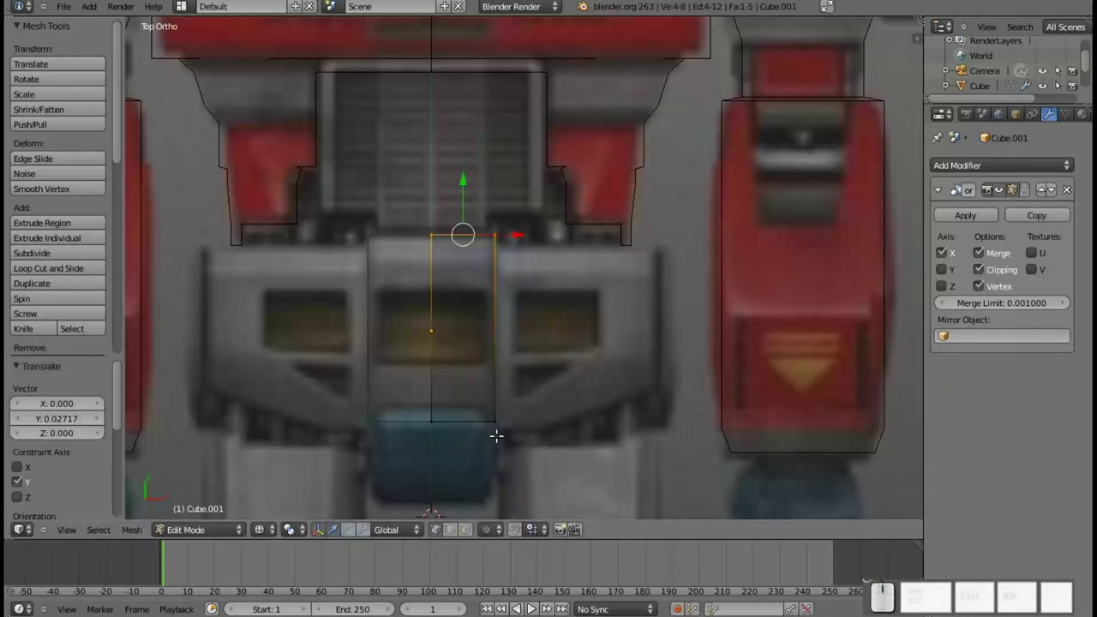
key("ctrl+r")
left_click(481, 233)
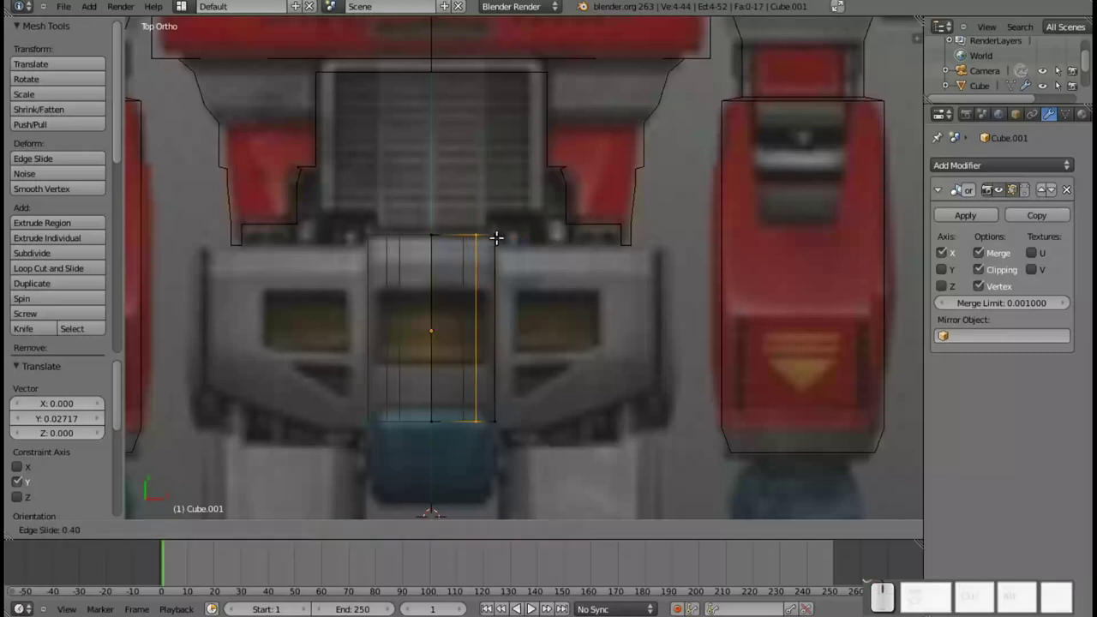
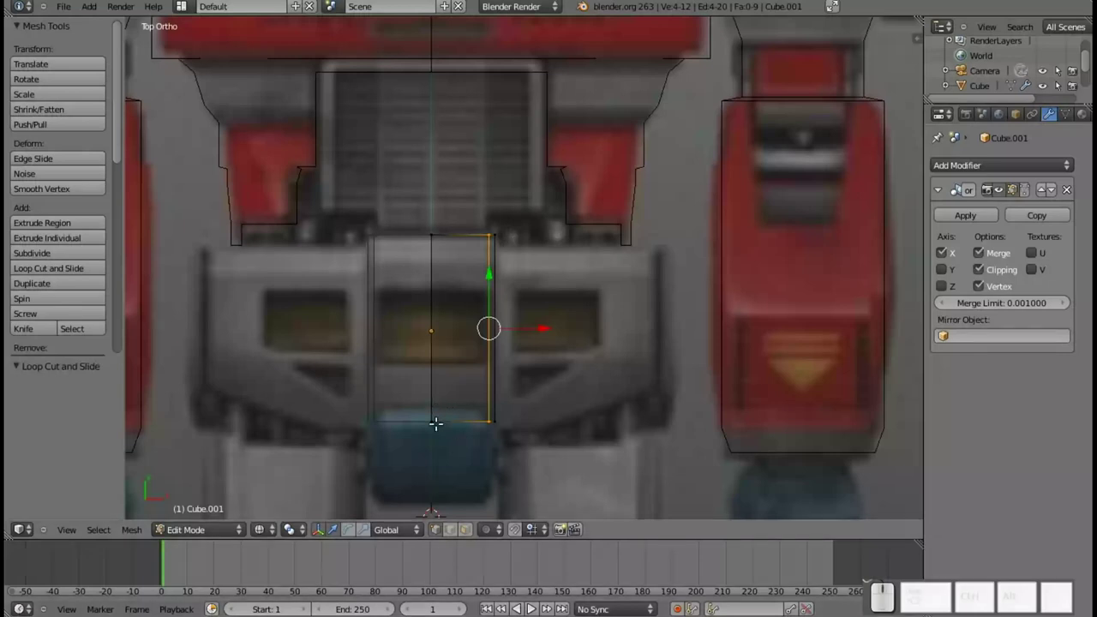
- Extrude the lower right torso edge outward in two steps to the waist panel's outer side, scaling it slightly between
key("a")
key("b")
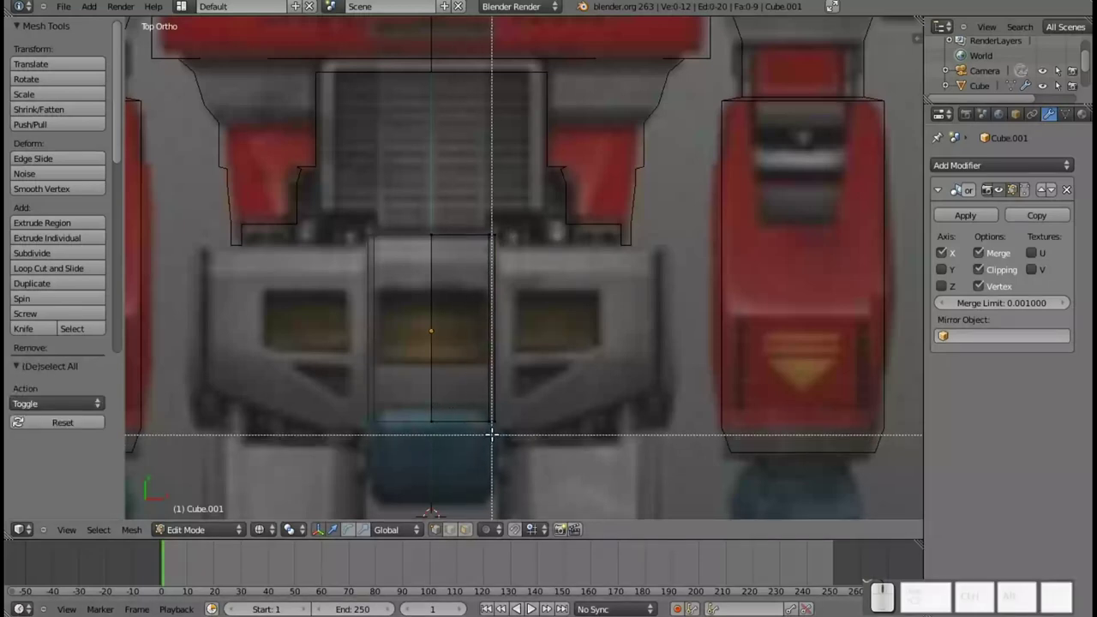
left_click_drag(491, 429, 441, 389)
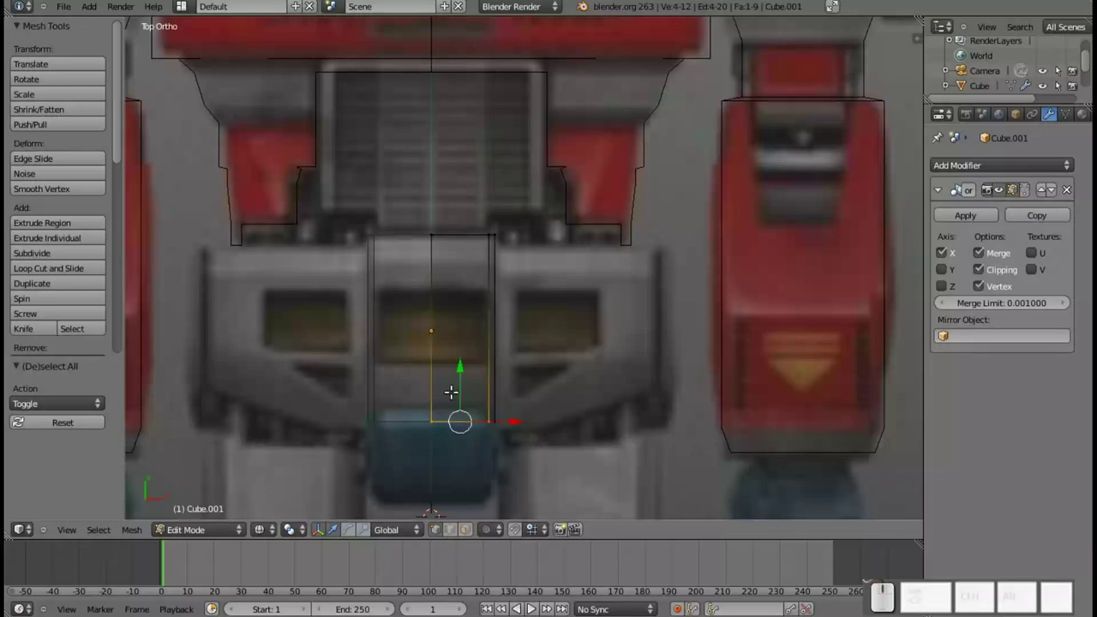
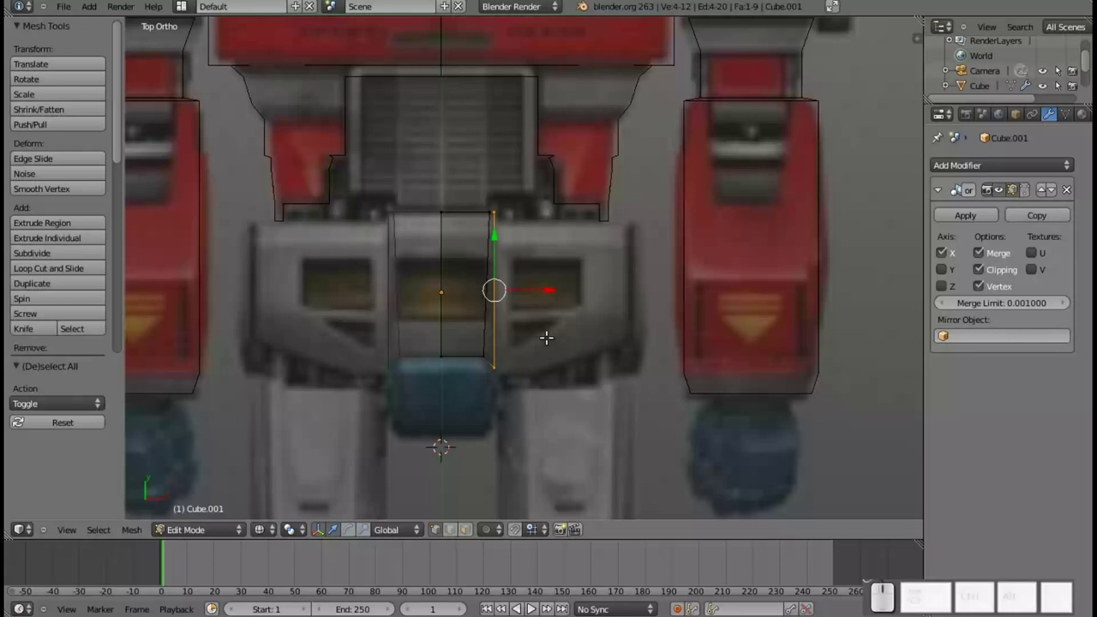
key("e")
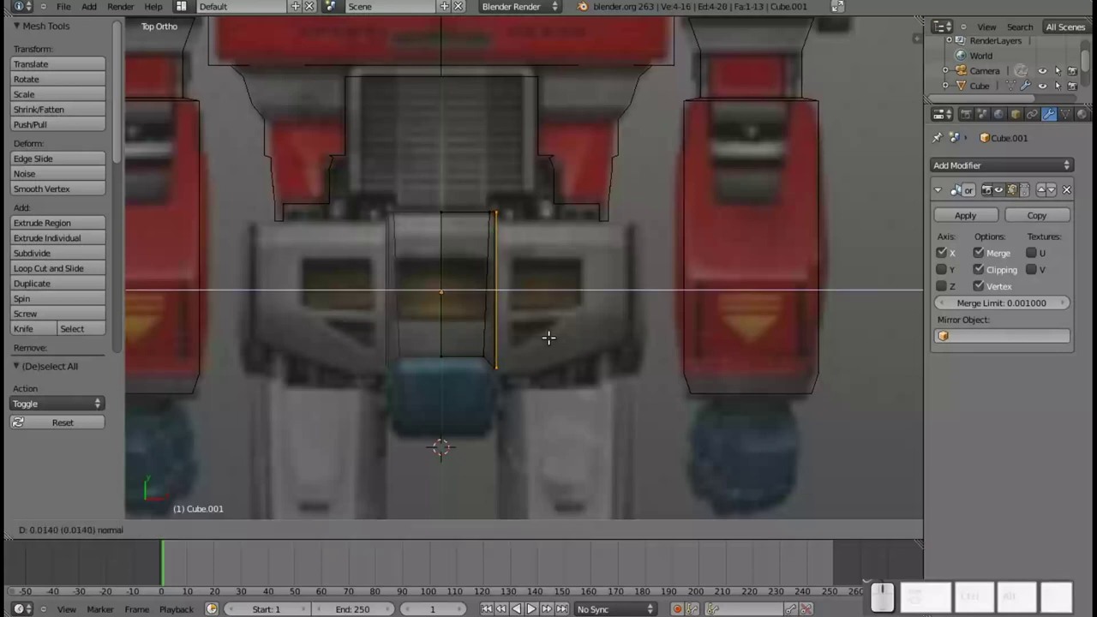
left_click(547, 329)
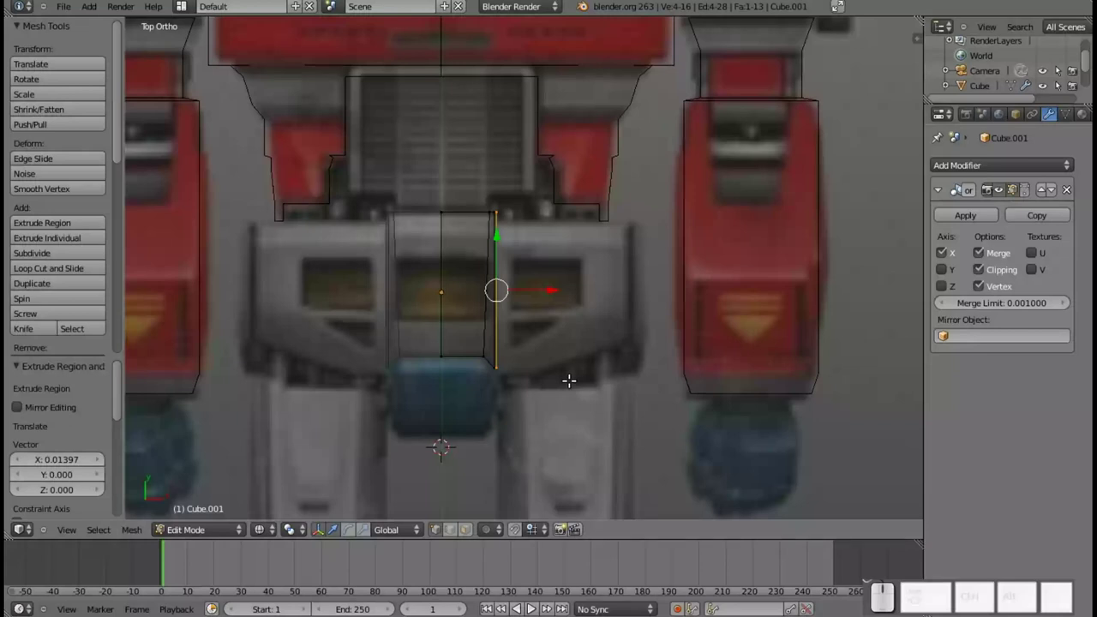
key("s")
left_click(562, 371)
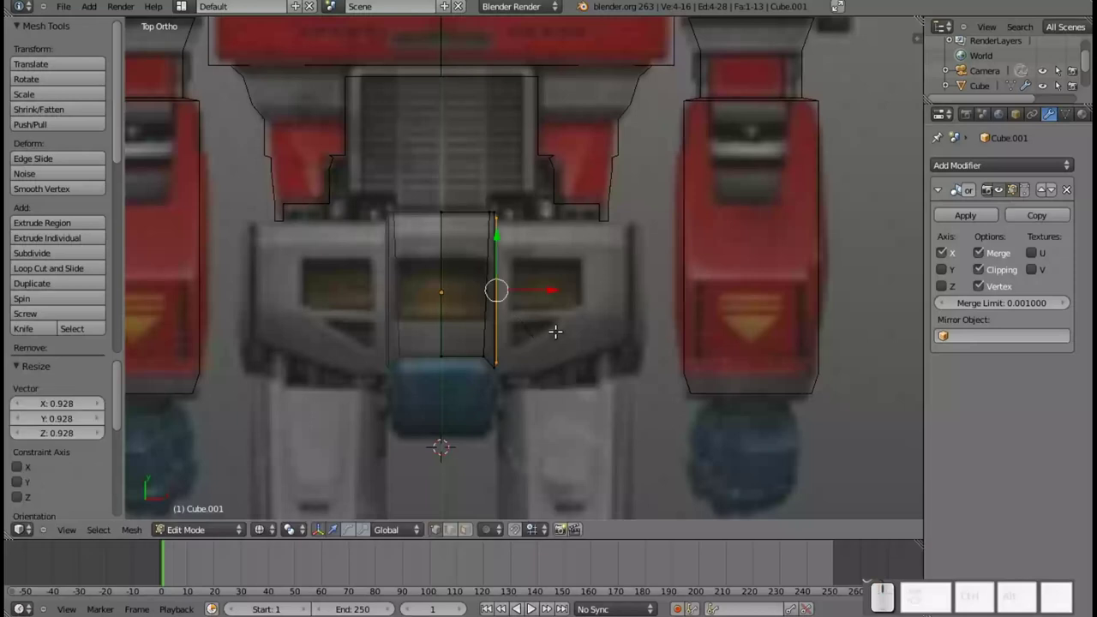
key("e")
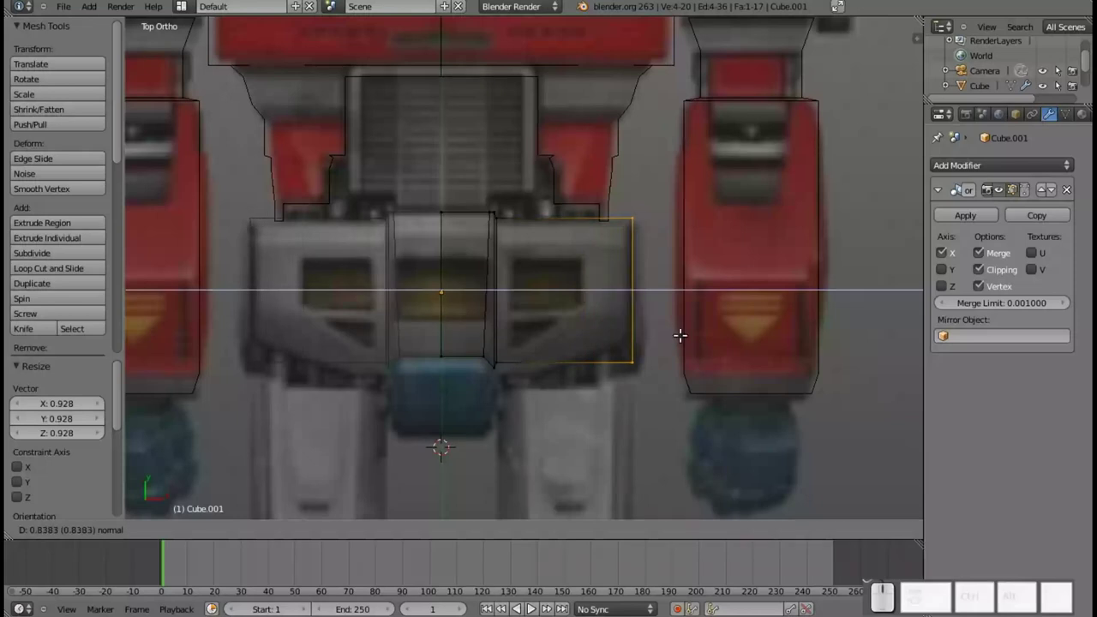
left_click(679, 331)
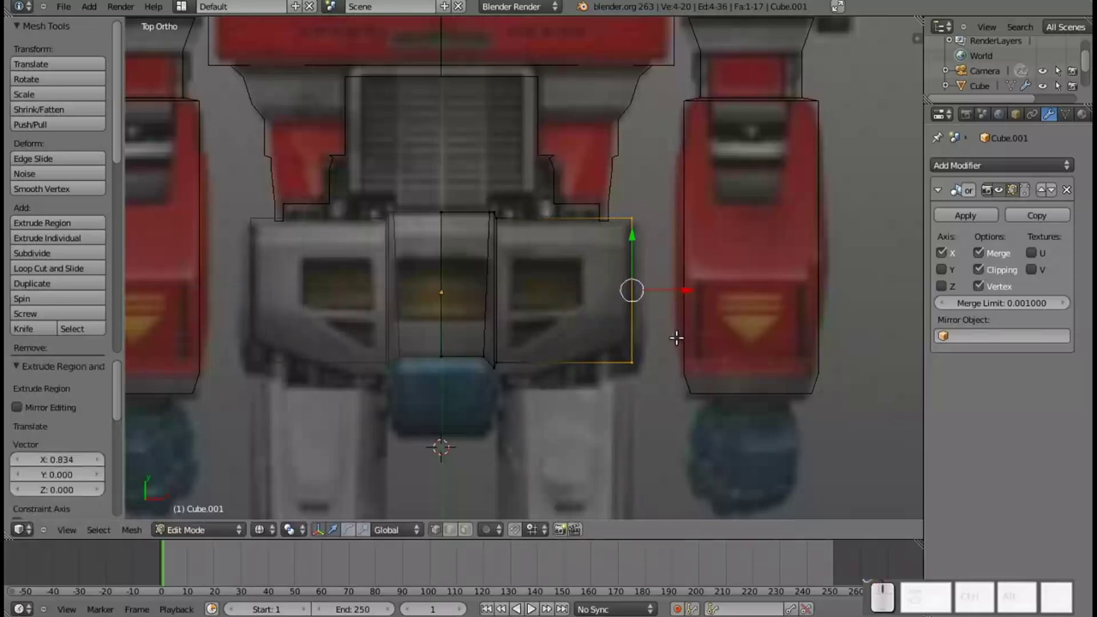
- Raise the panel's bottom right corner so the lower edge slants, panning closer to the waist
key("a")
key("b")
left_click_drag(663, 360, 647, 320)
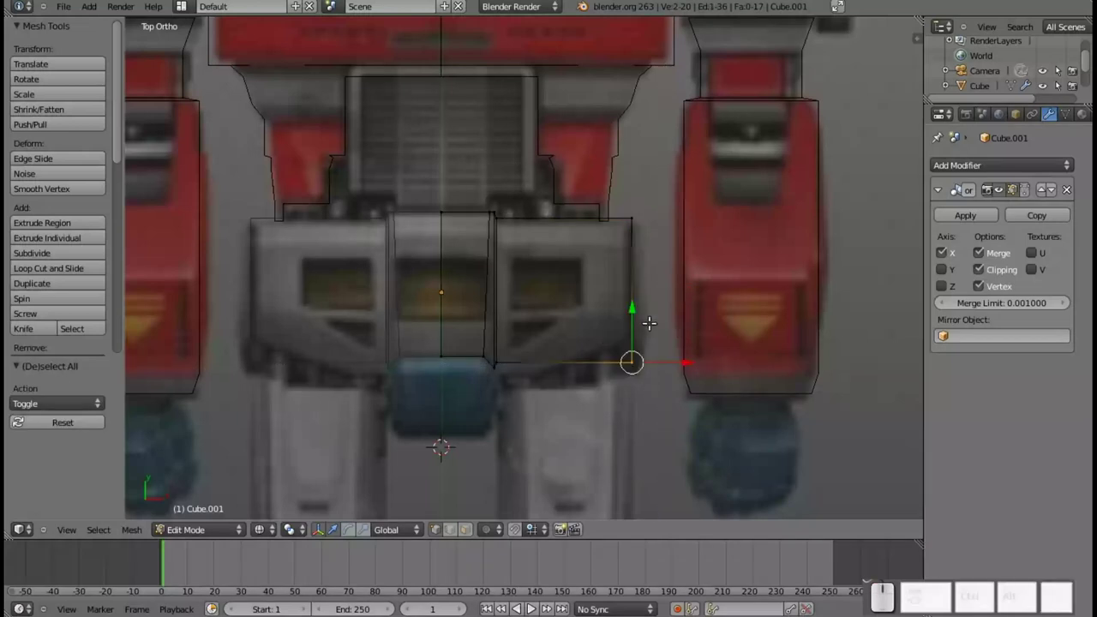
left_click_drag(633, 324, 521, 380)
scroll("up", 3)
middle_click(517, 382)
- Adjust vertex selections around the waist and loop-cut vertically through the side waist section
key("shift+a")
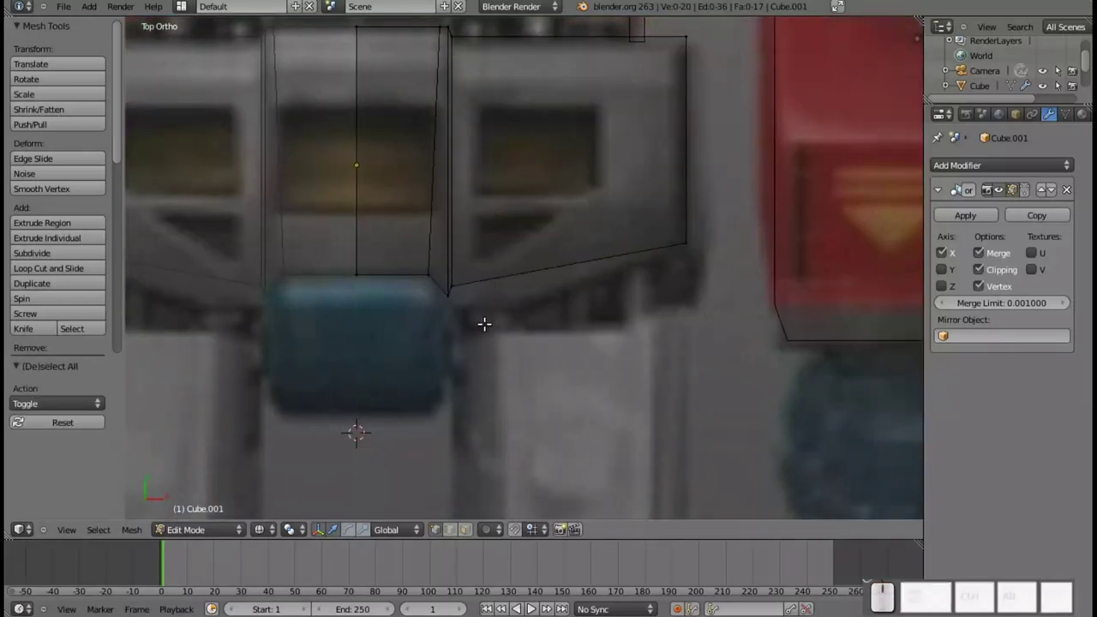
key("b")
left_click_drag(484, 321, 464, 245)
left_click_drag(452, 228, 486, 274)
left_click_drag(500, 301, 520, 234)
key("ctrl+r")
left_click(532, 44)
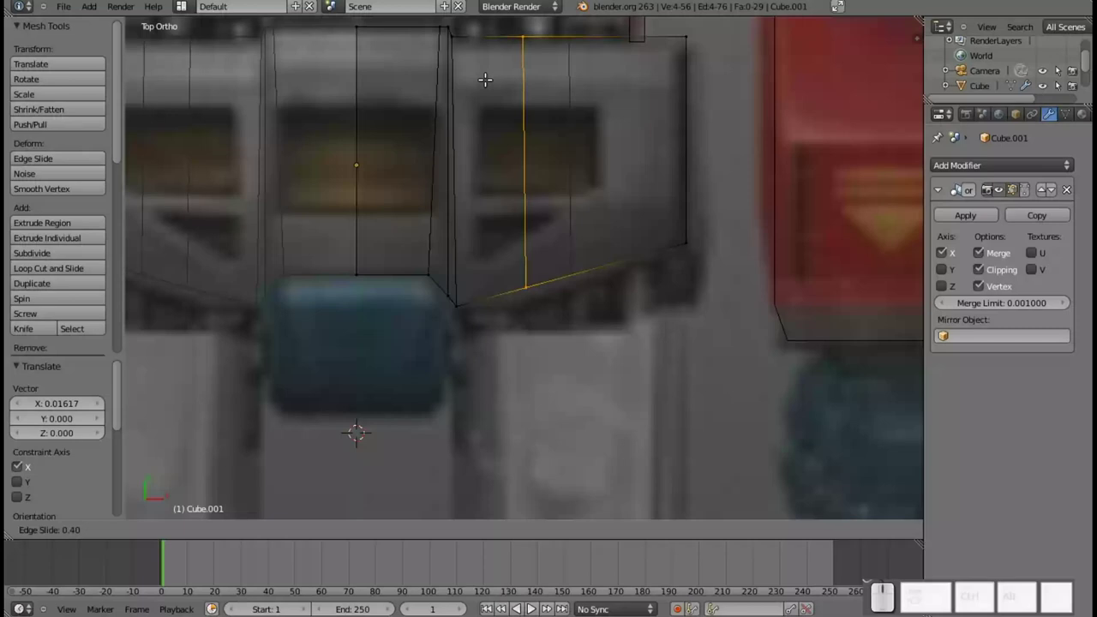
left_click(481, 74)
- Select the new cut's bottom vertex to fit it to the slanted lower edge
key("a")
key("b")
left_click(562, 302)
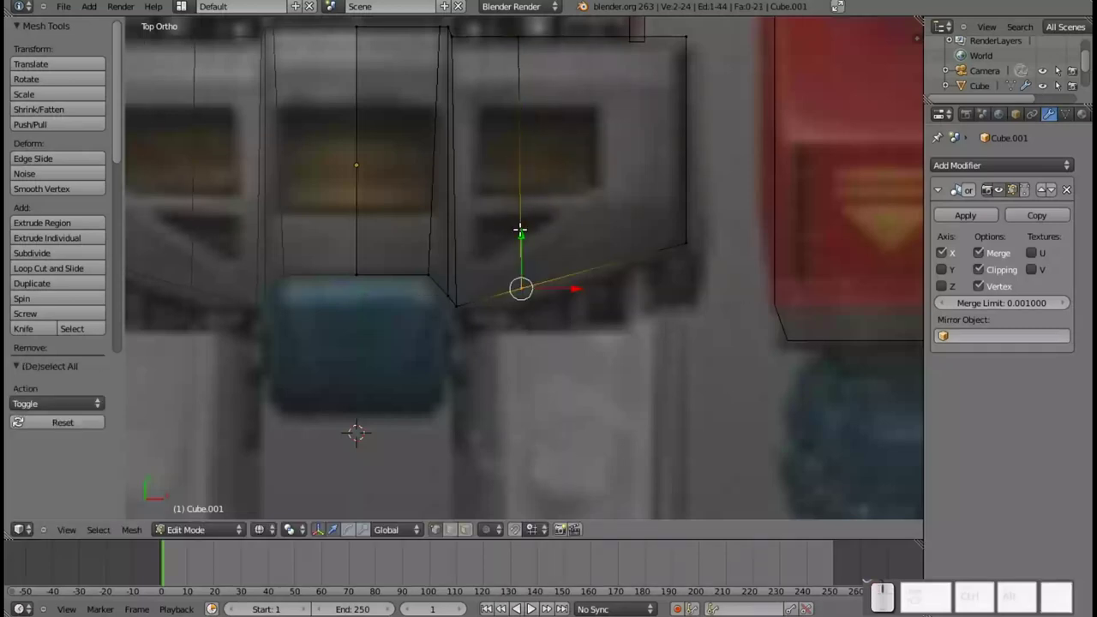
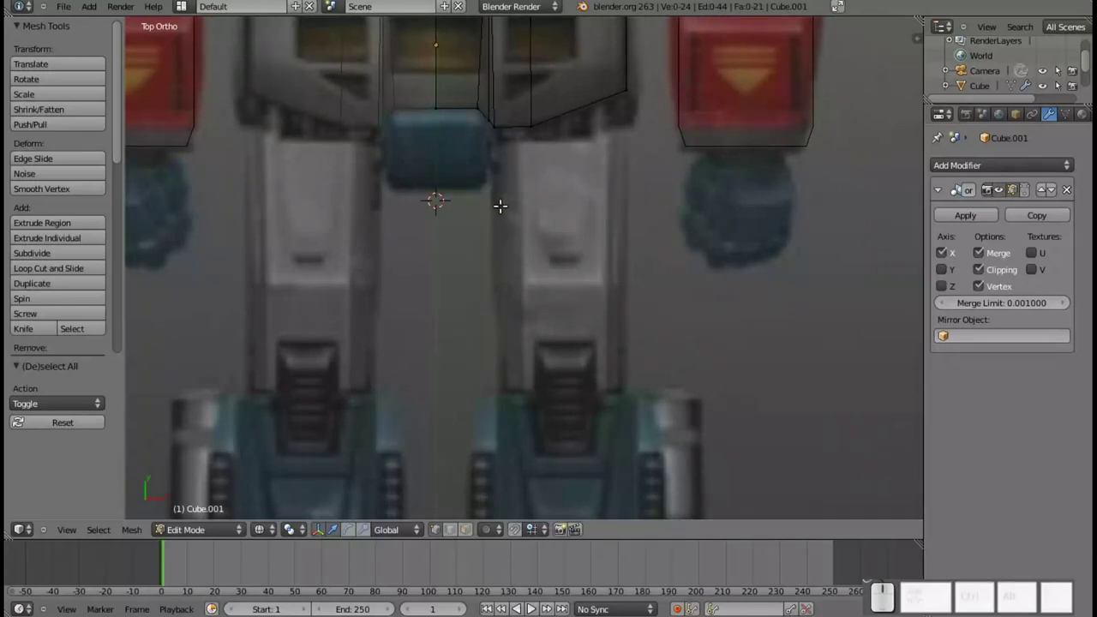
- In Object Mode, add a new cube and scale it down
key("Tab")
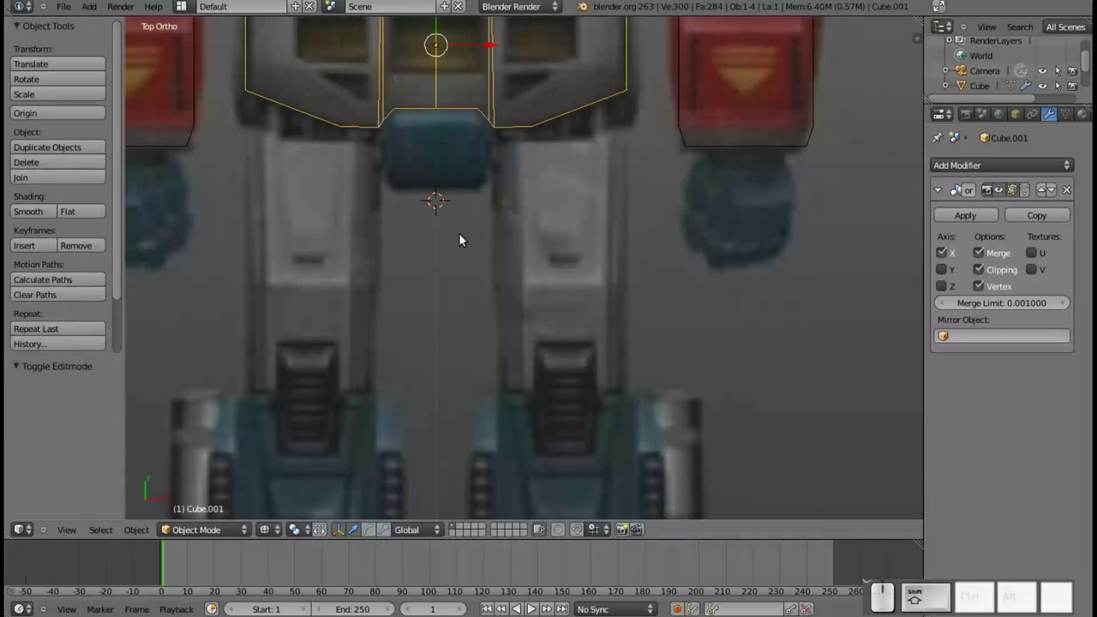
key("shift+a")
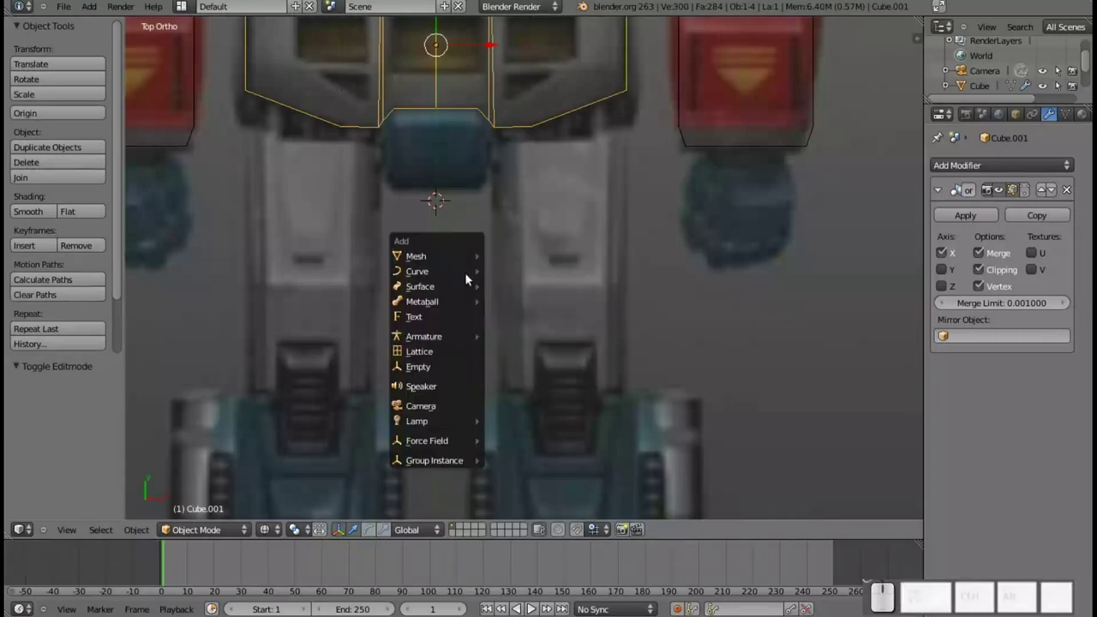
left_click(513, 278)
key("s")
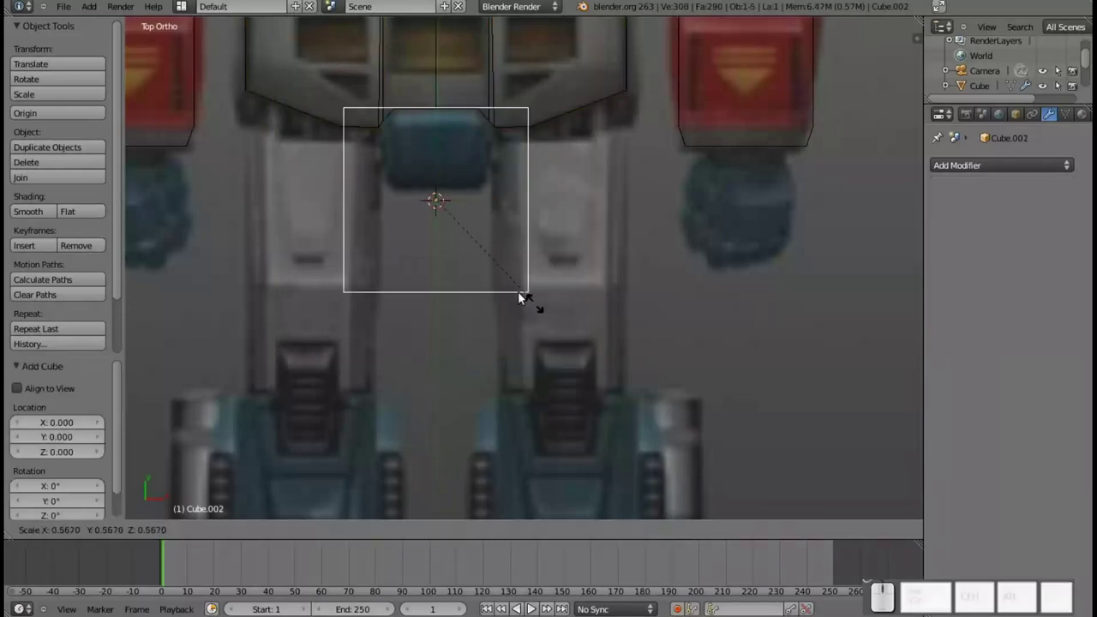
left_click(485, 265)
- Move the cube down along Y onto the blue crotch block and enter Edit Mode on it
left_click_drag(438, 168, 438, 133)
scroll("up", 3)
scroll("up", 3)
left_click_drag(386, 108, 522, 268)
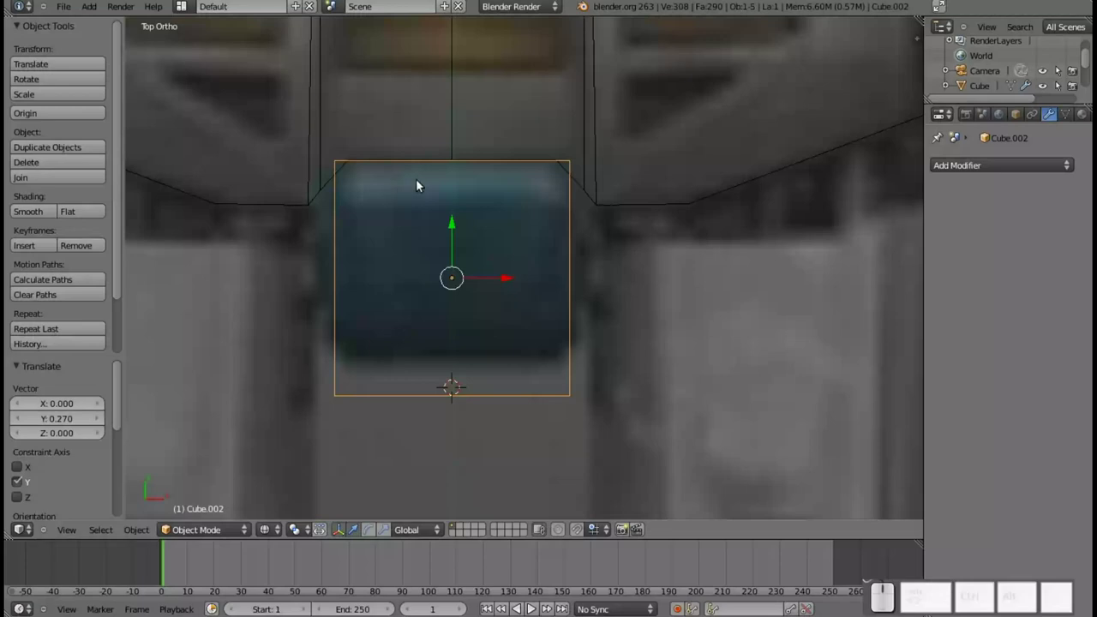
left_click_drag(461, 228, 462, 230)
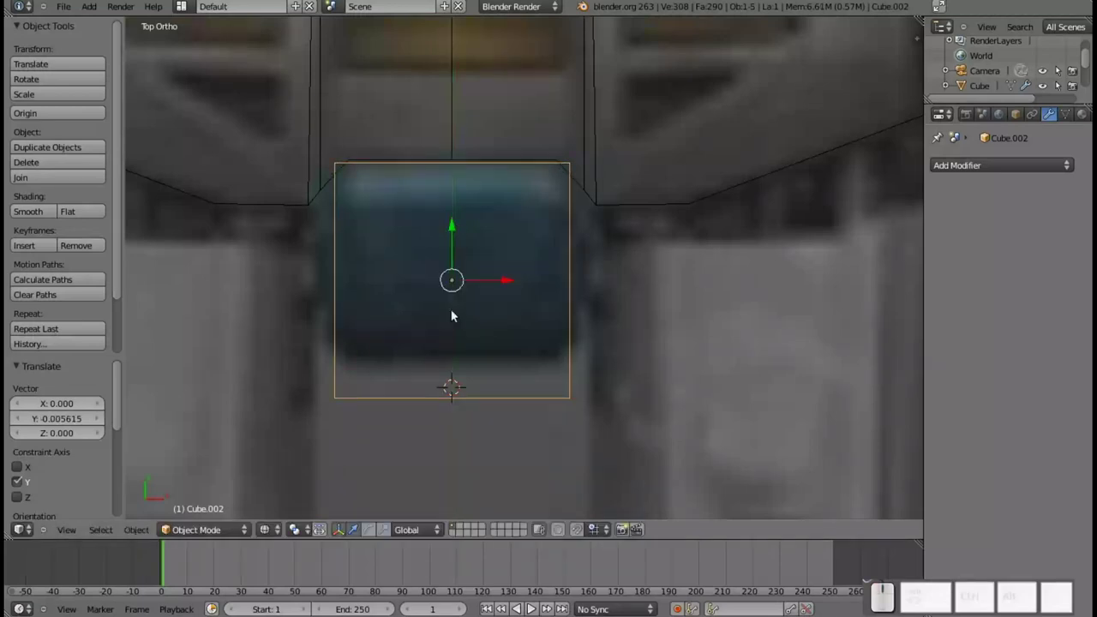
key("Tab")
- Narrow the waist cube's bottom edge and raise it to the blue block's base
key("a")
key("b")
left_click(341, 383)
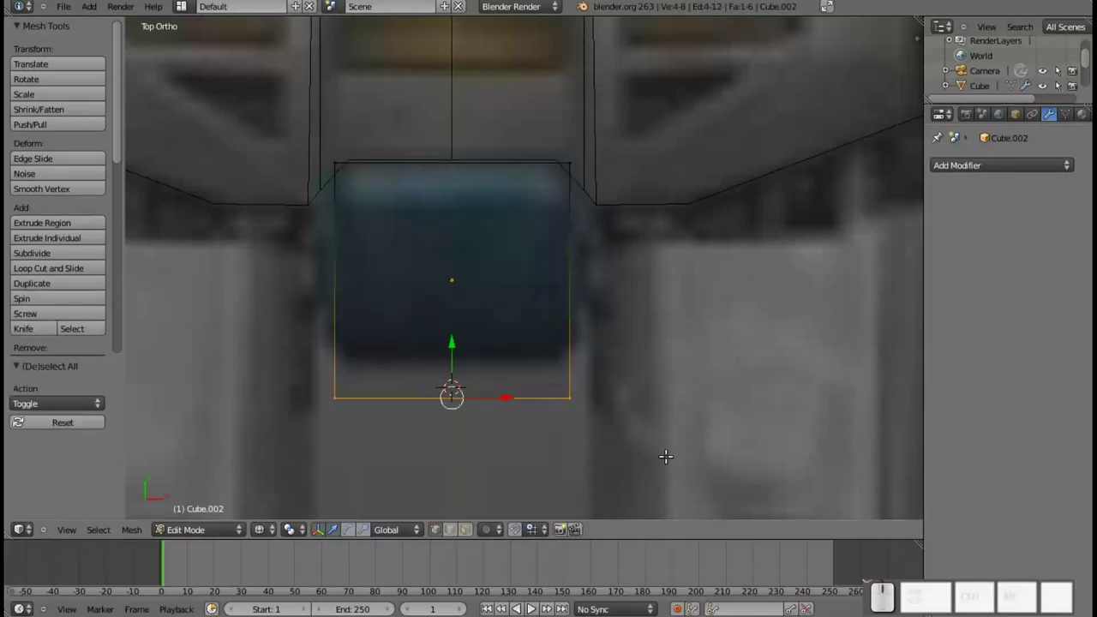
key("s")
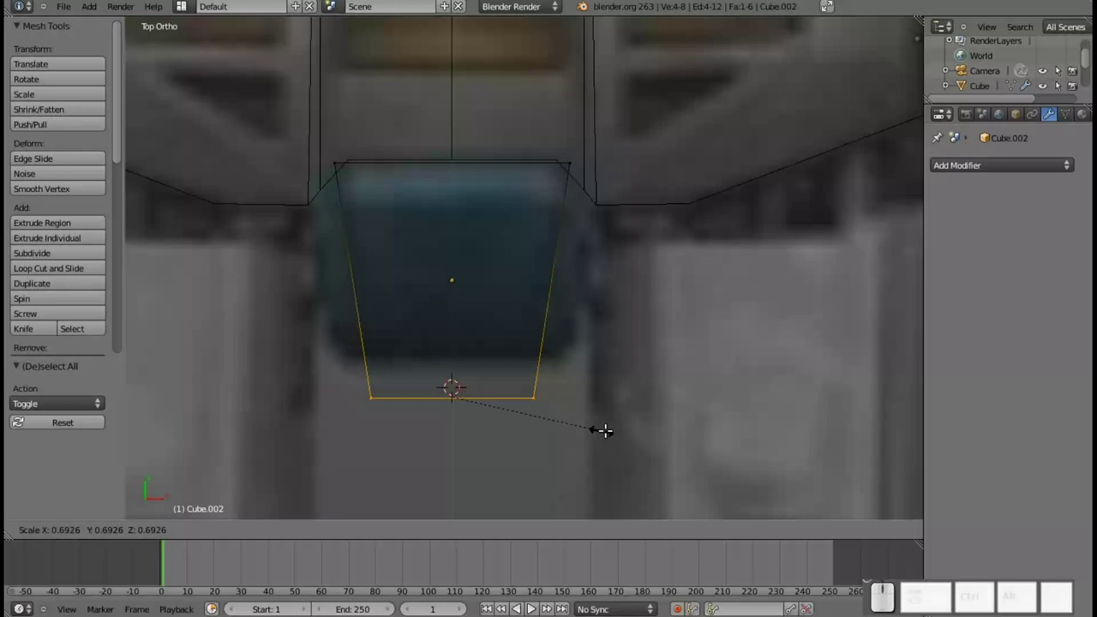
left_click(634, 422)
left_click_drag(452, 352, 448, 315)
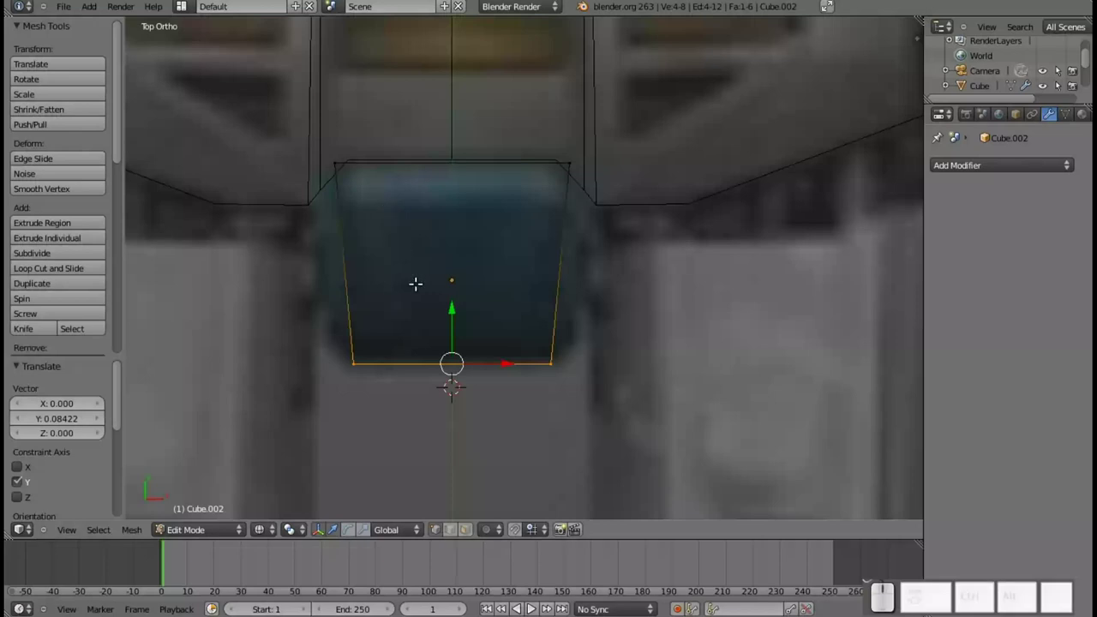
key("a")
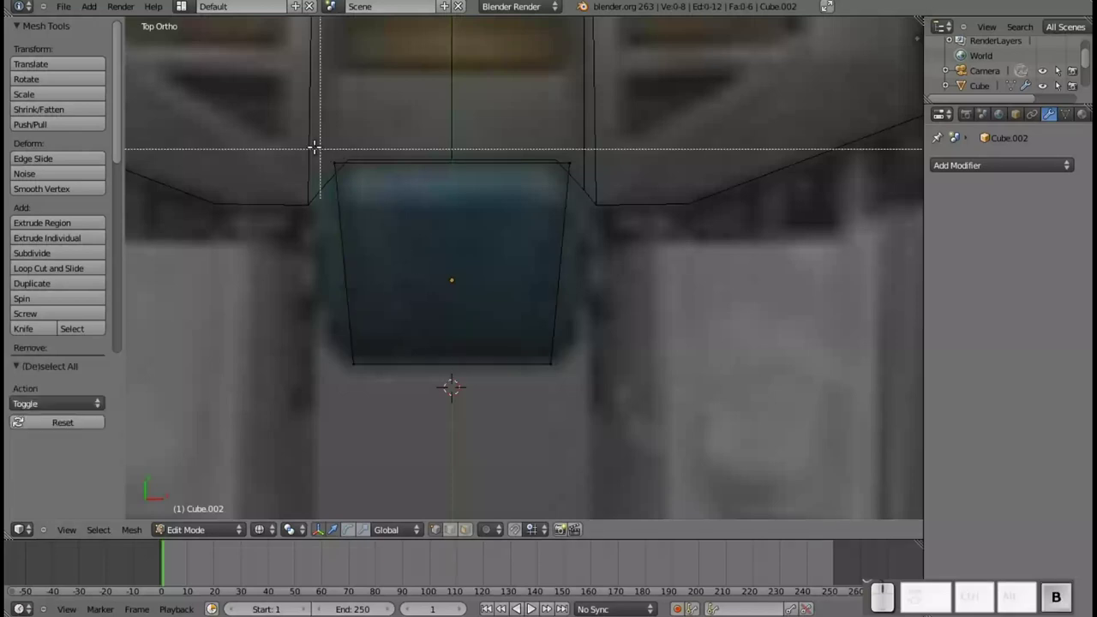
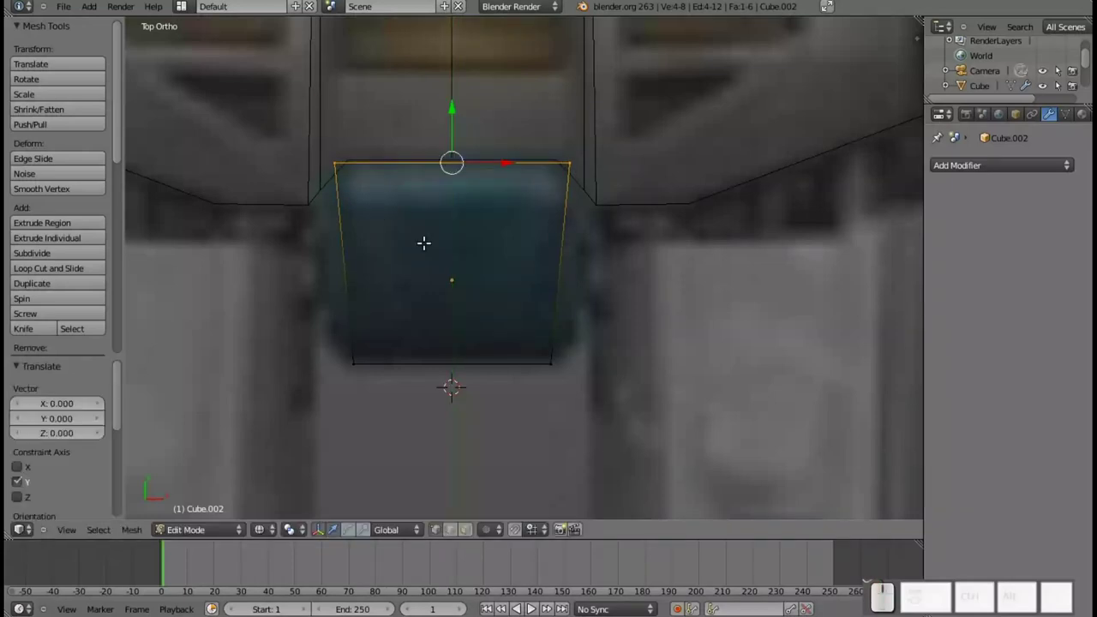
- Add two vertical loop cuts, spread them along X and lower the outer top corners slightly
key("ctrl+r")
scroll("up", 3)
left_click(461, 166)
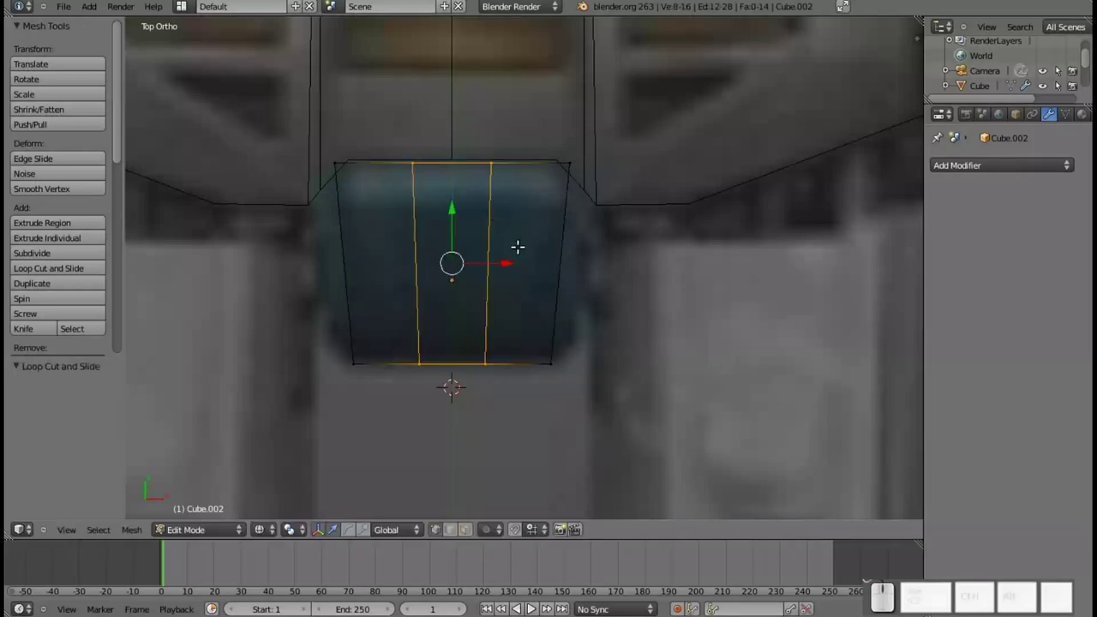
key("s")
key("x")
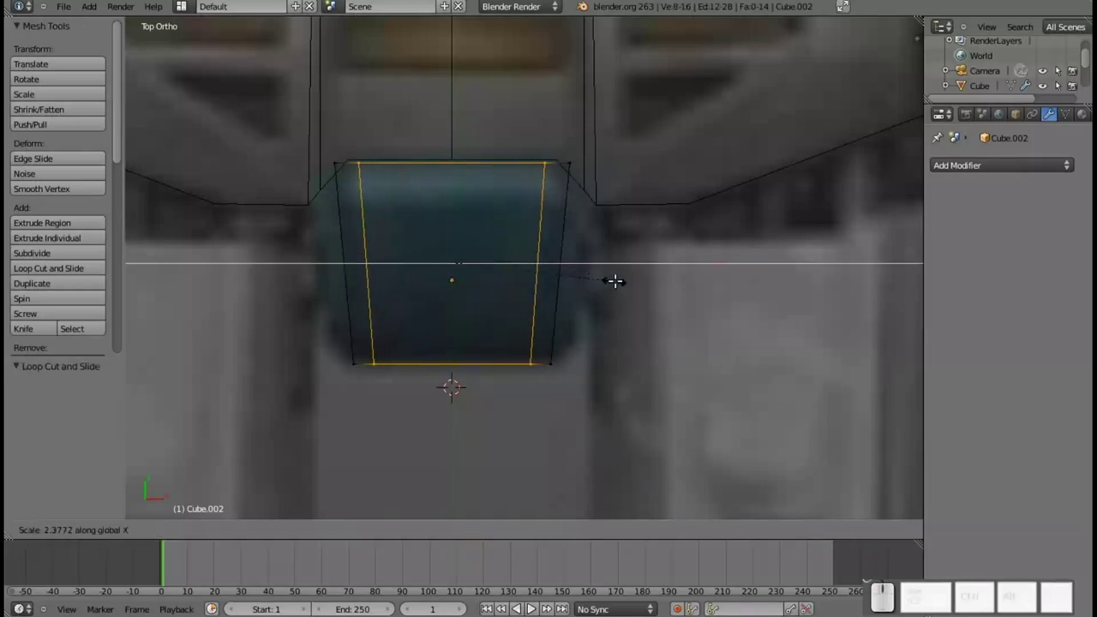
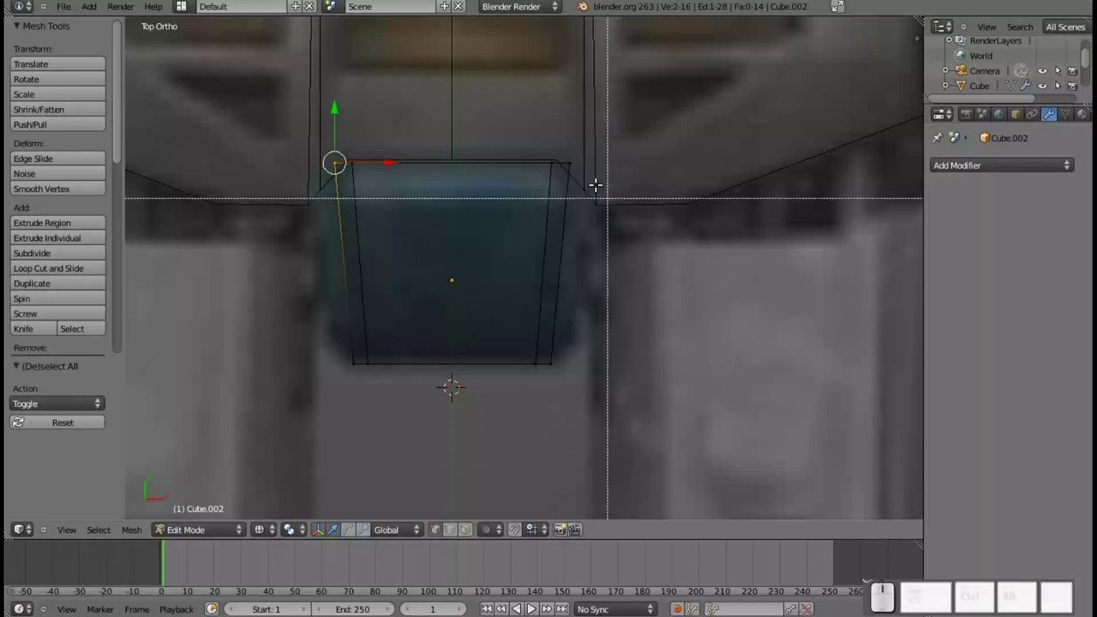
left_click_drag(587, 171, 536, 130)
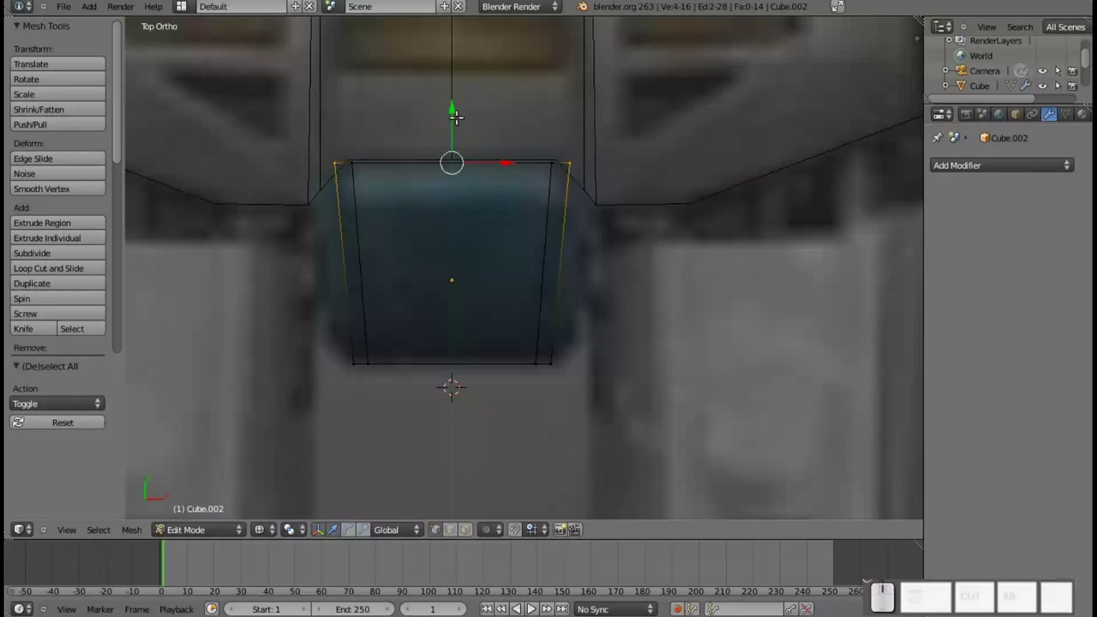
left_click_drag(446, 105, 451, 126)
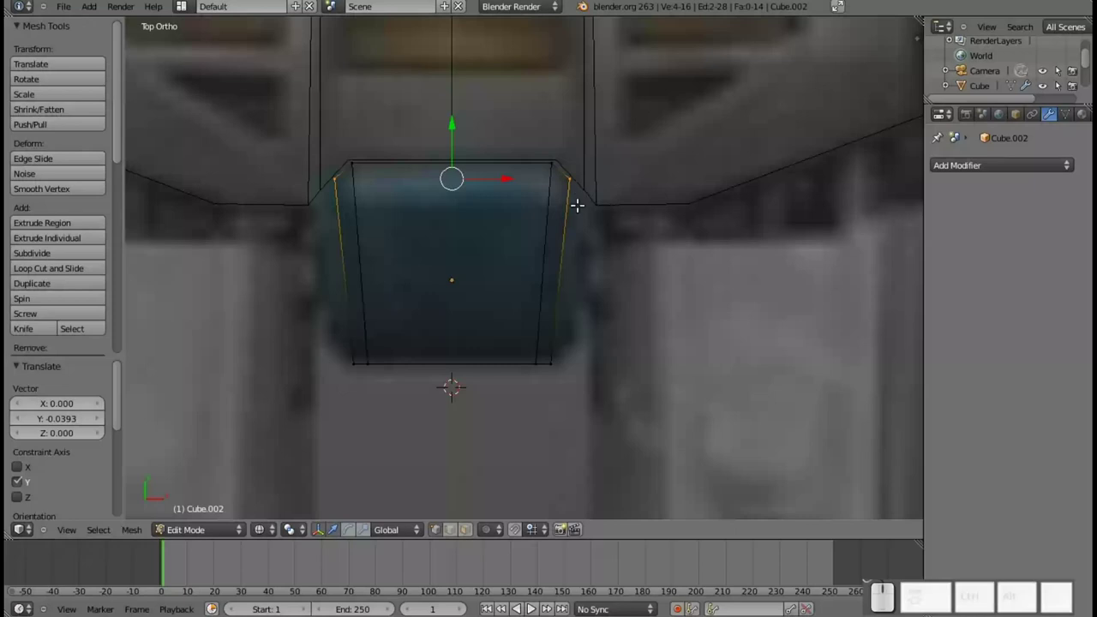
- Move the top right corner vertex outward until it lines up with the torso's edge
key("Tab")
key("Tab")
key("a")
key("b")
left_click(591, 204)
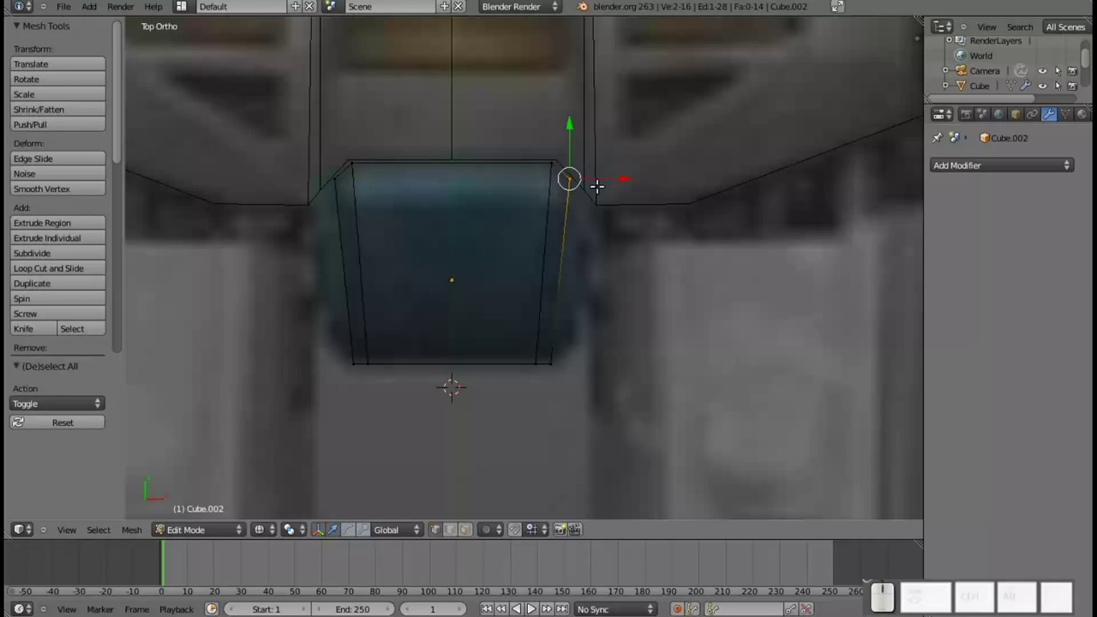
left_click_drag(574, 136, 608, 227)
left_click_drag(610, 238, 571, 171)
left_click_drag(598, 192, 660, 230)
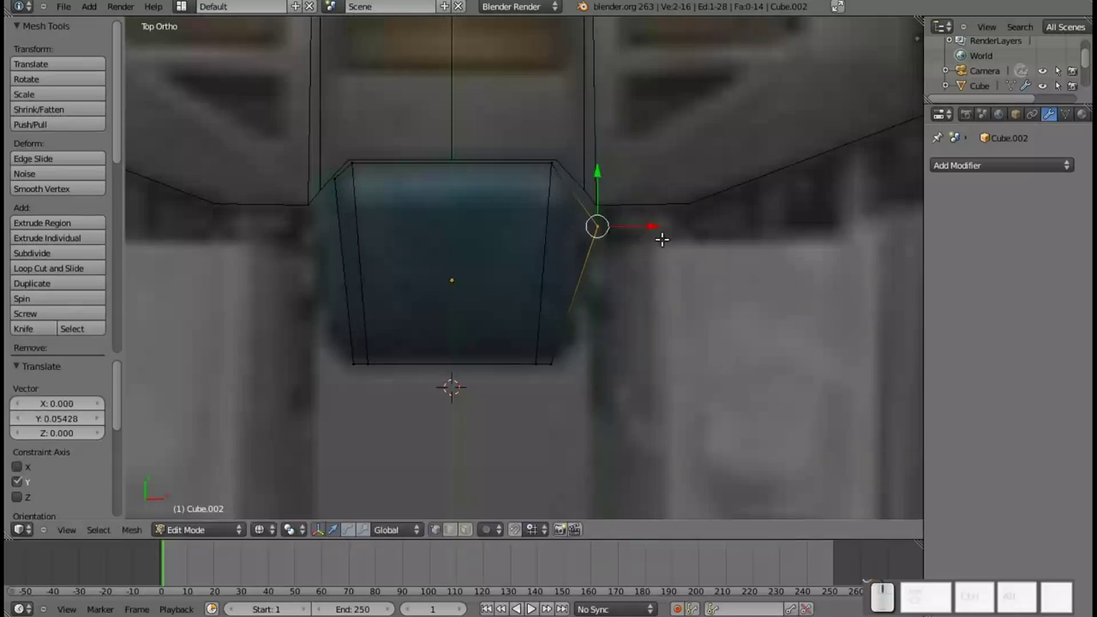
left_click_drag(643, 212, 575, 164)
left_click_drag(590, 169, 625, 186)
left_click_drag(627, 200, 627, 198)
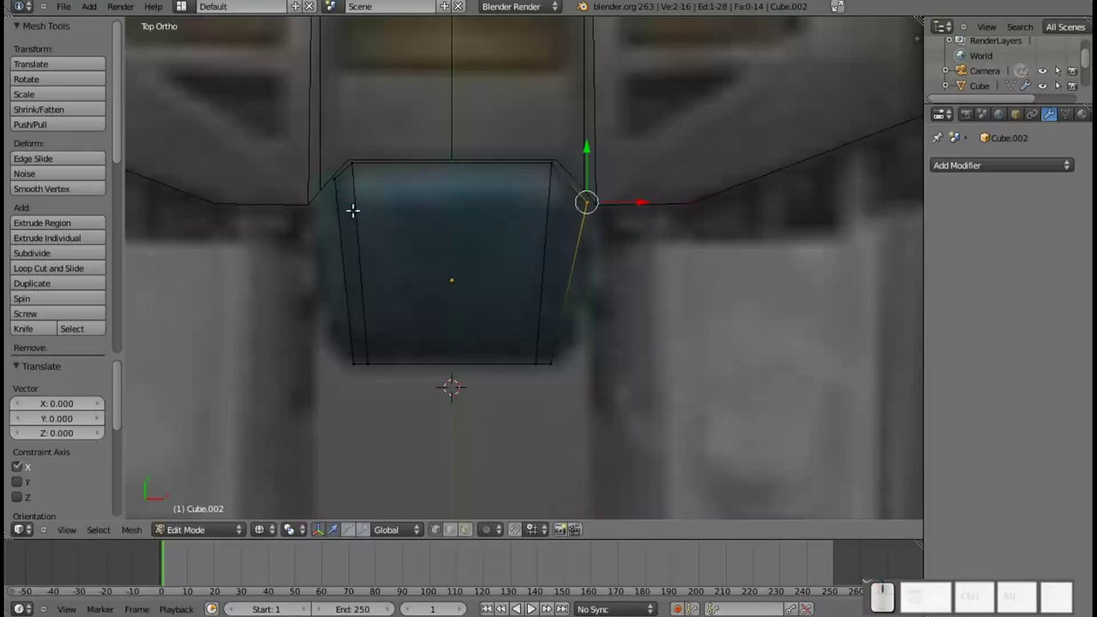
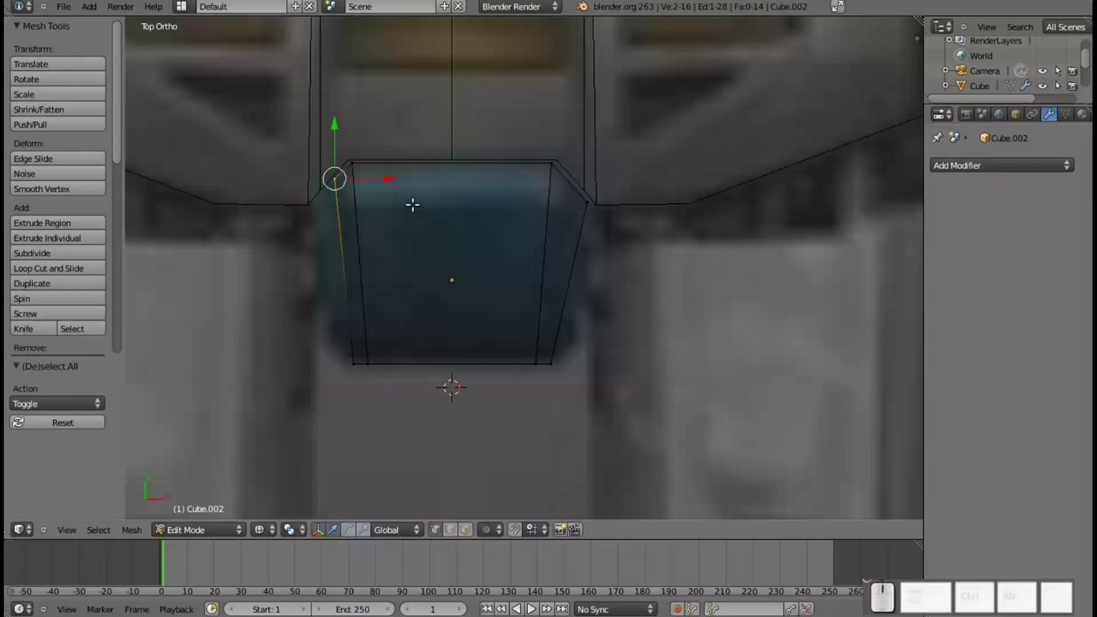
- Move the top left corner vertex outward to match the right side
left_click_drag(389, 176, 340, 149)
left_click_drag(312, 135, 331, 182)
left_click_drag(313, 162, 343, 188)
left_click(355, 200)
left_click(318, 153)
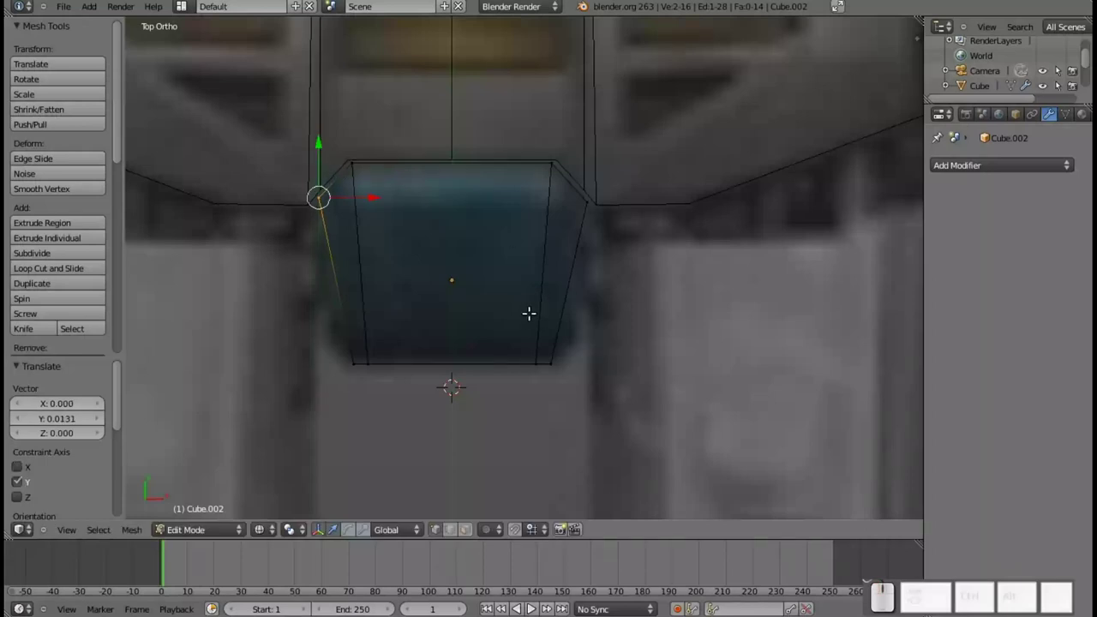
- Cut a loop near the bottom of the waist block and scale it wider along X
key("ctrl+r")
left_click(338, 320)
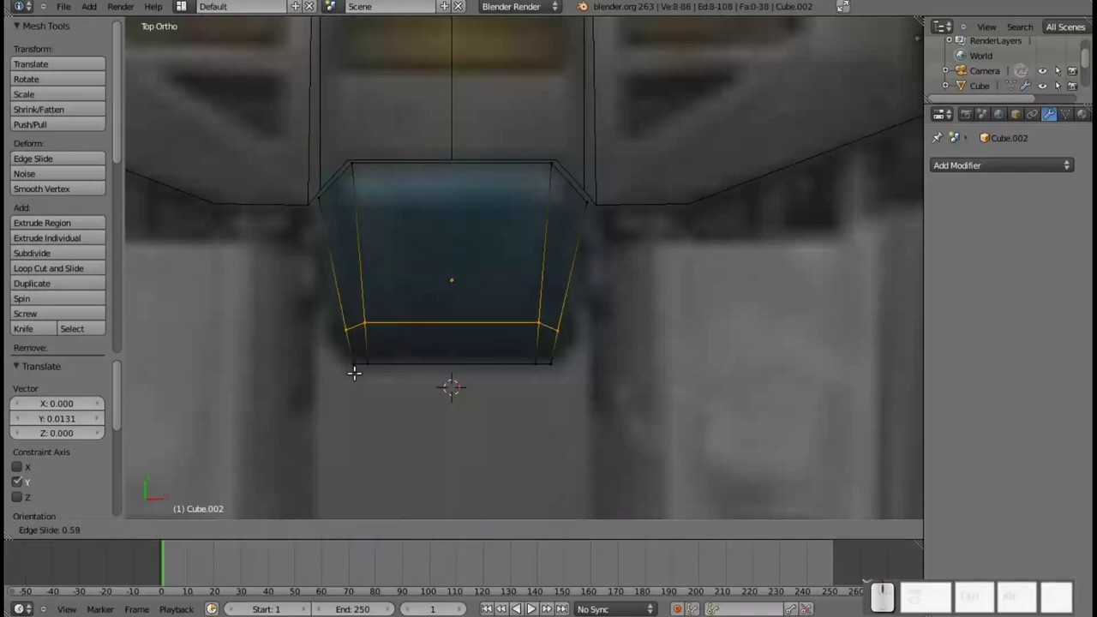
left_click(354, 369)
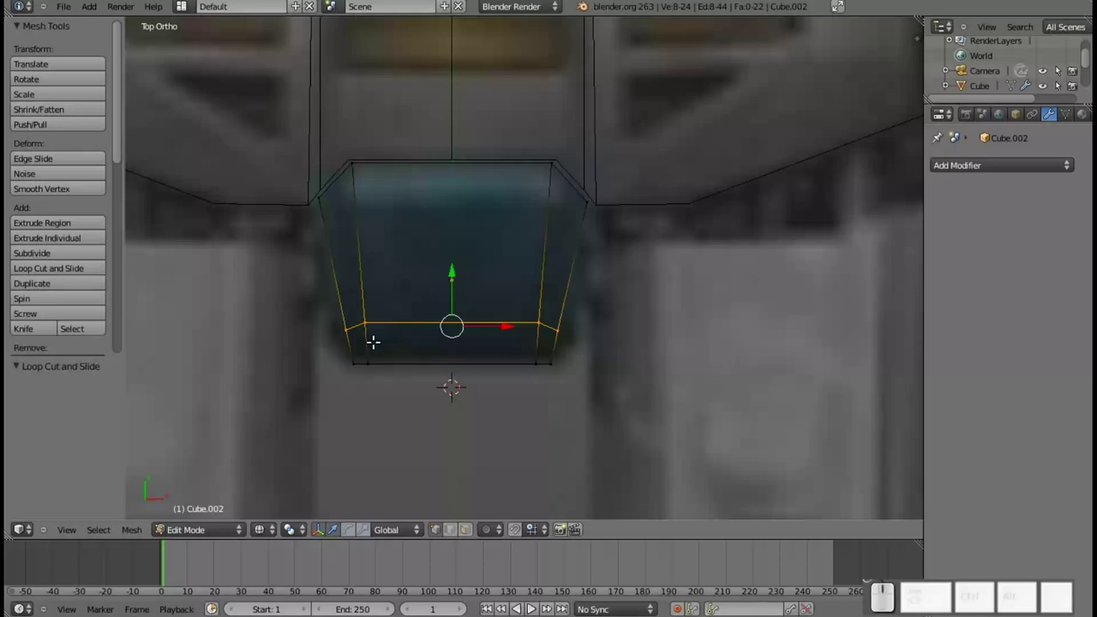
key("a")
key("b")
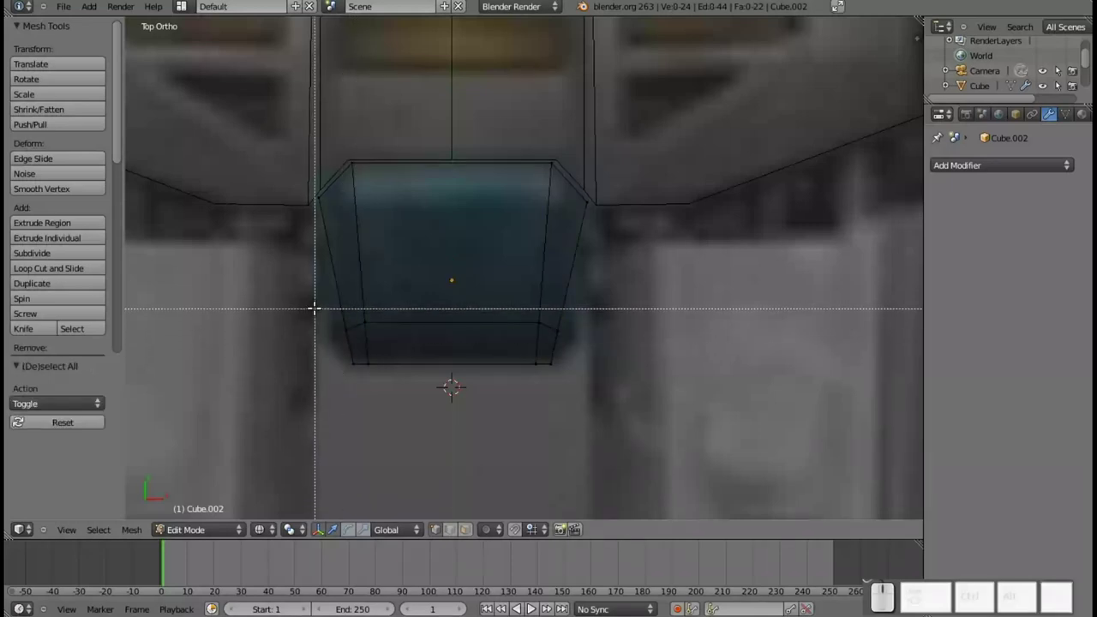
left_click_drag(318, 295, 609, 340)
key("s")
key("x")
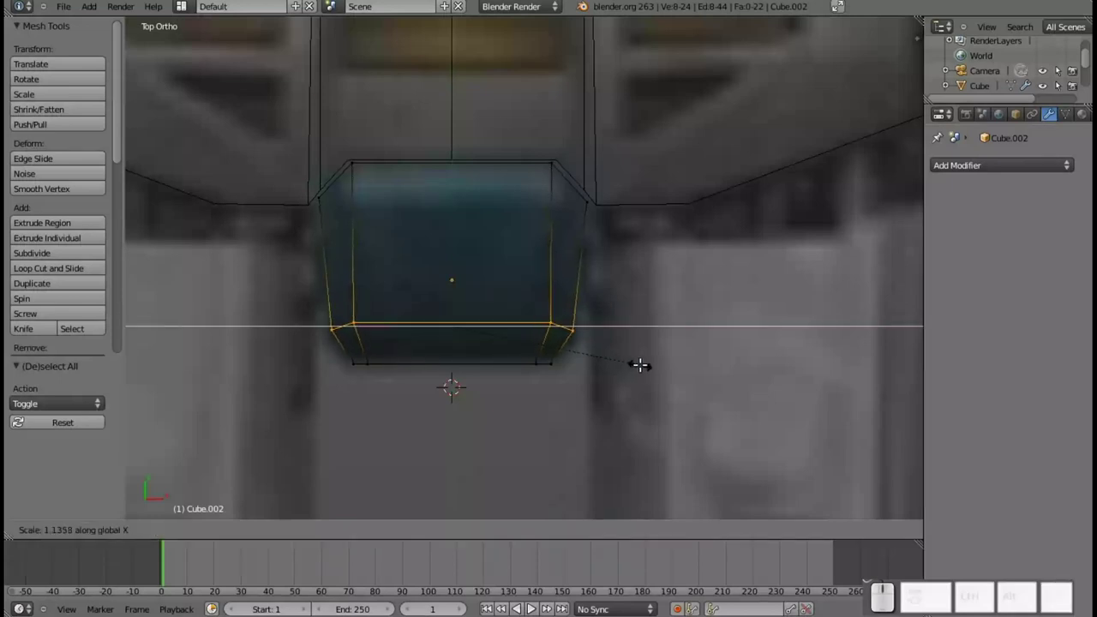
left_click(638, 355)
- Return to Object Mode, recentre the view on the waist and legs, and deselect the block
scroll("down", 3)
key("Tab")
scroll("up", 3)
scroll("down", 3)
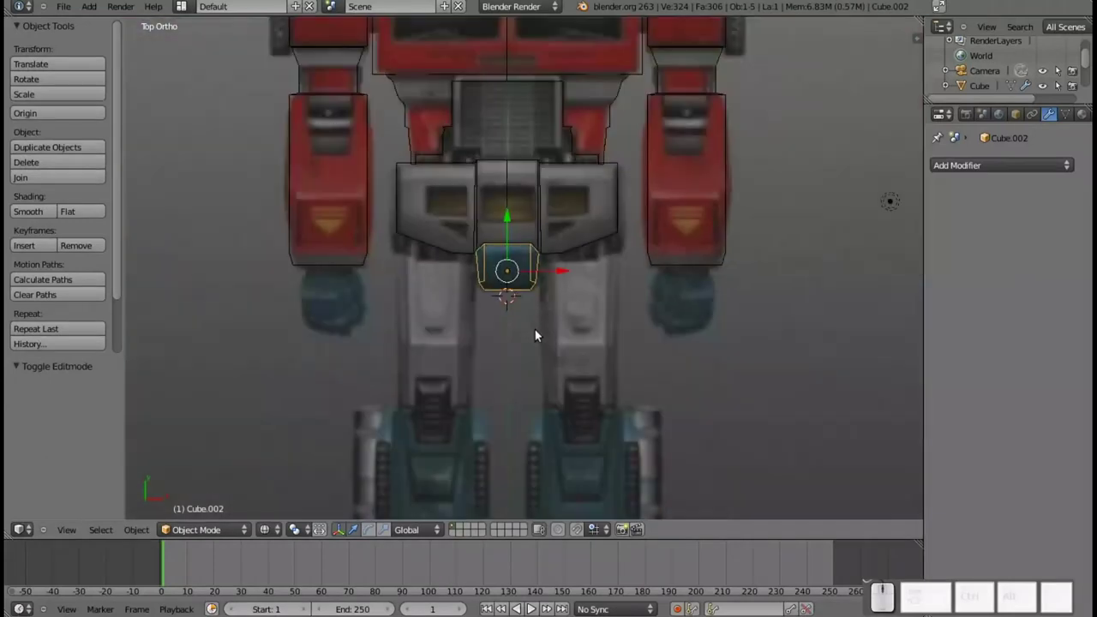
middle_click(537, 360)
scroll("up", 3)
left_click_drag(430, 206, 550, 336)
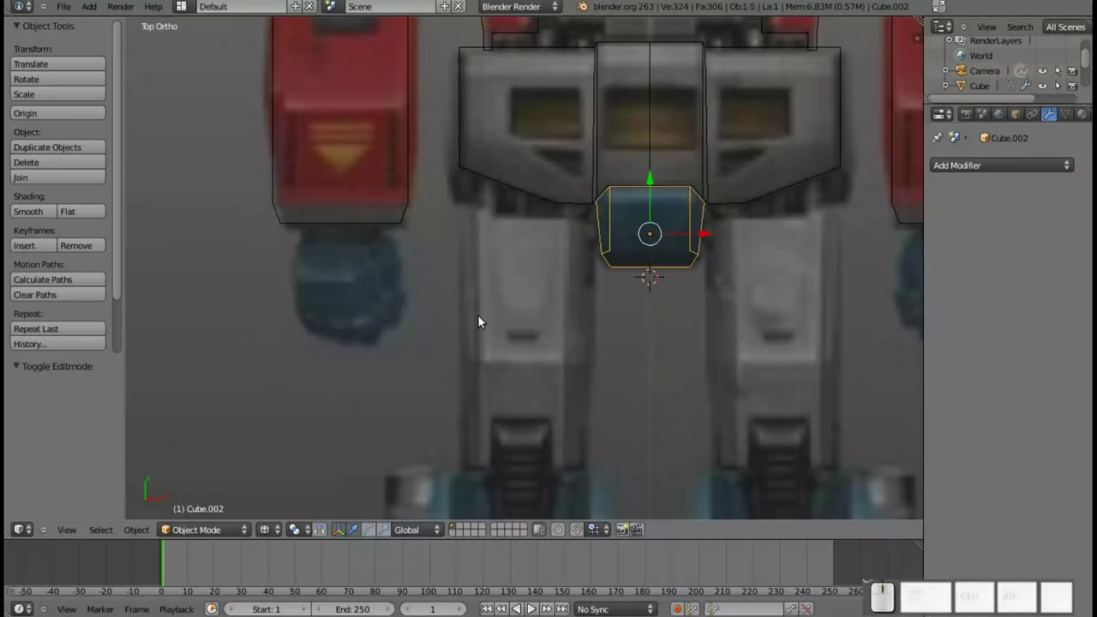
key("shift+a")
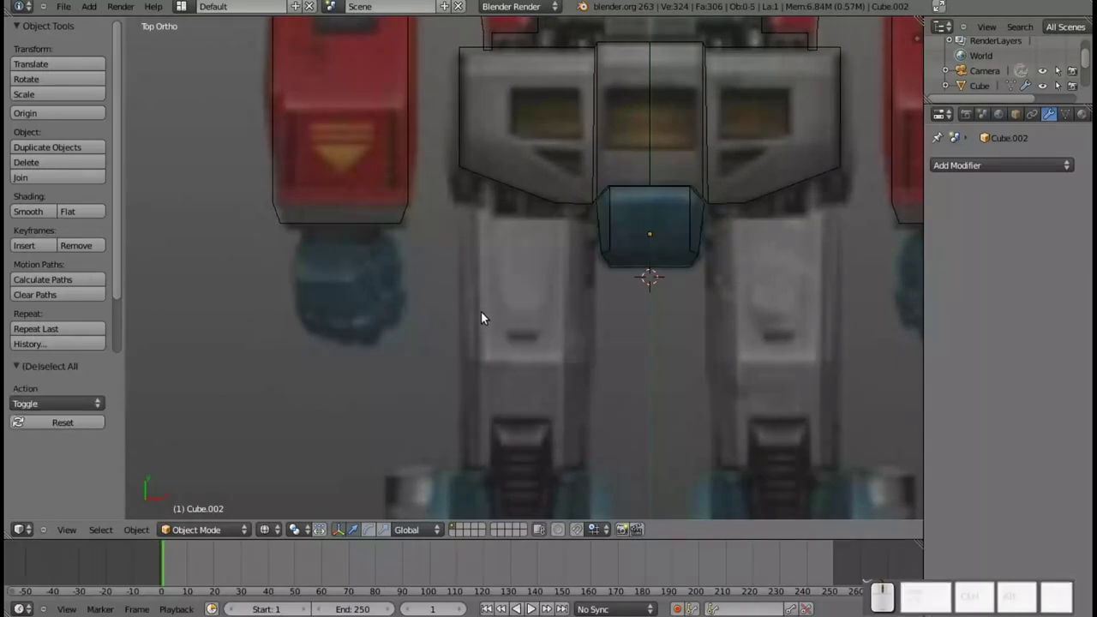
- Add a new cube at the 3D cursor and shrink it to about a quarter size
key("shift+a")
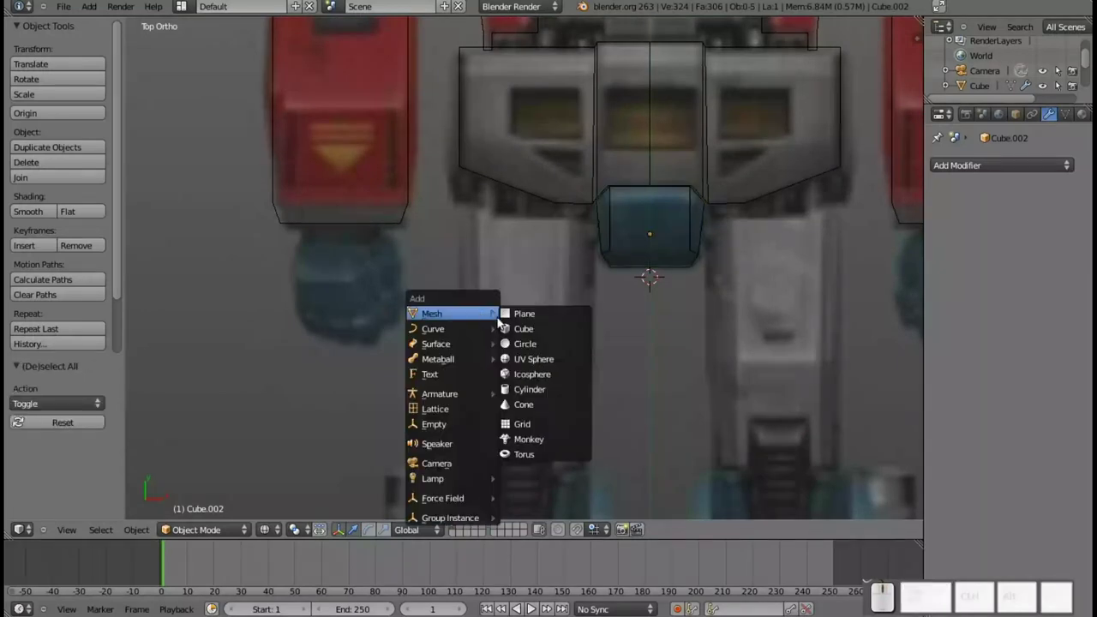
left_click(522, 339)
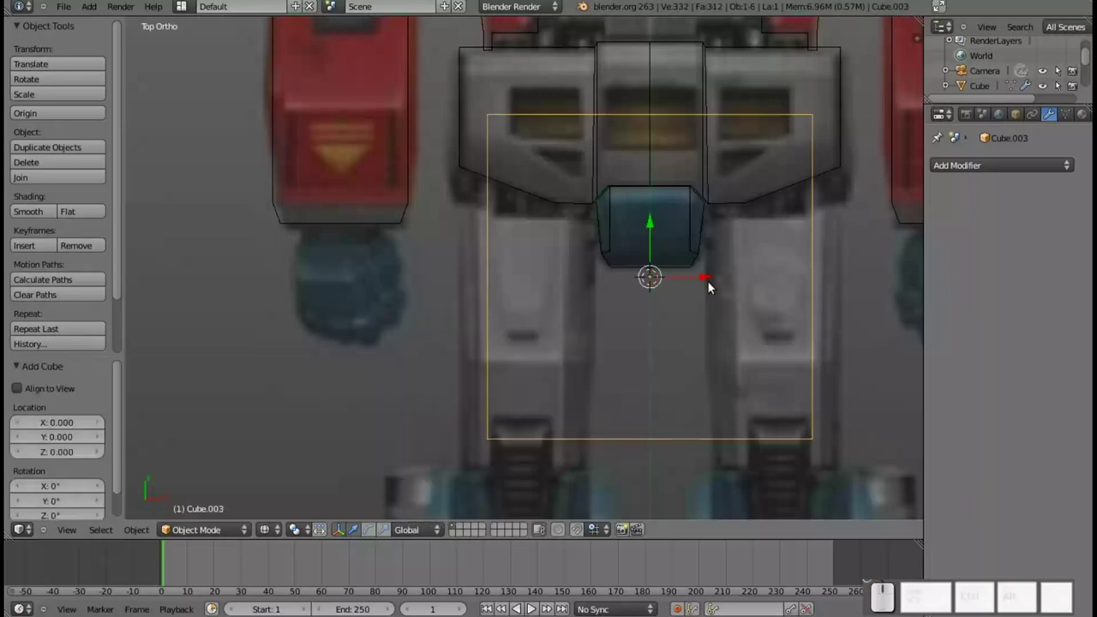
key("s")
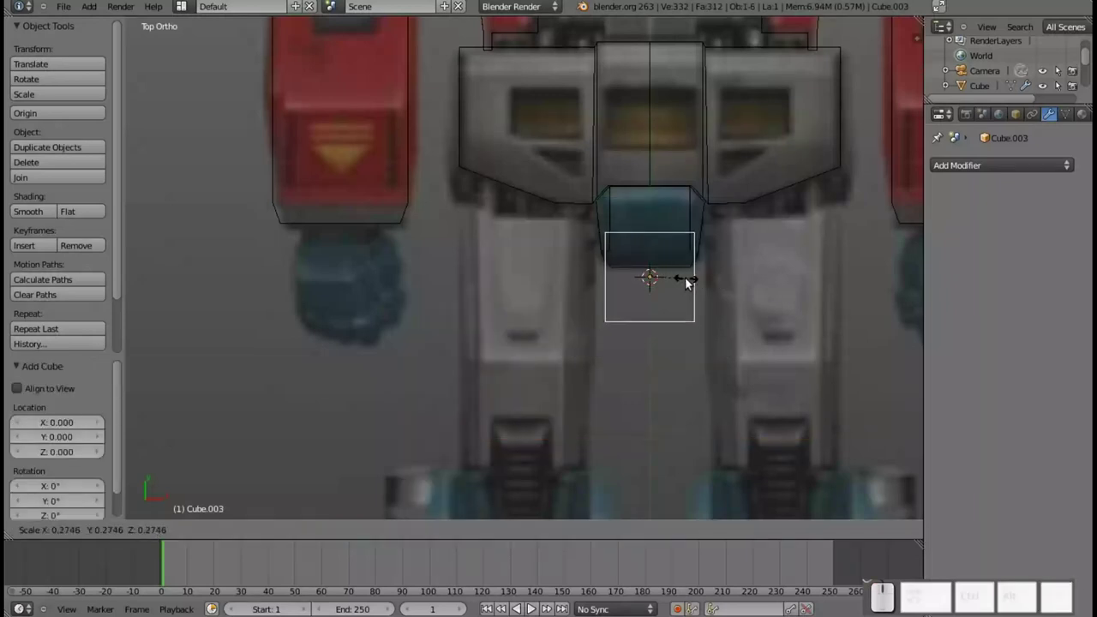
left_click(691, 285)
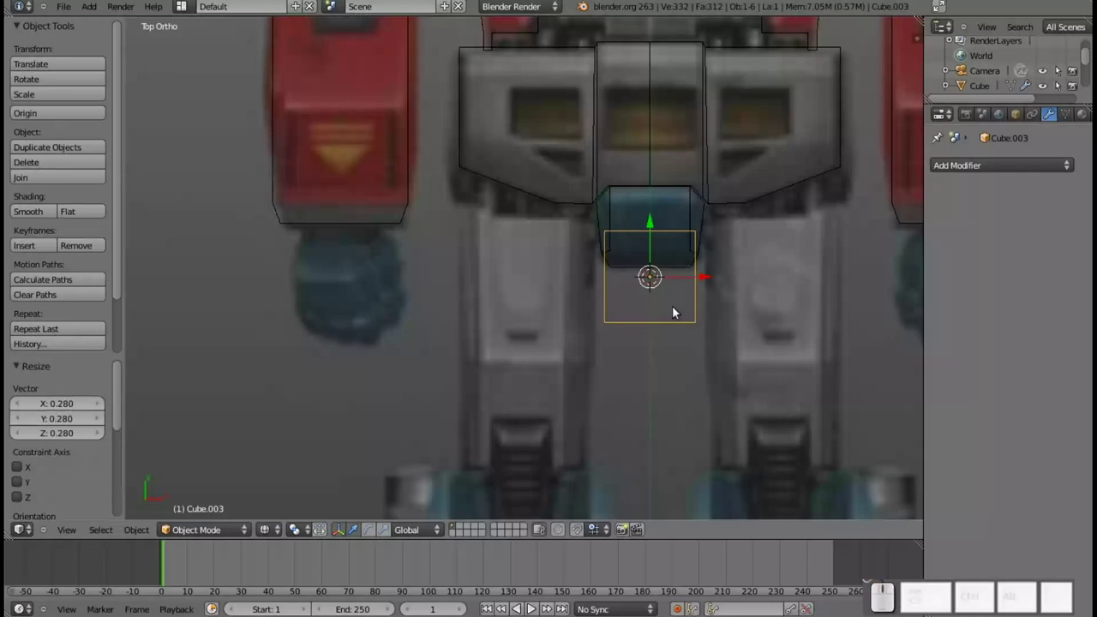
key("Tab")
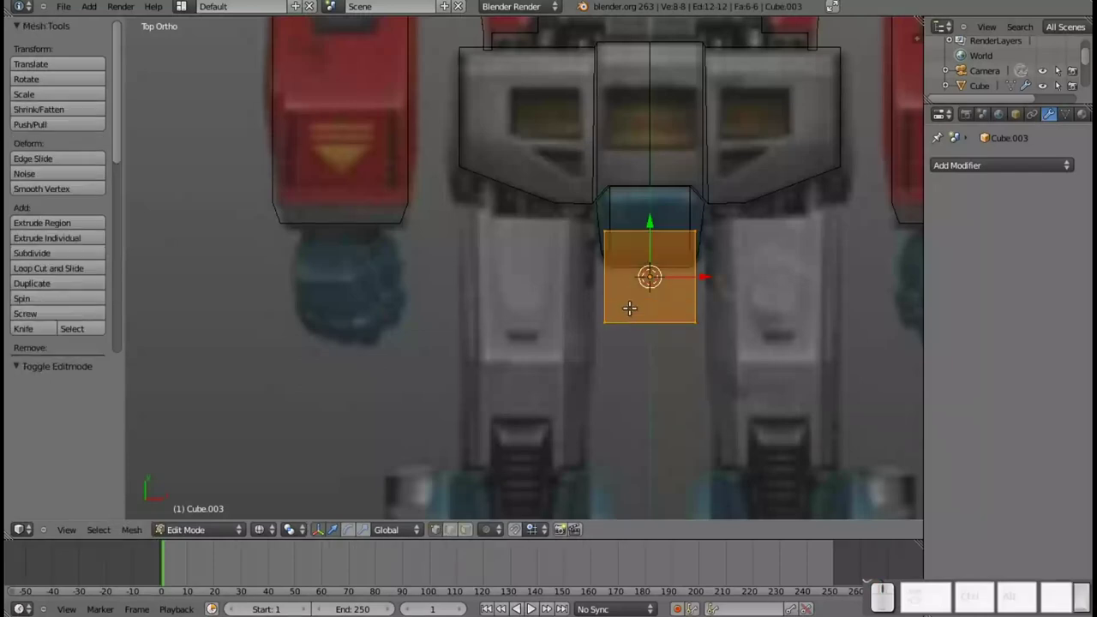
- Loop-cut the cube through its middle and delete the left half's vertices
key("ctrl+r")
left_click(659, 243)
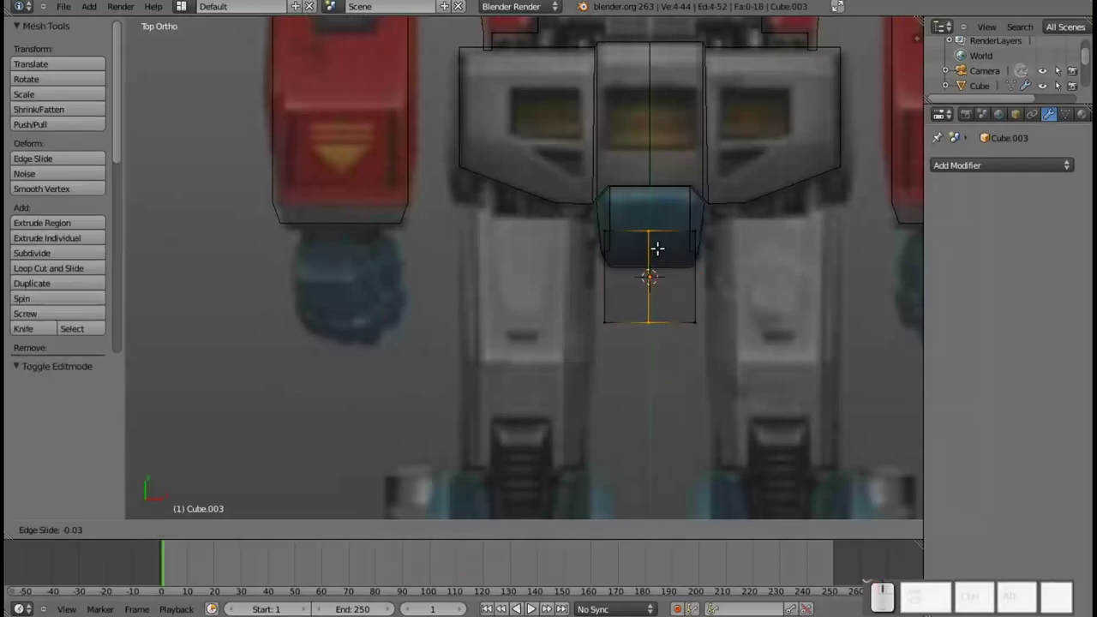
key("Escape")
key("a")
key("b")
left_click_drag(584, 213, 628, 300)
key("s")
key("Escape")
key("x")
left_click(626, 294)
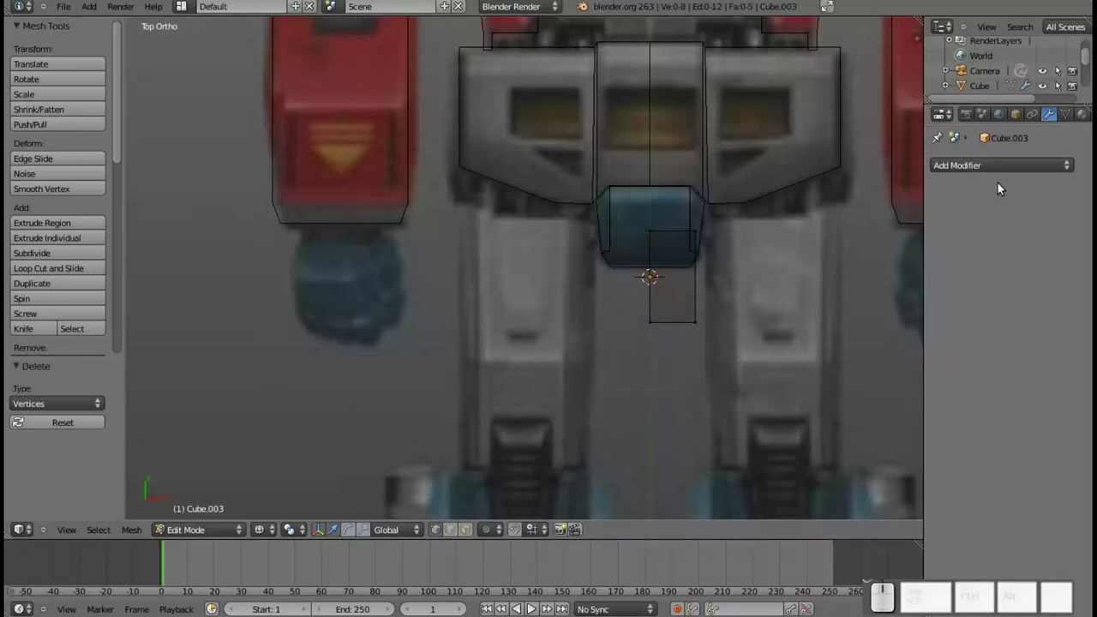
- Give the half cube a Mirror modifier so it forms both upper-leg blocks
left_click(1007, 165)
left_click(732, 318)
left_click(1009, 258)
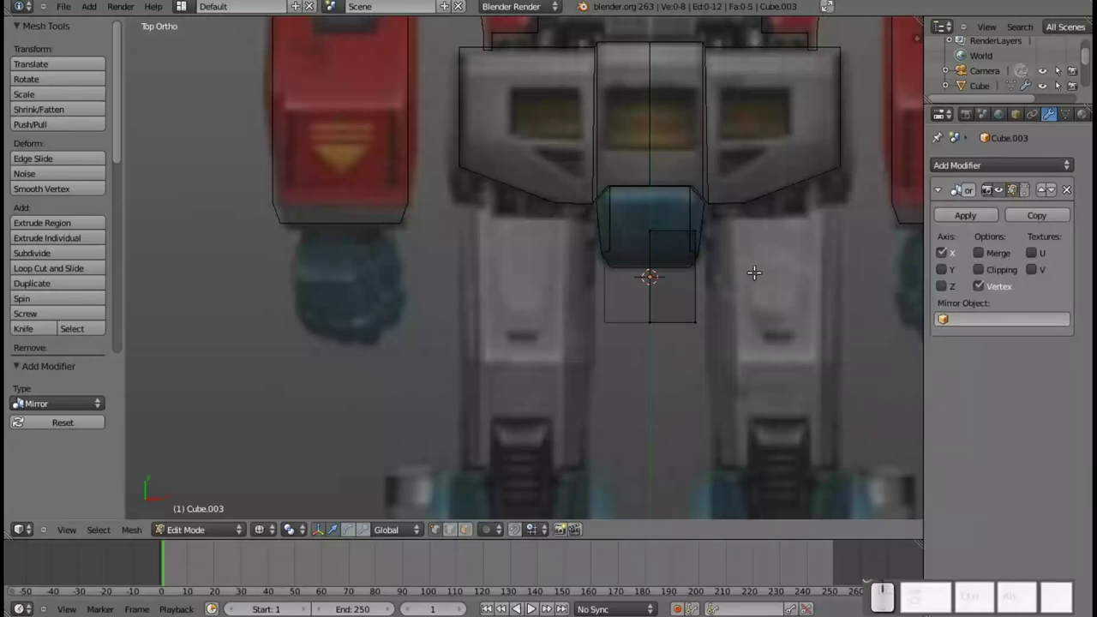
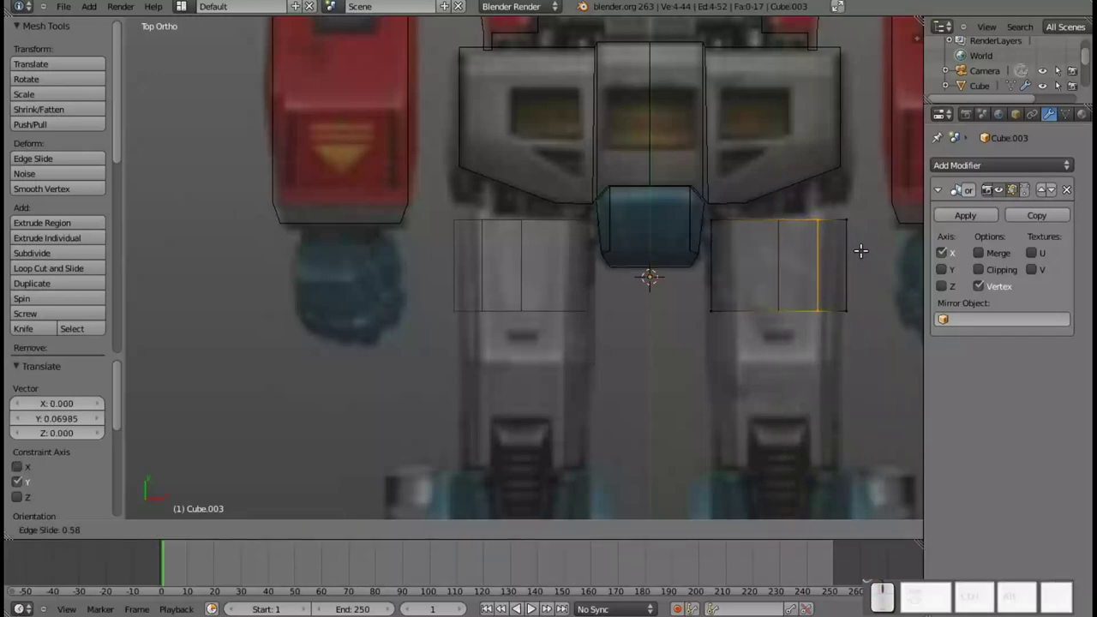
left_click(863, 244)
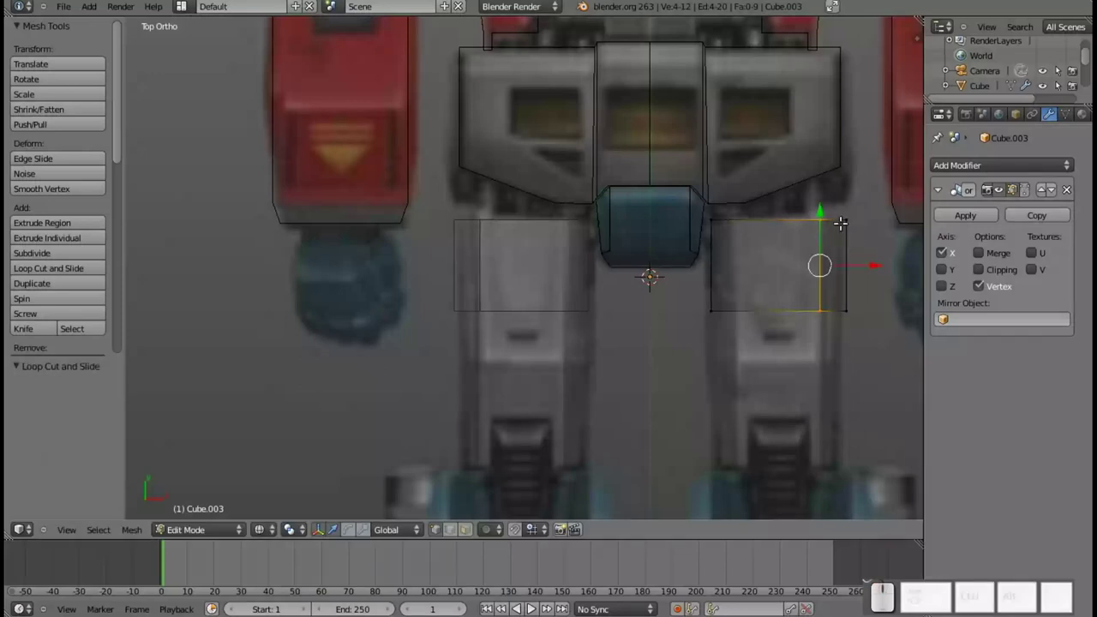
- Raise the leg block's top outer corner and the inner loop's top vertex so the top slants
key("a")
key("b")
left_click(833, 196)
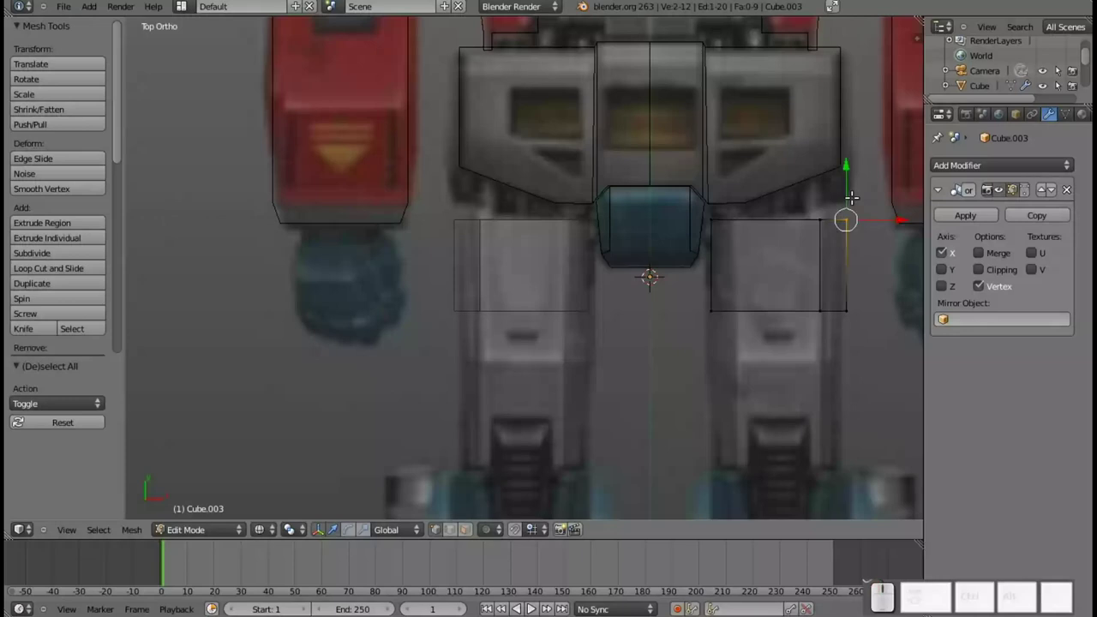
left_click_drag(850, 181, 825, 202)
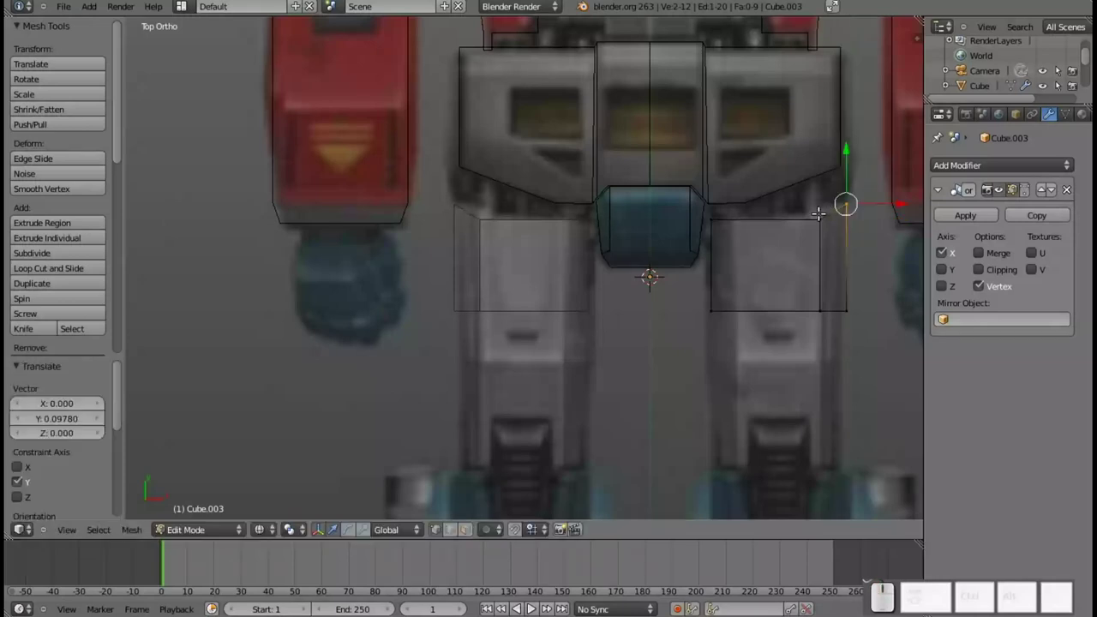
key("a")
key("b")
left_click(815, 202)
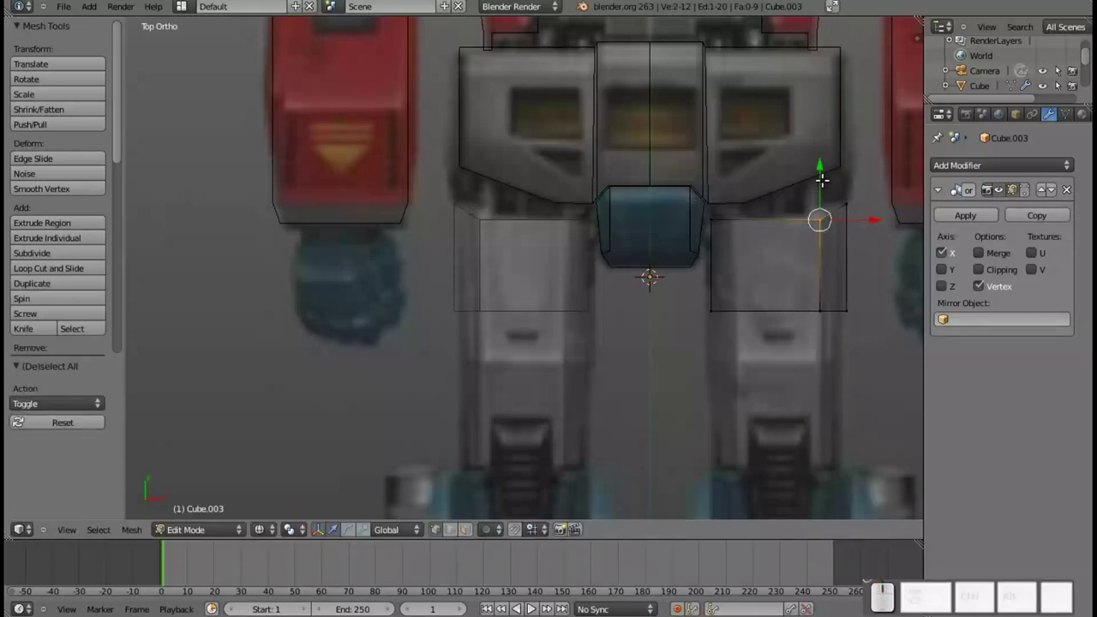
left_click_drag(818, 173, 838, 260)
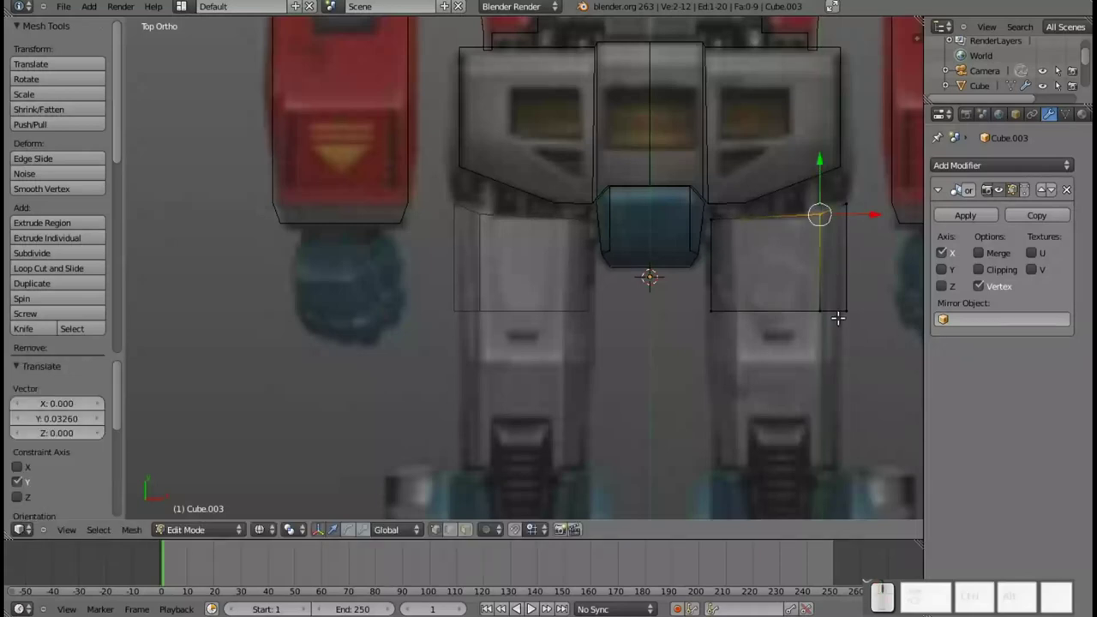
- Extrude the leg block's bottom edge downward twice, extending it past the knee
key("a")
key("n")
key("n")
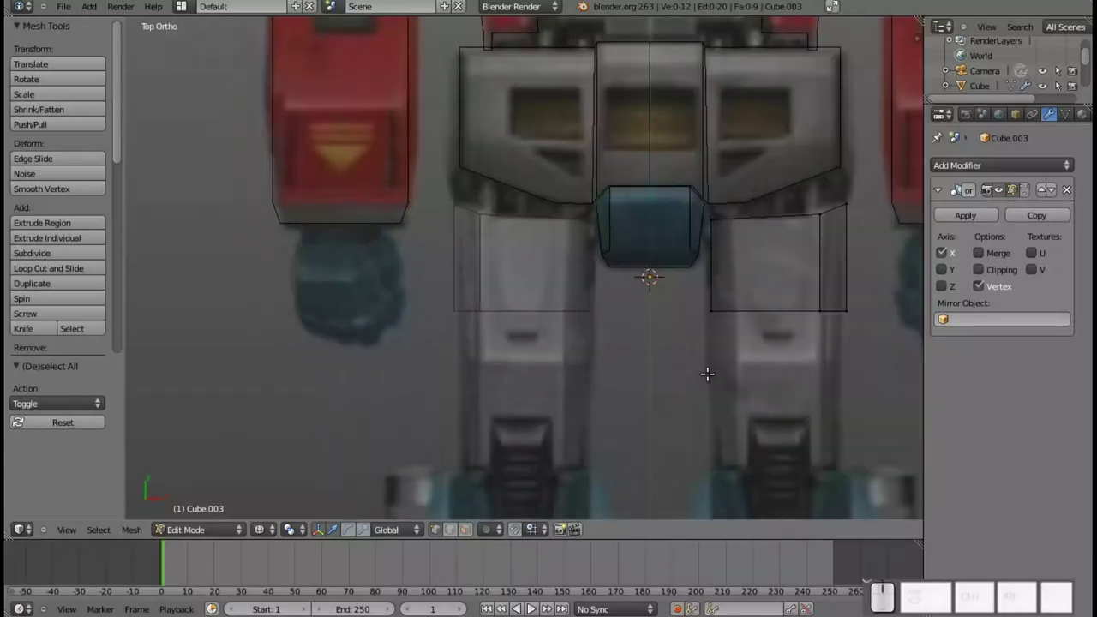
key("b")
left_click(699, 287)
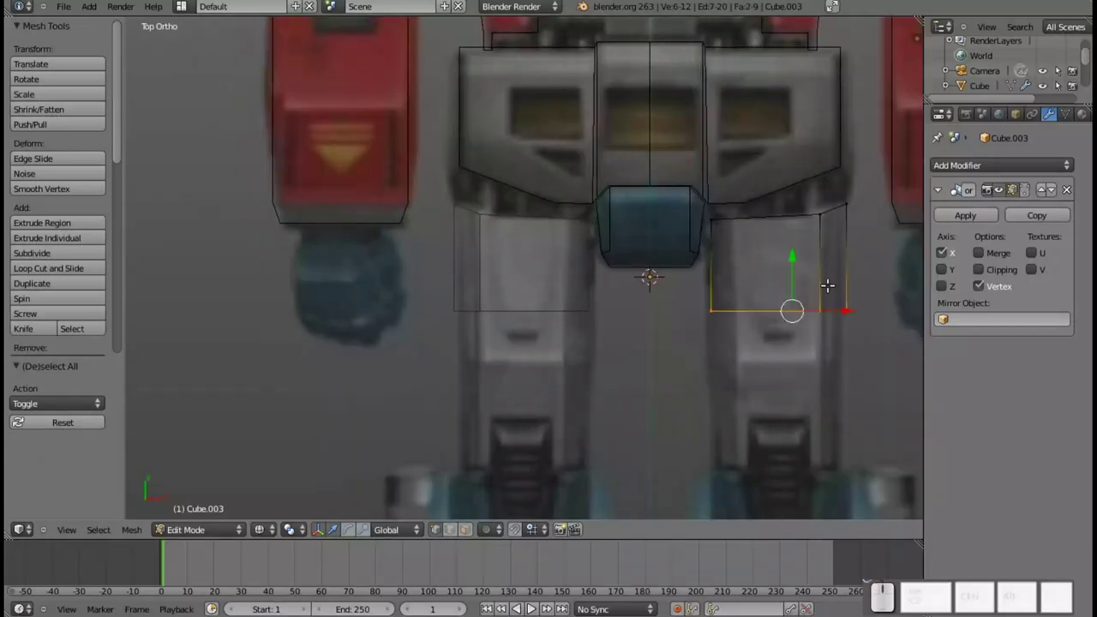
left_click_drag(793, 265, 792, 315)
key("e")
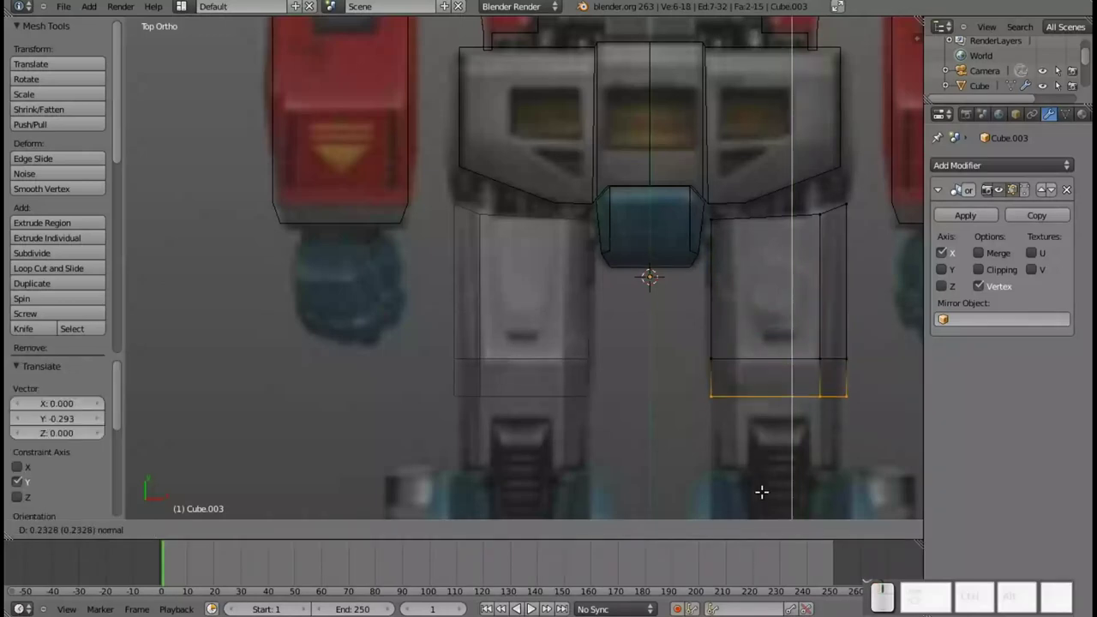
left_click(768, 505)
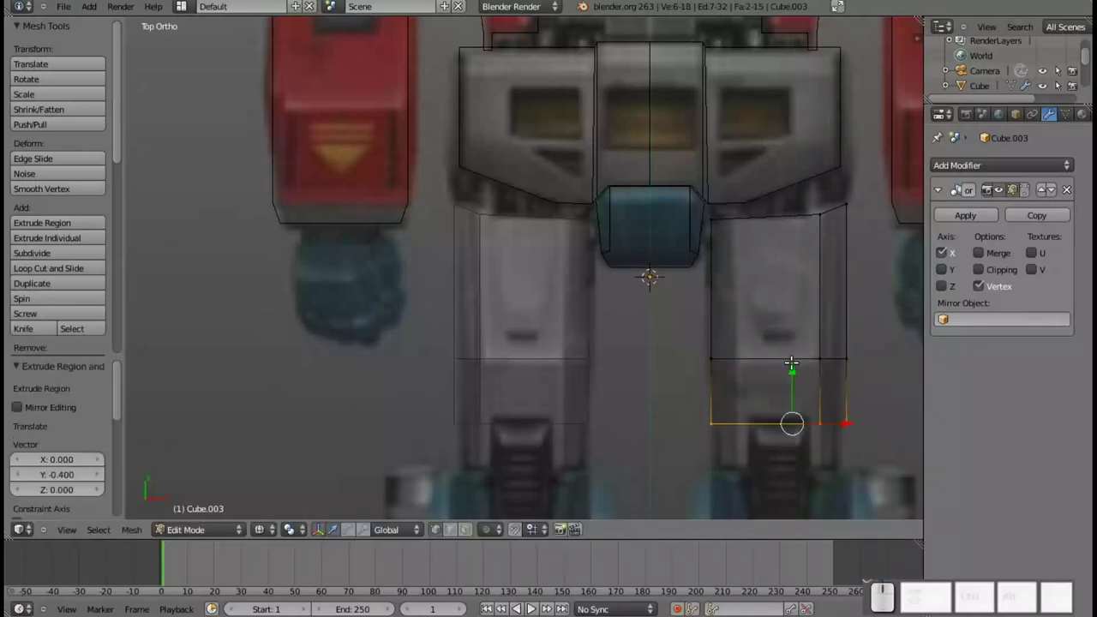
left_click_drag(793, 366, 780, 415)
- Cut a centred vertical loop running down through the mirrored legs
key("ctrl+r")
scroll("up", 3)
scroll("down", 3)
left_click(777, 361)
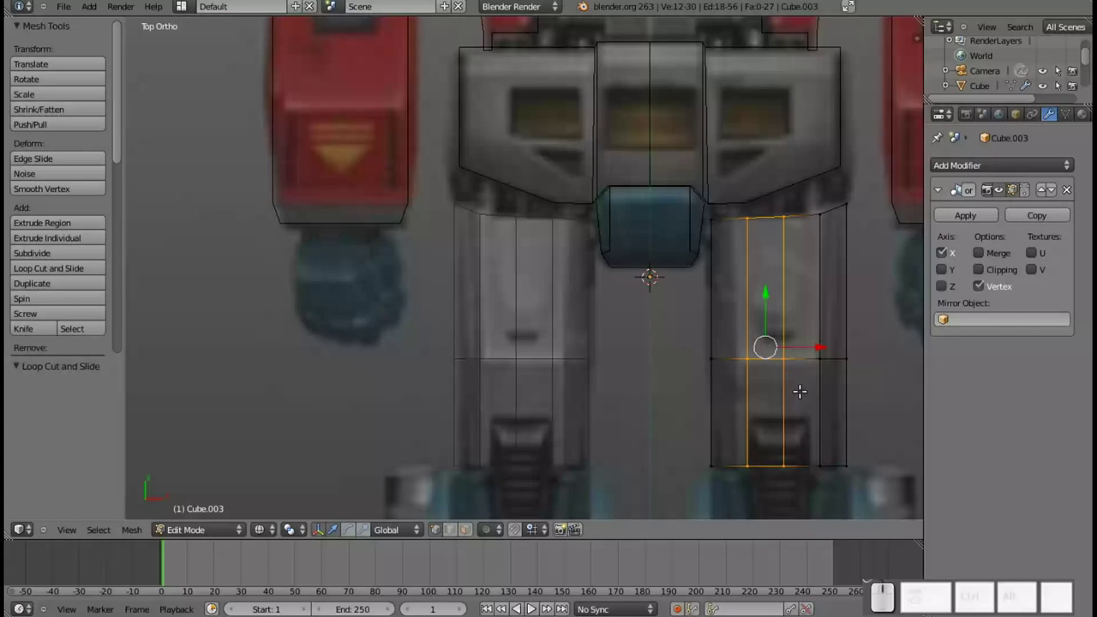
key("a")
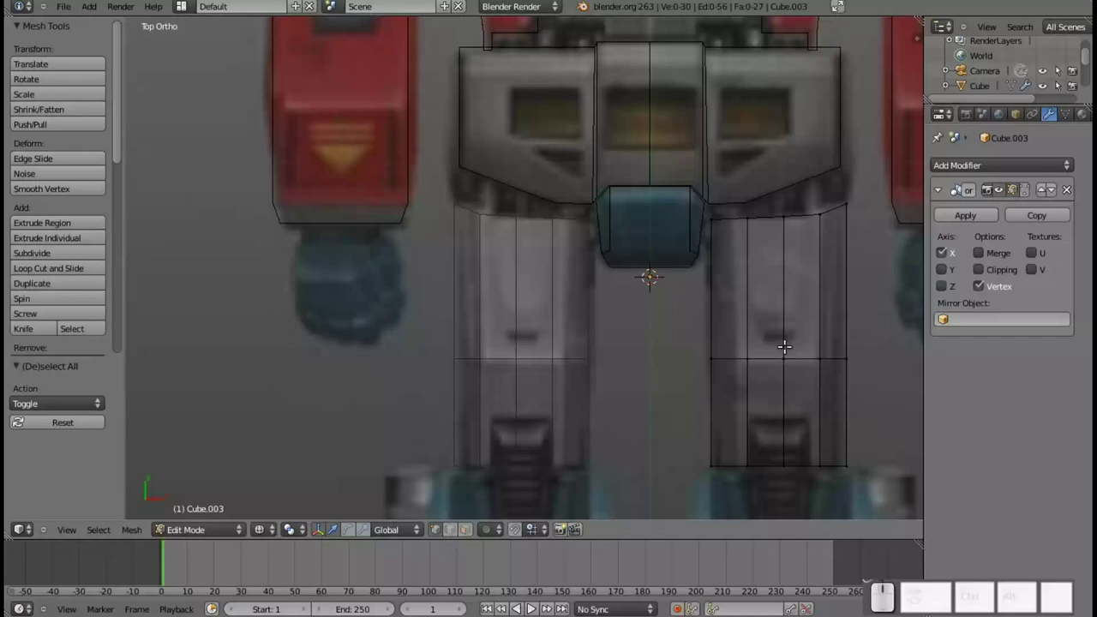
key("alt+a")
right_click(791, 350)
key("alt+Escape")
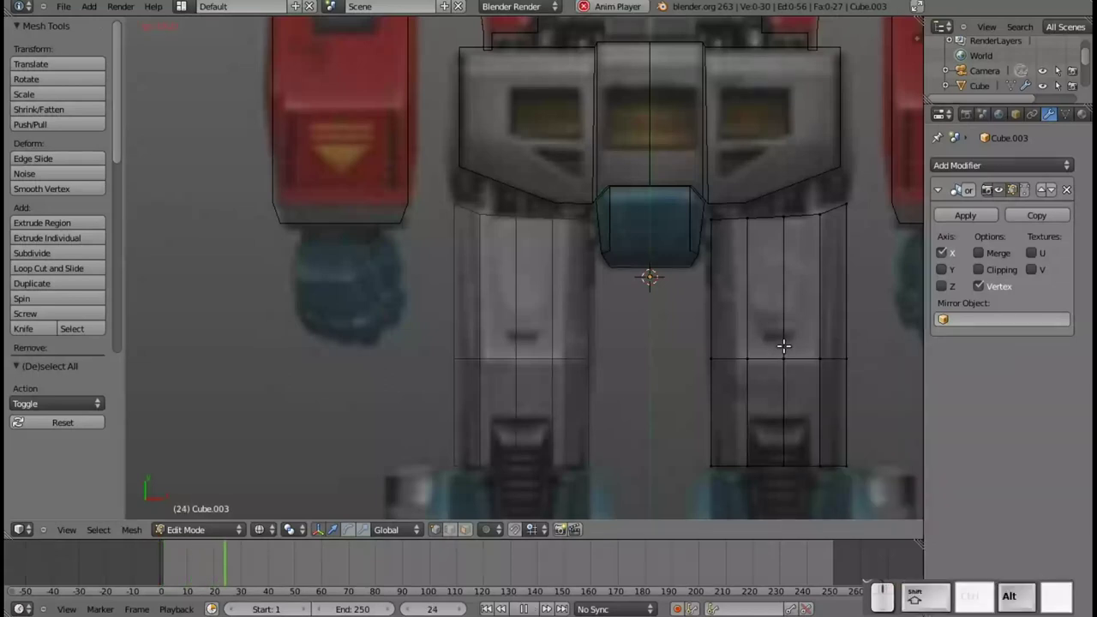
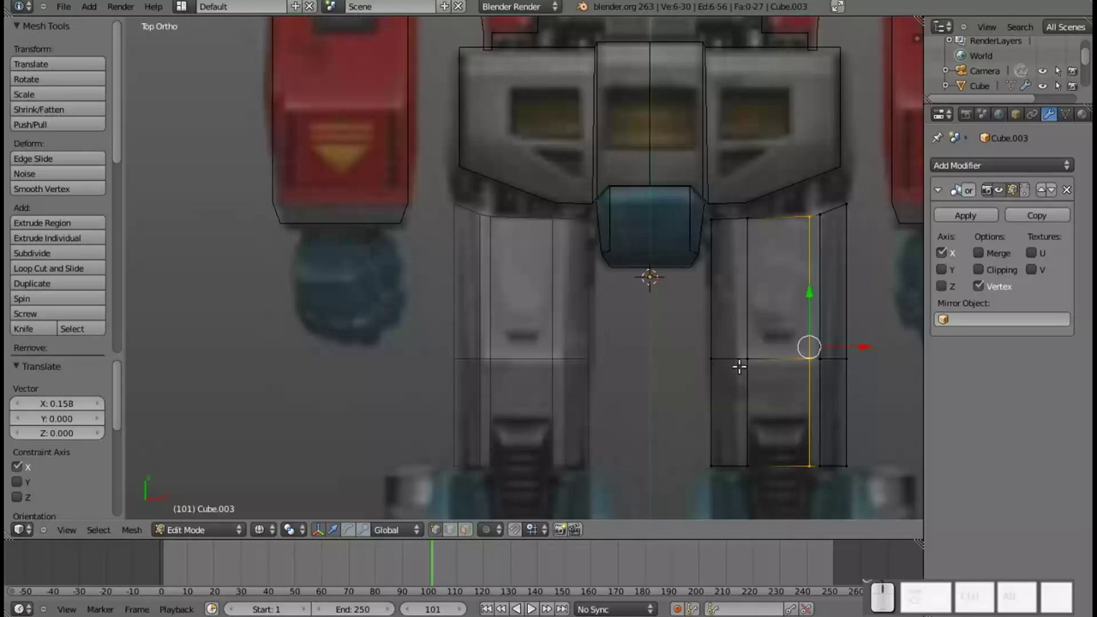
- Cut a horizontal loop across the lower leg and select a vertex in the bottom grid
key("ctrl+r")
left_click(767, 386)
left_click(773, 392)
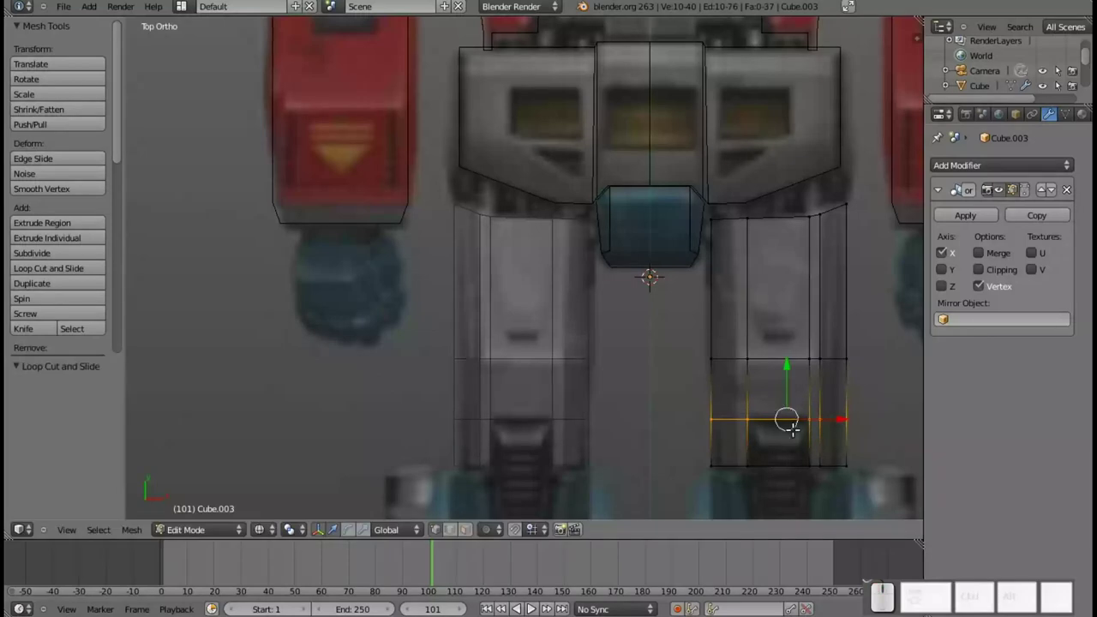
left_click_drag(788, 447, 728, 302)
scroll("up", 3)
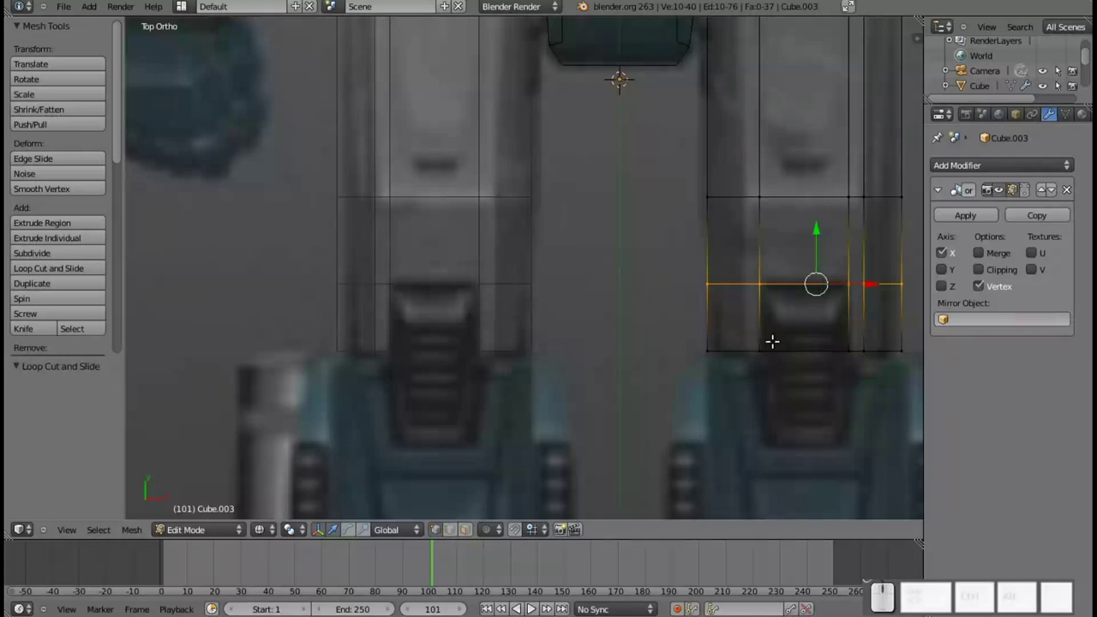
right_click(760, 280)
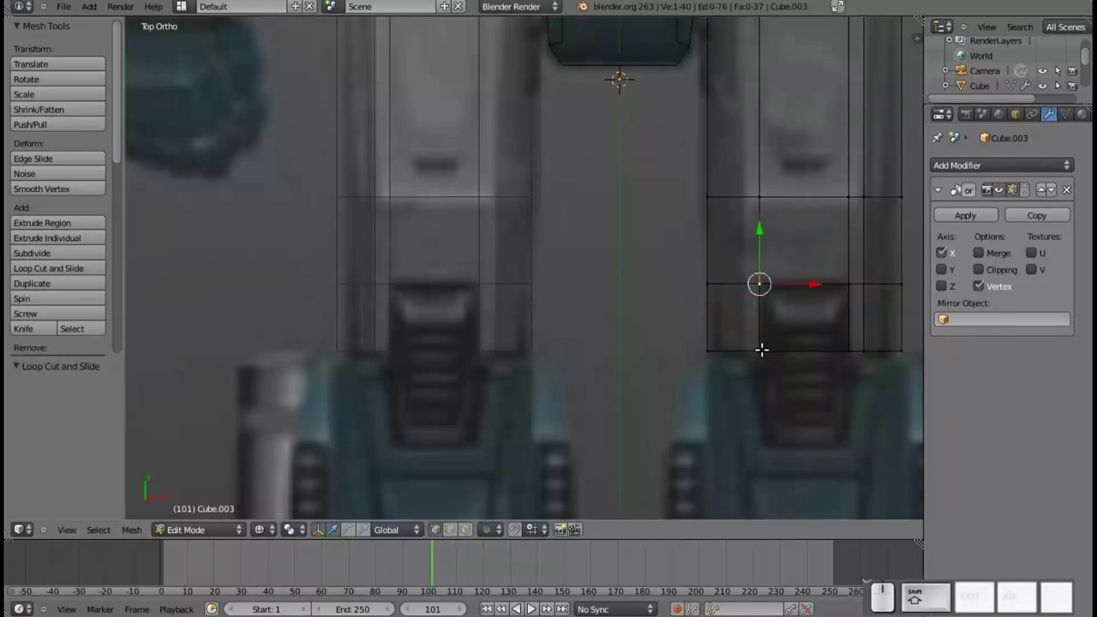
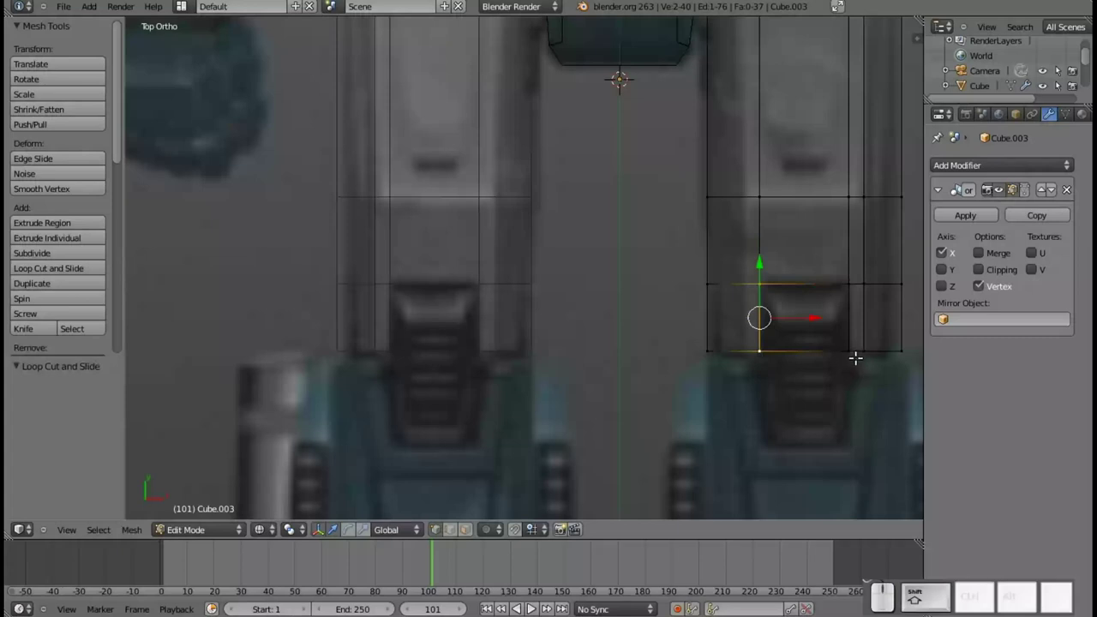
- Orbit around the leg's lower end and select the vertices of its bottom-centre face, returning to top view
right_click(851, 345)
key("a")
middle_click(818, 338)
left_click_drag(795, 367, 799, 412)
scroll("down", 3)
right_click(763, 196)
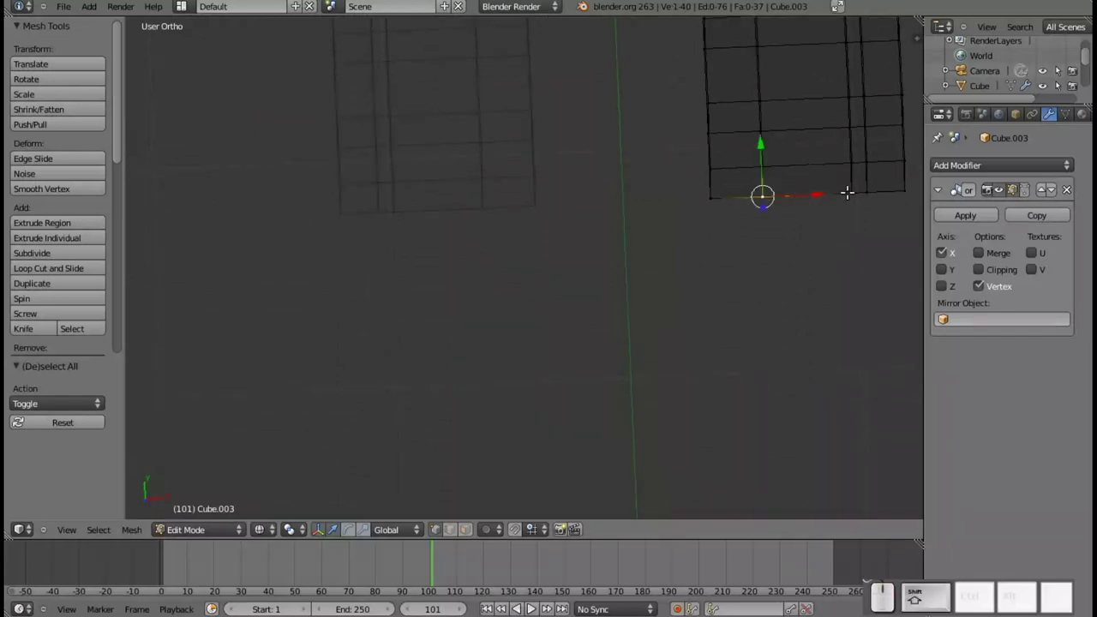
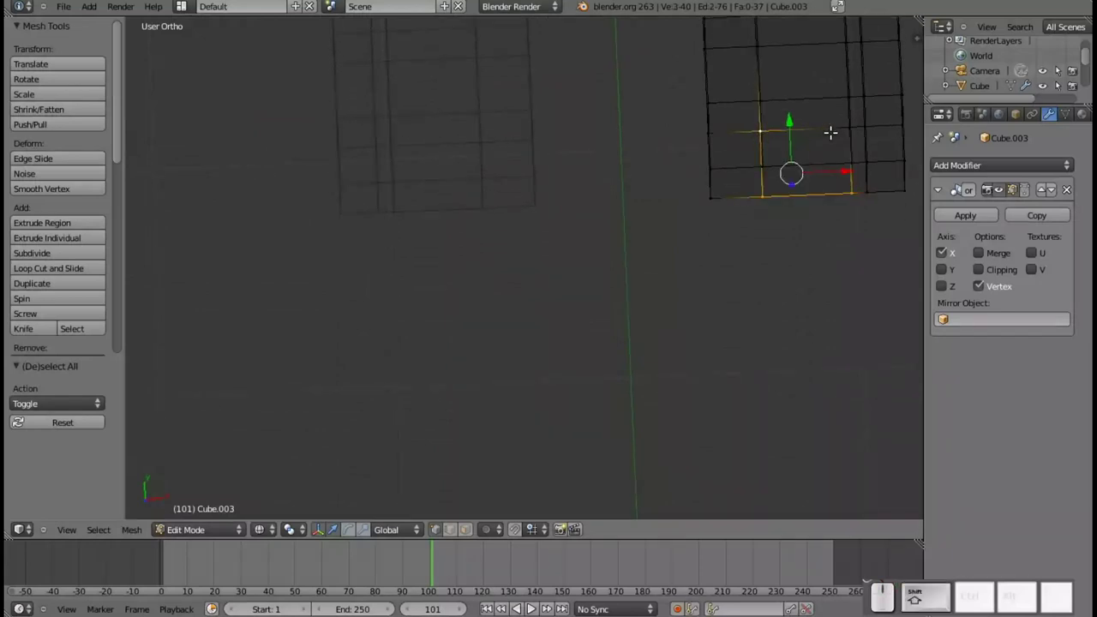
right_click(846, 126)
key("KP_7")
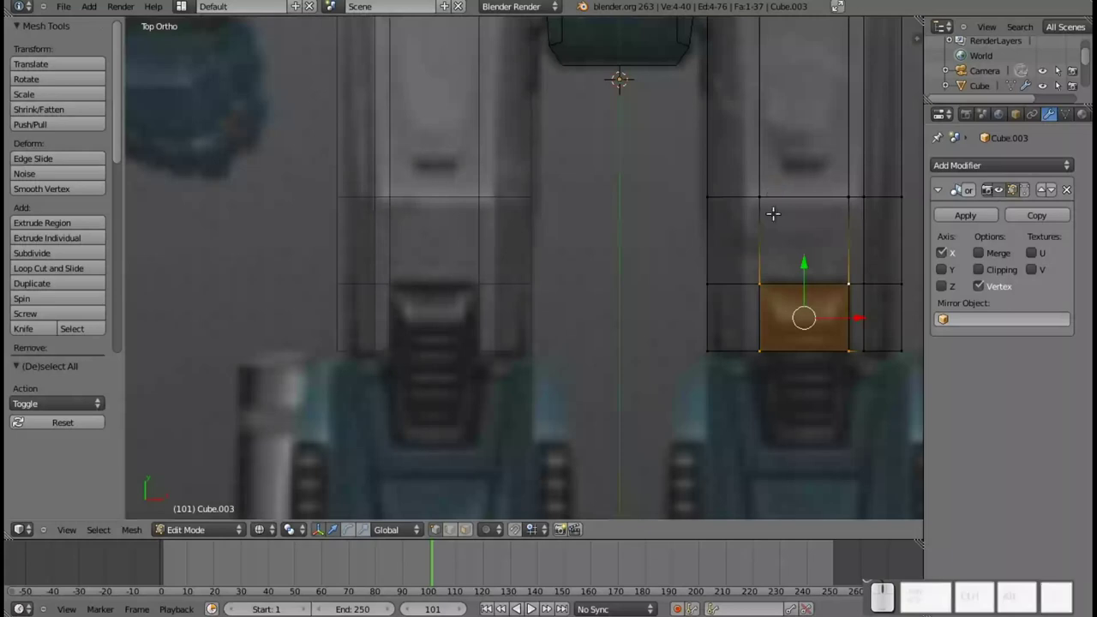
left_click_drag(799, 292, 733, 265)
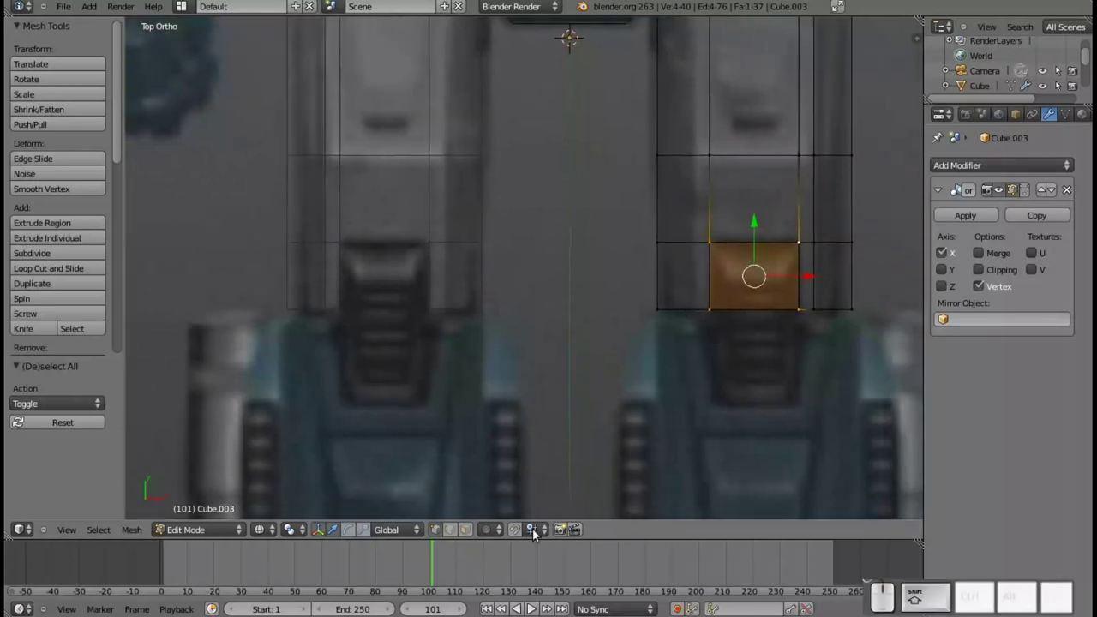
- Delete only the selected bottom-centre face, opening a notch, and pan toward the feet
left_click(467, 537)
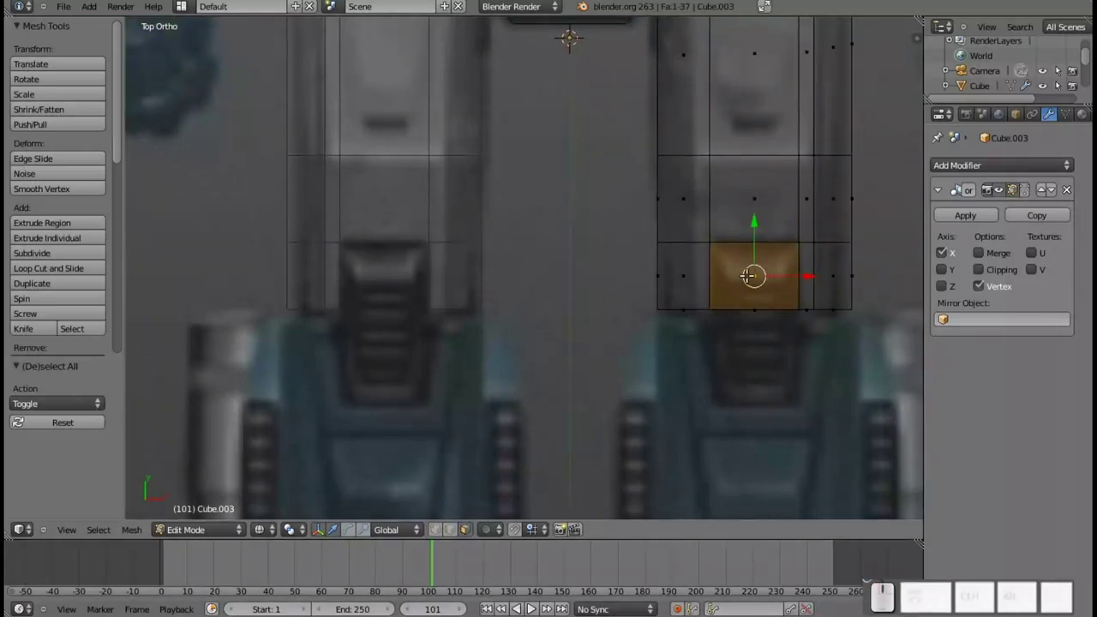
key("x")
left_click(722, 323)
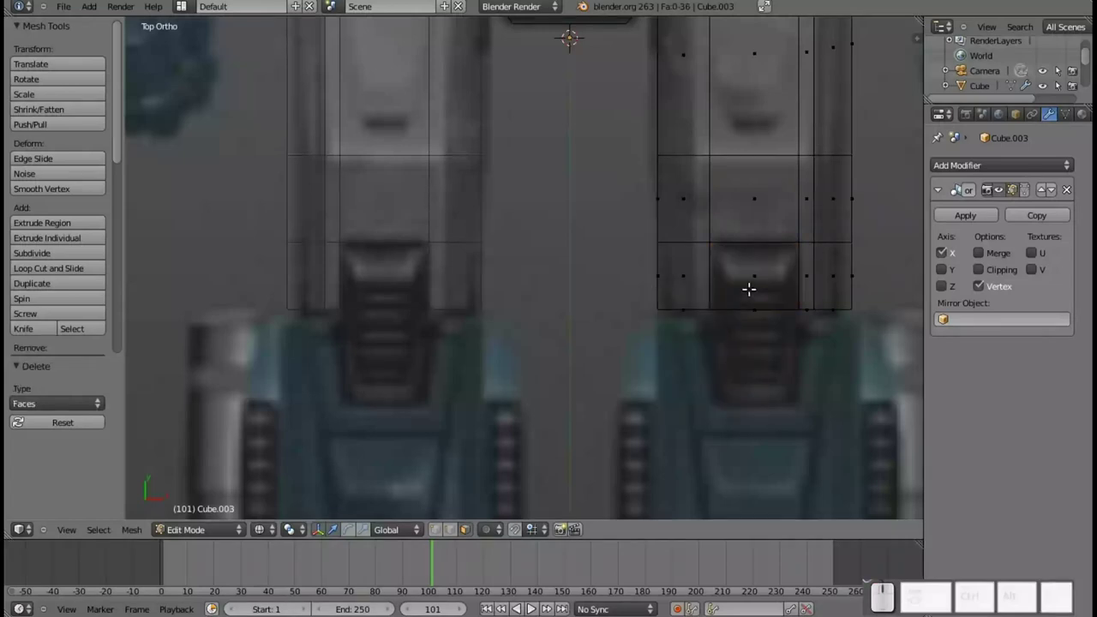
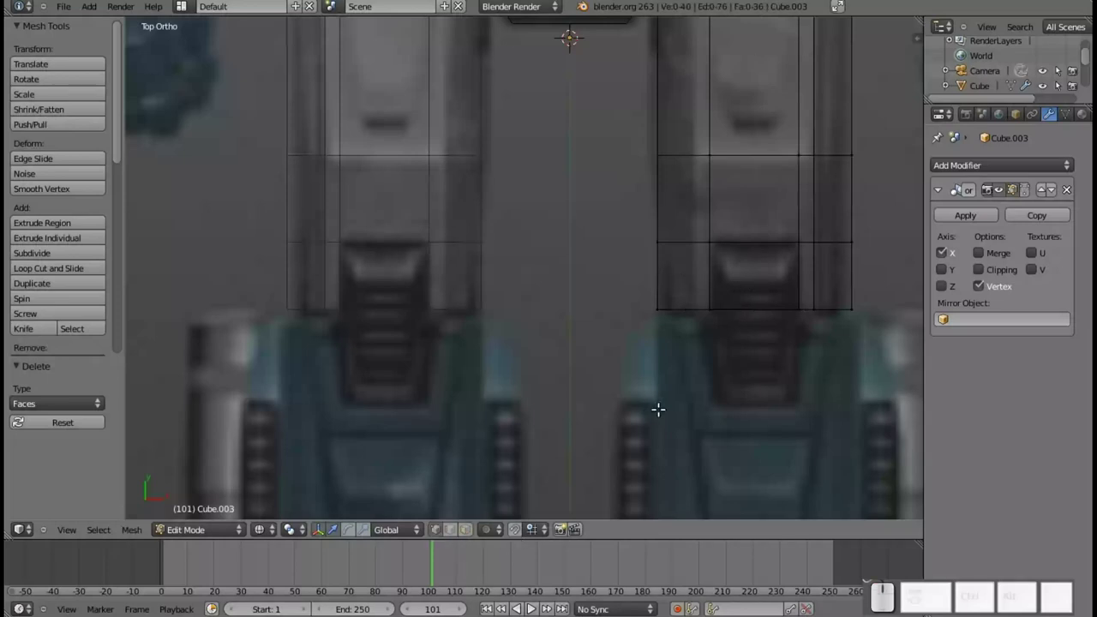
middle_click(671, 394)
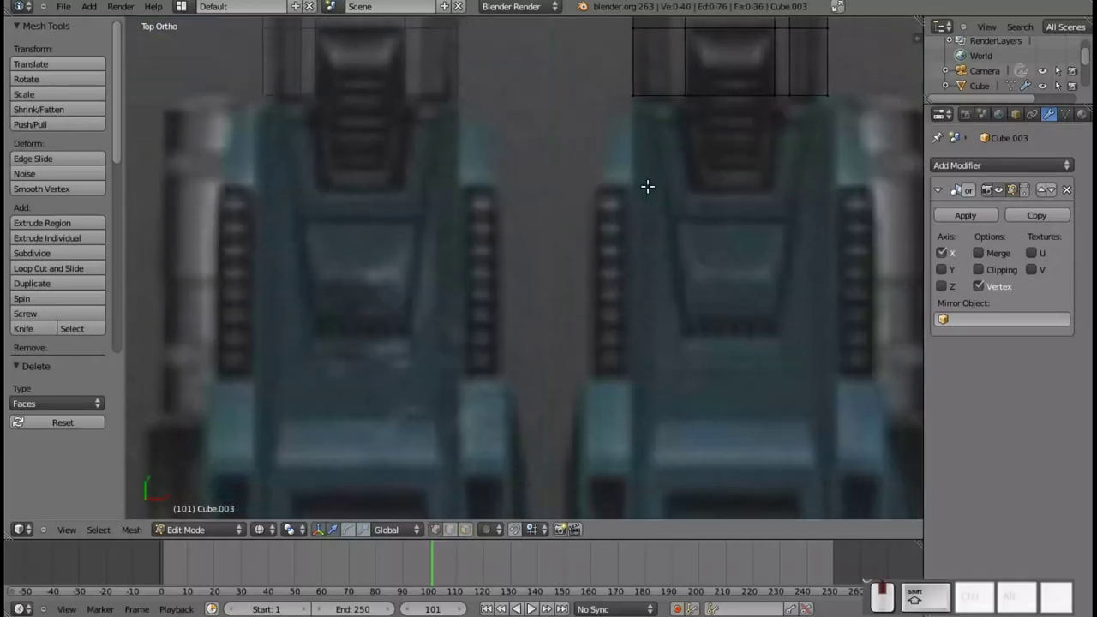
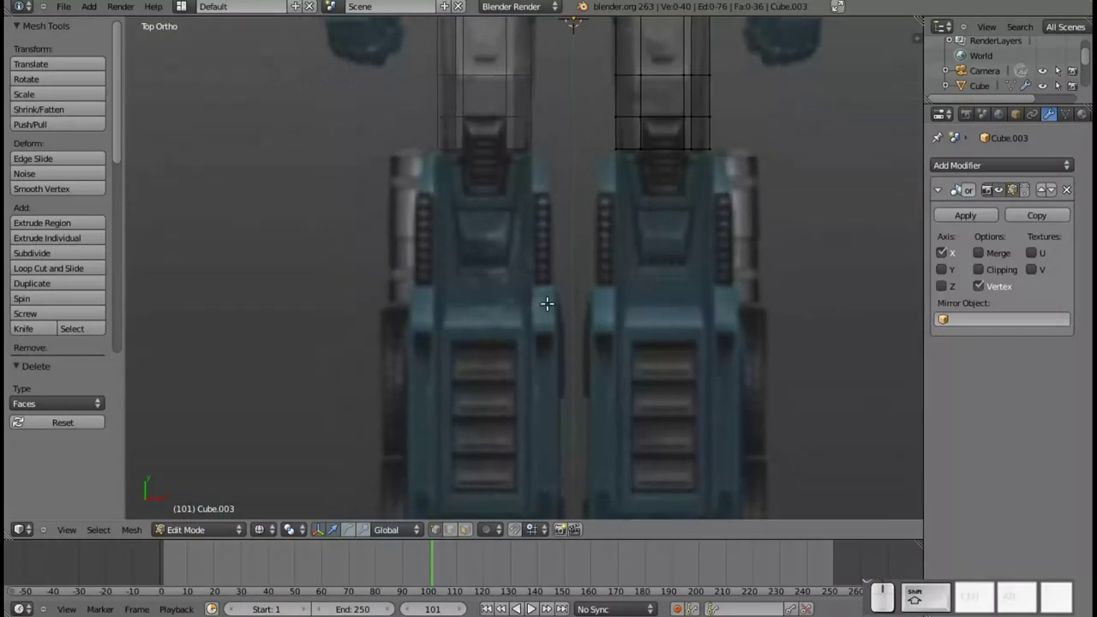
- Leave the leg mesh, add a new cube and move it down along Y over the feet
key("shift+a")
key("Escape")
key("Tab")
key("shift+Tab")
key("shift+a")
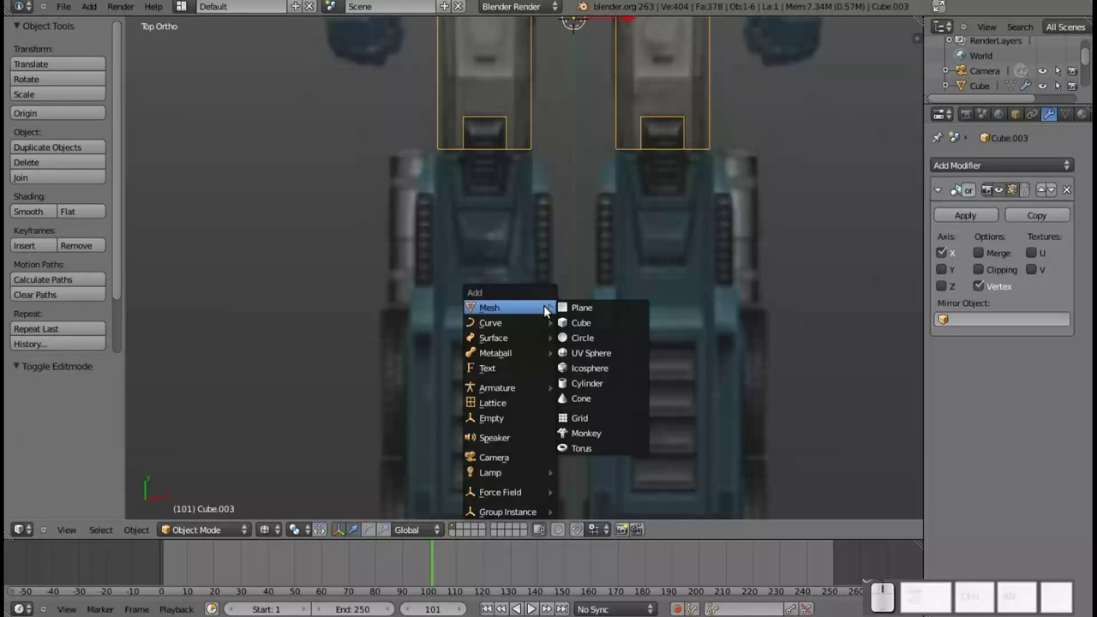
left_click(576, 331)
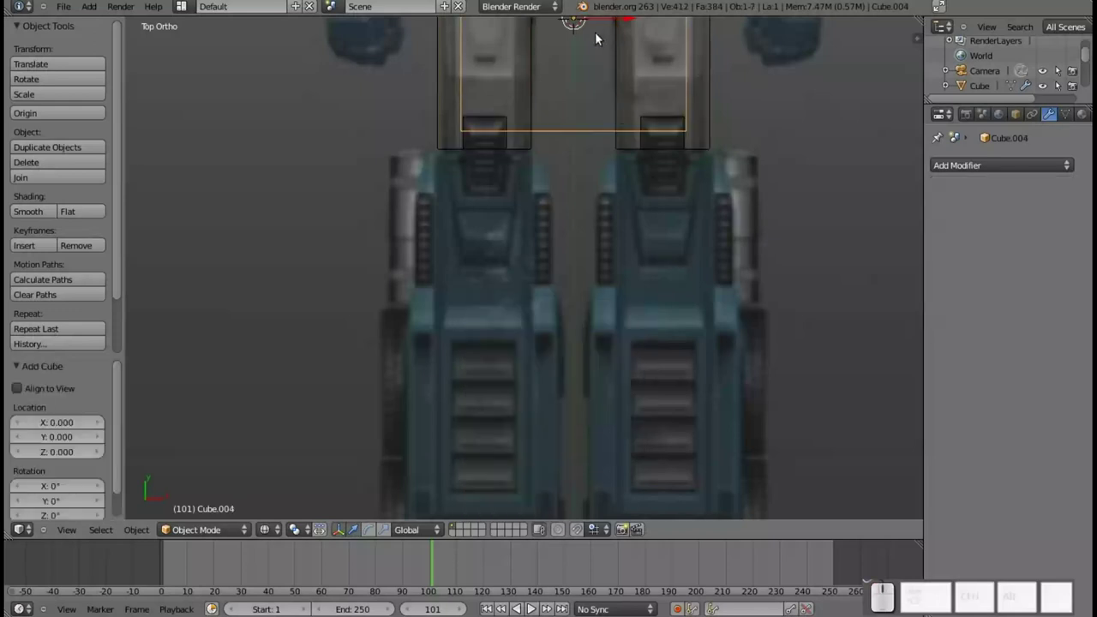
key("g")
key("y")
left_click(599, 361)
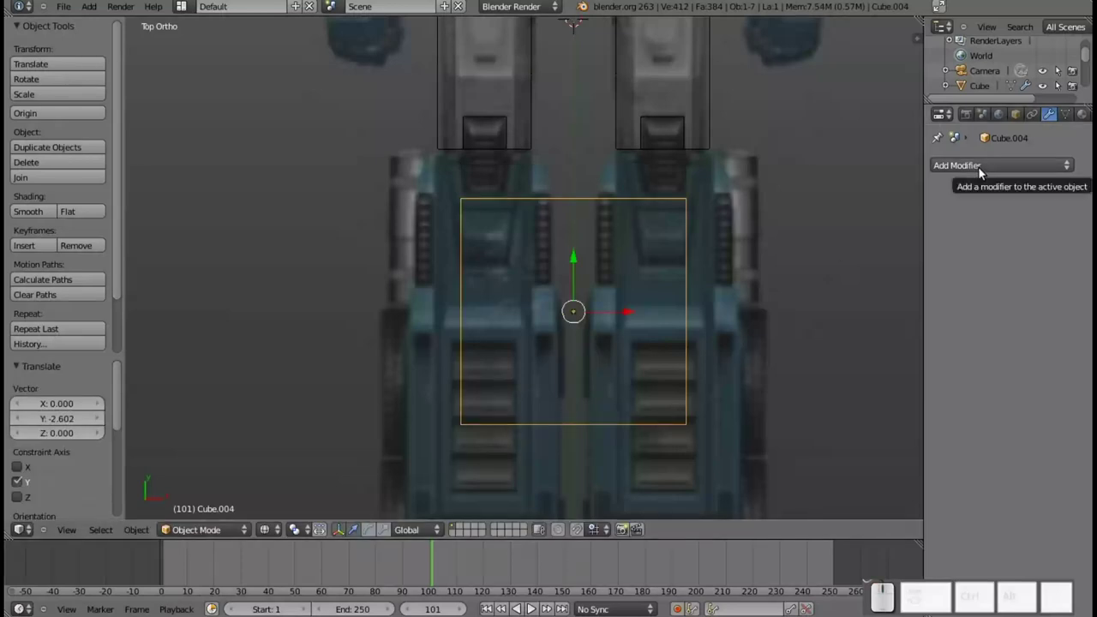
- Give the foot cube a Mirror modifier with Merge enabled along the seam
left_click(983, 175)
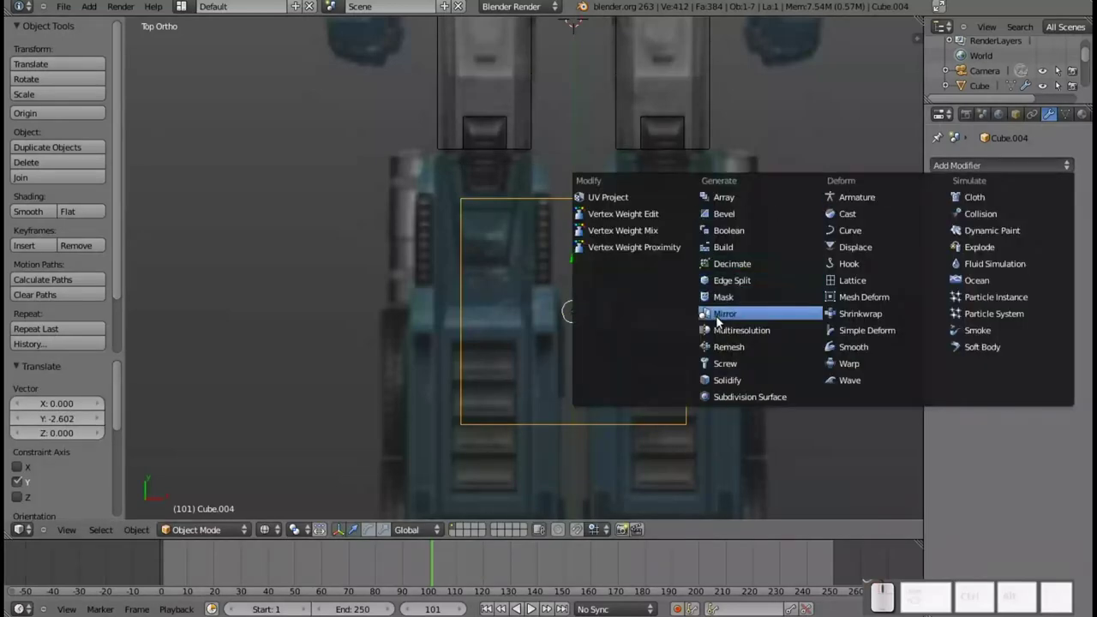
left_click(721, 323)
left_click_drag(609, 316, 701, 320)
key("ctrl+z")
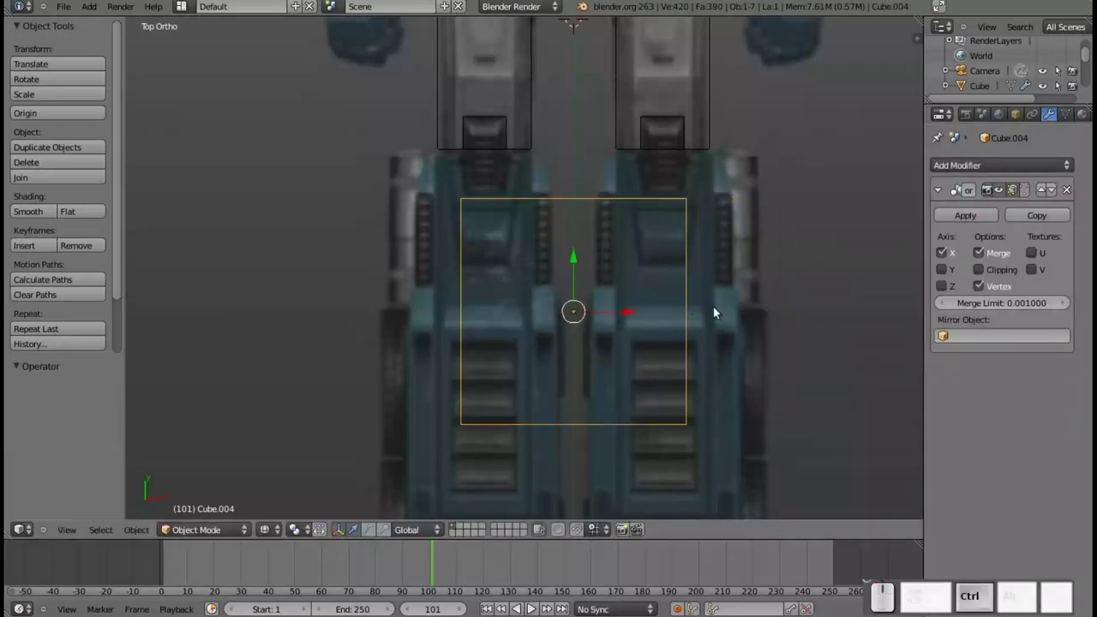
left_click(1071, 197)
key("Tab")
- Move the cube right over one foot, shrink it and slide it into line with the leg
left_click(985, 171)
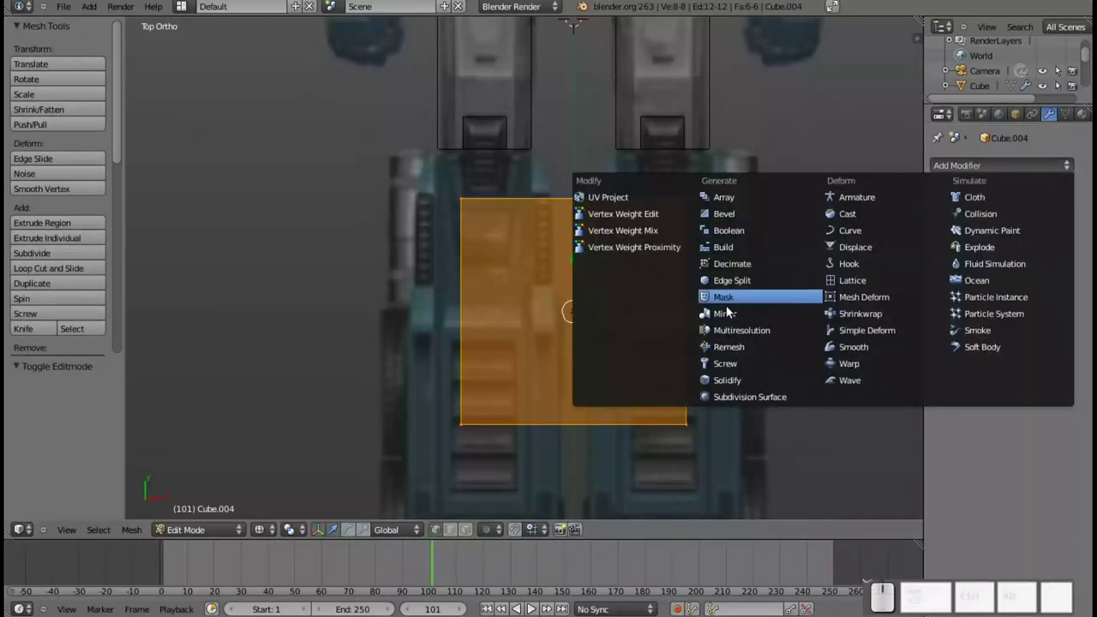
left_click(732, 316)
left_click_drag(622, 304, 802, 329)
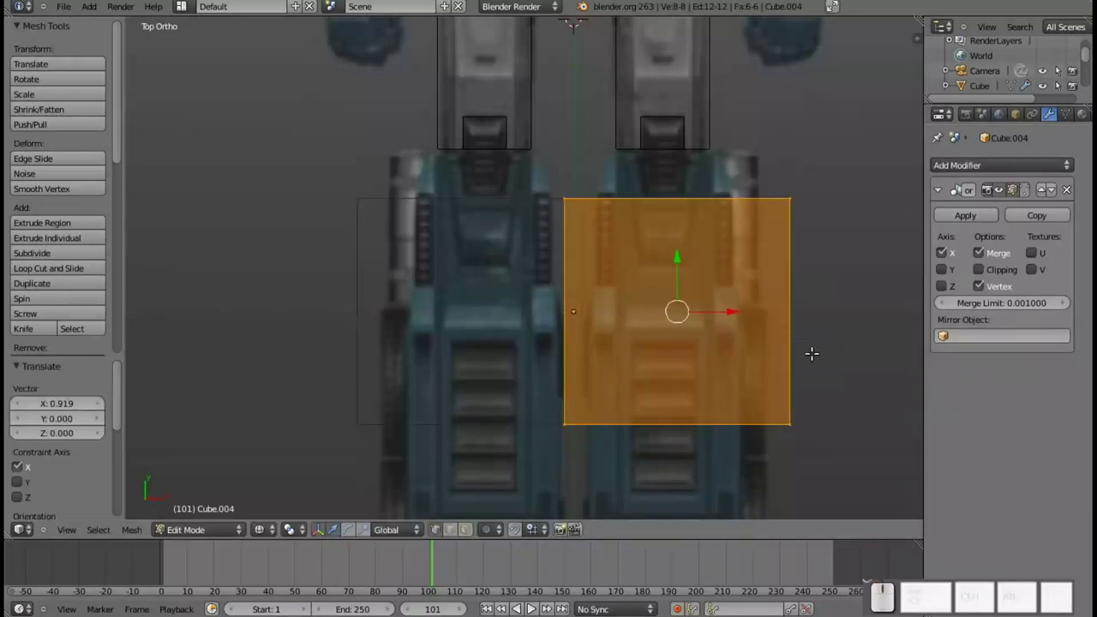
key("s")
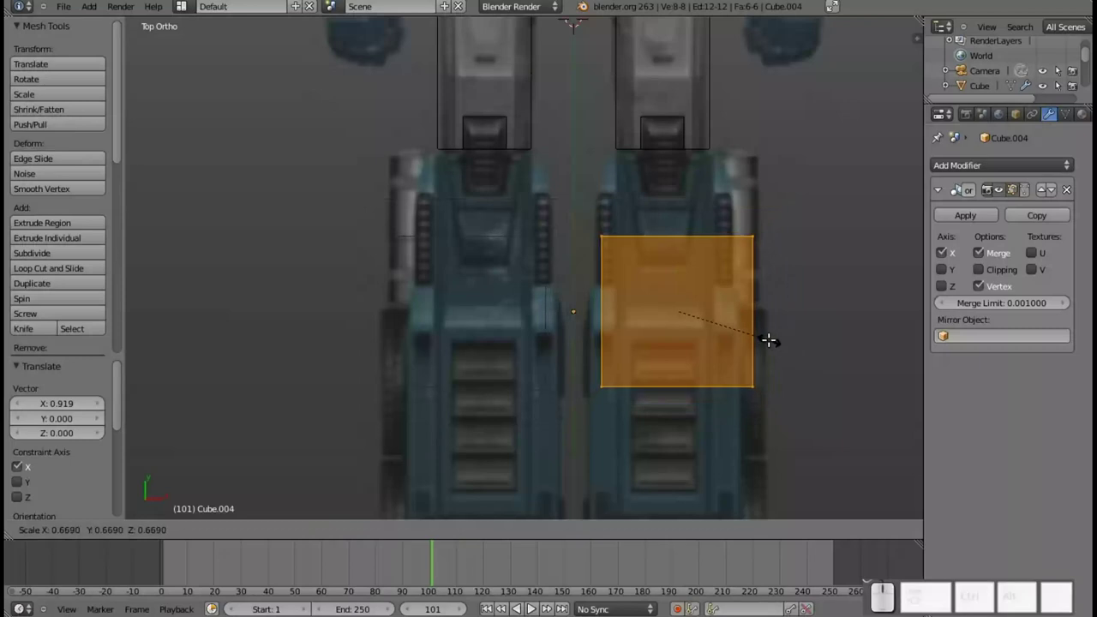
left_click(760, 334)
left_click_drag(708, 309, 670, 271)
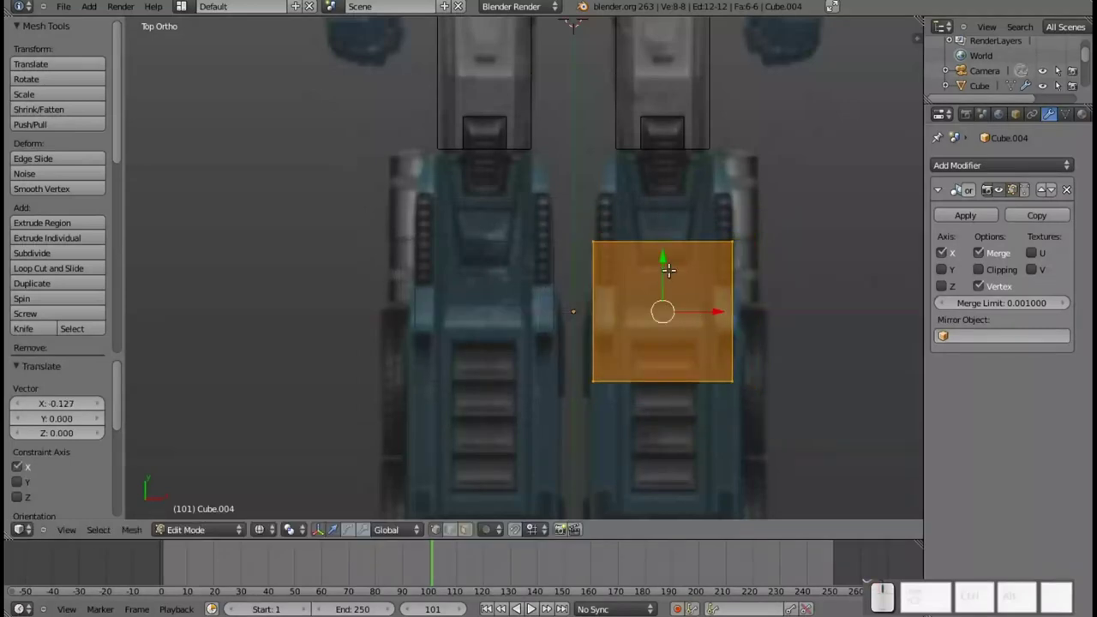
left_click_drag(663, 258, 663, 178)
scroll("up", 3)
middle_click(708, 165)
- Select the foot block's top edge and scale it narrower along X
key("a")
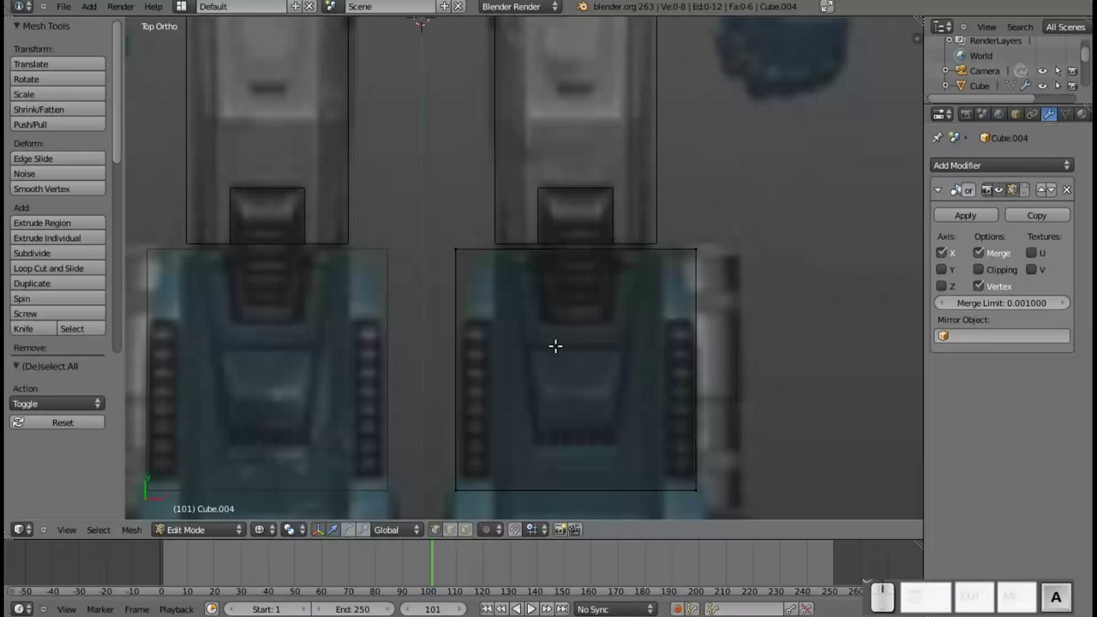
key("b")
left_click_drag(456, 240, 740, 300)
key("s")
key("x")
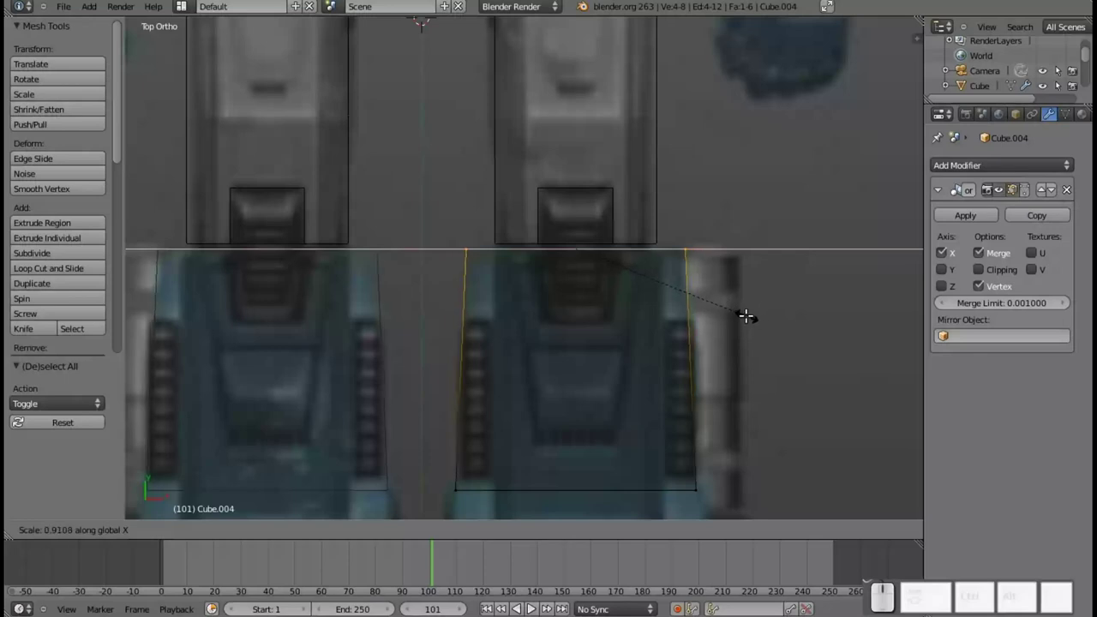
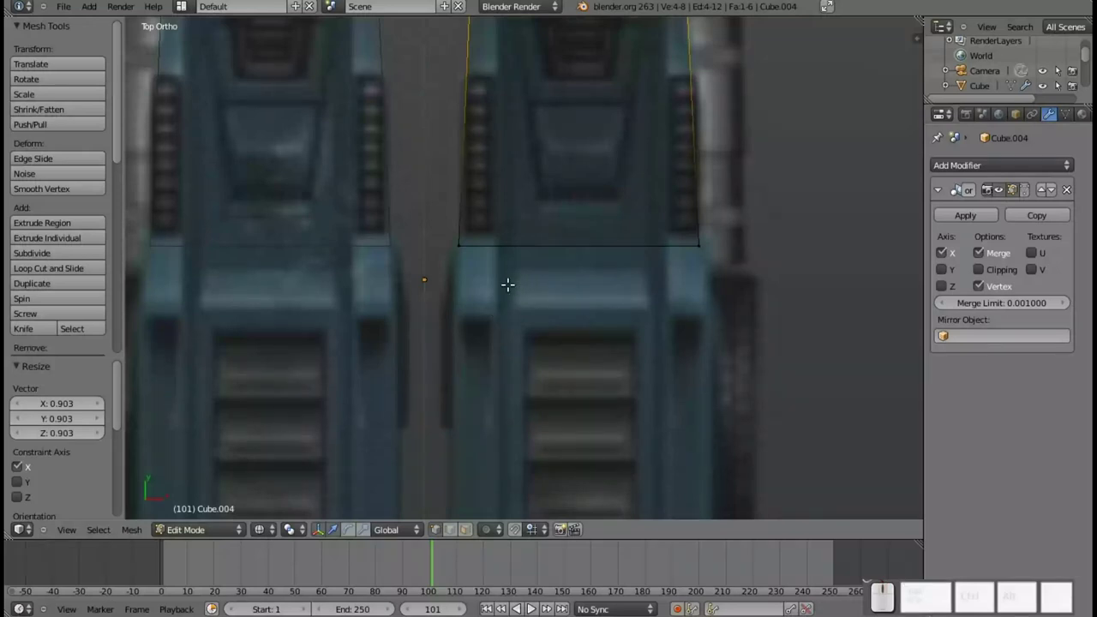
- Move the foot block's bottom edge along the front-back axis after confirming the narrower top
key("a")
key("b")
left_click(435, 220)
middle_click(620, 326)
scroll("up", 3)
scroll("down", 3)
scroll("up", 3)
left_click_drag(577, 294, 574, 314)
key("e")
key("y")
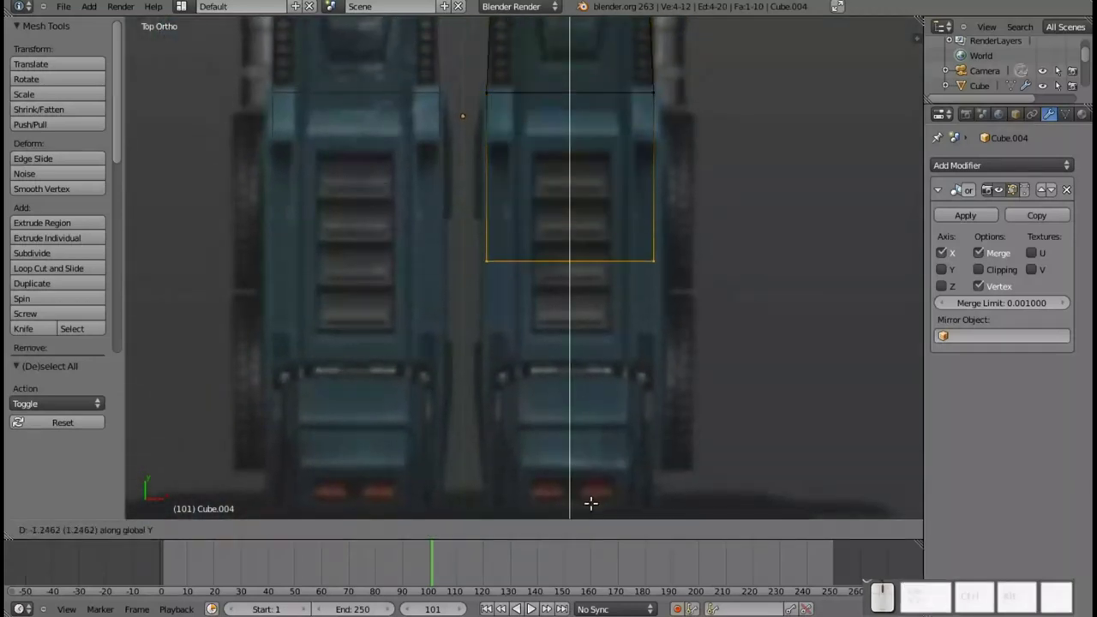
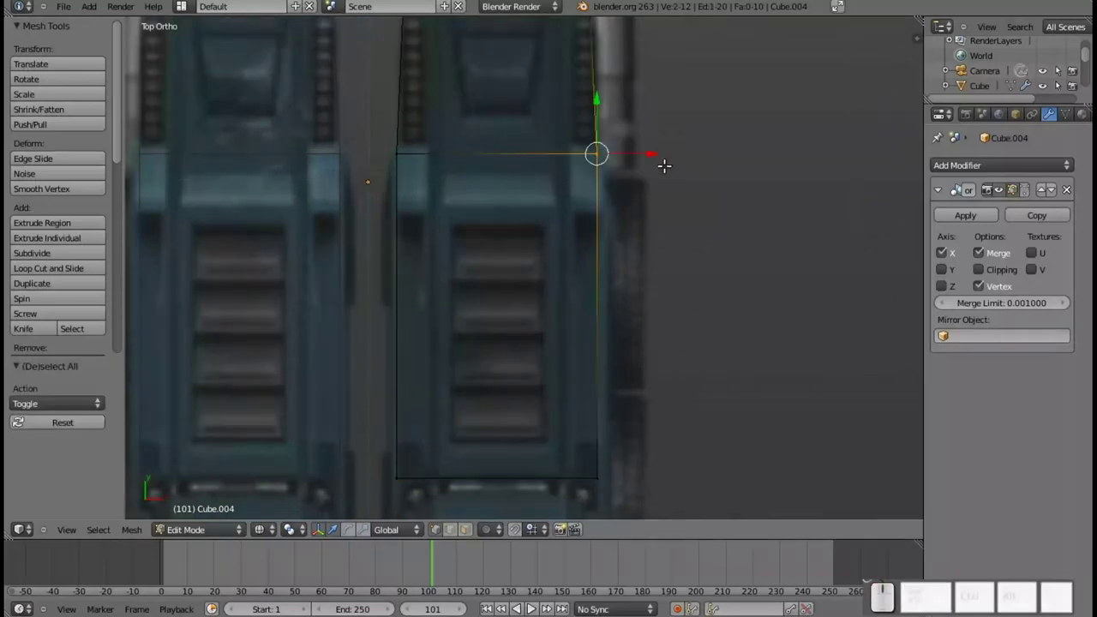
- Adjust a corner vertex of the foot block and widen its top edge along X
left_click_drag(647, 148, 628, 117)
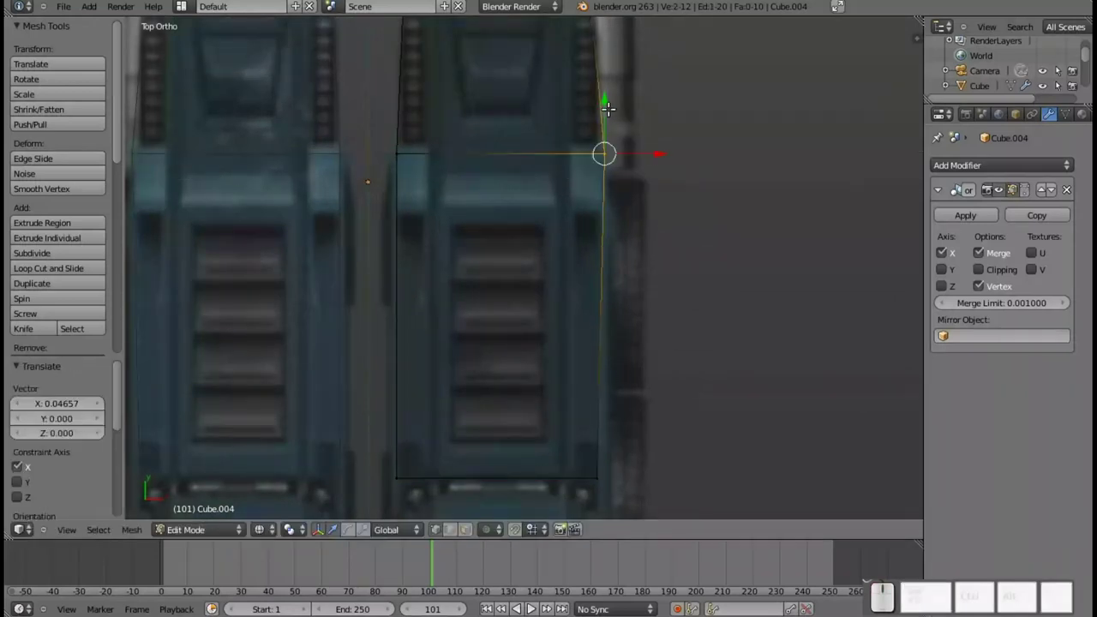
left_click(602, 100)
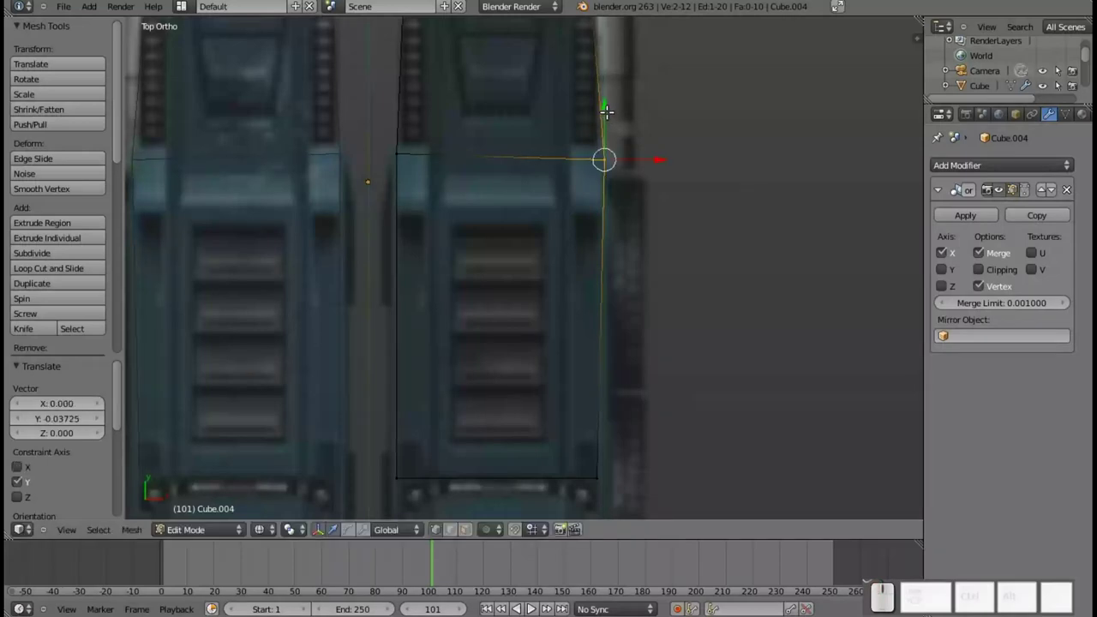
key("ctrl+z")
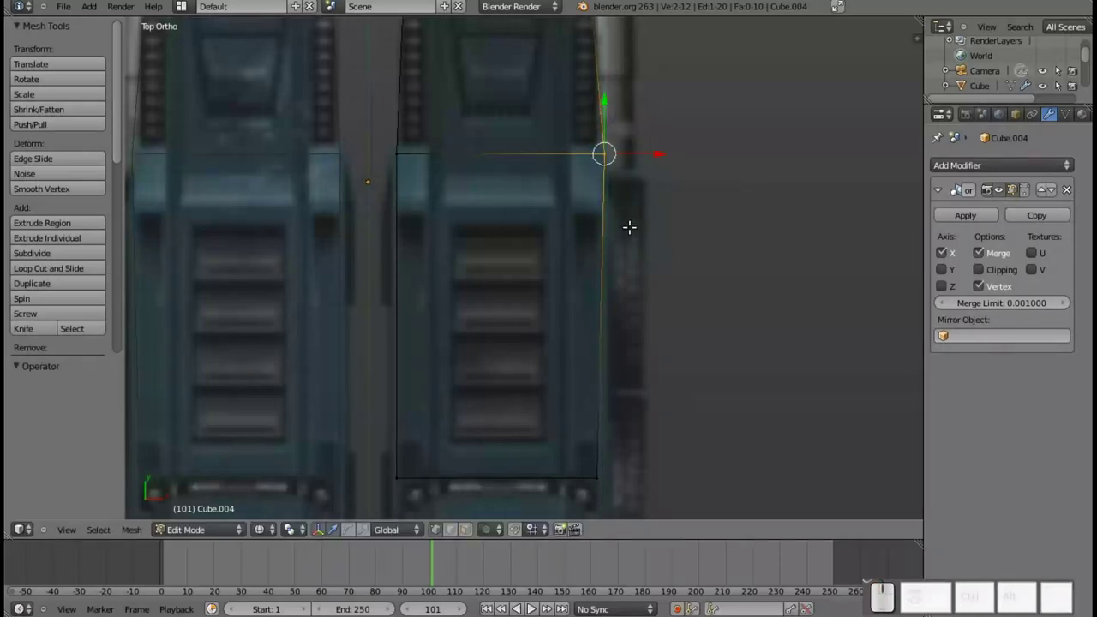
key("ctrl+z")
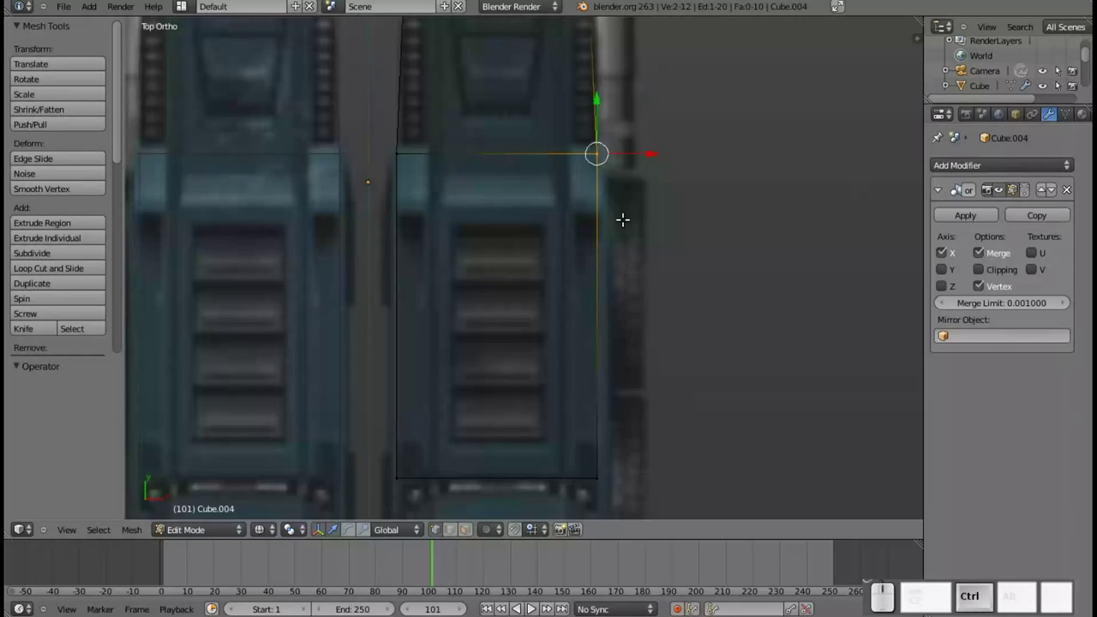
key("b")
left_click(390, 133)
key("s")
key("x")
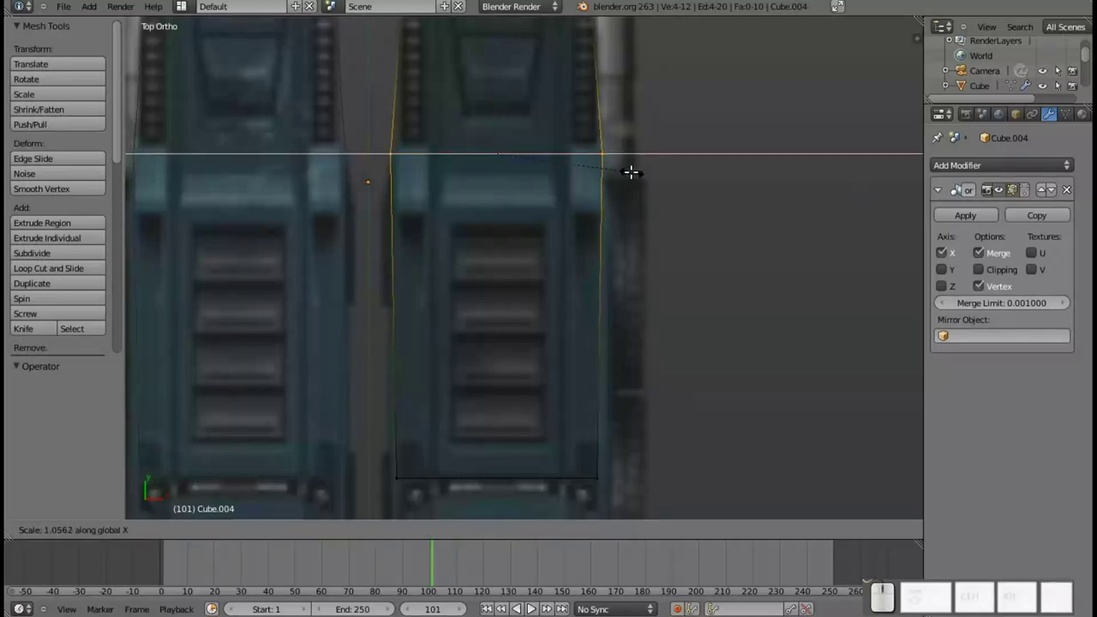
left_click(631, 167)
- Widen the foot block's bottom edge along X
middle_click(587, 253)
scroll("up", 3)
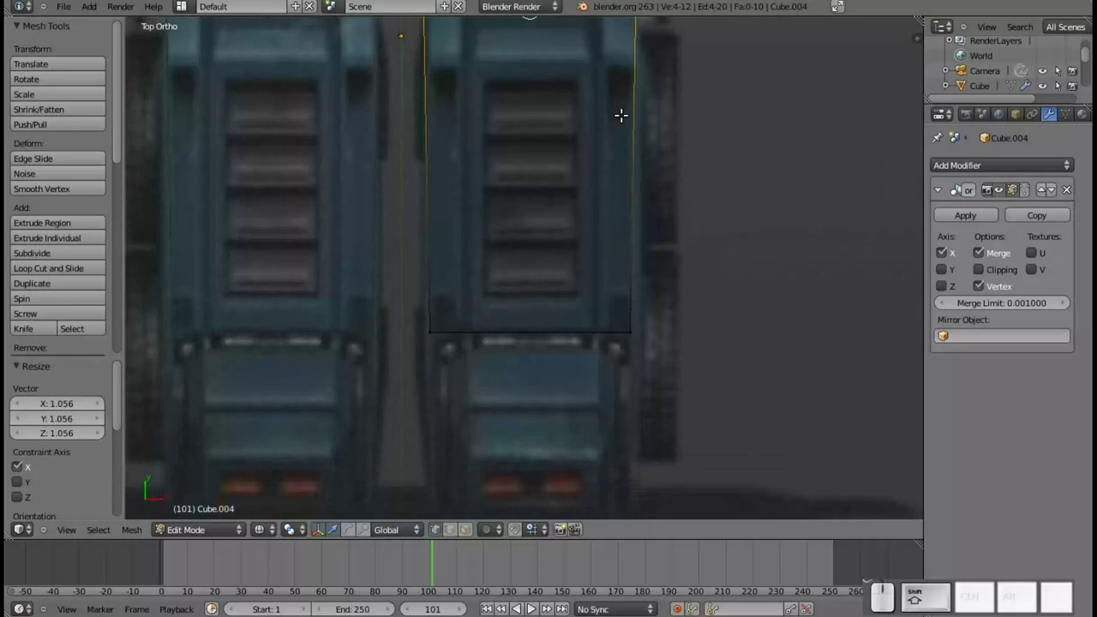
key("a")
key("b")
left_click_drag(423, 306, 660, 350)
key("s")
key("x")
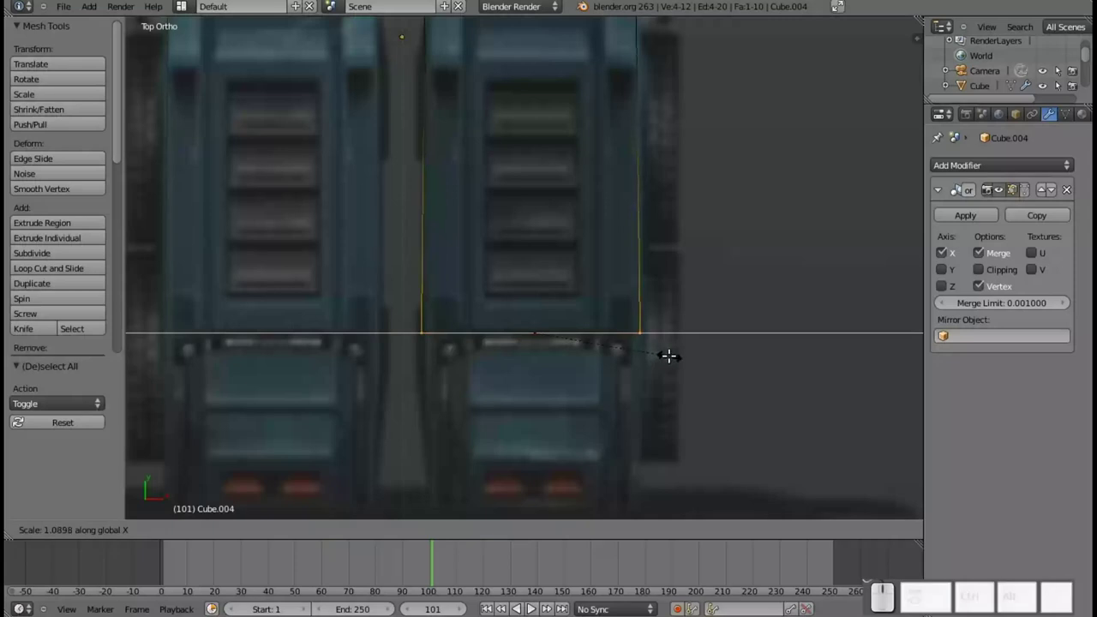
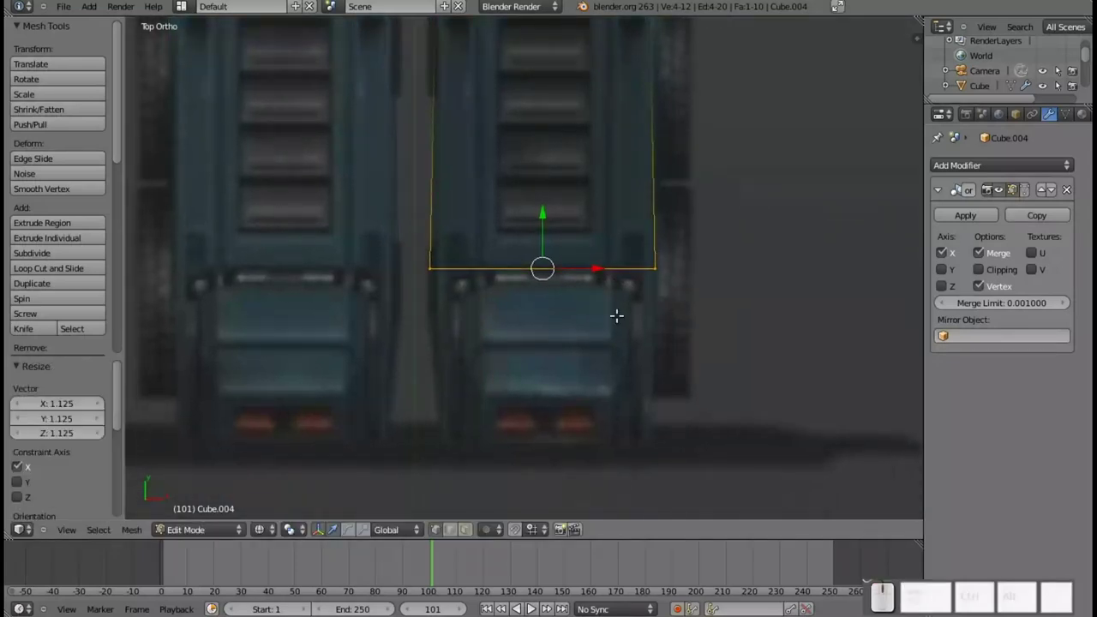
- Cut a vertical edge loop into the leg and select the leg's bottom edge
key("ctrl+r")
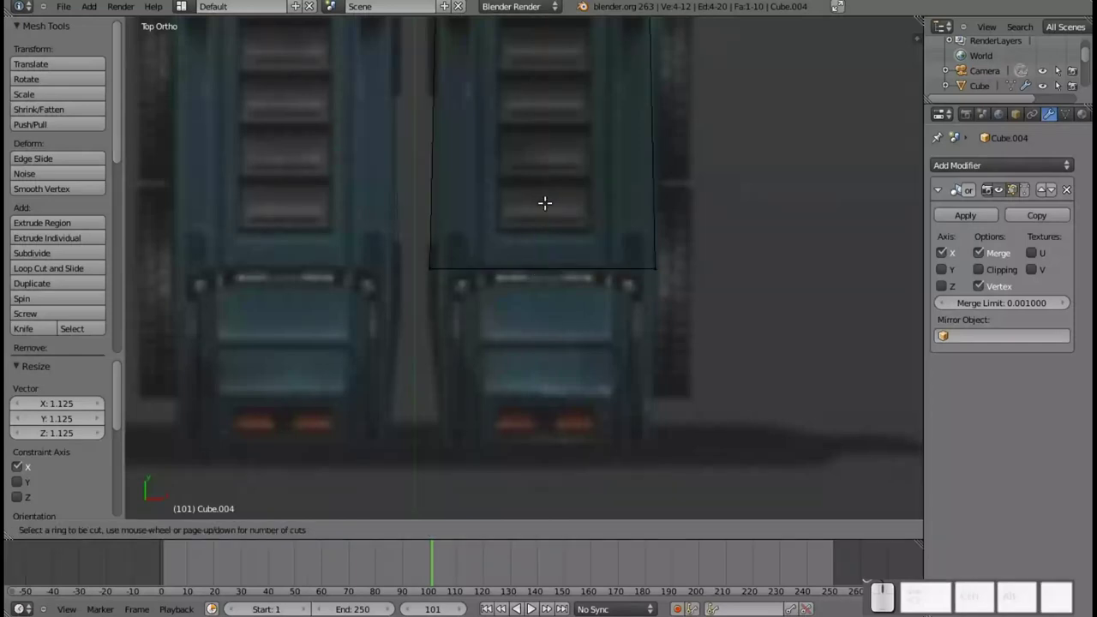
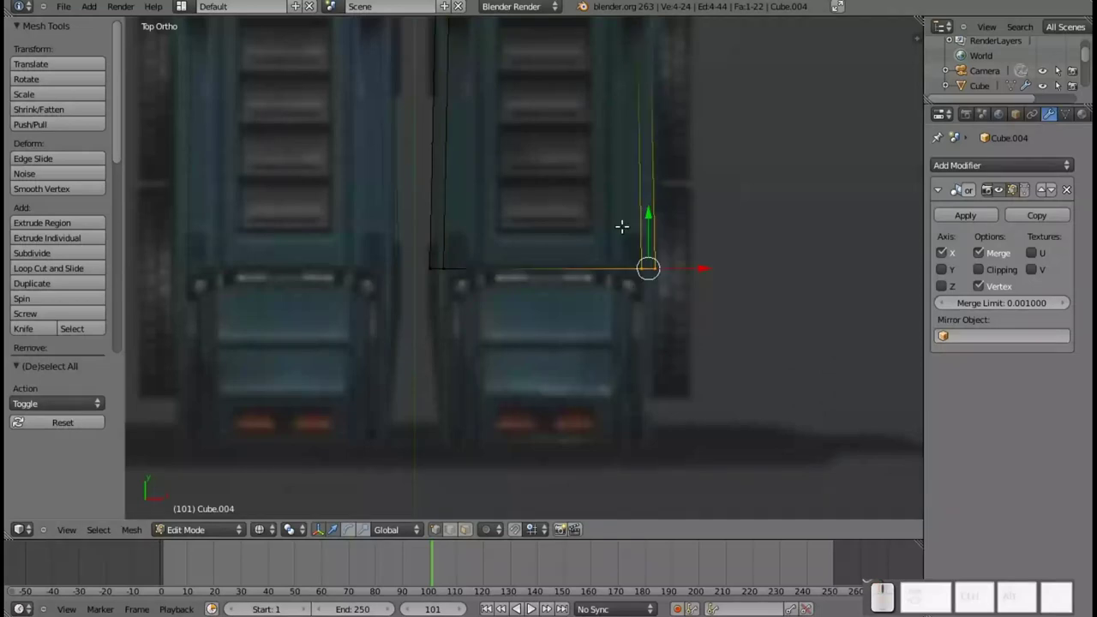
key("b")
left_click(415, 242)
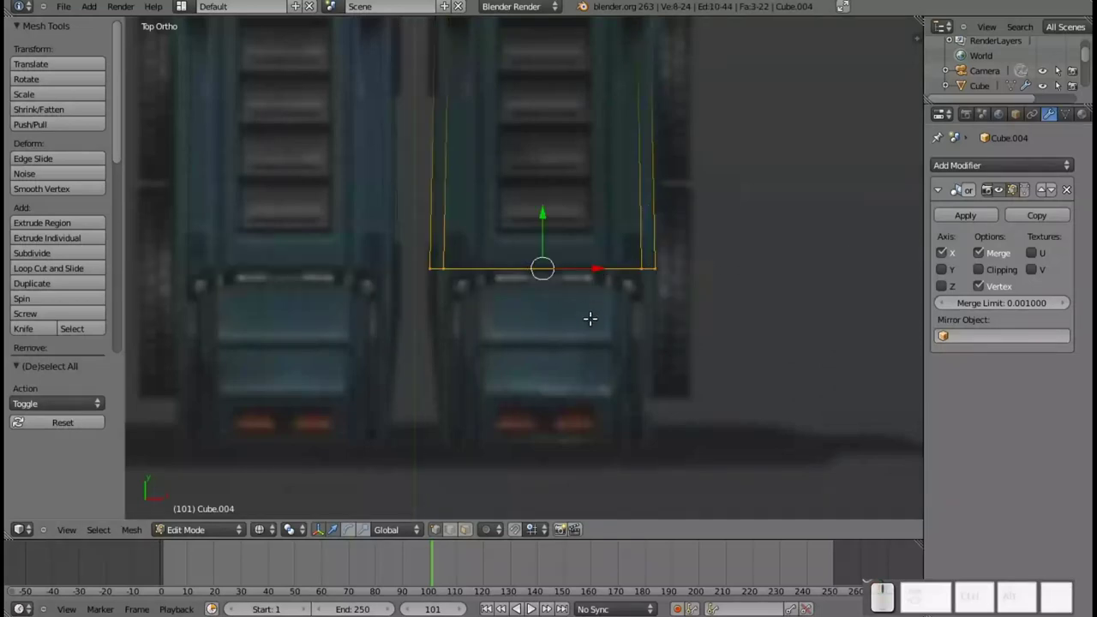
- Extrude the leg's right bottom corner straight down as a narrow strip
key("e")
key("y")
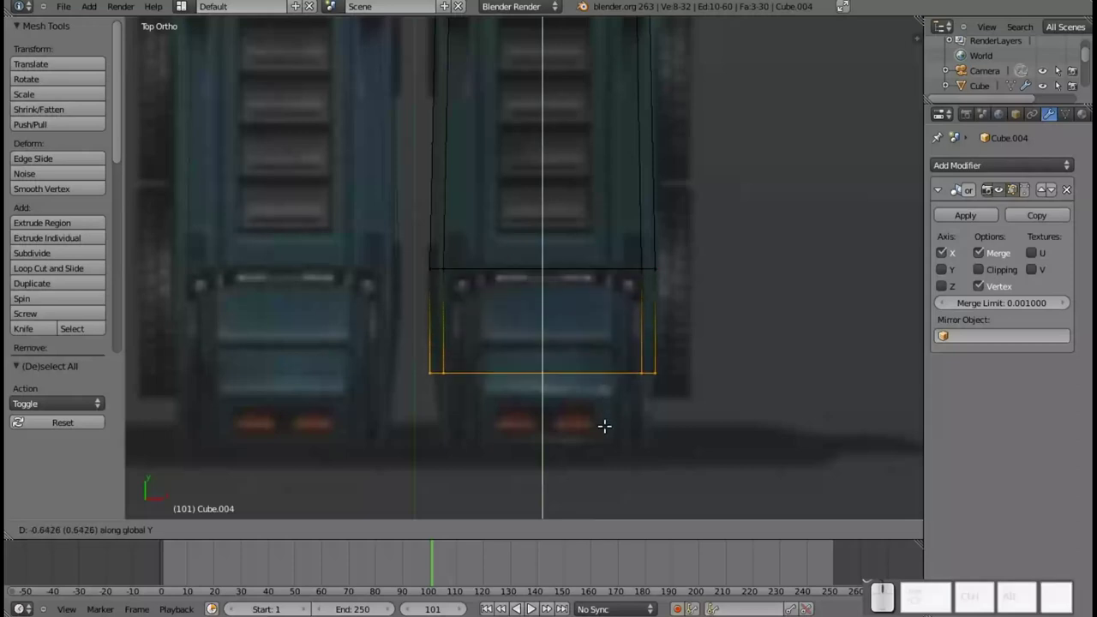
key("Escape")
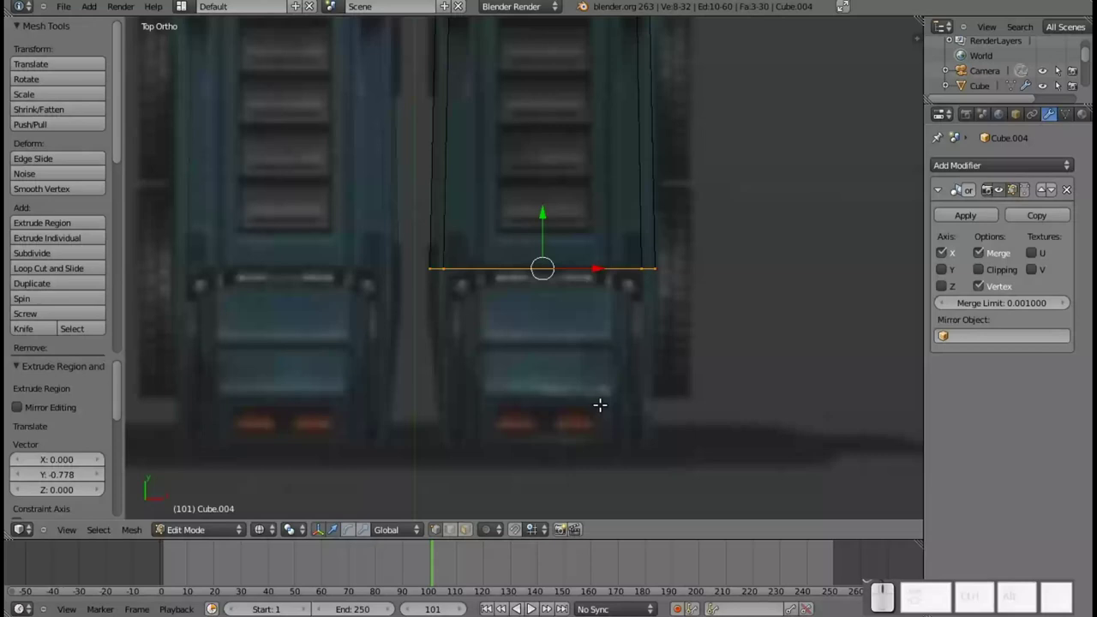
key("a")
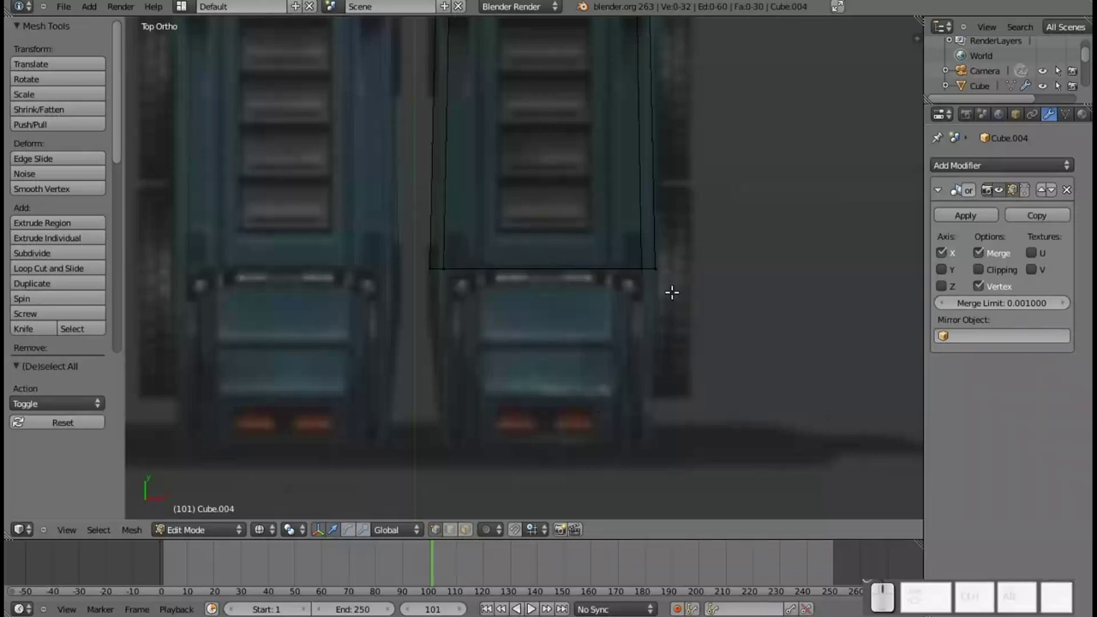
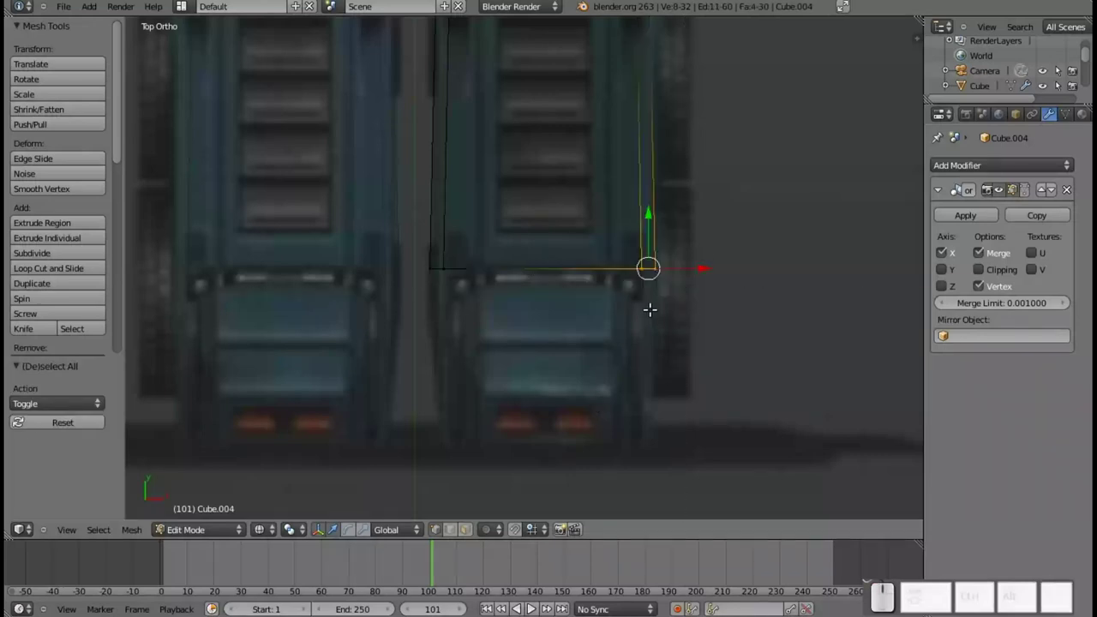
key("e")
key("y")
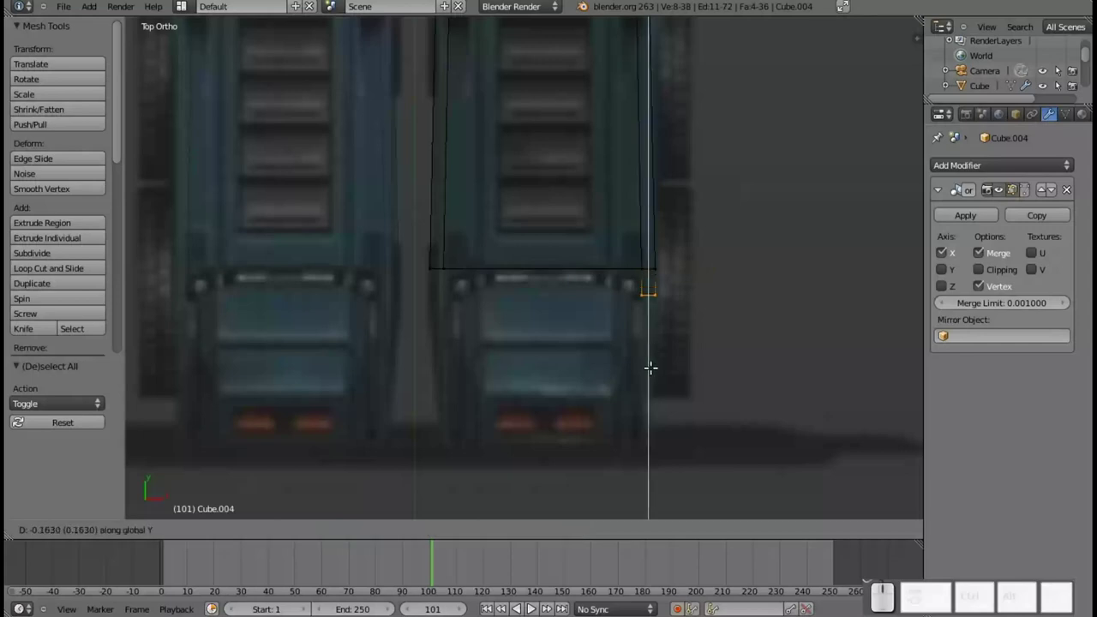
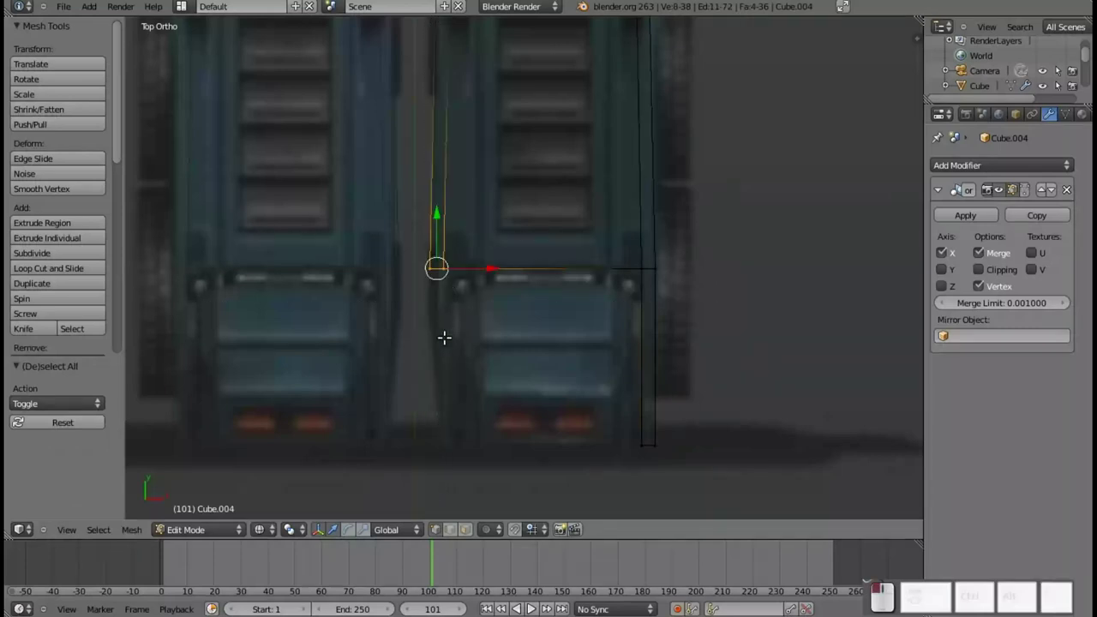
- Extrude the leg's left bottom corner straight down to form the second strip
key("e")
key("y")
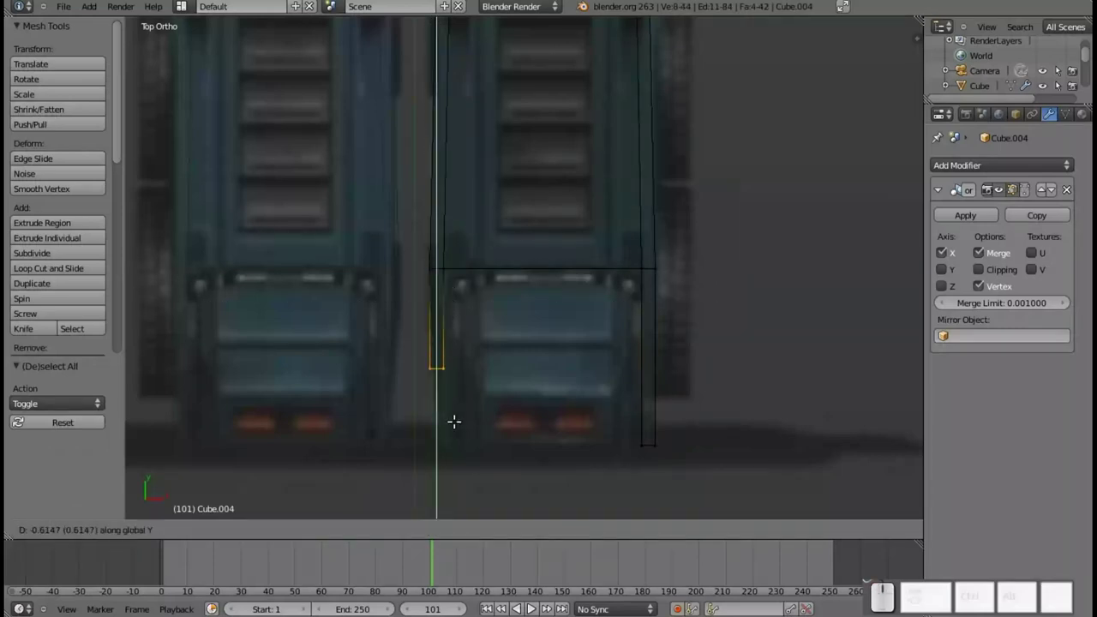
left_click(464, 455)
left_click_drag(474, 438, 616, 443)
- Nudge the right strip's bottom corner sideways to match the leg's taper
key("a")
key("b")
left_click_drag(707, 451, 719, 434)
left_click_drag(702, 442, 715, 352)
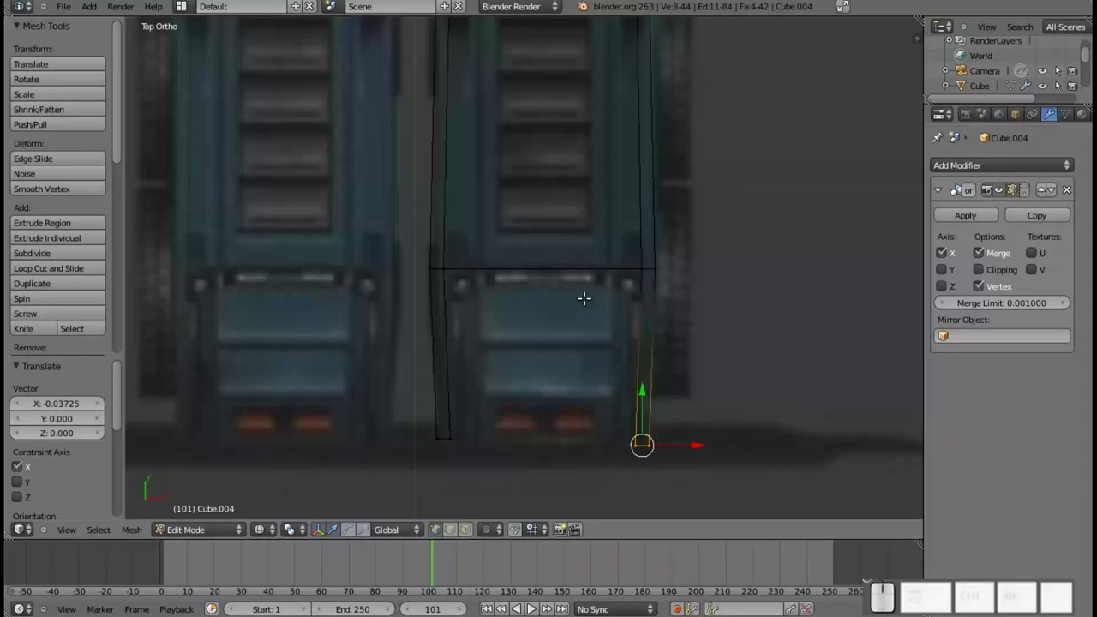
scroll("down", 3)
- Leave leg editing for Object Mode, frame the arm, and bring up the Add menu
left_click_drag(575, 191, 628, 167)
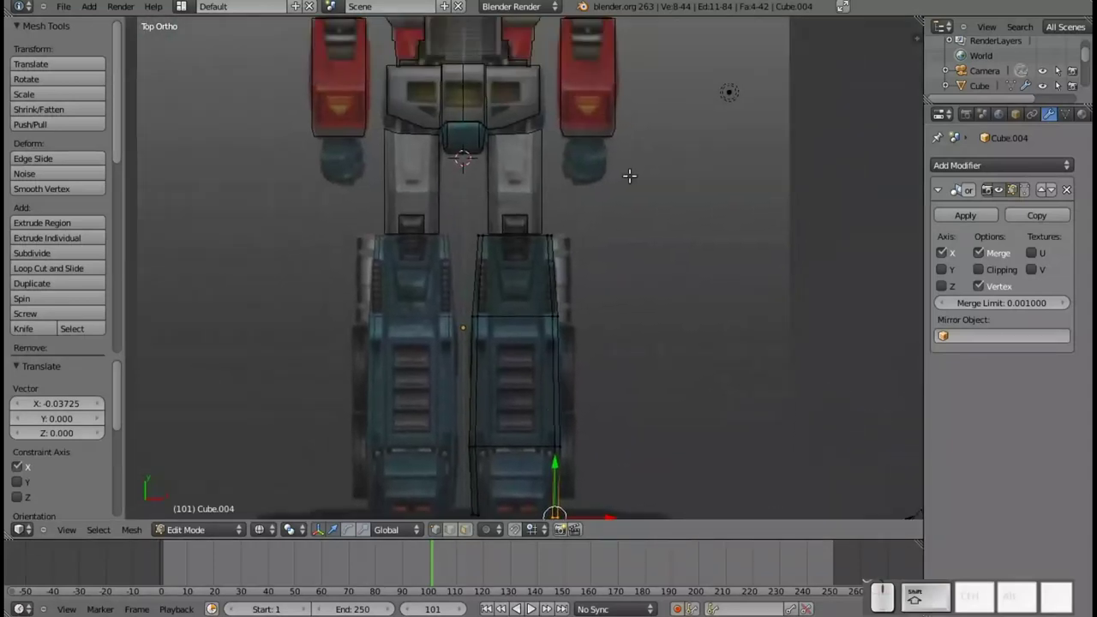
scroll("up", 3)
middle_click(657, 131)
scroll("up", 3)
key("Tab")
middle_click(667, 243)
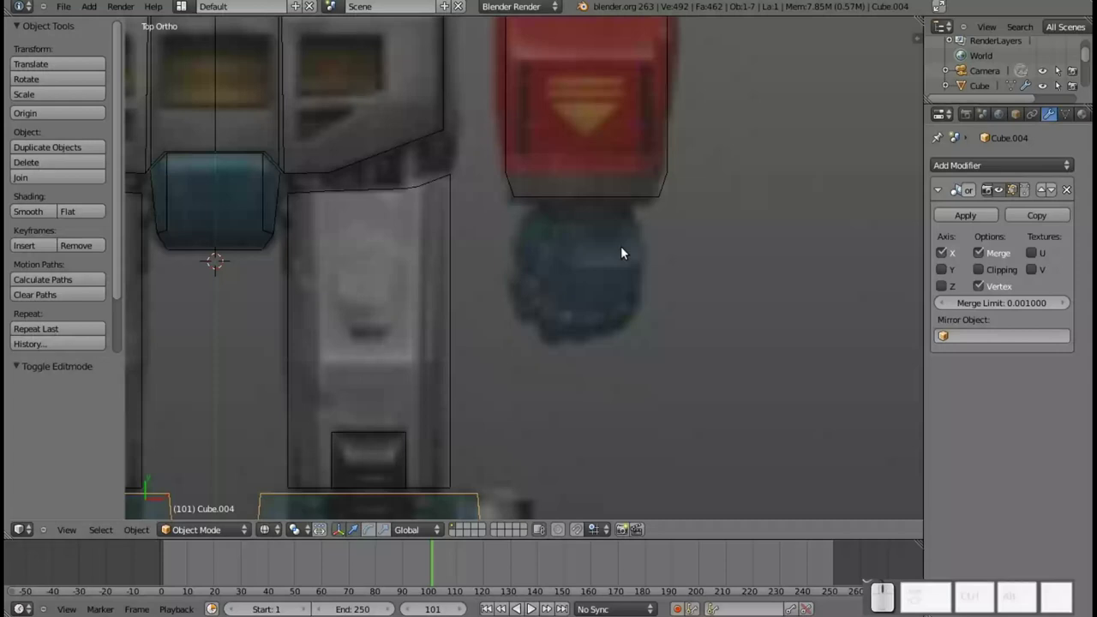
key("shift+a")
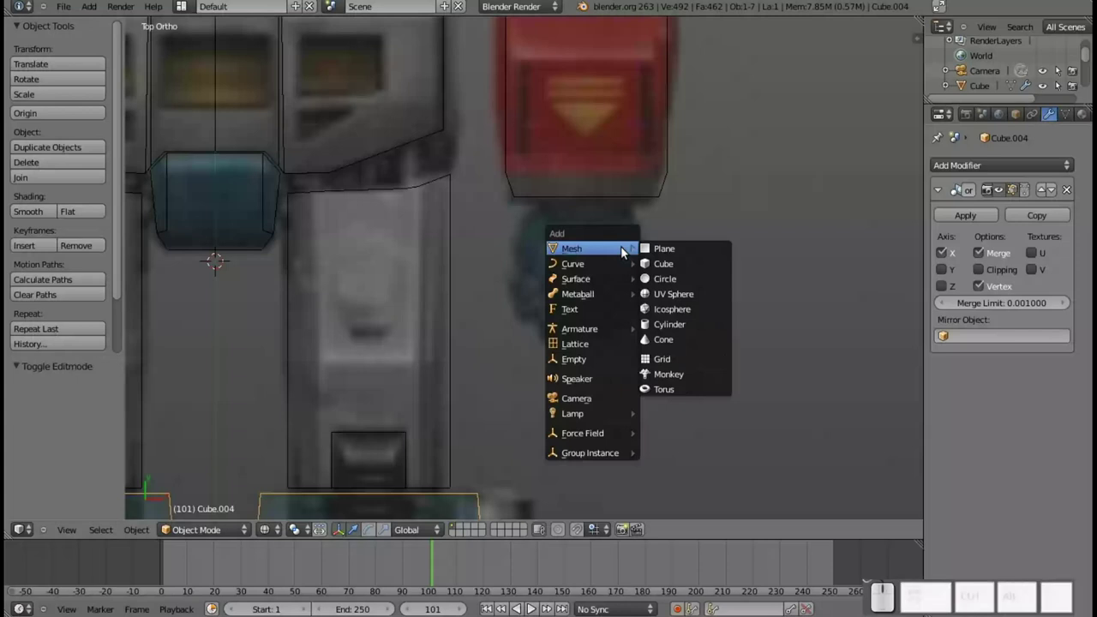
- Add a new cube and give it a Mirror modifier across the robot's centre
left_click(673, 269)
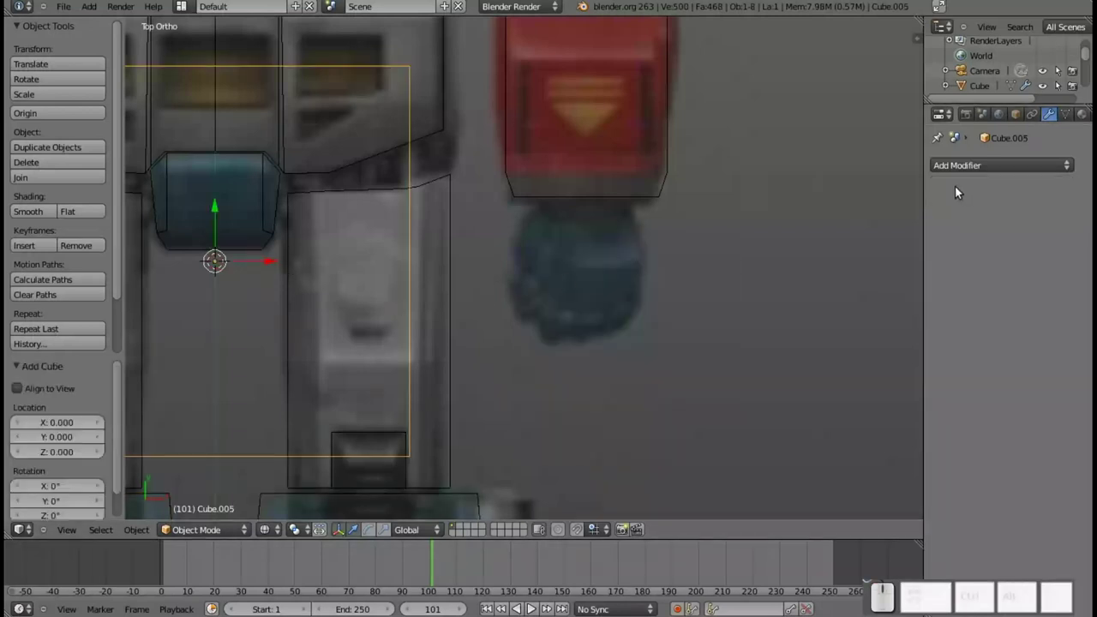
key("Tab")
key("Tab")
left_click(979, 164)
left_click(732, 315)
- Shrink the cube and move it along X onto the dark hand below the red arm
left_click_drag(270, 259, 646, 272)
key("s")
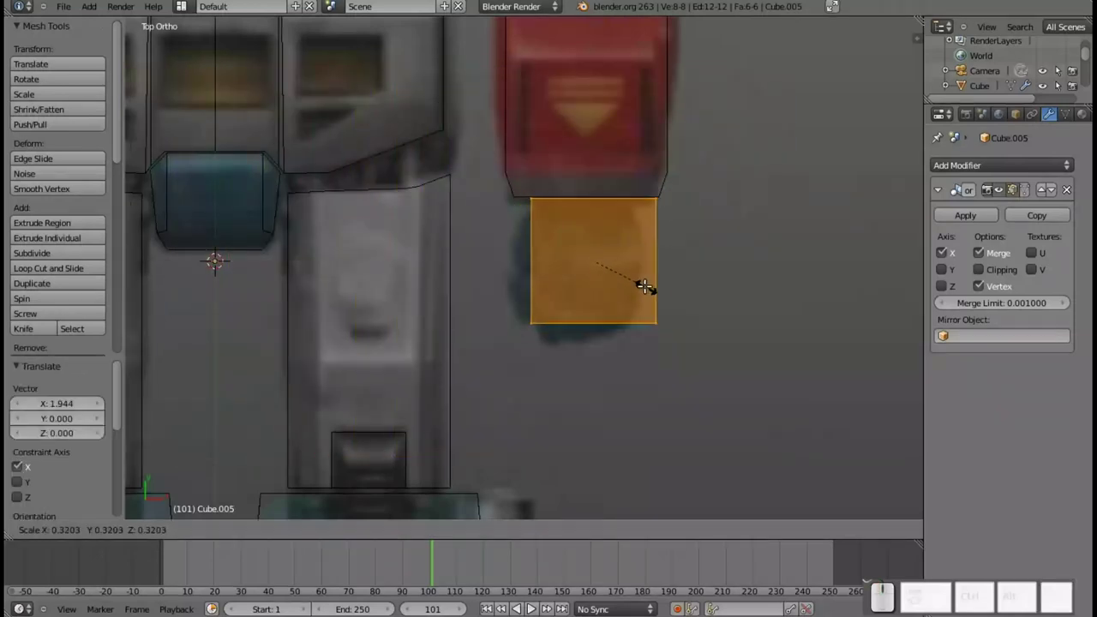
left_click(642, 280)
left_click_drag(588, 205, 629, 254)
left_click_drag(634, 256, 627, 255)
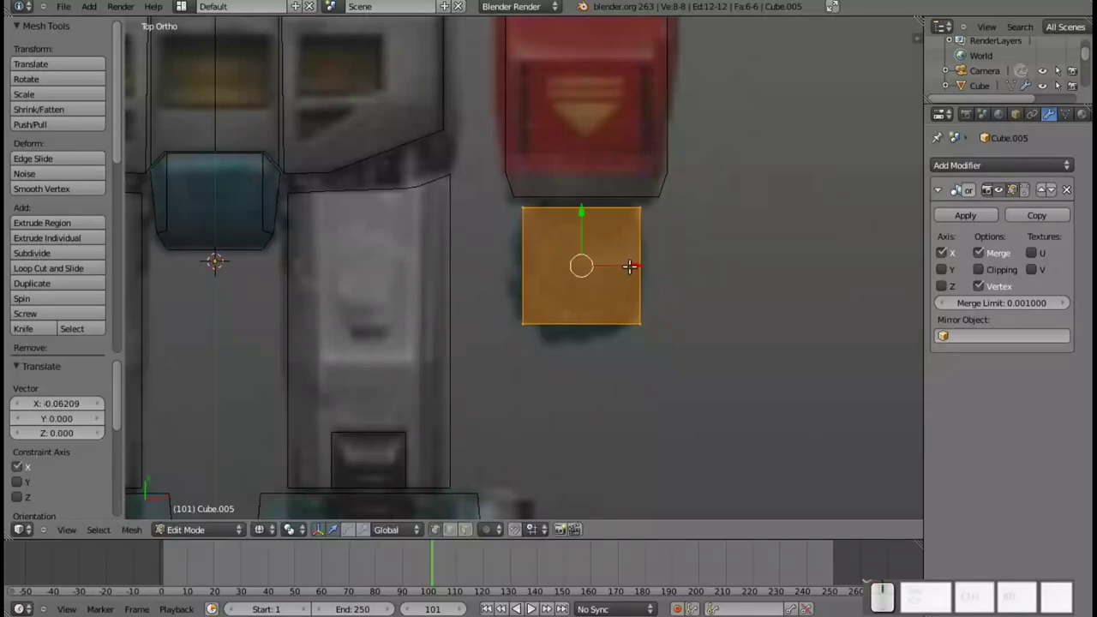
key("Tab")
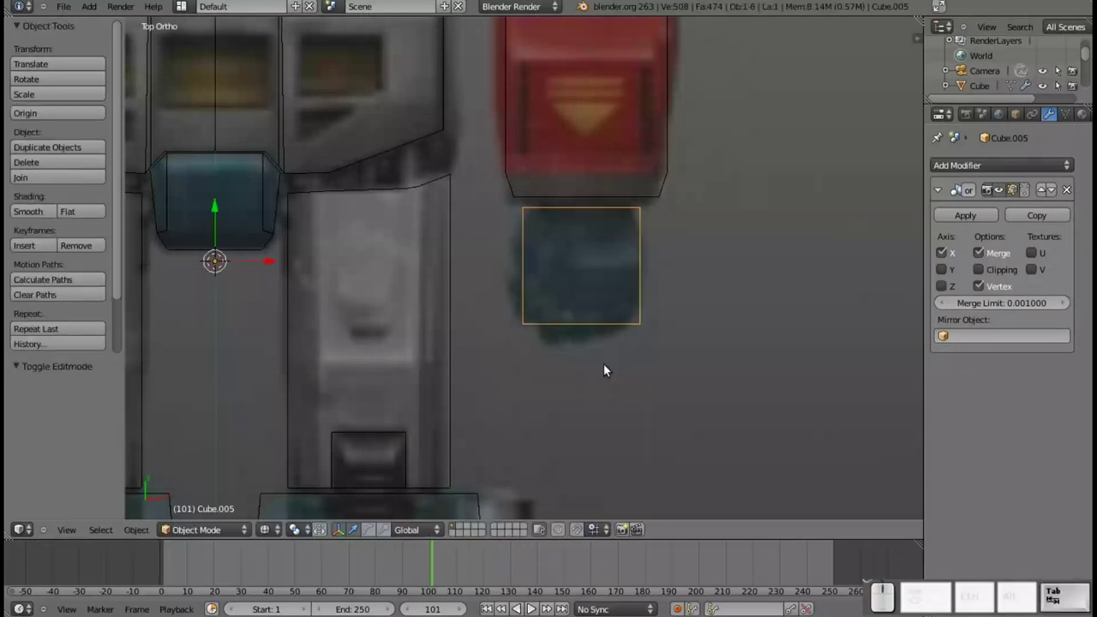
- Move the hand block's bottom edge along Y to the right height
key("a")
key("b")
left_click_drag(505, 291, 662, 321)
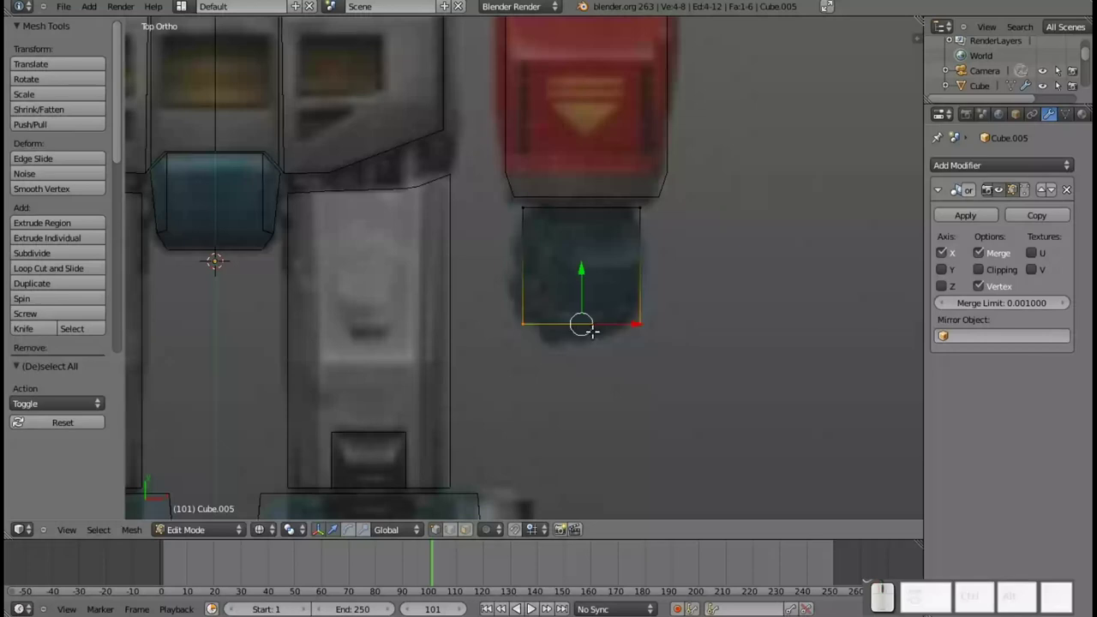
key("a")
key("b")
left_click(505, 299)
left_click_drag(523, 277, 523, 272)
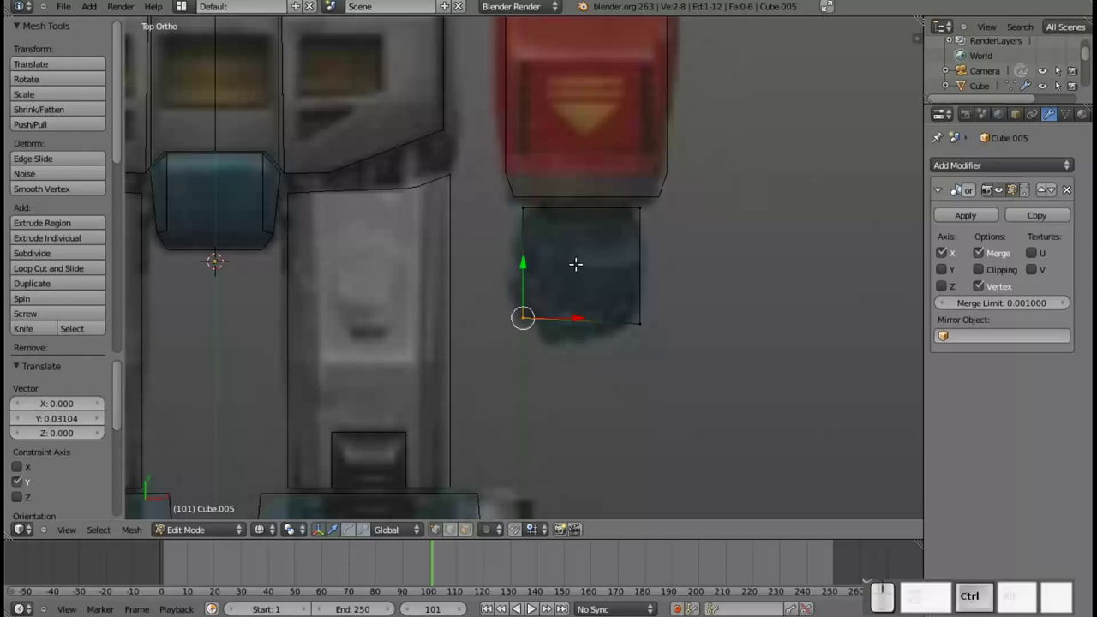
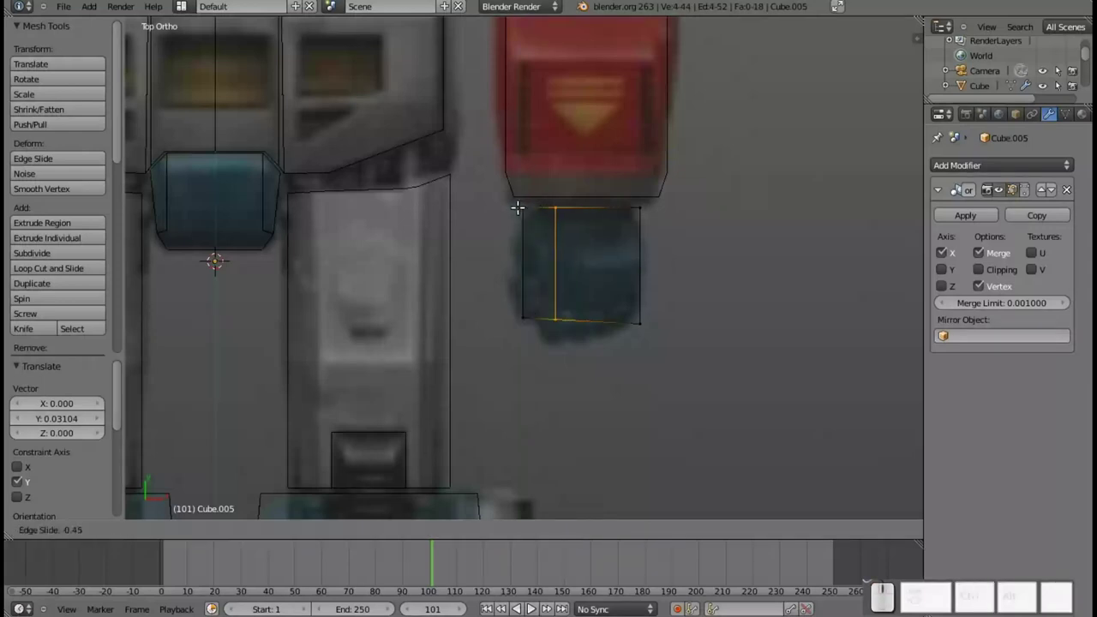
- Add vertical edge loops near the hand block's left side and through its middle
left_click(510, 198)
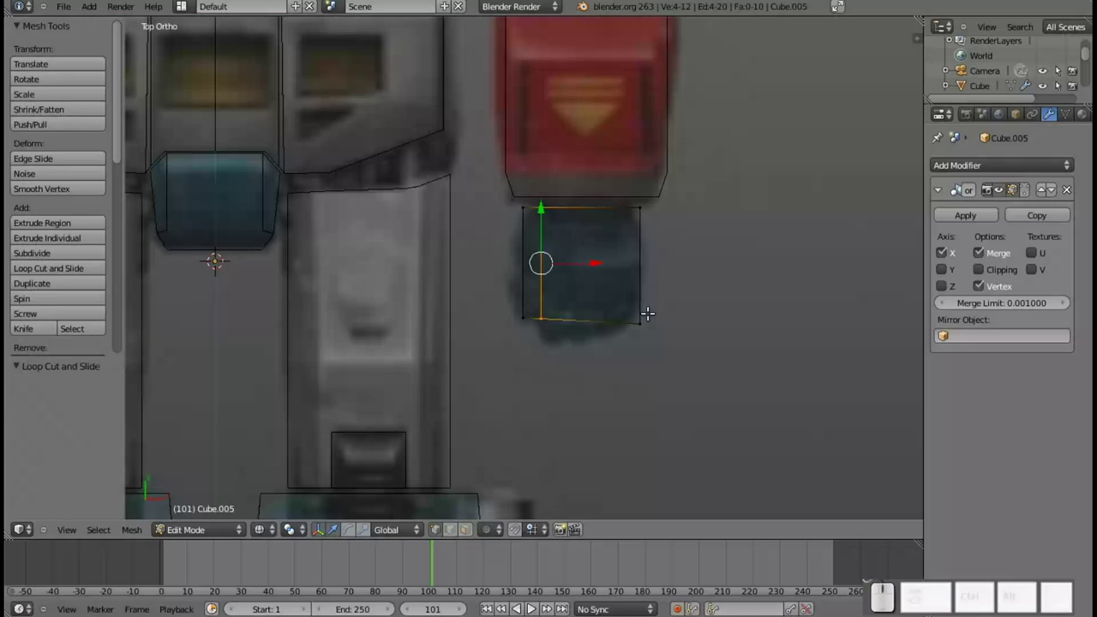
key("a")
key("b")
left_click(652, 333)
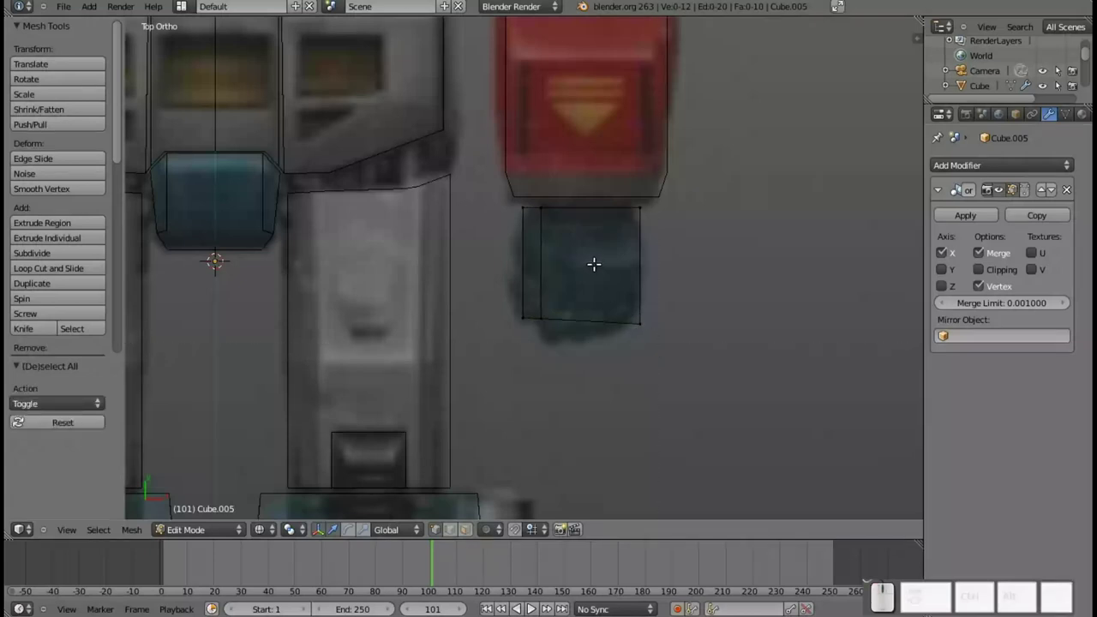
key("b")
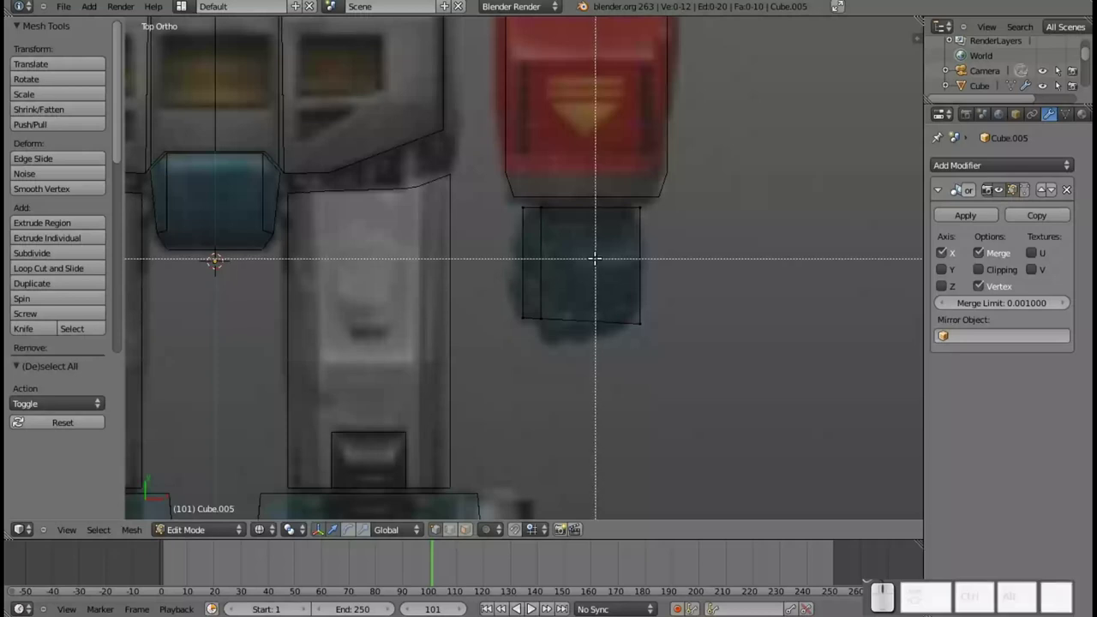
key("Escape")
key("ctrl+r")
left_click(588, 198)
left_click(586, 198)
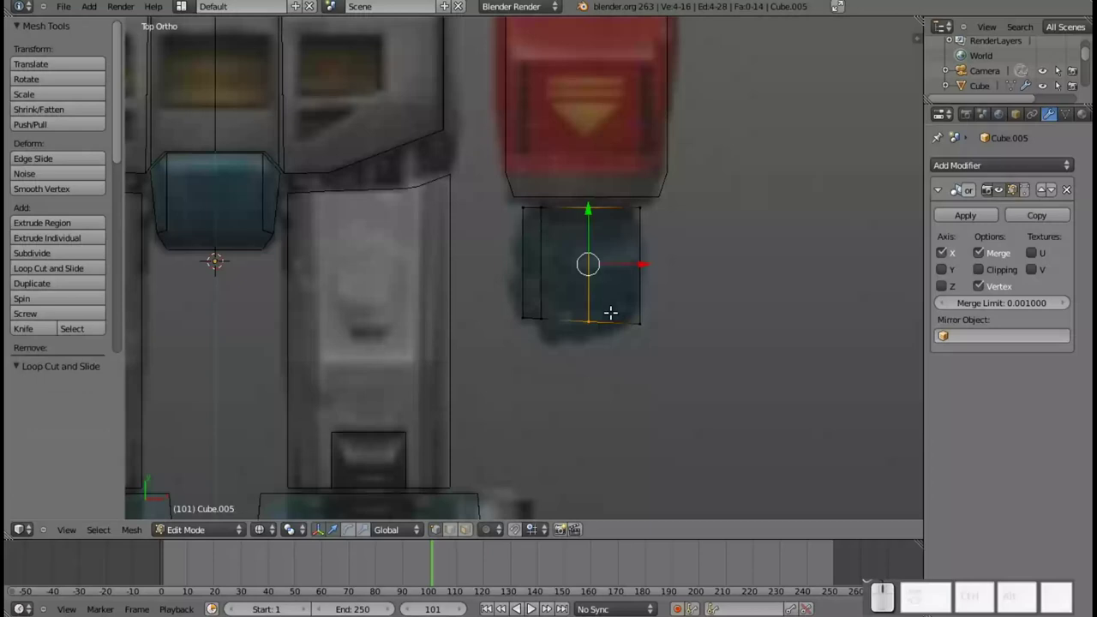
- Pull the bottom middle point down into a tip and adjust both lower corners
key("a")
key("b")
left_click(576, 296)
left_click_drag(588, 272, 633, 309)
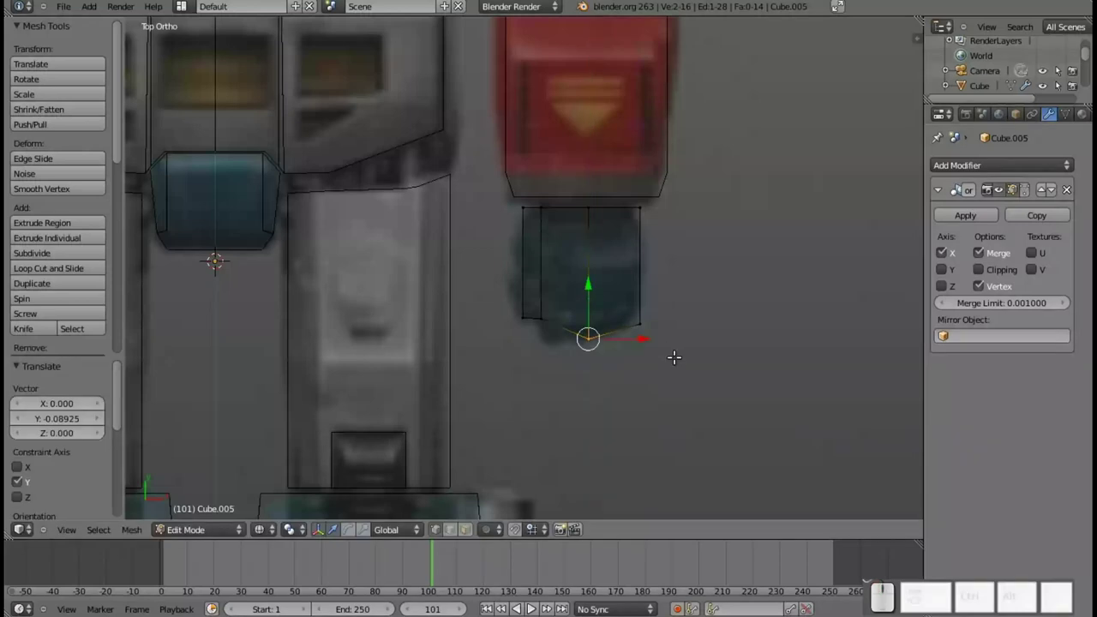
key("a")
key("b")
left_click_drag(670, 348, 633, 266)
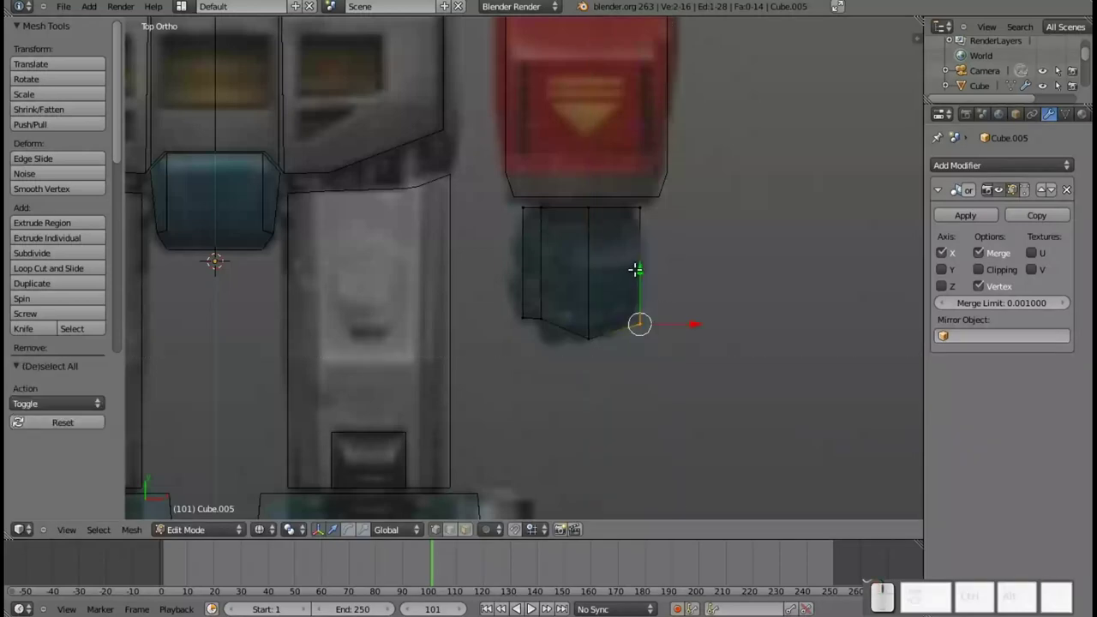
left_click_drag(637, 267, 628, 271)
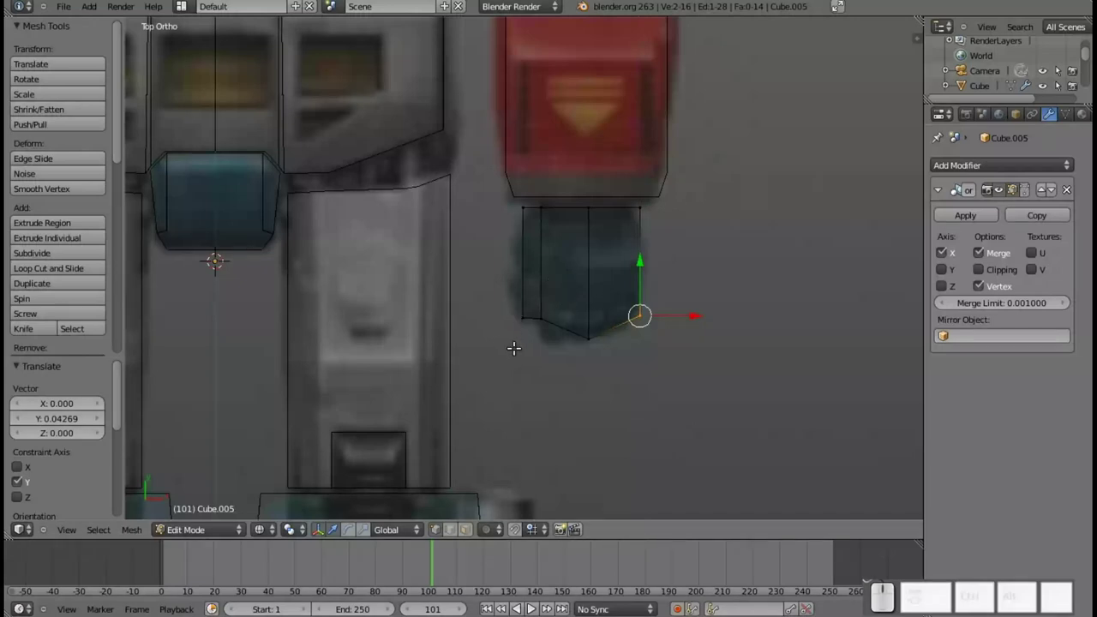
key("a")
key("b")
left_click(511, 304)
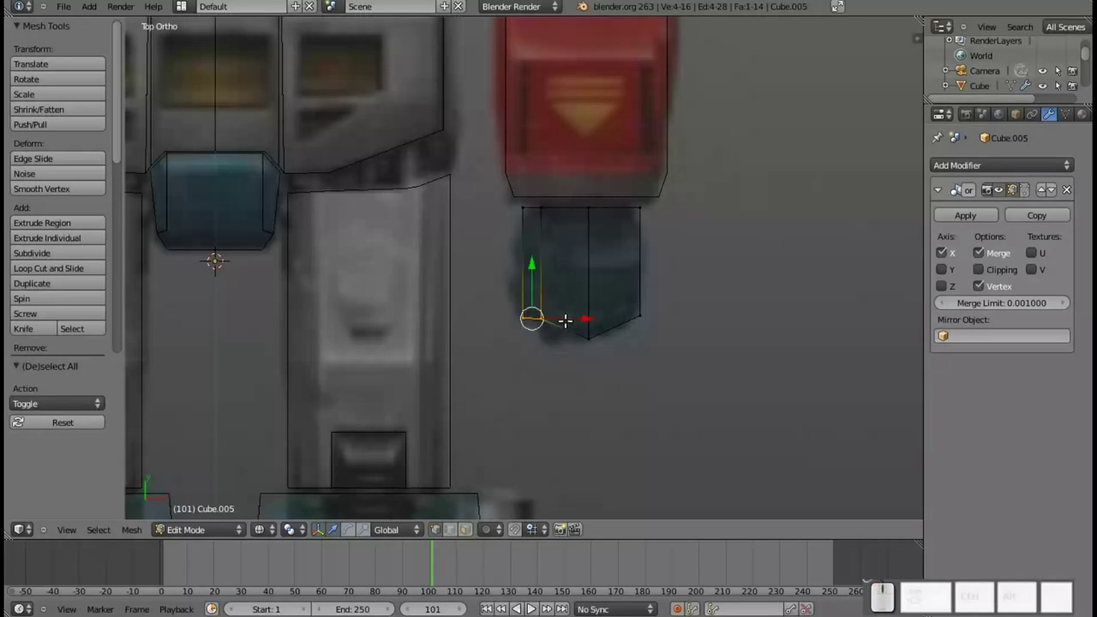
left_click_drag(563, 312, 548, 296)
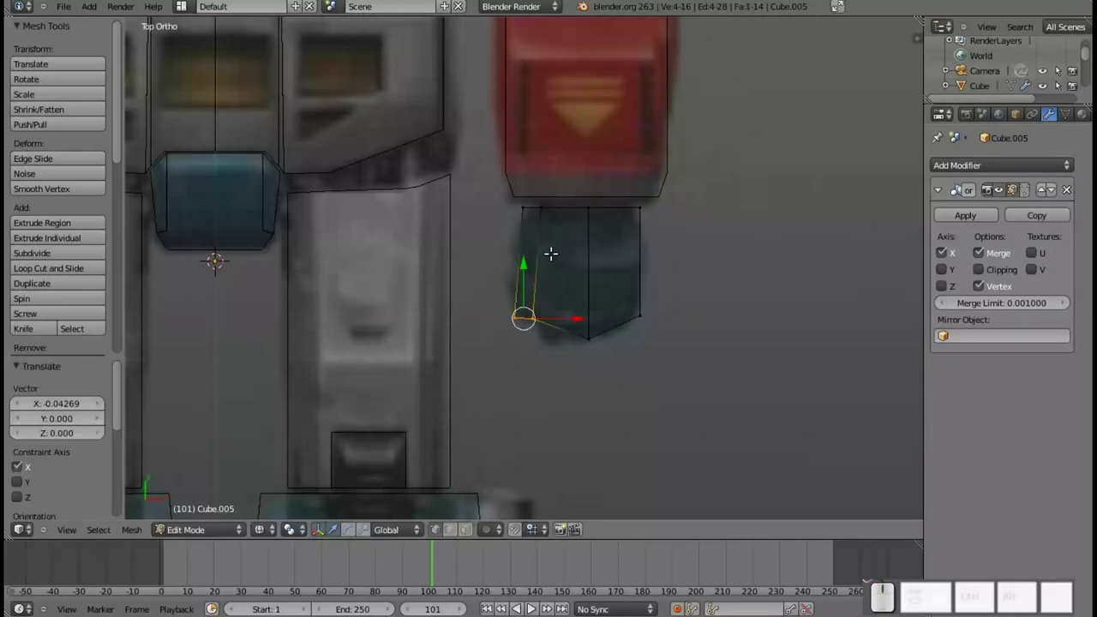
- Cut two more vertical edge loops near the block's left side and deselect all
key("ctrl+r")
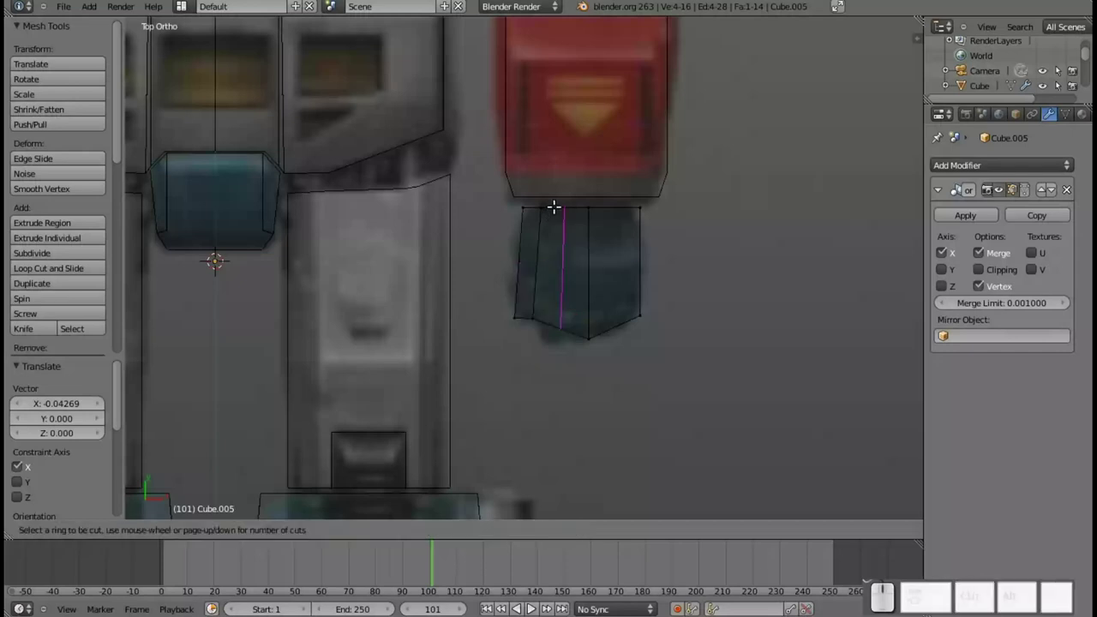
left_click(554, 203)
left_click(536, 202)
key("a")
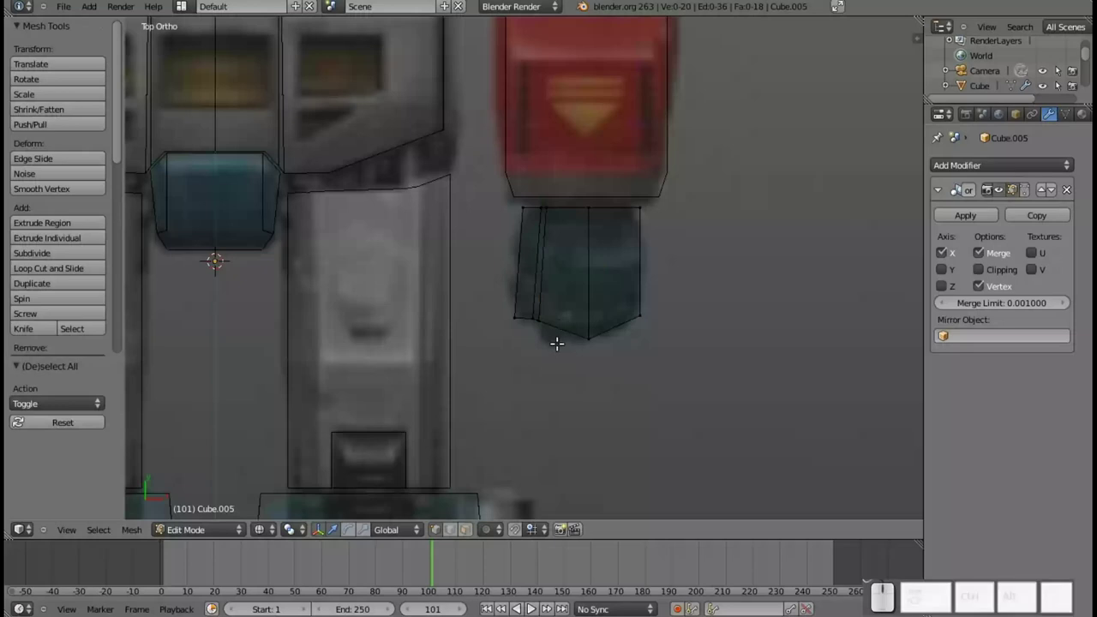
key("ctrl+r")
left_click(570, 206)
left_click(570, 207)
scroll("up", 3)
key("a")
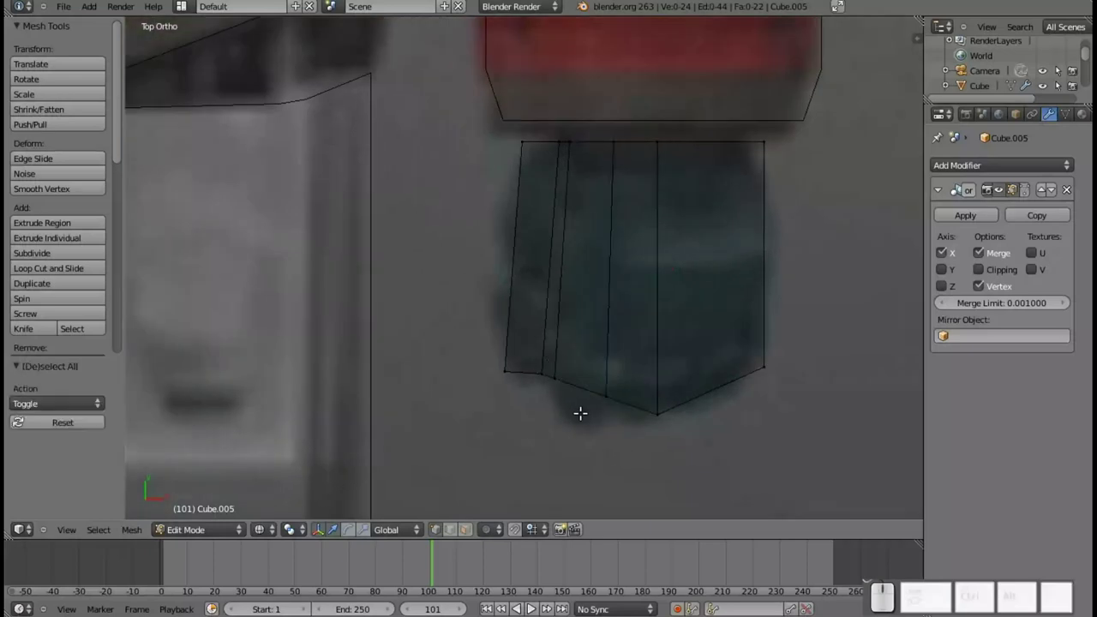
- Pull a lower corner vertex down to taper the piece and run a horizontal edge loop across it
key("b")
left_click_drag(571, 394, 545, 355)
left_click_drag(554, 324, 563, 359)
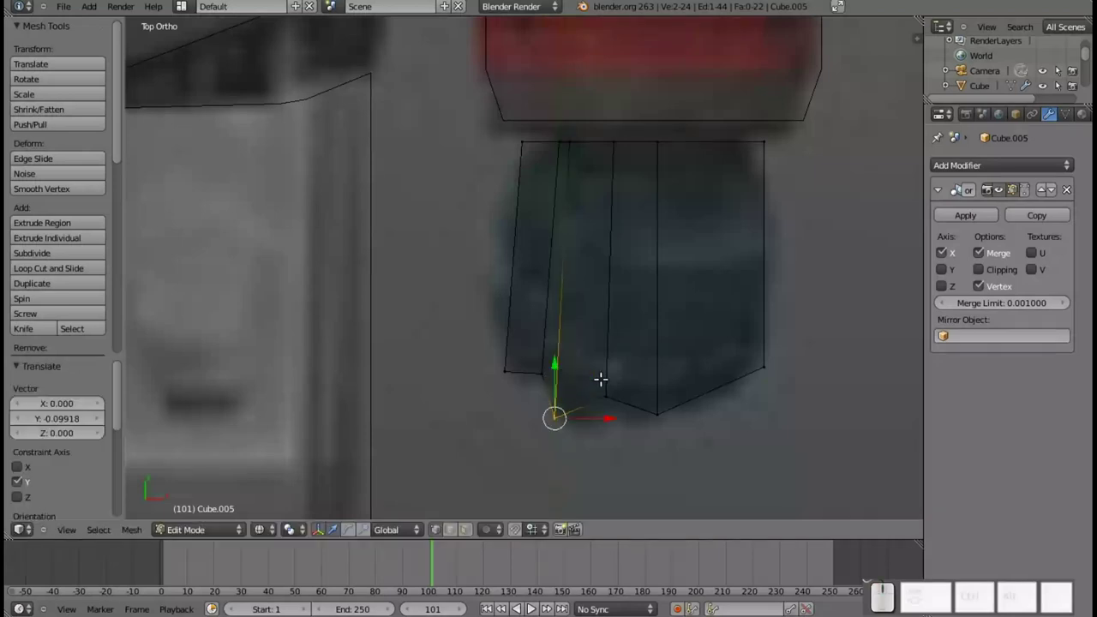
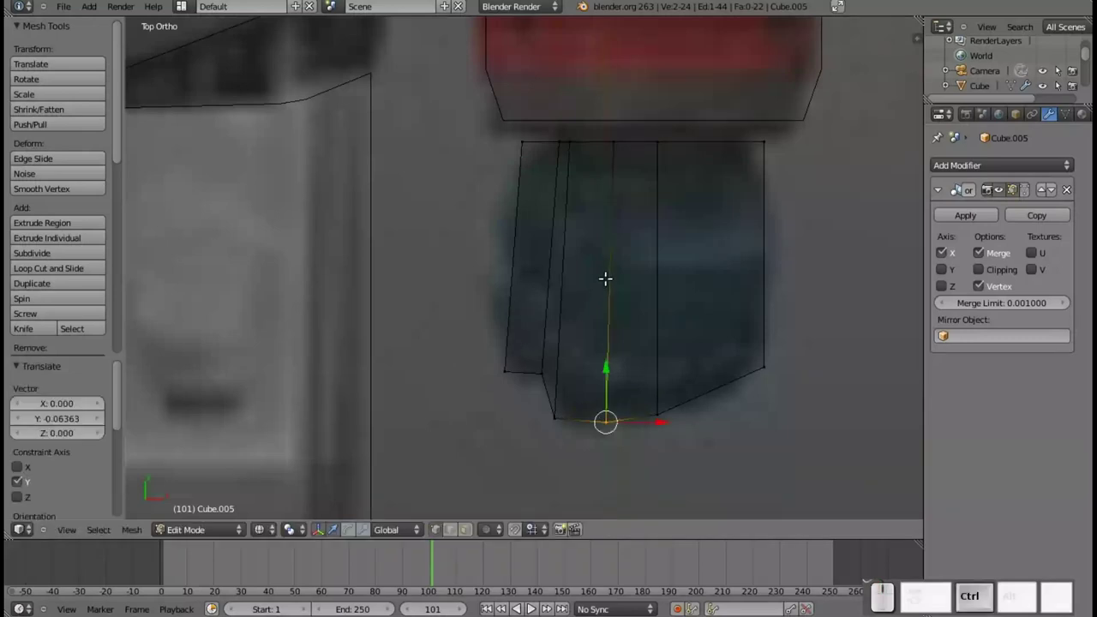
key("ctrl+r")
left_click(598, 280)
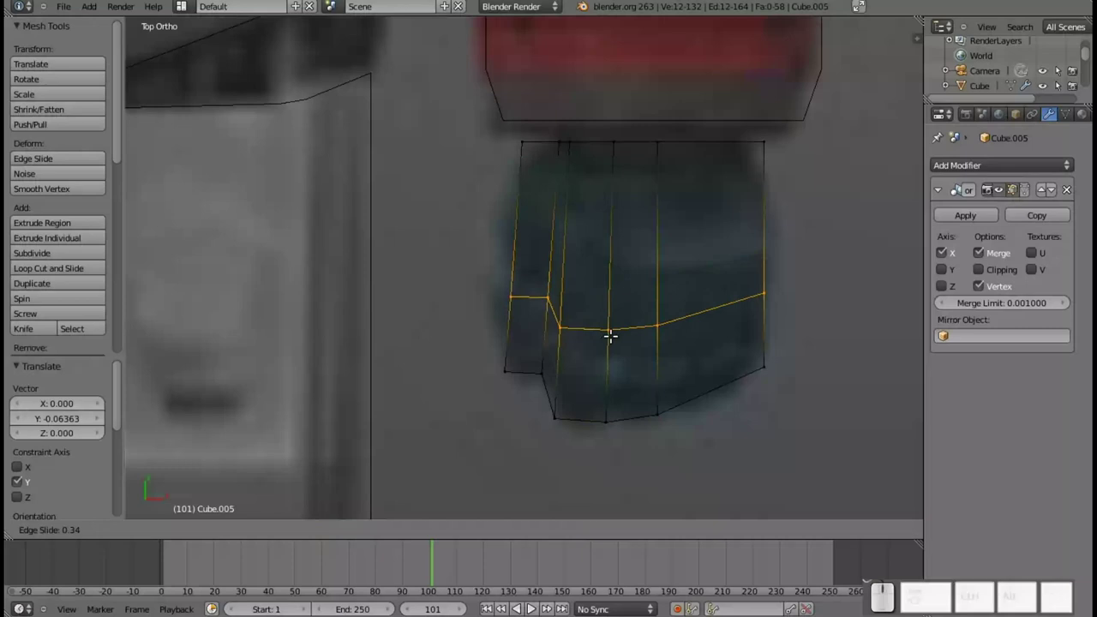
left_click(608, 329)
key("a")
key("b")
left_click(483, 270)
- Pan and zoom the view up along the robot to the shoulders and head
left_click_drag(550, 293, 591, 233)
scroll("down", 3)
left_click_drag(556, 241, 481, 258)
scroll("down", 3)
left_click_drag(511, 189, 516, 226)
middle_click(516, 182)
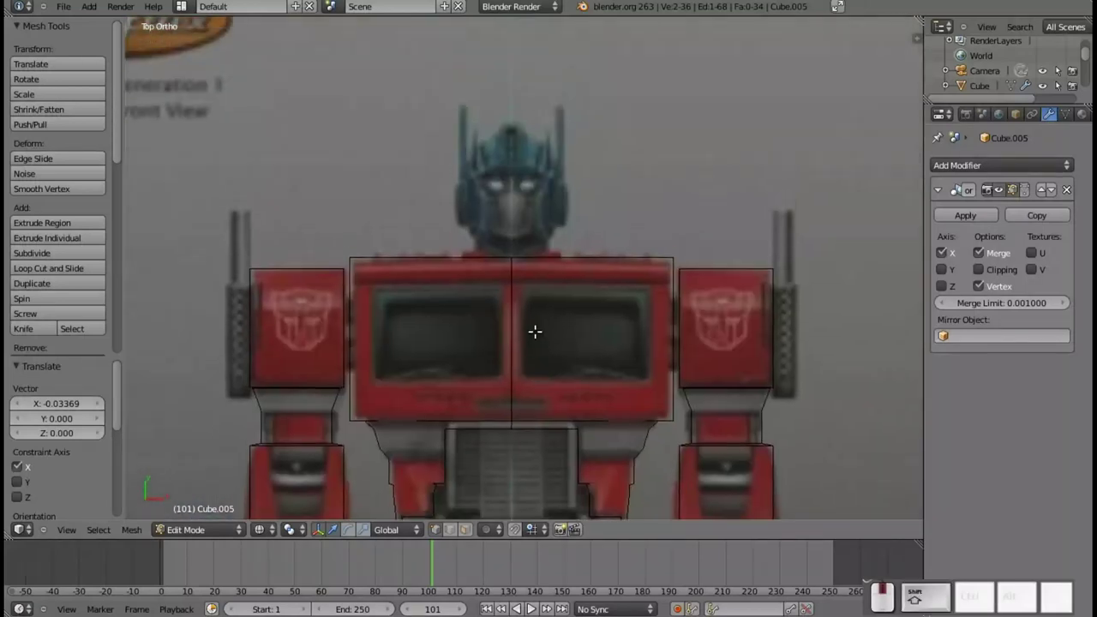
scroll("up", 3)
middle_click(518, 191)
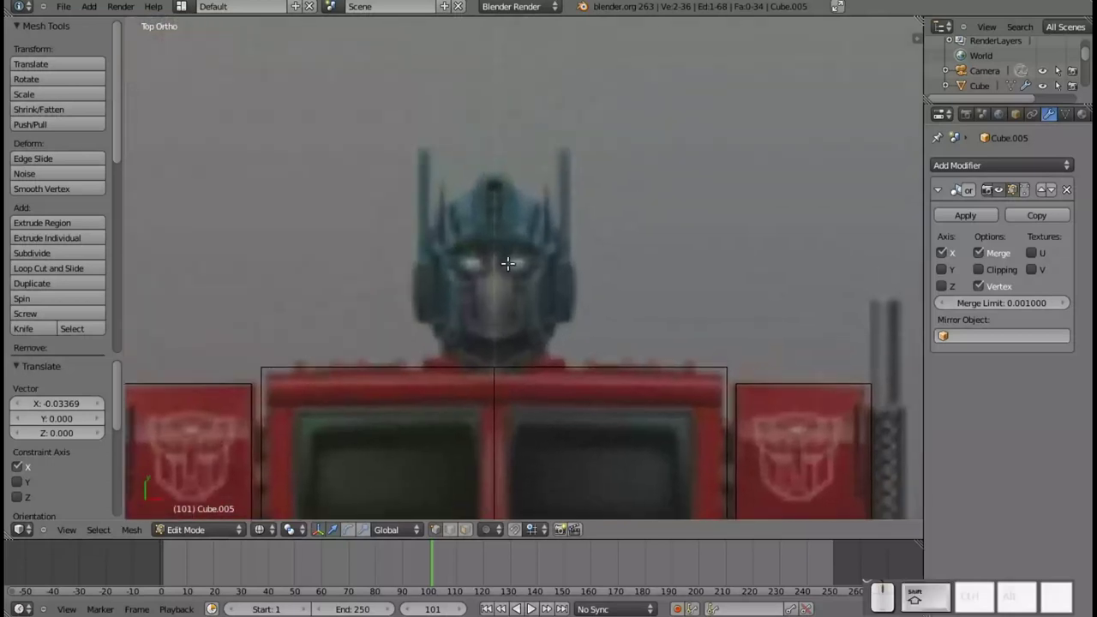
scroll("down", 3)
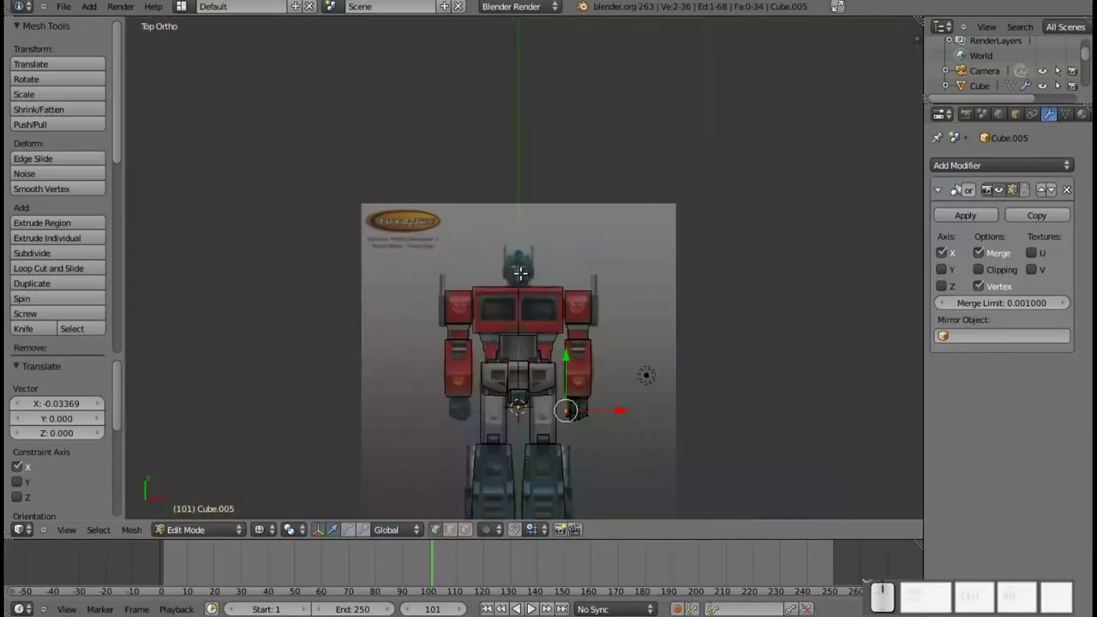
scroll("up", 3)
- Add a new cube, move it up along Y over the head and shrink it to head size
key("Tab")
scroll("up", 3)
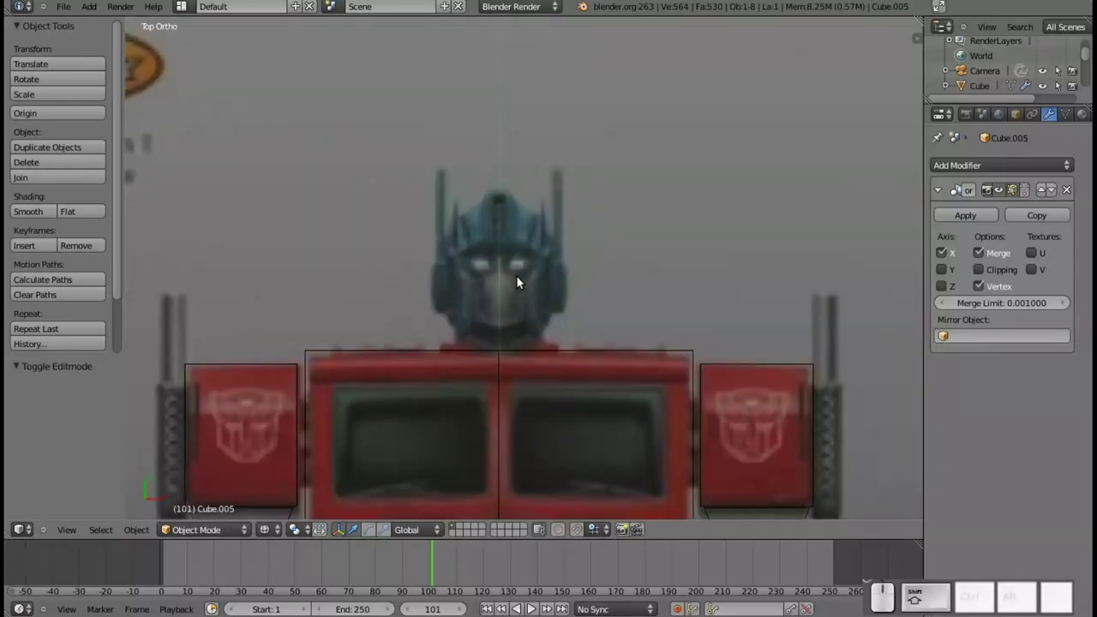
key("shift+a")
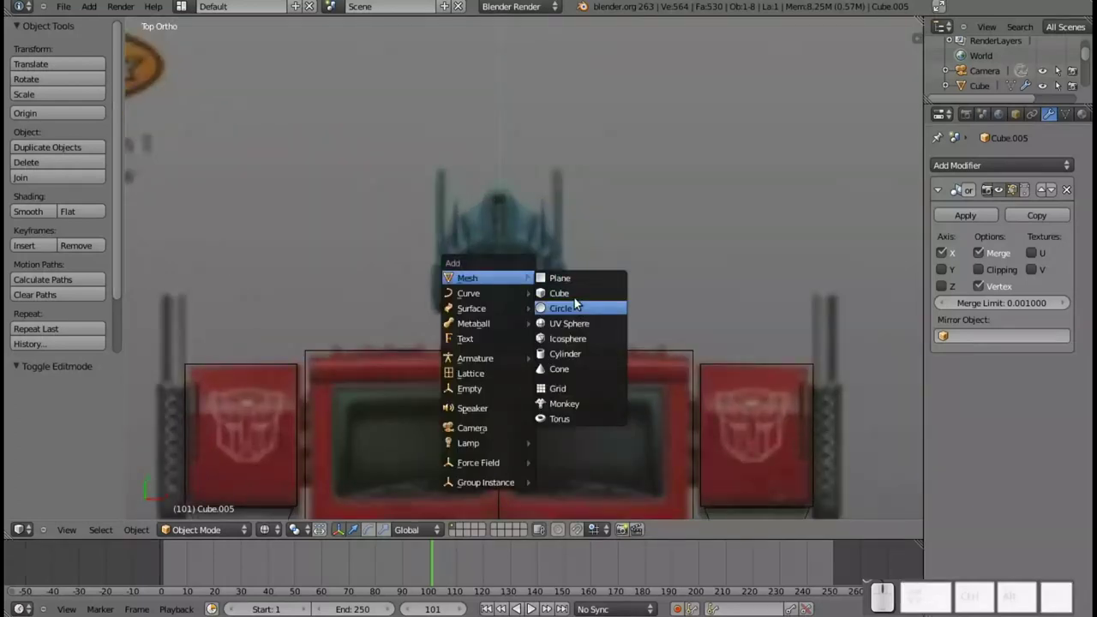
left_click(577, 300)
key("g")
key("y")
left_click(511, 51)
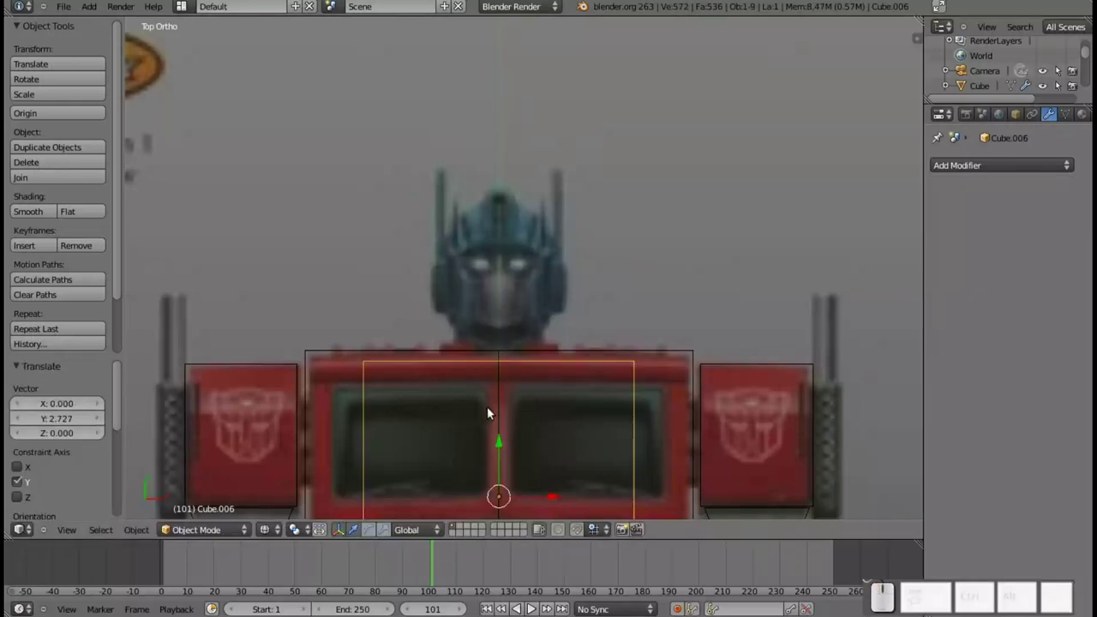
key("g")
key("y")
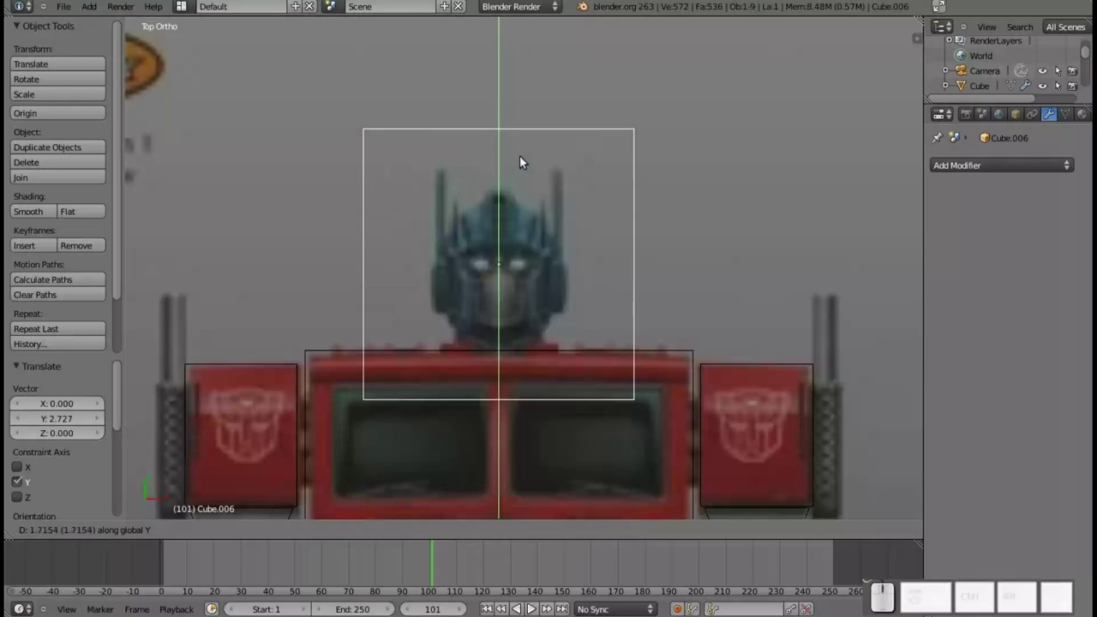
left_click(526, 175)
key("s")
left_click(593, 306)
left_click(502, 217)
- Delete the cube's left-half vertices and add a Mirror modifier to the head block
key("Tab")
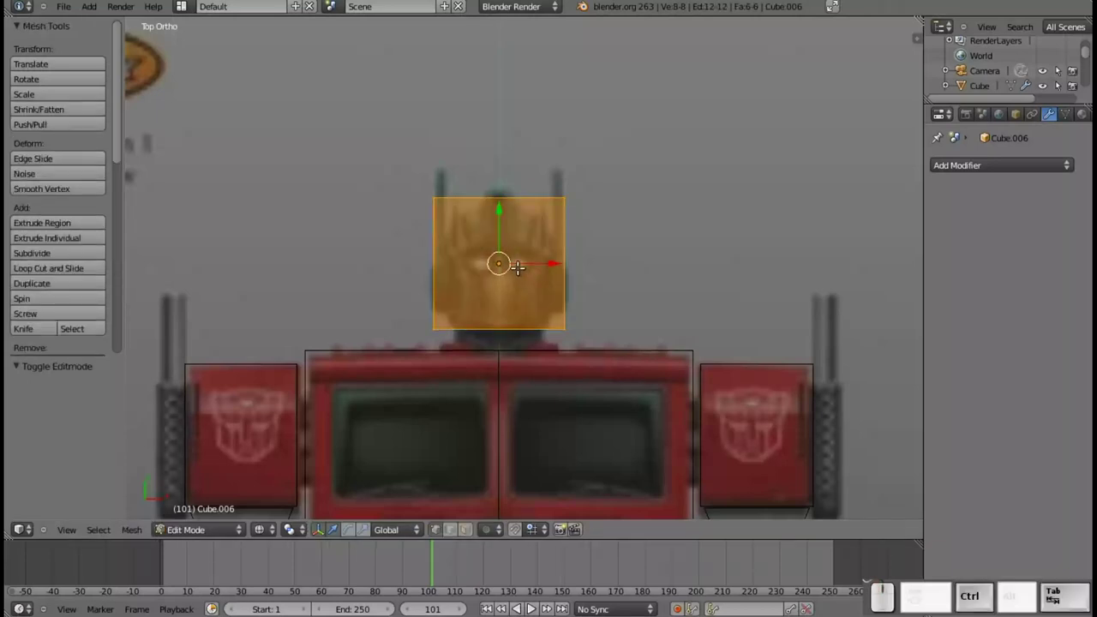
key("ctrl+r")
left_click(497, 208)
key("Escape")
key("a")
key("b")
left_click_drag(399, 173, 520, 271)
key("x")
left_click(459, 258)
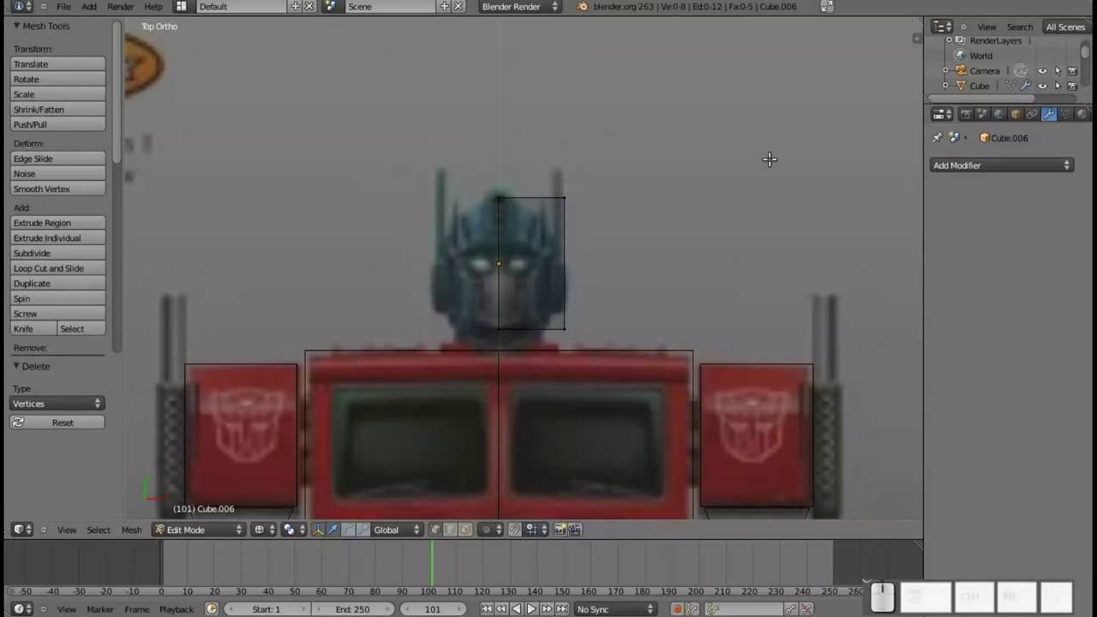
left_click(977, 174)
left_click(727, 318)
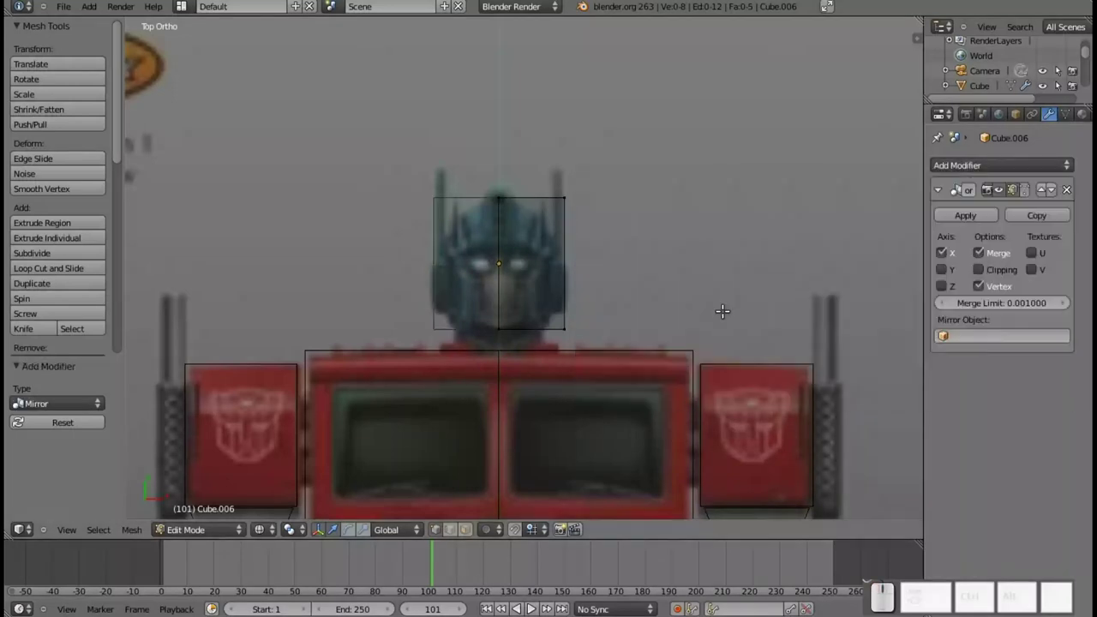
- Enable Clipping on the mirror, then pull the head's outer corners inward into a pointed top
left_click(995, 273)
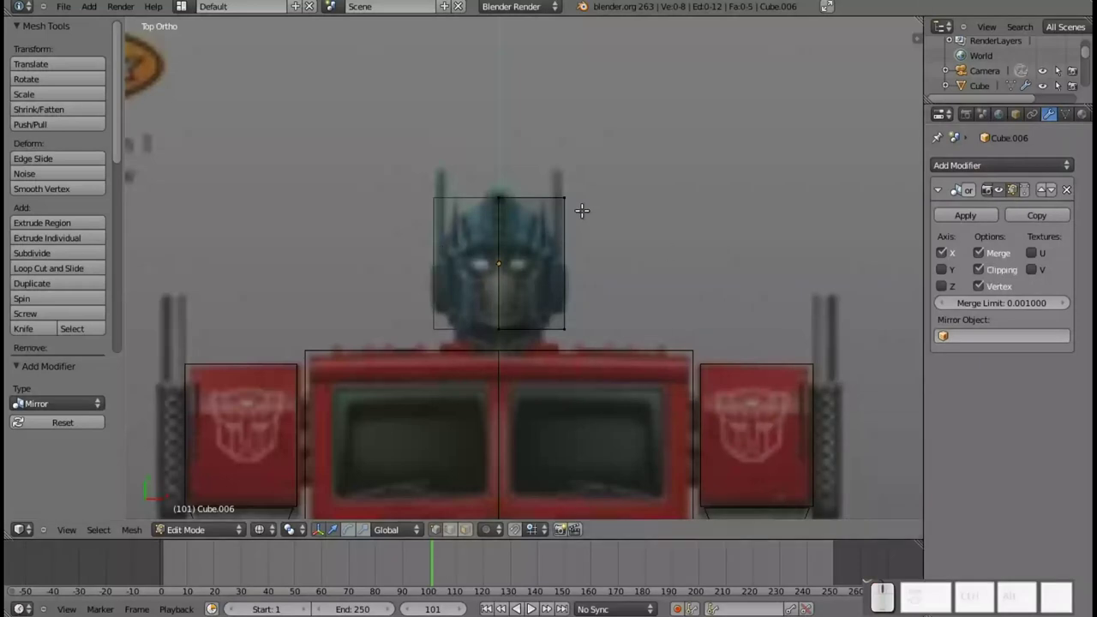
scroll("up", 3)
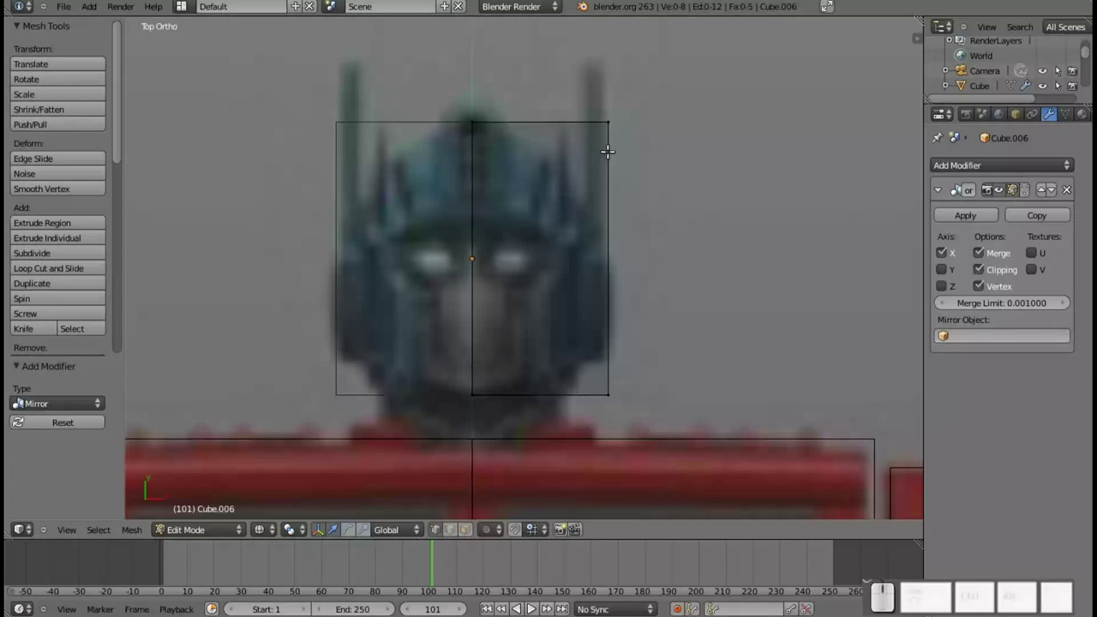
key("b")
left_click(599, 93)
left_click_drag(607, 82, 642, 207)
left_click_drag(651, 214, 621, 218)
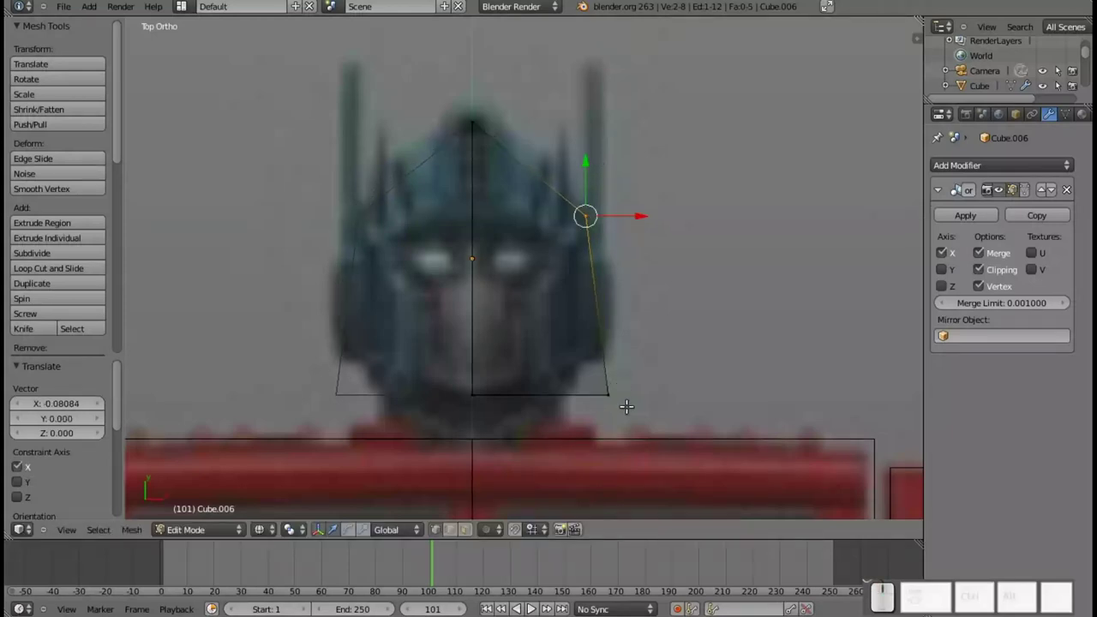
key("a")
key("b")
left_click(630, 412)
left_click_drag(656, 388, 611, 393)
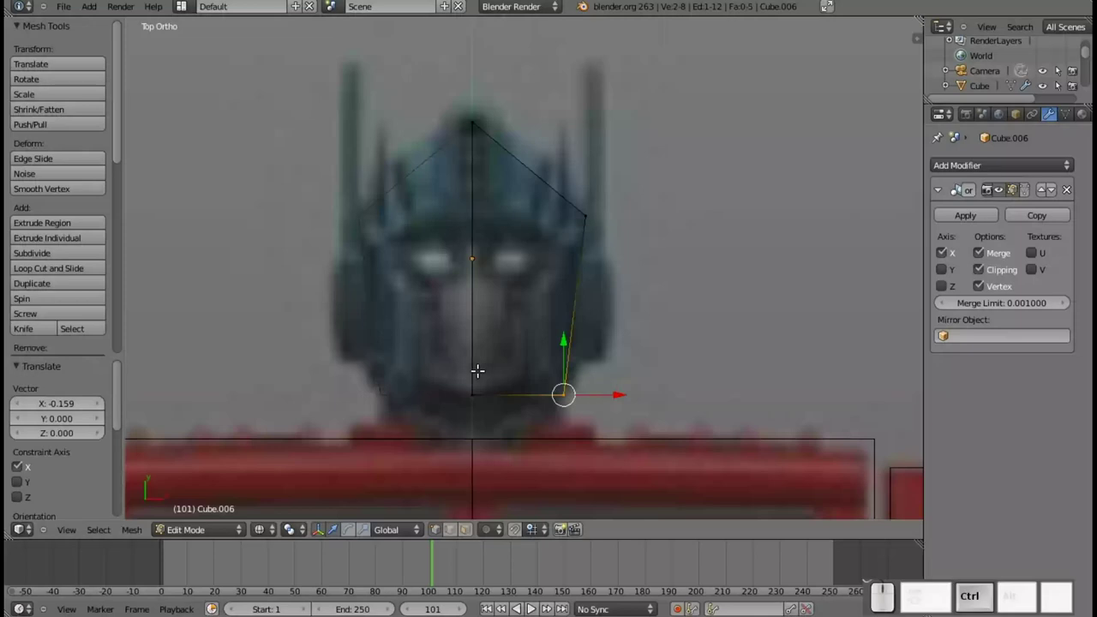
- Cut a horizontal loop across the head and narrow its bottom corner along X
key("ctrl+r")
left_click(476, 376)
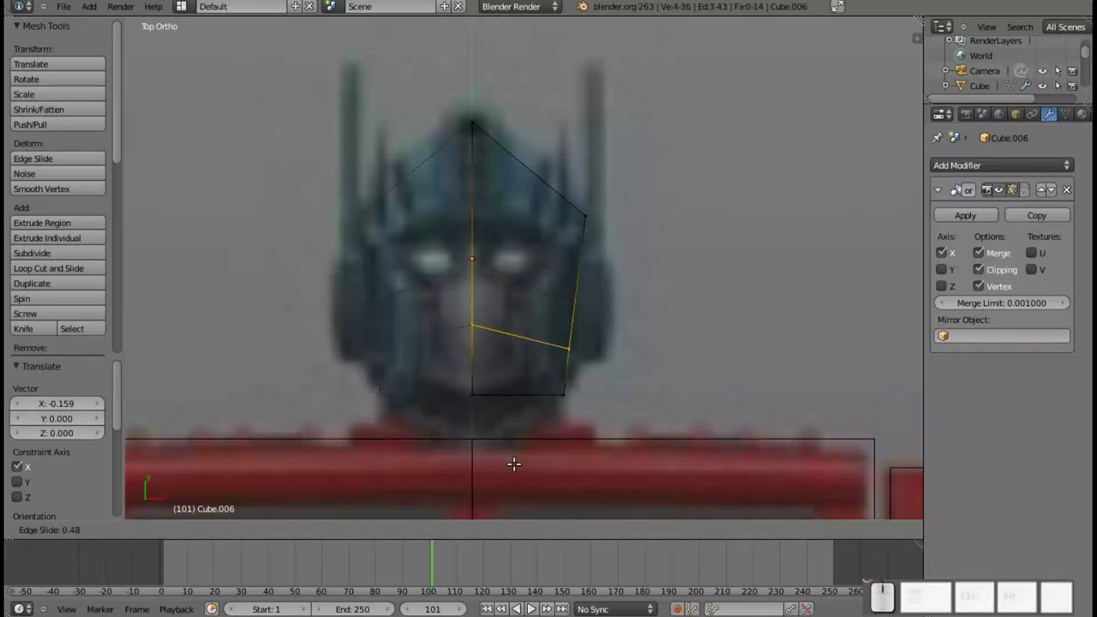
left_click(522, 496)
key("a")
key("b")
left_click(575, 385)
left_click_drag(590, 379, 599, 380)
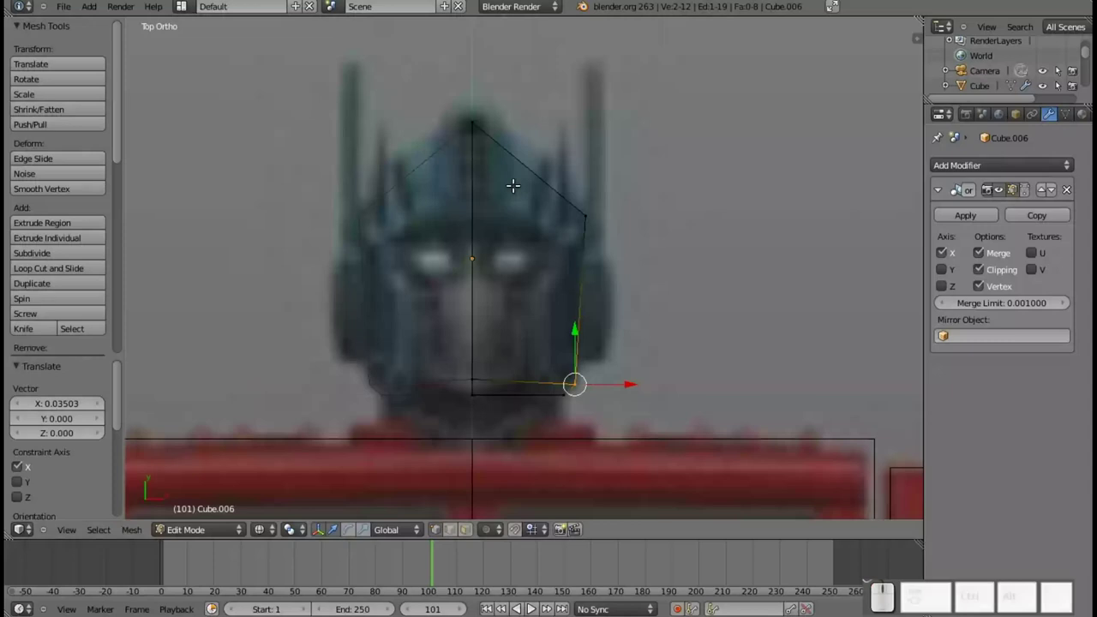
key("ctrl+r")
- Place a vertical loop through the head and raise the crest vertices along Y to the helmet edge
left_click(499, 143)
left_click(476, 124)
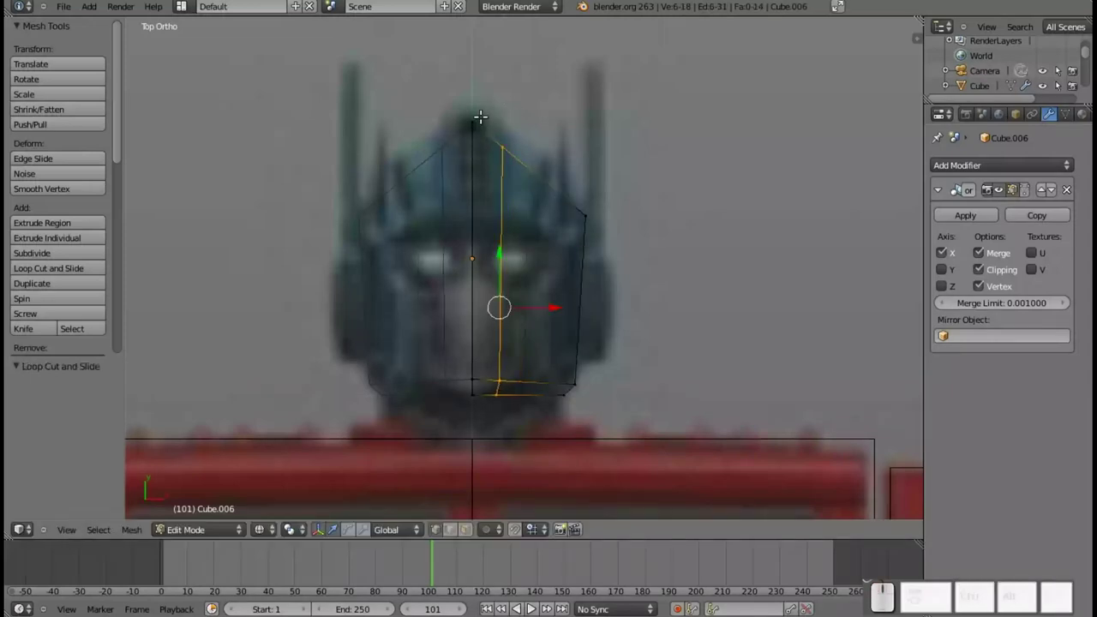
key("a")
key("b")
left_click_drag(465, 90, 501, 124)
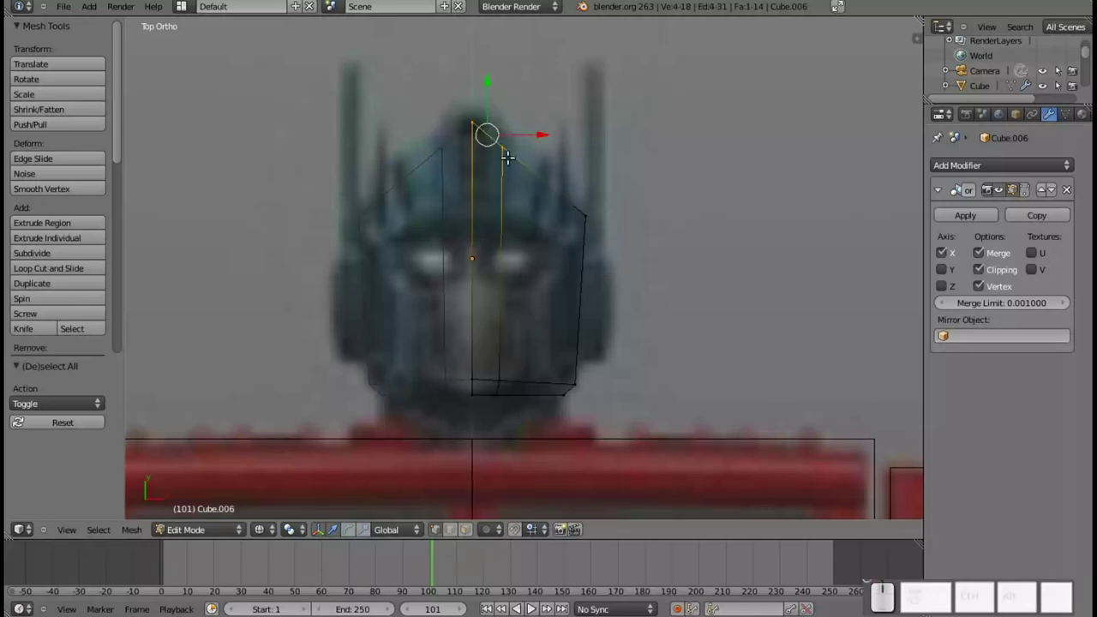
key("e")
key("y")
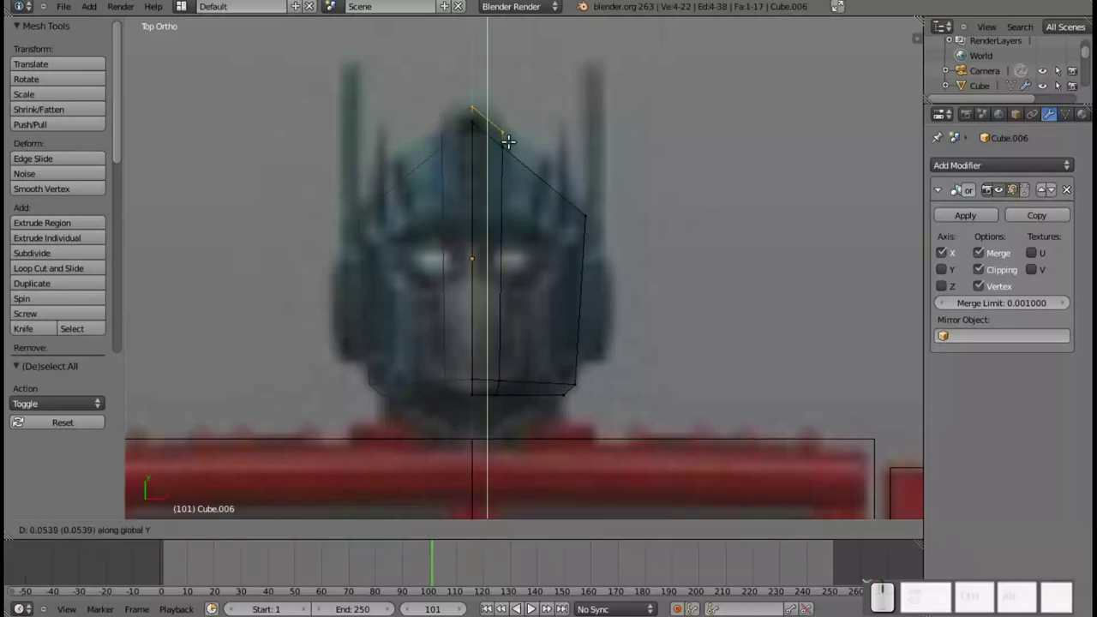
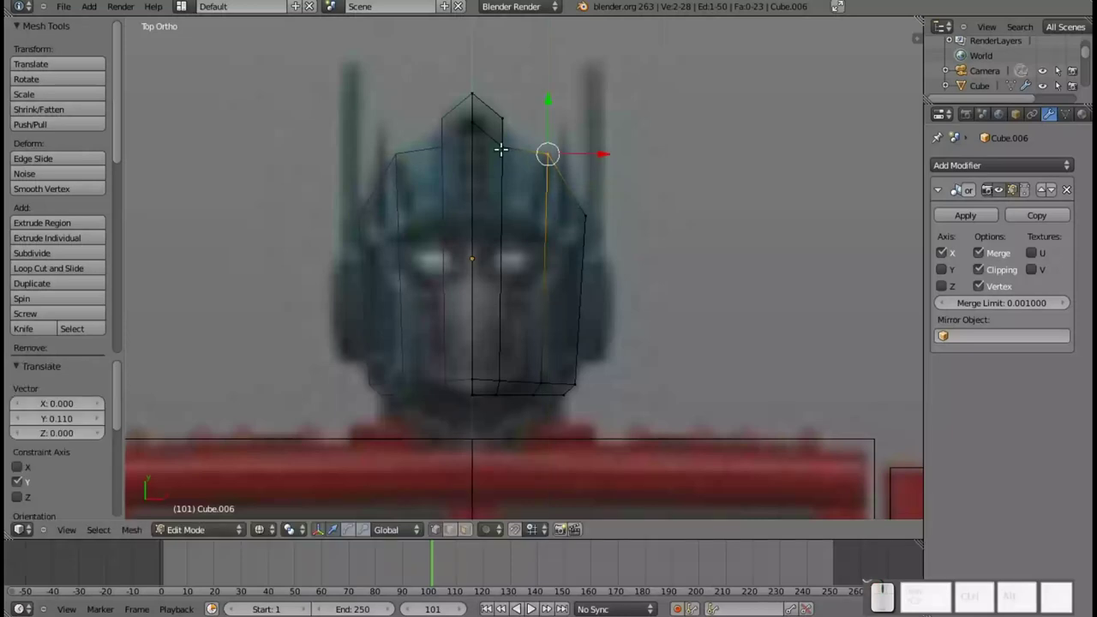
key("a")
key("b")
left_click(490, 130)
left_click_drag(501, 112, 529, 150)
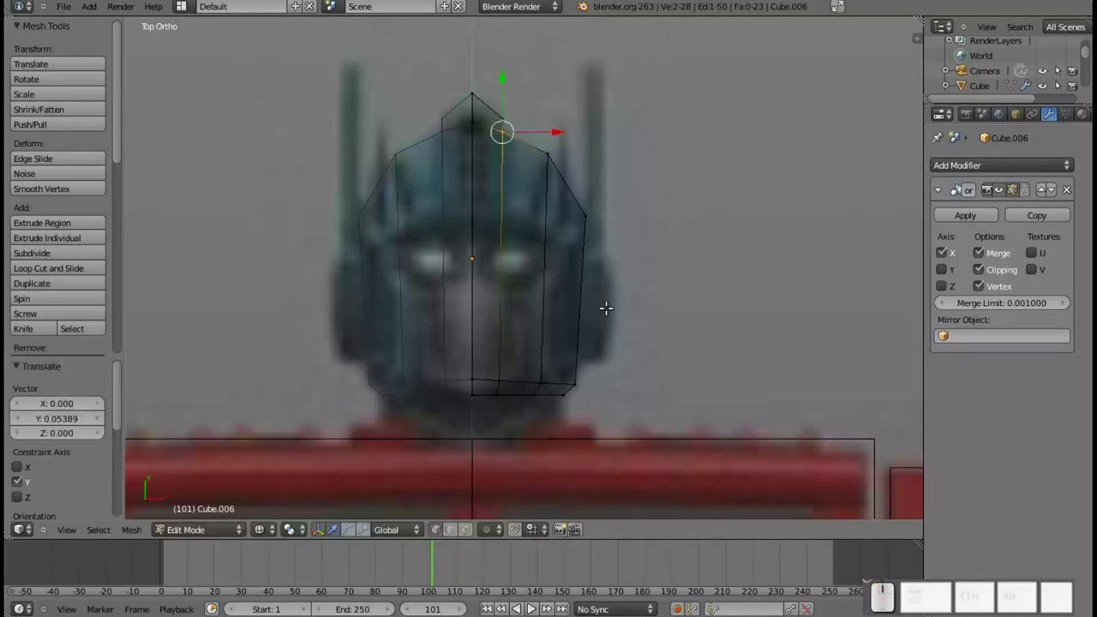
- Cut horizontal loops across and below the eye area and shift a lower vertex sideways
key("ctrl+r")
left_click(505, 218)
left_click(530, 188)
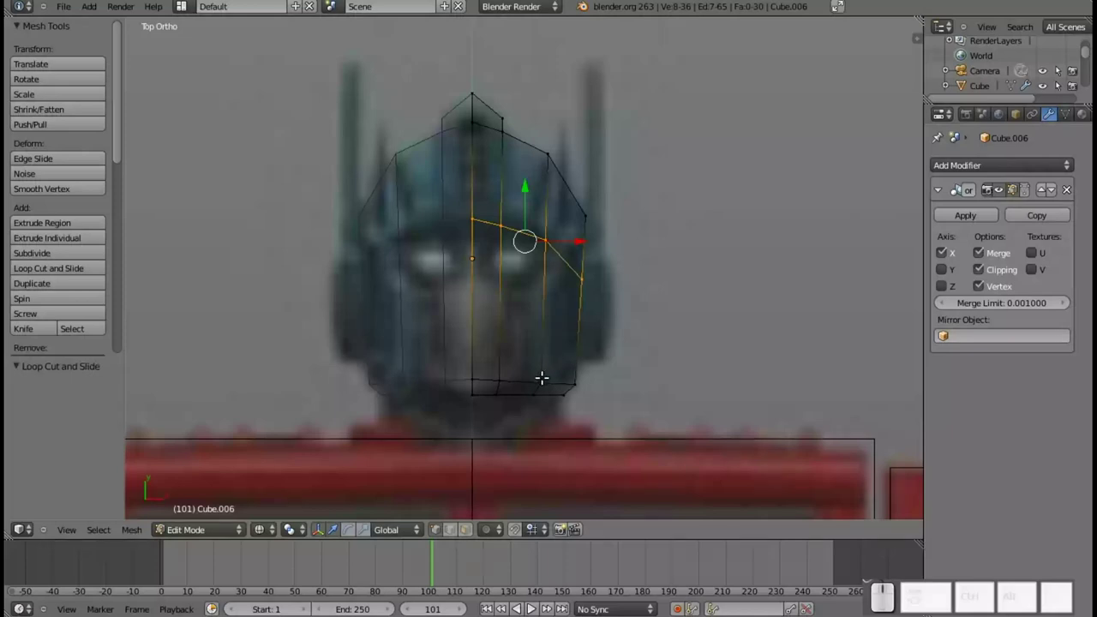
key("a")
key("b")
left_click_drag(522, 363, 566, 382)
left_click_drag(572, 379, 560, 379)
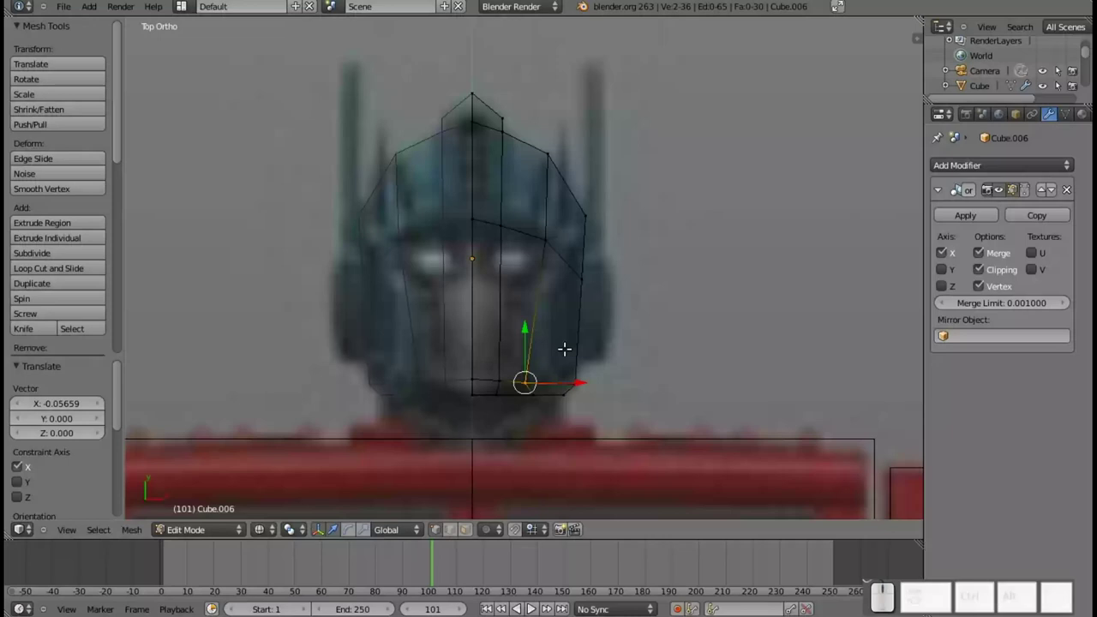
key("ctrl+r")
left_click(561, 294)
left_click(581, 277)
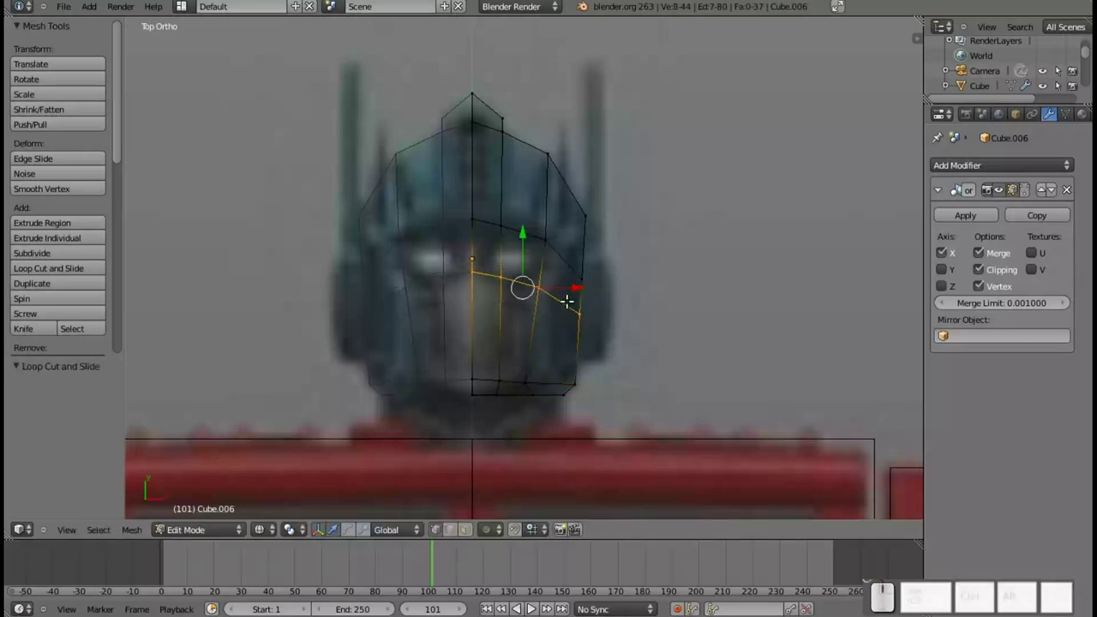
key("a")
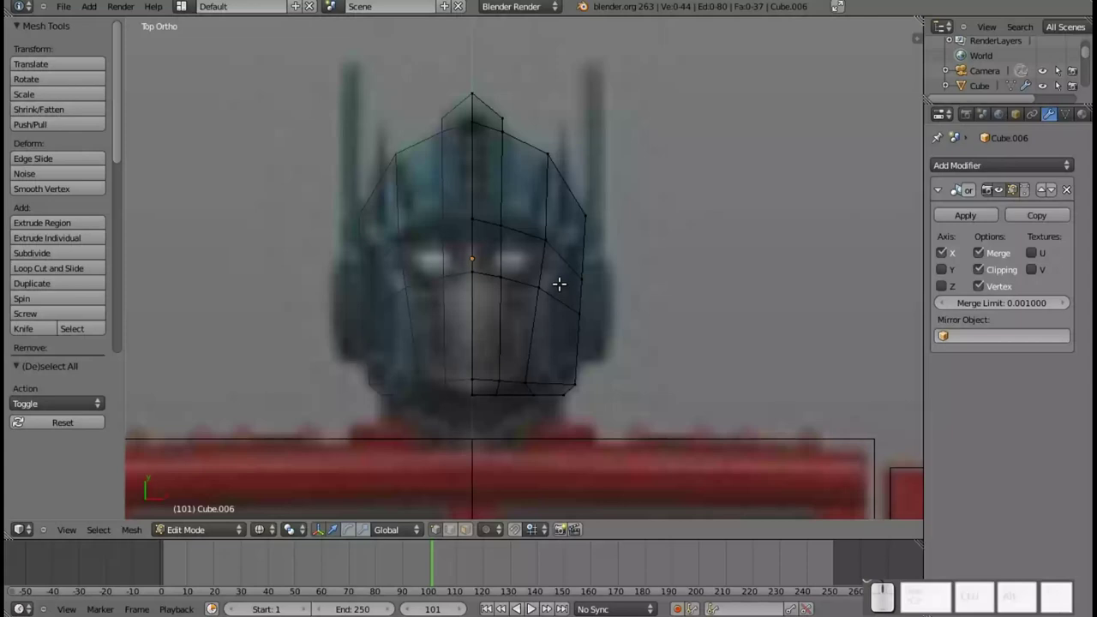
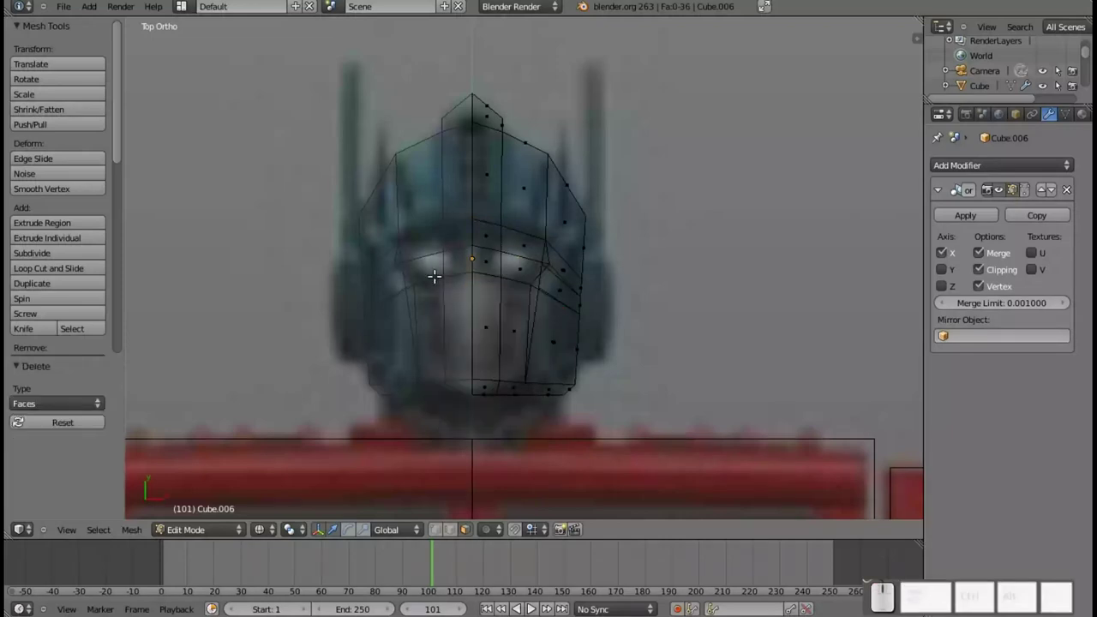
- Orbit and zoom around the finished head block to inspect it against the reference
left_click_drag(443, 275, 475, 257)
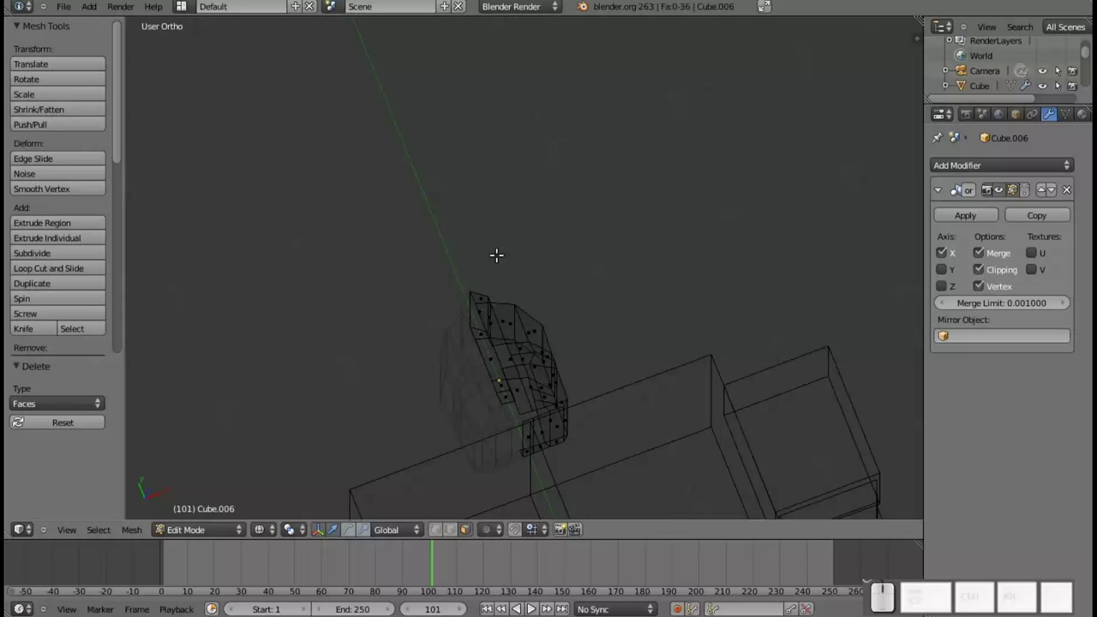
key("KP_7")
key("Tab")
scroll("down", 3)
scroll("up", 3)
scroll("down", 3)
scroll("down", 3)
left_click_drag(575, 337, 568, 279)
scroll("up", 3)
middle_click(684, 276)
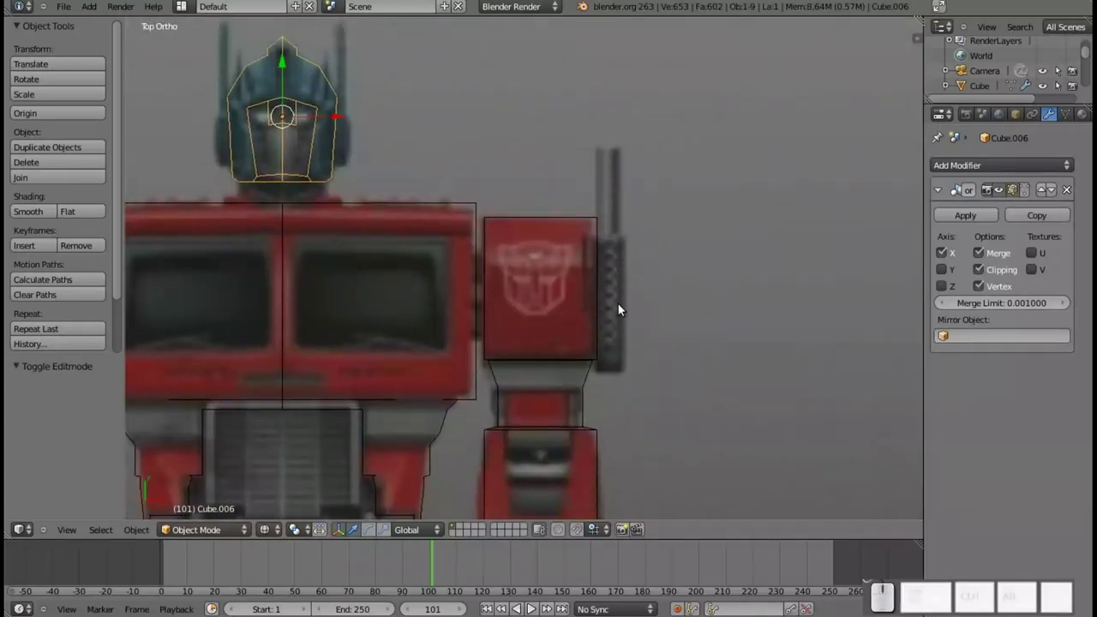
- Add a cylinder, move it up on Y and rotate it 90 degrees about X
key("shift+a")
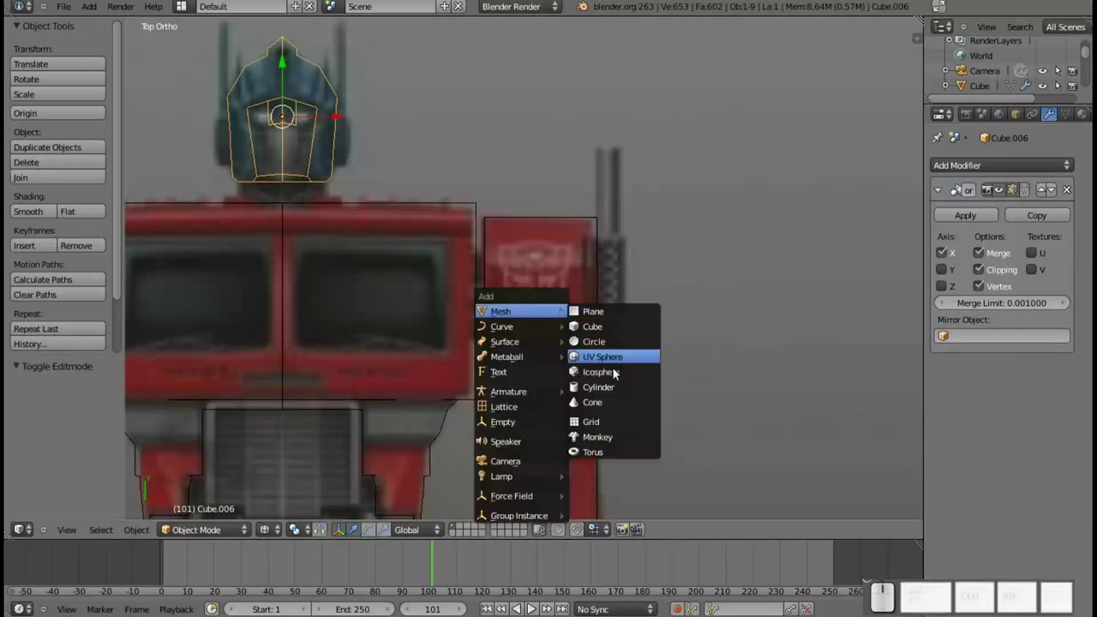
left_click(618, 393)
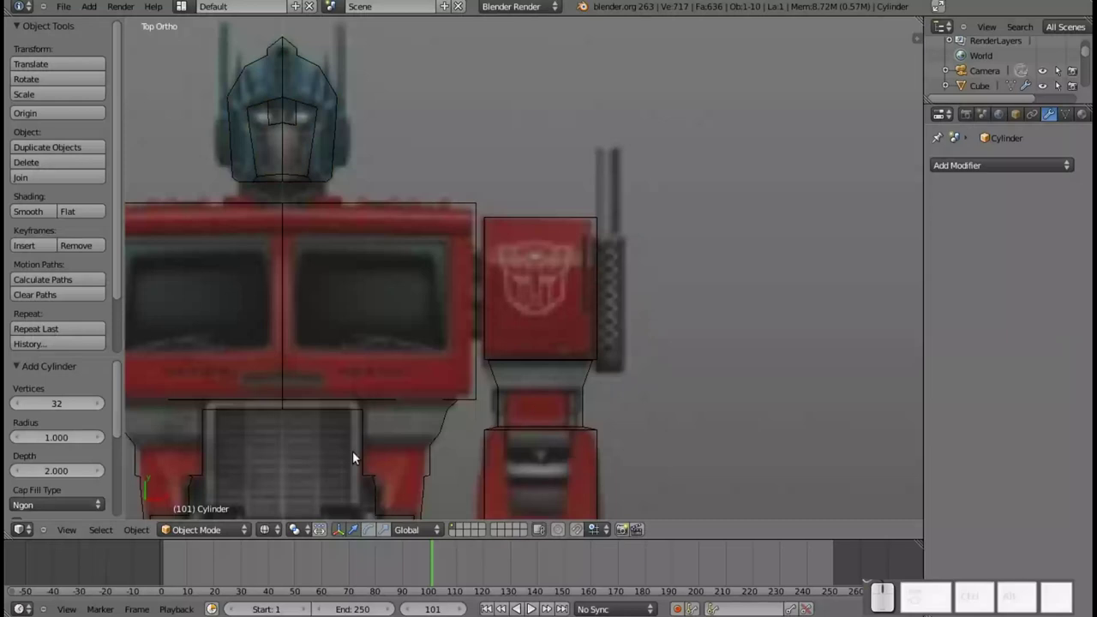
key("g")
key("y")
left_click(376, 64)
key("r")
key("x")
key("KP_9")
key("KP_0")
key("KP_Enter")
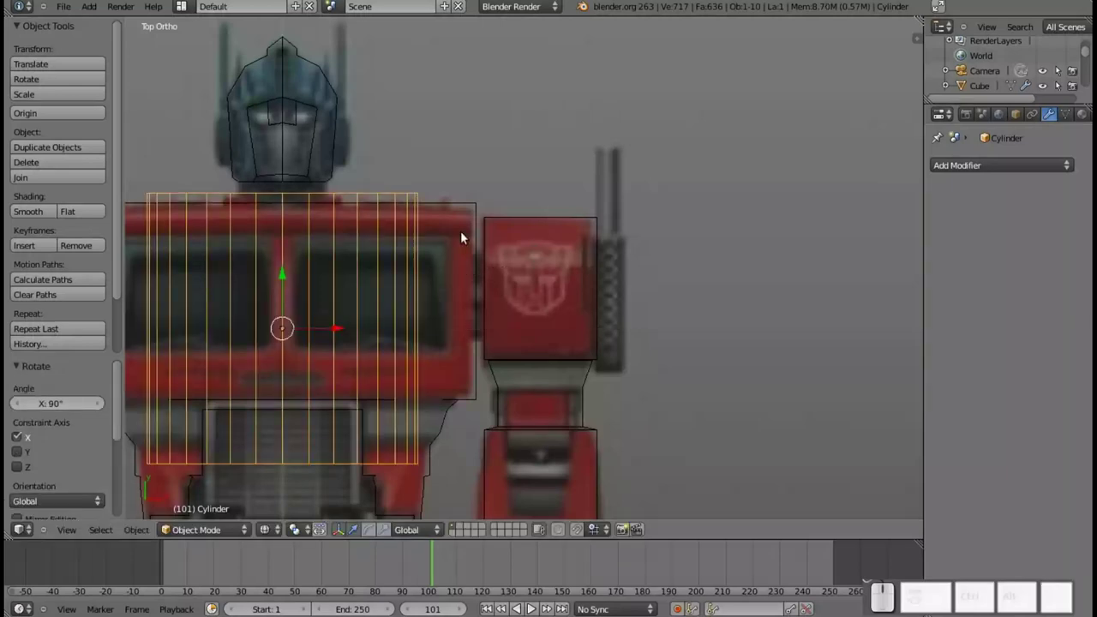
- Give the cylinder a Mirror modifier, shrink it beside the shoulder and extrude its end along Y
left_click(1002, 169)
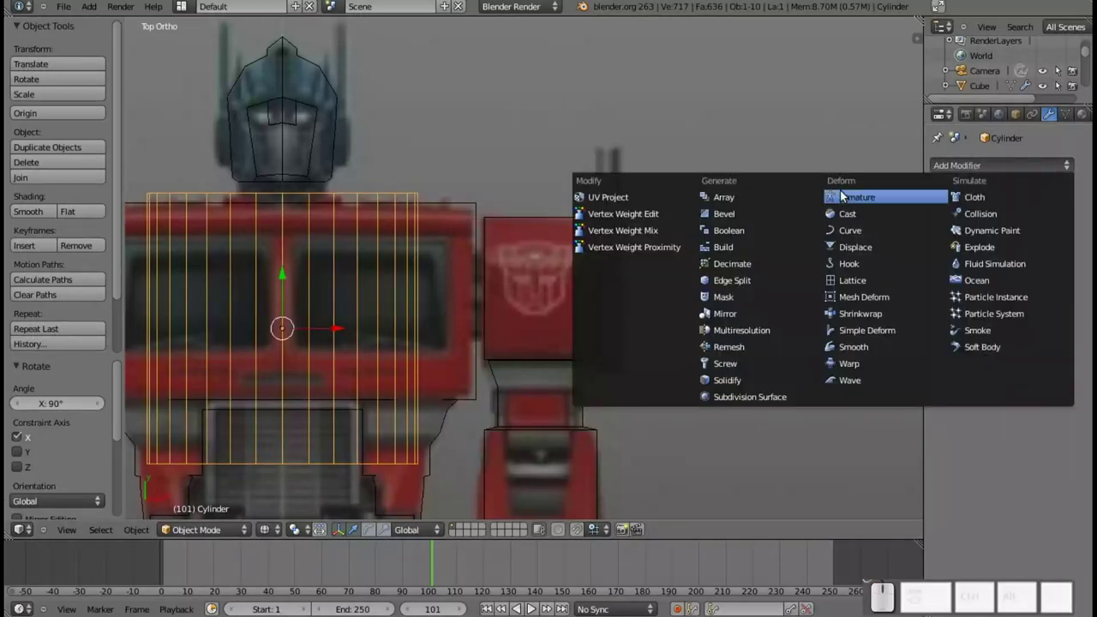
key("Escape")
key("Tab")
left_click(1023, 172)
left_click(730, 314)
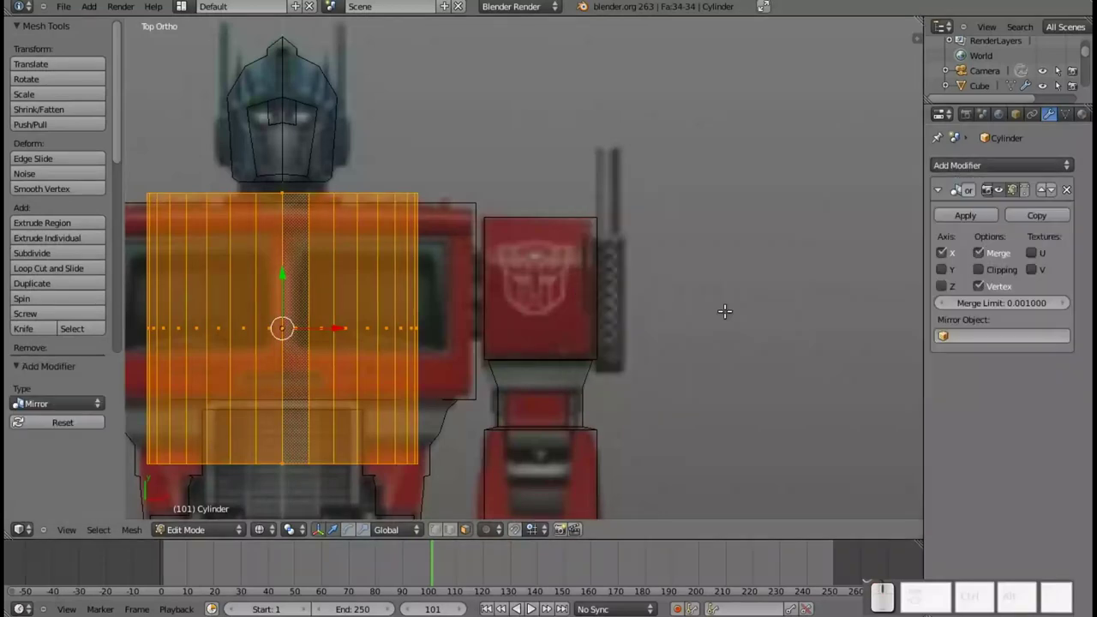
left_click(437, 535)
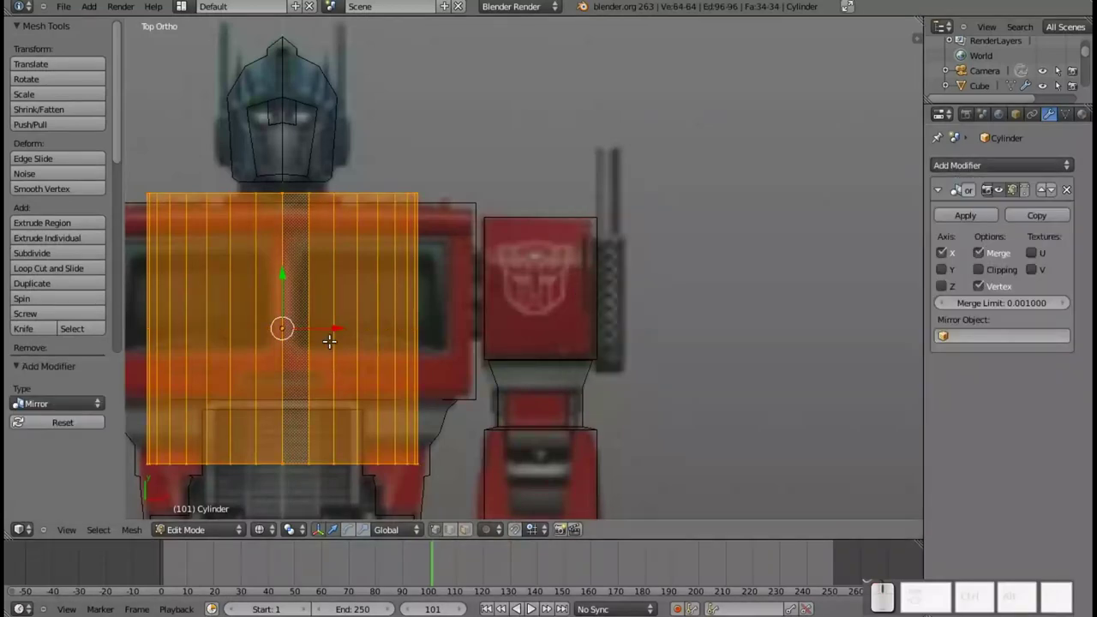
left_click_drag(330, 326, 696, 365)
key("s")
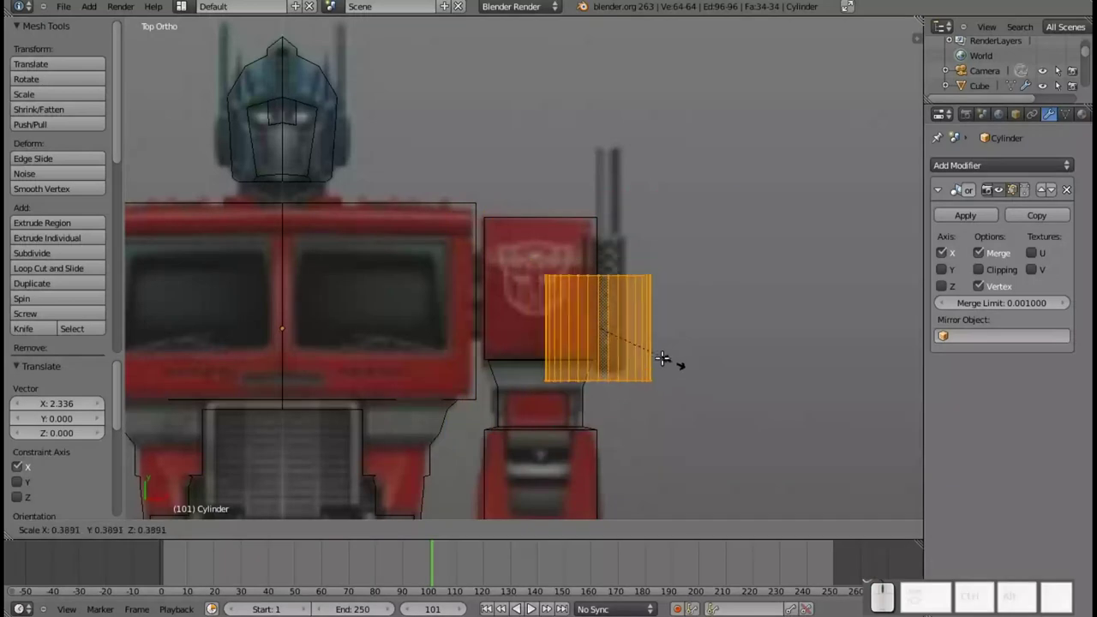
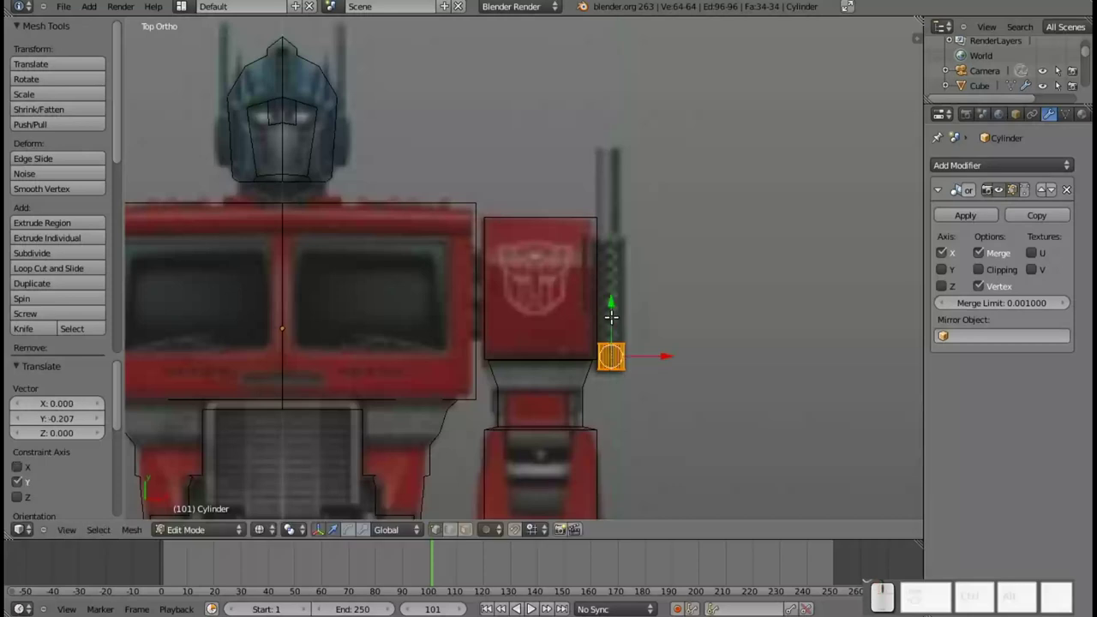
key("e")
key("y")
key("Escape")
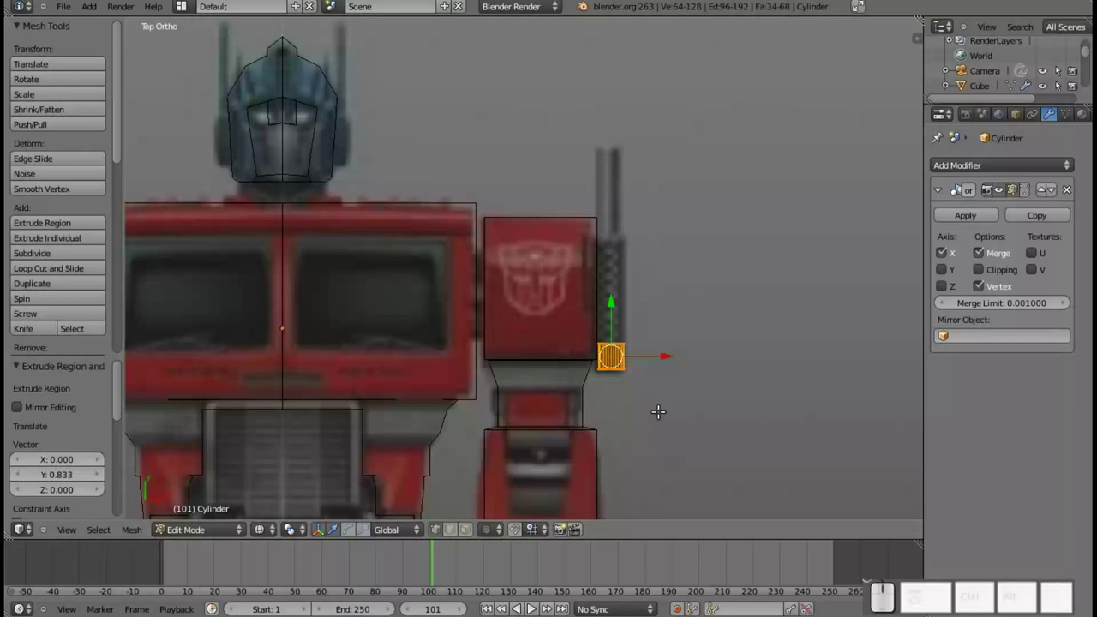
- Pull the cylinder's top vertices upward into a tall column beside the shoulder and return to object mode
key("a")
scroll("up", 3)
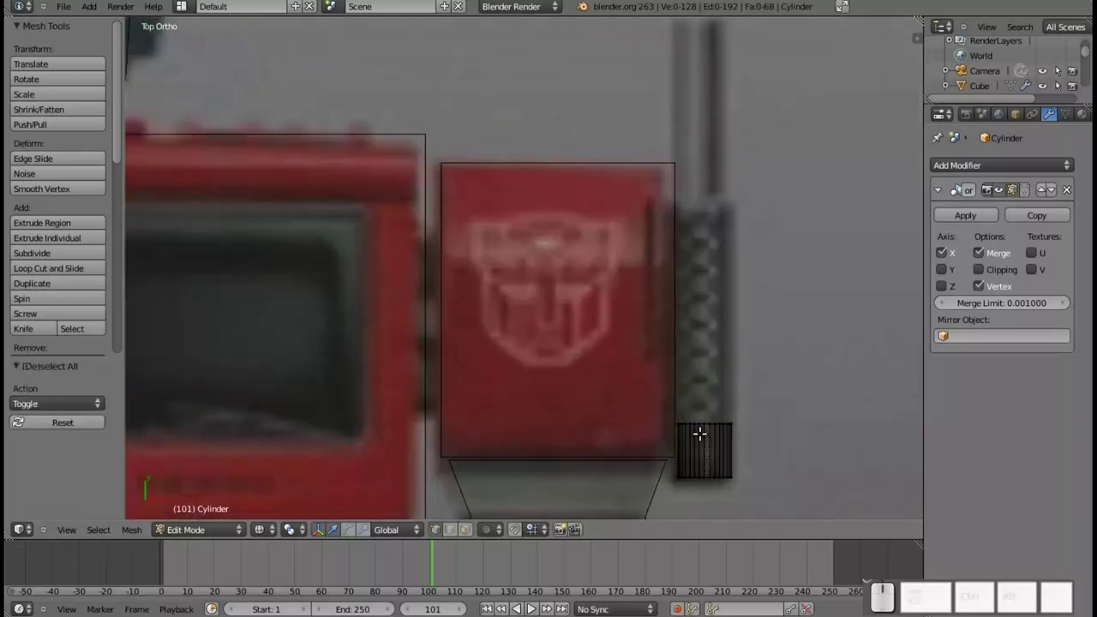
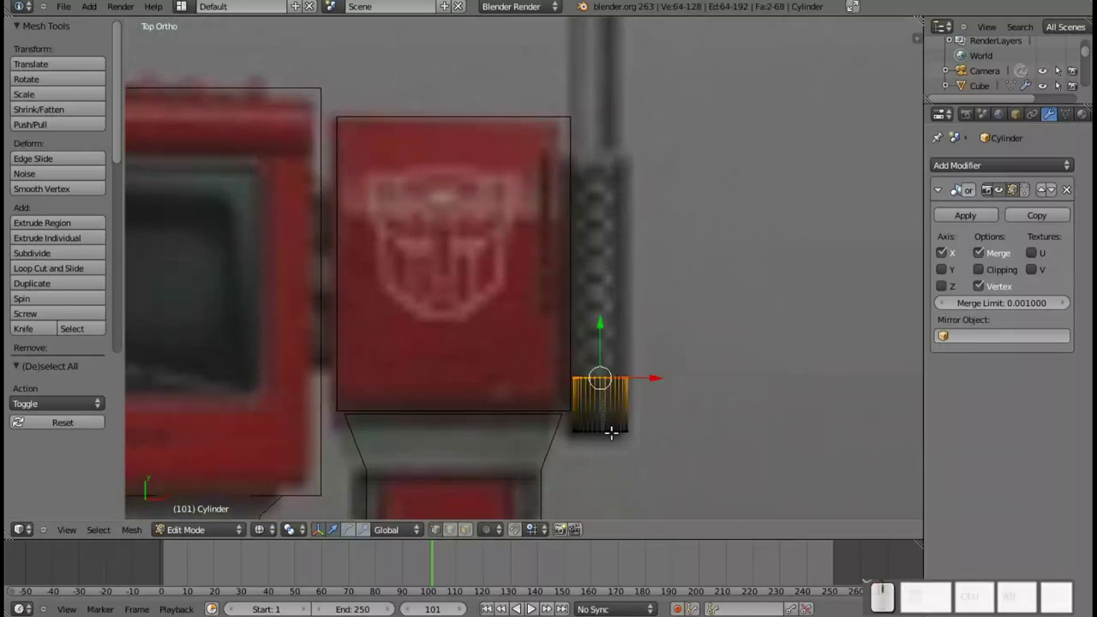
left_click_drag(594, 334, 726, 161)
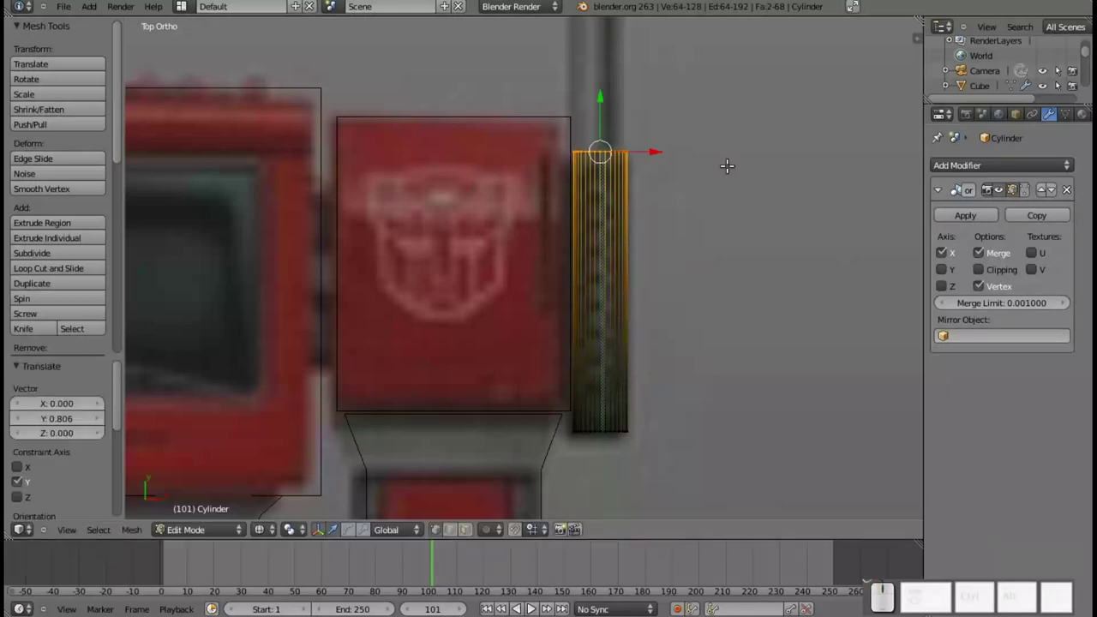
left_click_drag(591, 224, 685, 308)
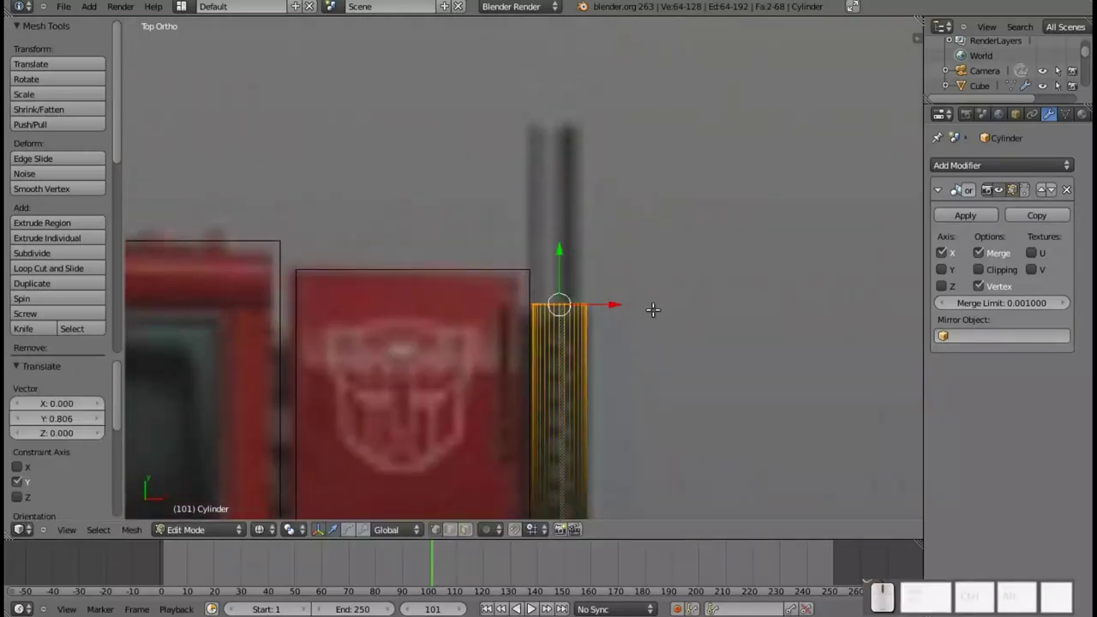
key("Tab")
left_click_drag(571, 406, 606, 323)
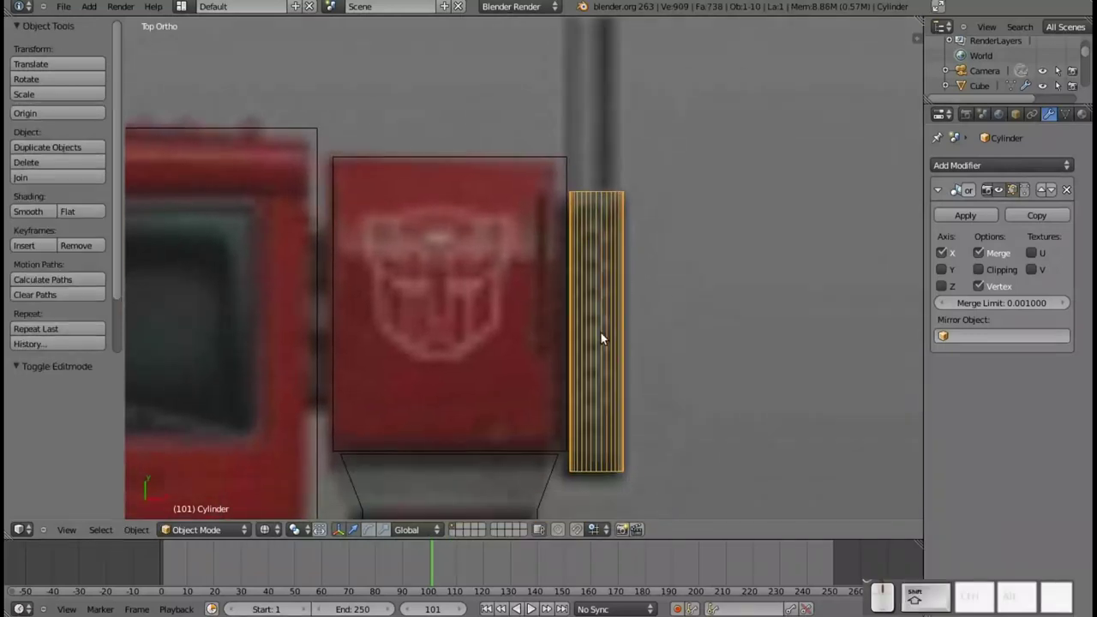
- Duplicate the column, raise the copy above it and scale it down into an upper pipe
key("shift+d")
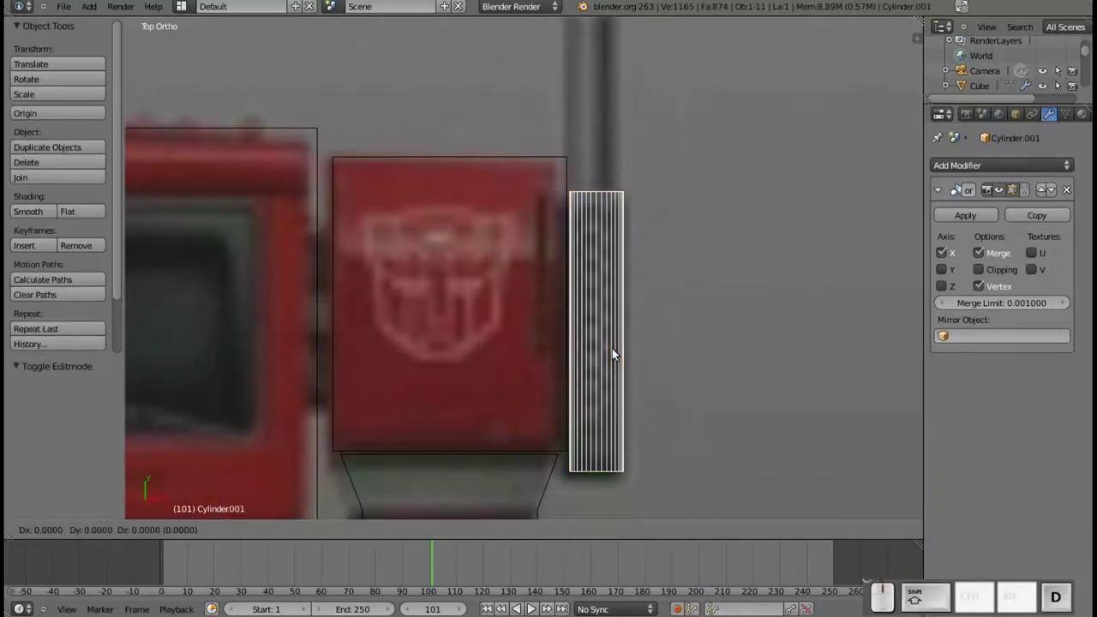
key("Return")
scroll("down", 3)
left_click_drag(323, 263, 405, 243)
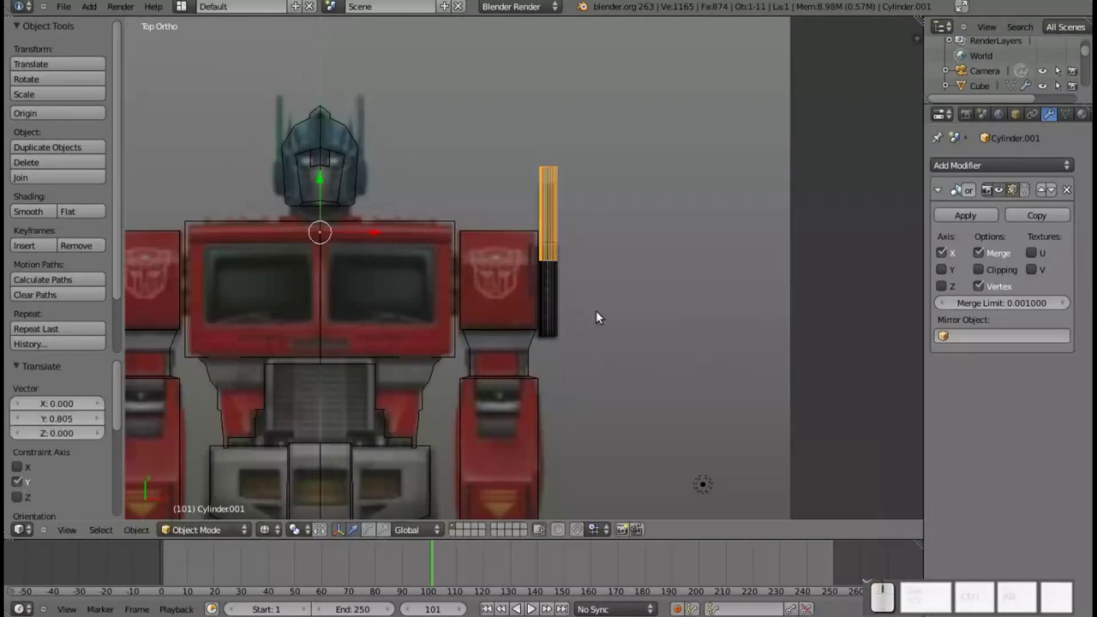
key("s")
left_click(549, 283)
key("s")
key("x")
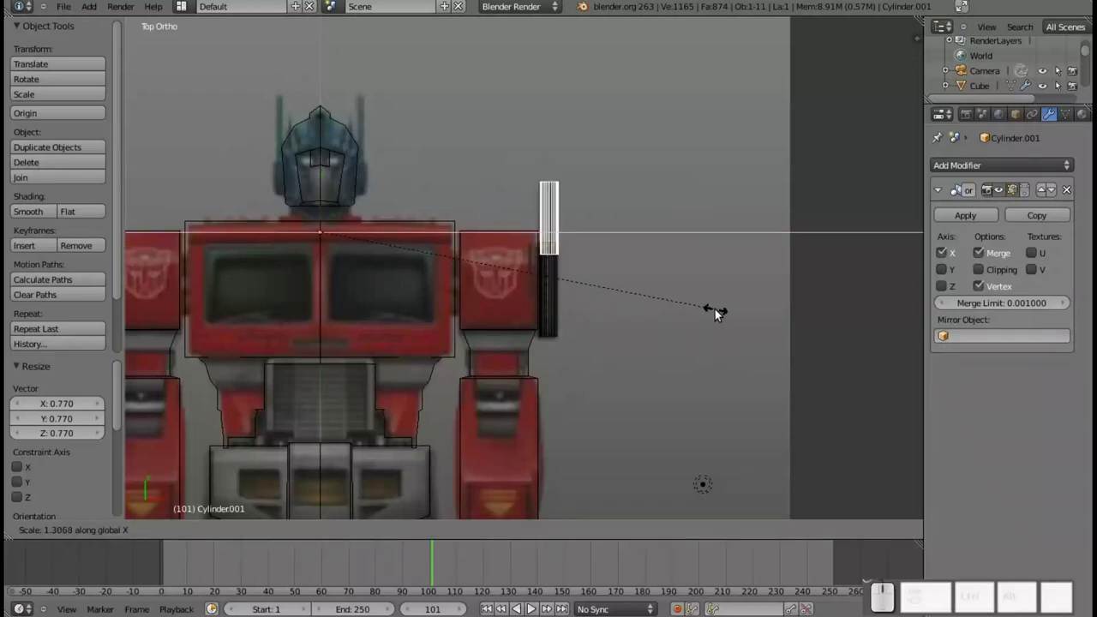
left_click(721, 312)
scroll("up", 3)
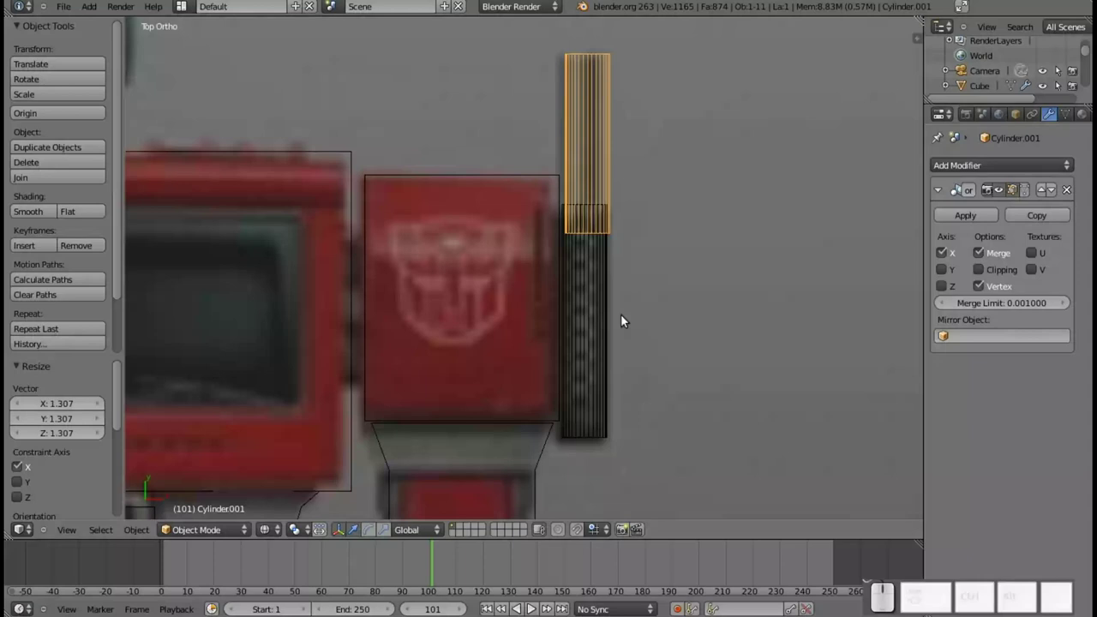
scroll("down", 3)
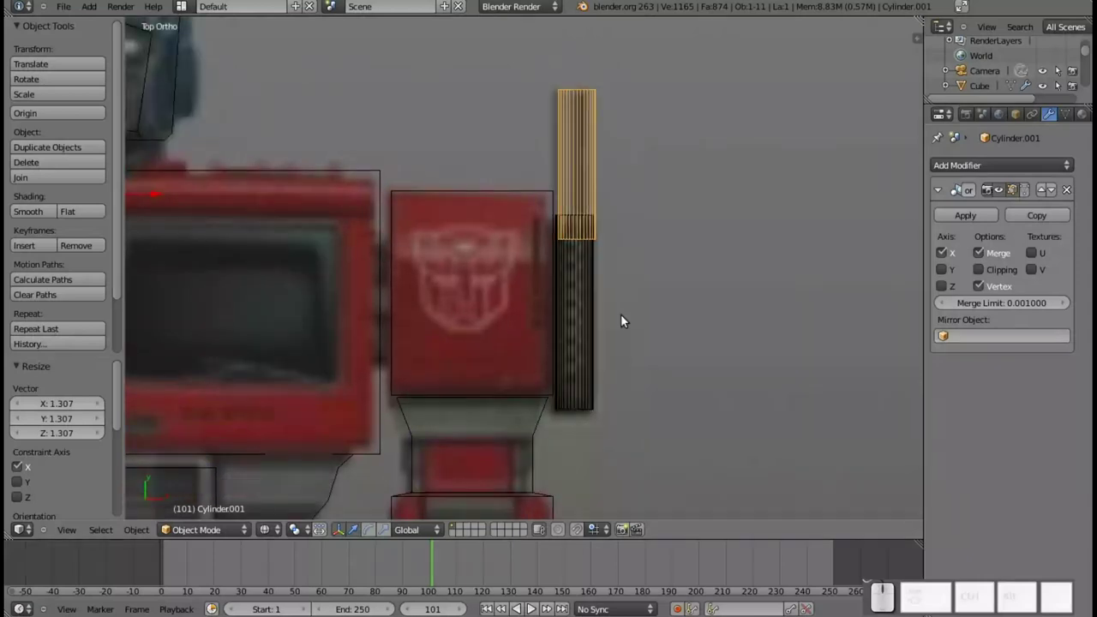
key("s")
left_click(511, 266)
key("s")
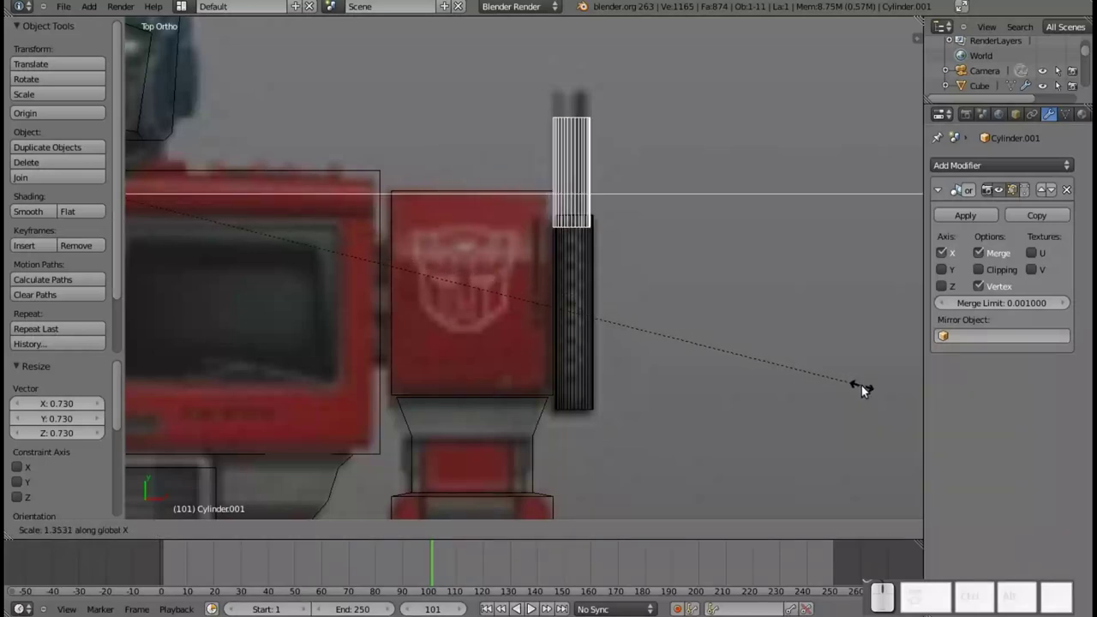
left_click(874, 391)
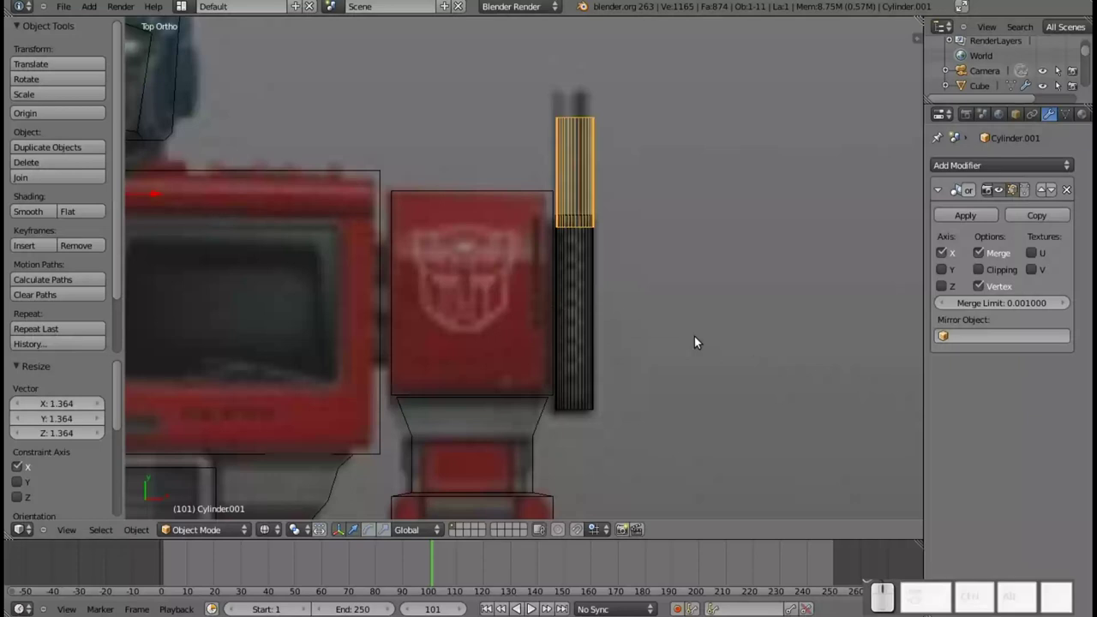
- Thin the upper pipe with its height fixed (Shift+Z), then lower its top vertices to shorten it
key("s")
key("shift+z")
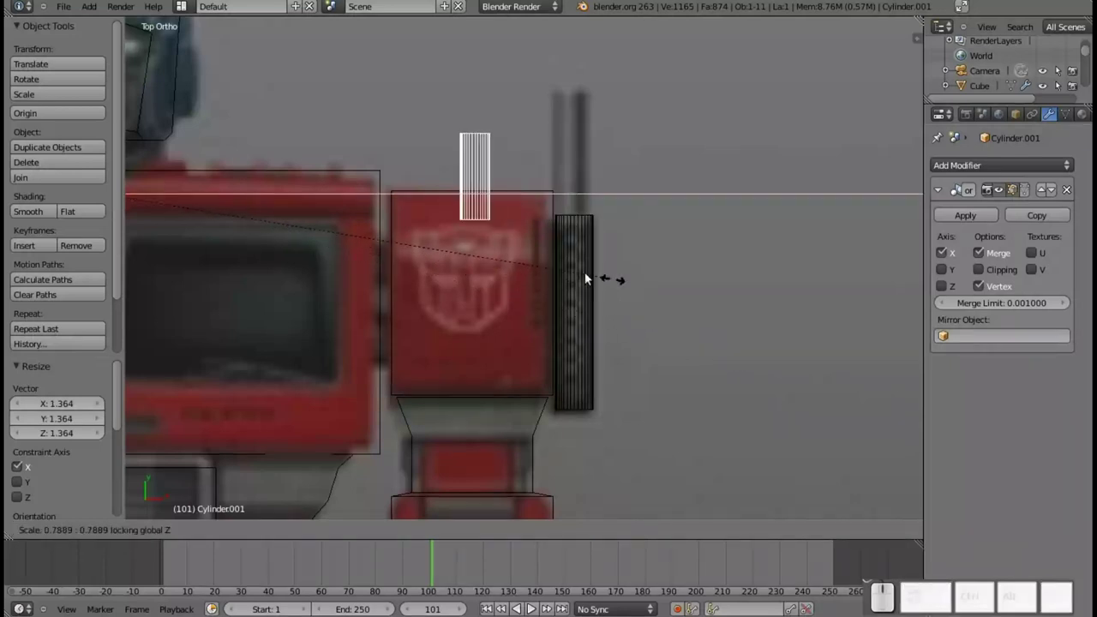
left_click(494, 268)
key("s")
key("x")
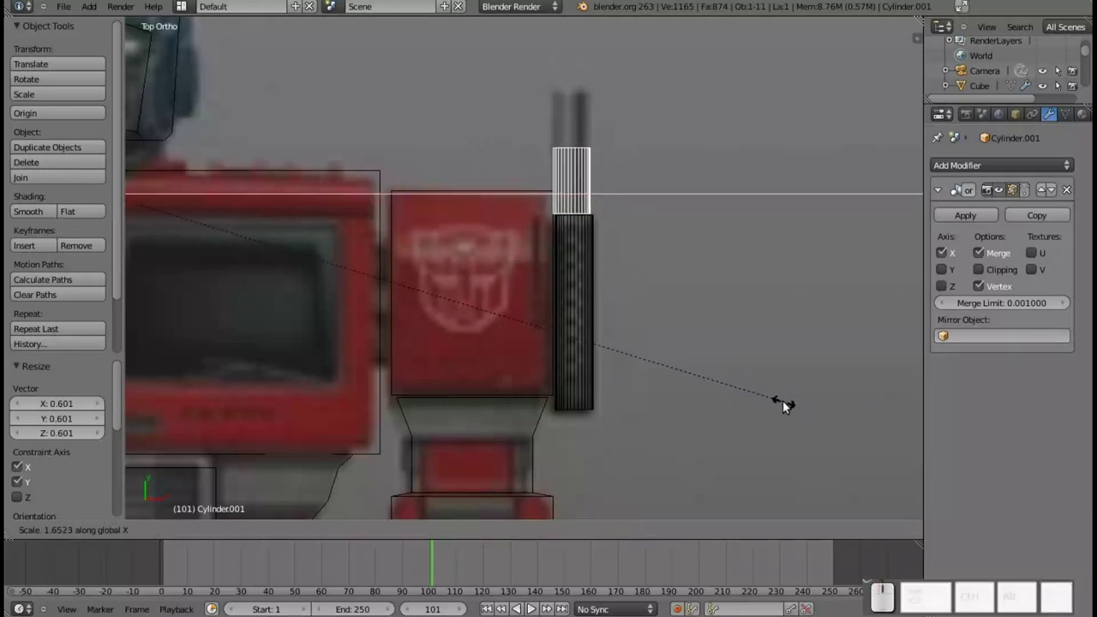
left_click(788, 405)
key("Tab")
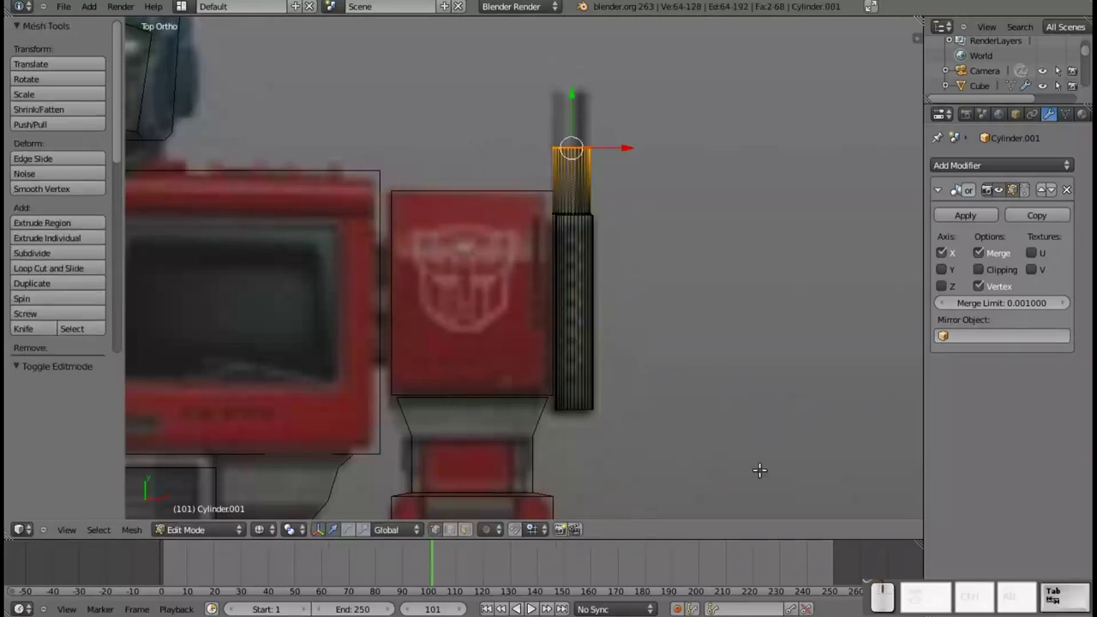
left_click_drag(570, 111, 575, 69)
key("Tab")
scroll("down", 3)
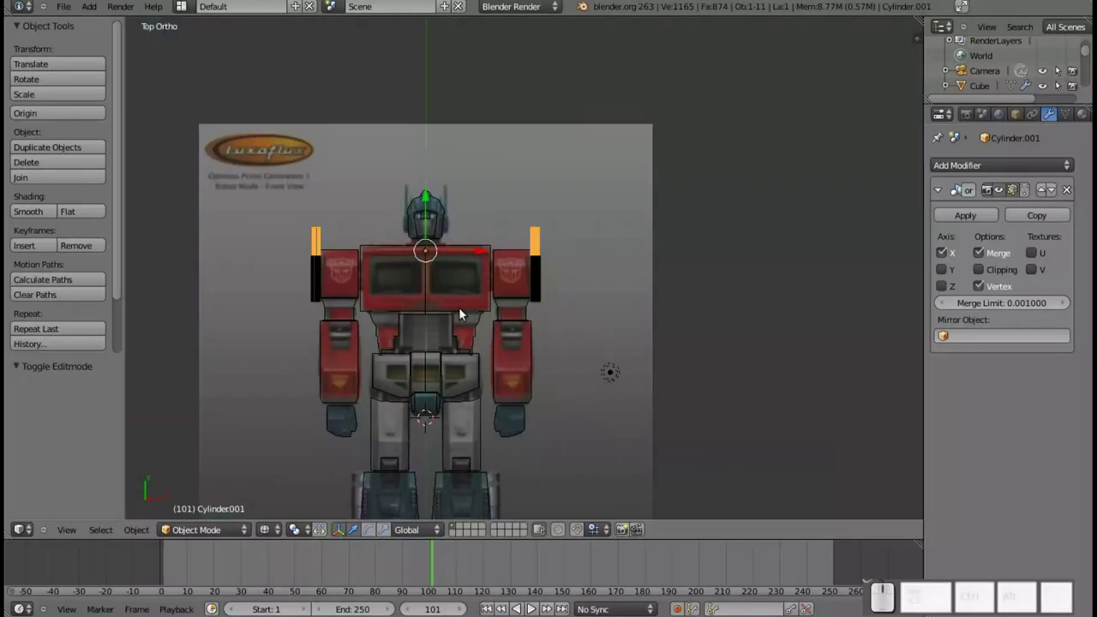
key("Tab")
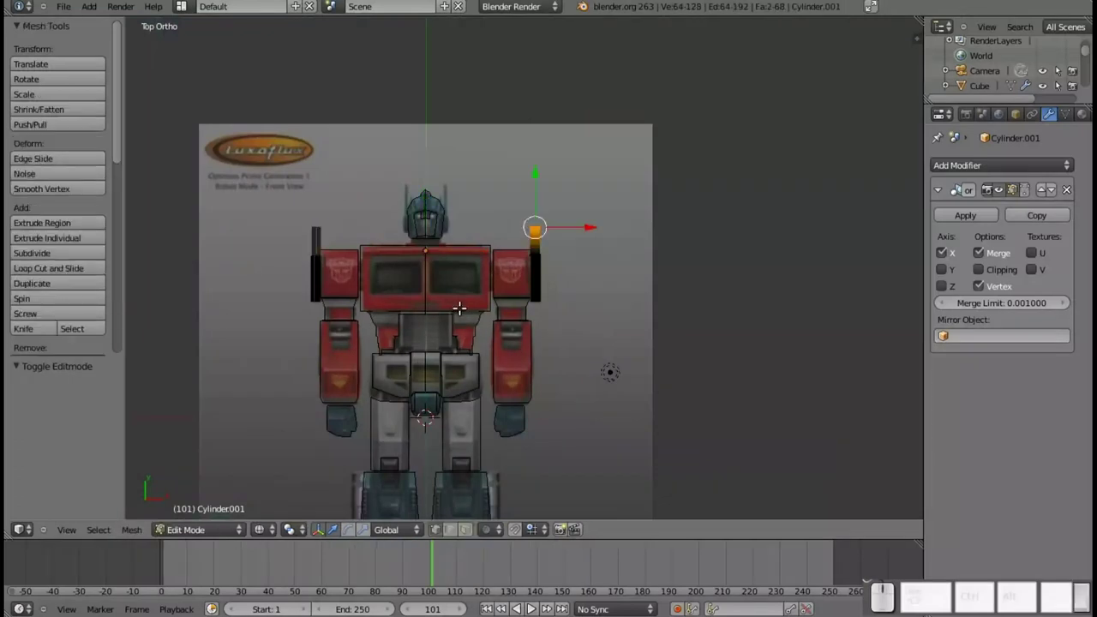
key("Tab")
- Switch to solid shading, pan and zoom down to the feet and bring up the Add menu
key("z")
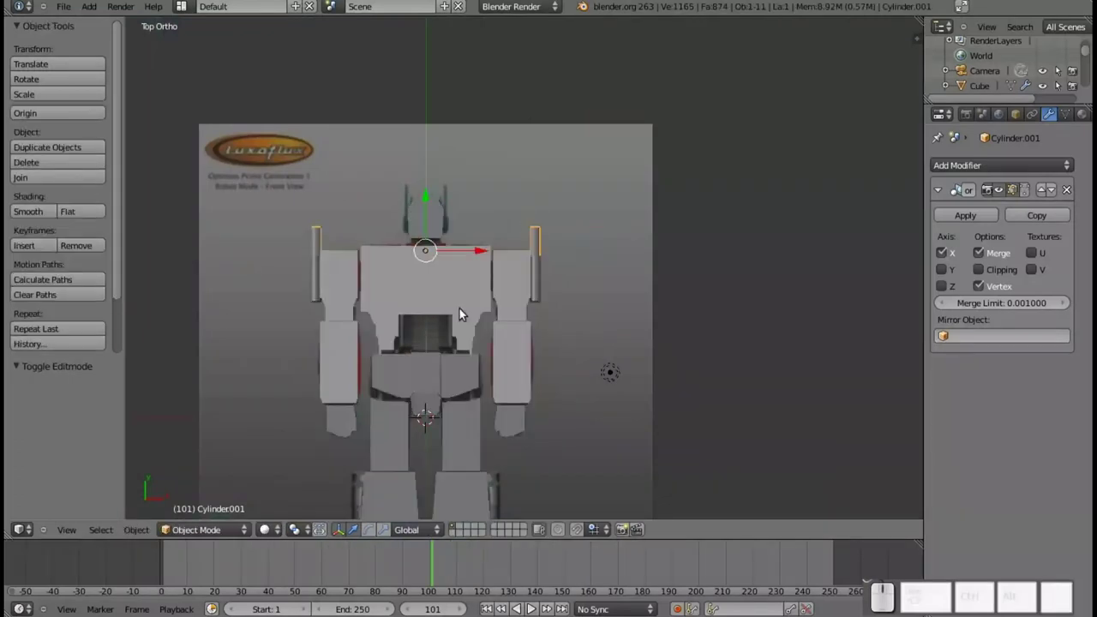
scroll("down", 3)
scroll("up", 3)
left_click_drag(671, 356, 537, 290)
middle_click(500, 407)
middle_click(348, 401)
key("KP_7")
middle_click(406, 429)
scroll("up", 3)
left_click_drag(430, 402, 613, 274)
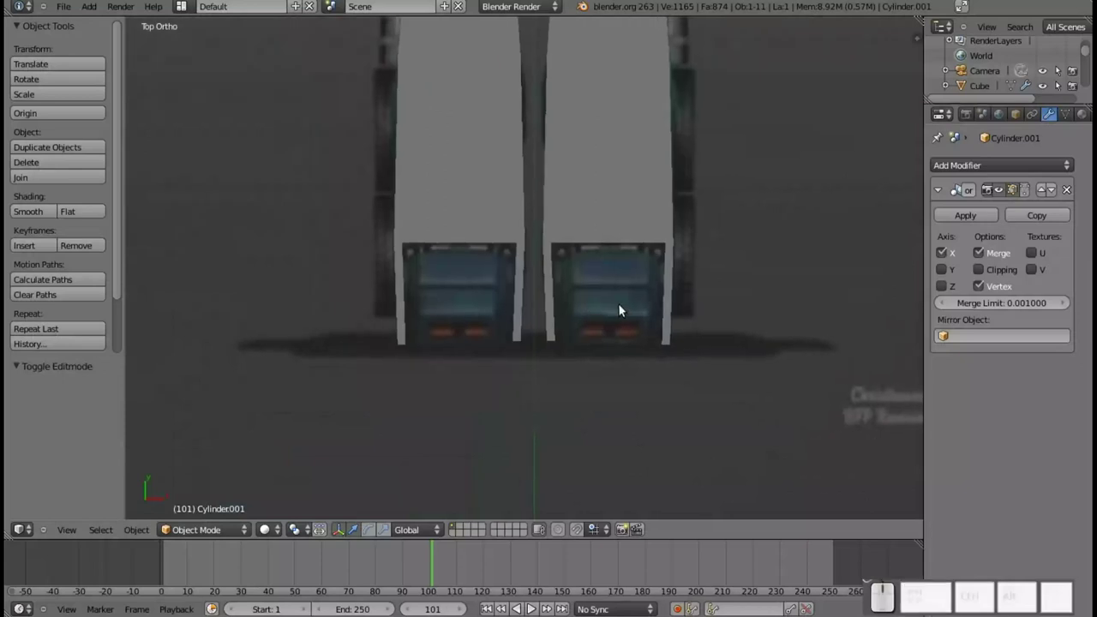
key("shift+a")
- Add a cube below the legs as a foot block and give it a Mirror modifier
left_click(656, 335)
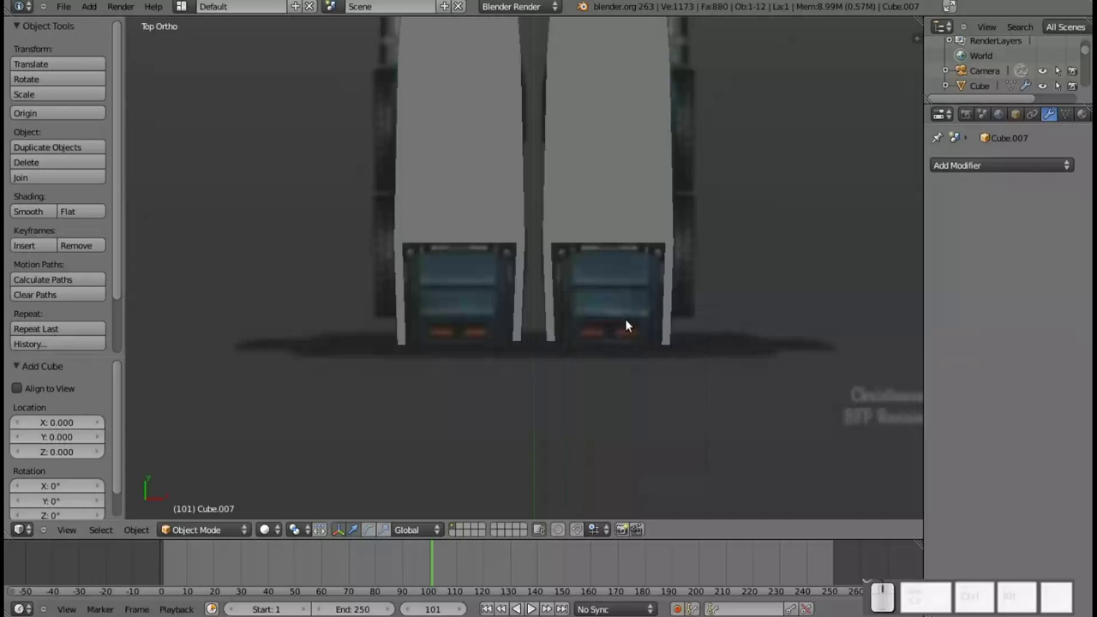
scroll("down", 3)
left_click_drag(531, 50, 546, 232)
key("Tab")
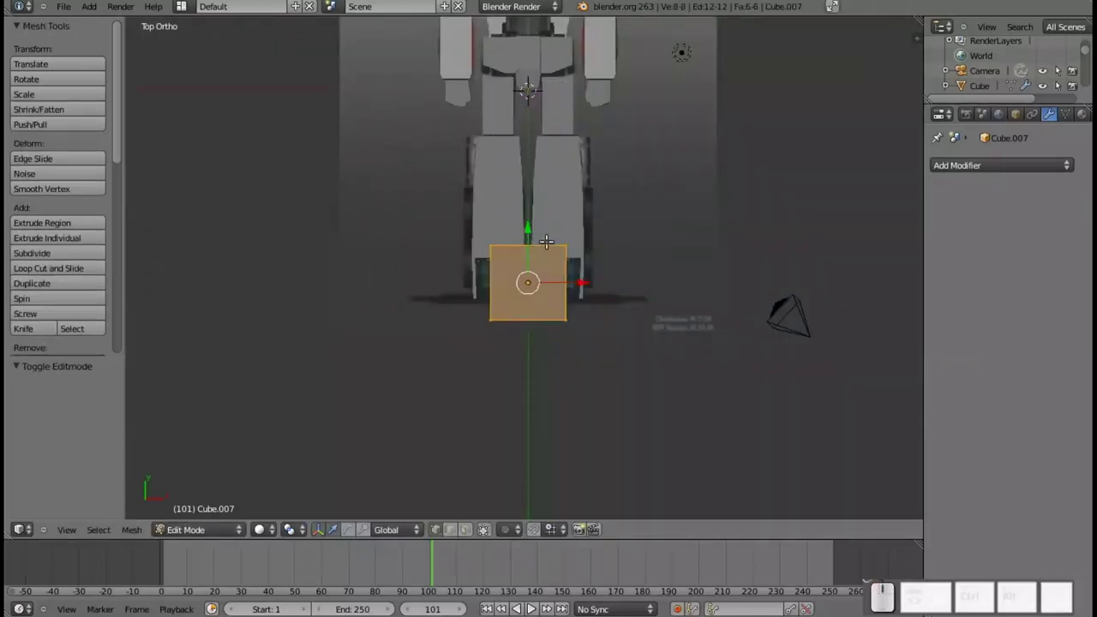
left_click(973, 174)
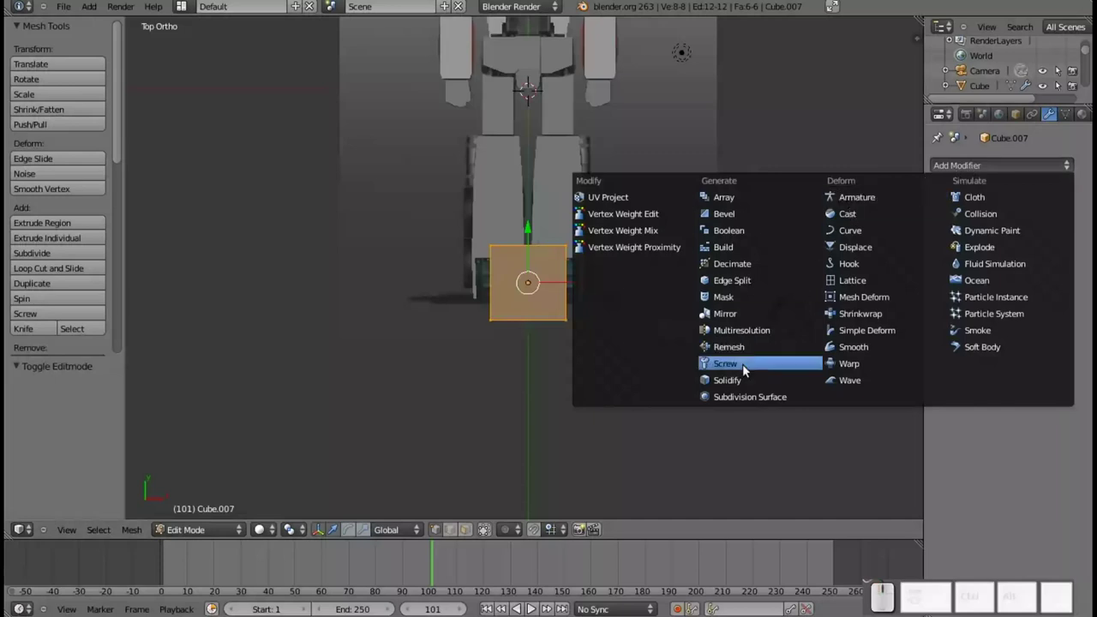
left_click(743, 315)
- Scale and position the cube so it covers one foot in the reference
left_click_drag(571, 273, 624, 295)
key("s")
left_click(609, 293)
left_click_drag(608, 280, 580, 256)
scroll("up", 3)
left_click_drag(606, 247, 609, 269)
key("z")
middle_click(633, 301)
scroll("up", 3)
- Start a horizontal loop cut (Ctrl+R) across the foot block
middle_click(578, 283)
scroll("down", 3)
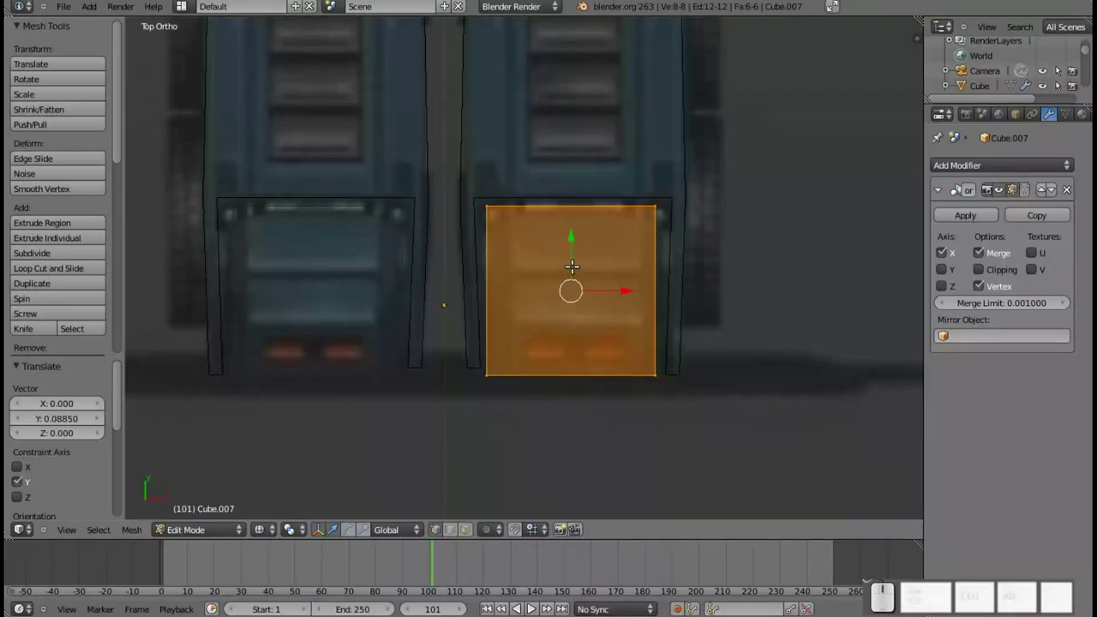
scroll("down", 3)
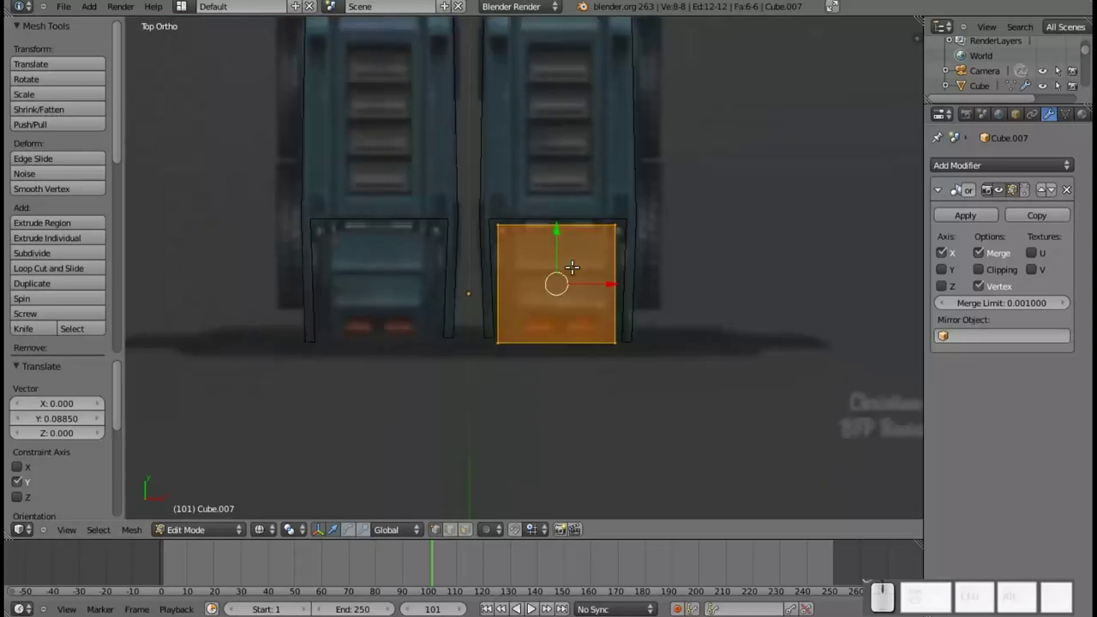
scroll("up", 3)
scroll("down", 3)
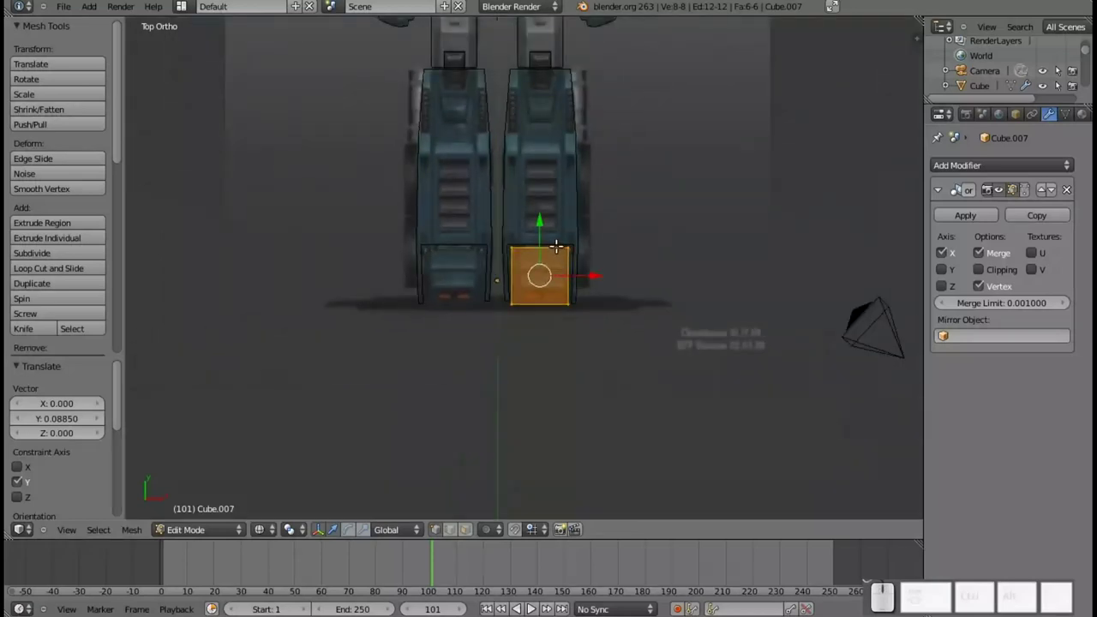
scroll("up", 3)
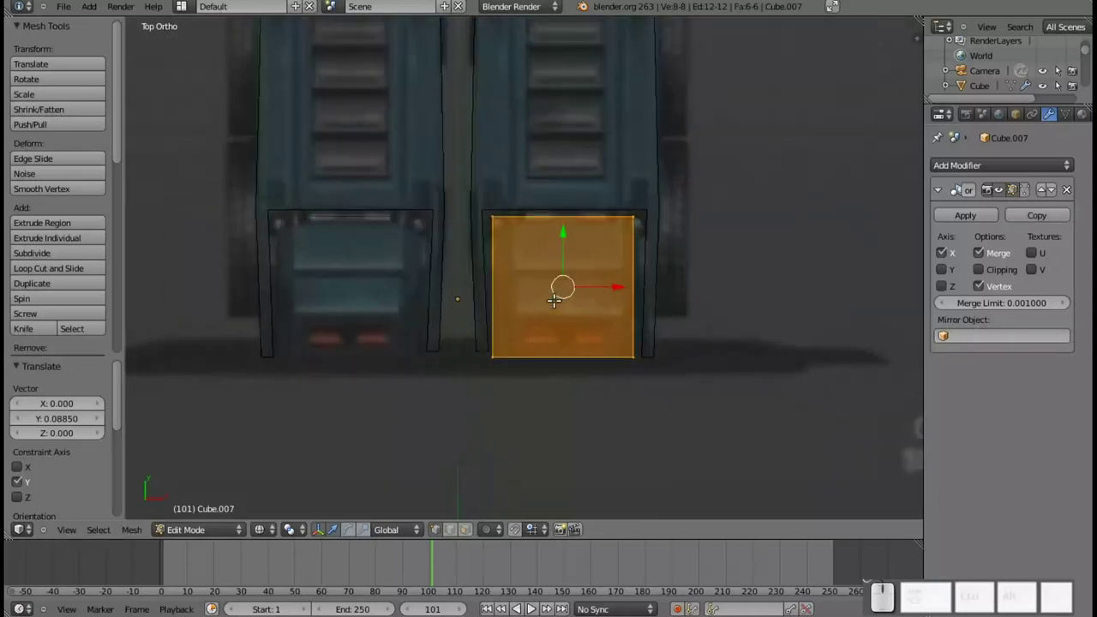
key("ctrl+r")
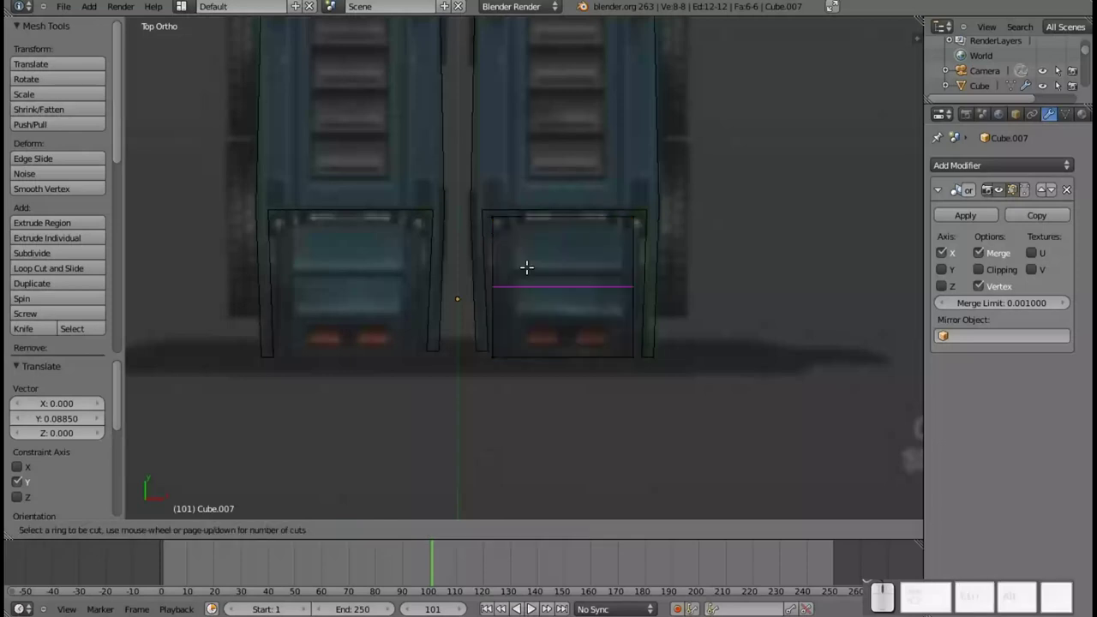
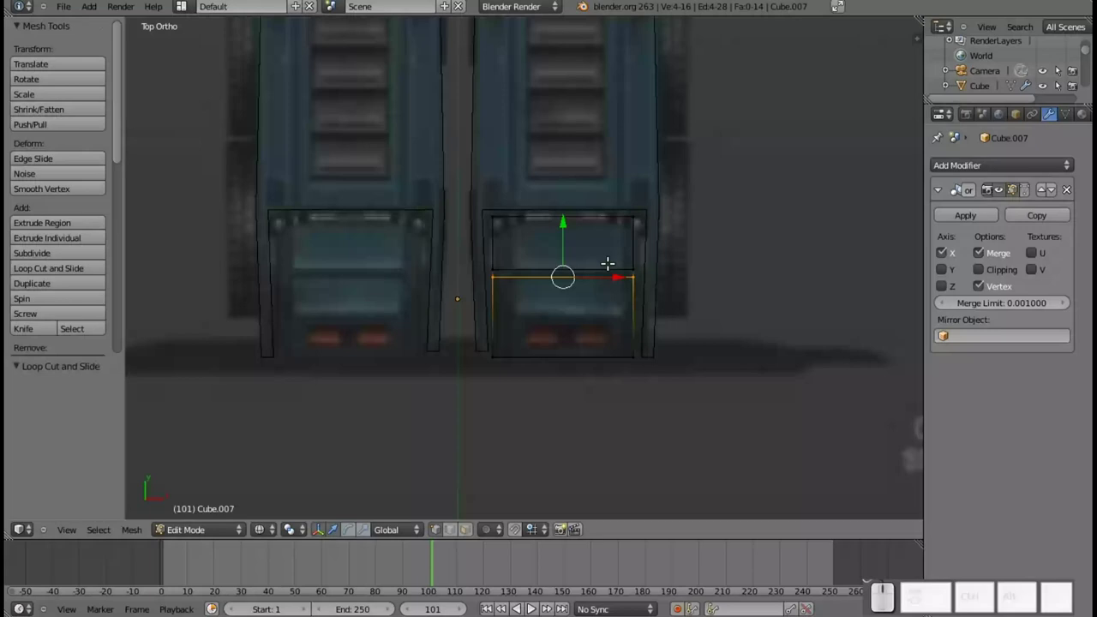
- Switch to solid shading, leave Edit Mode at the hips and bring up the Add menu
key("z")
scroll("down", 3)
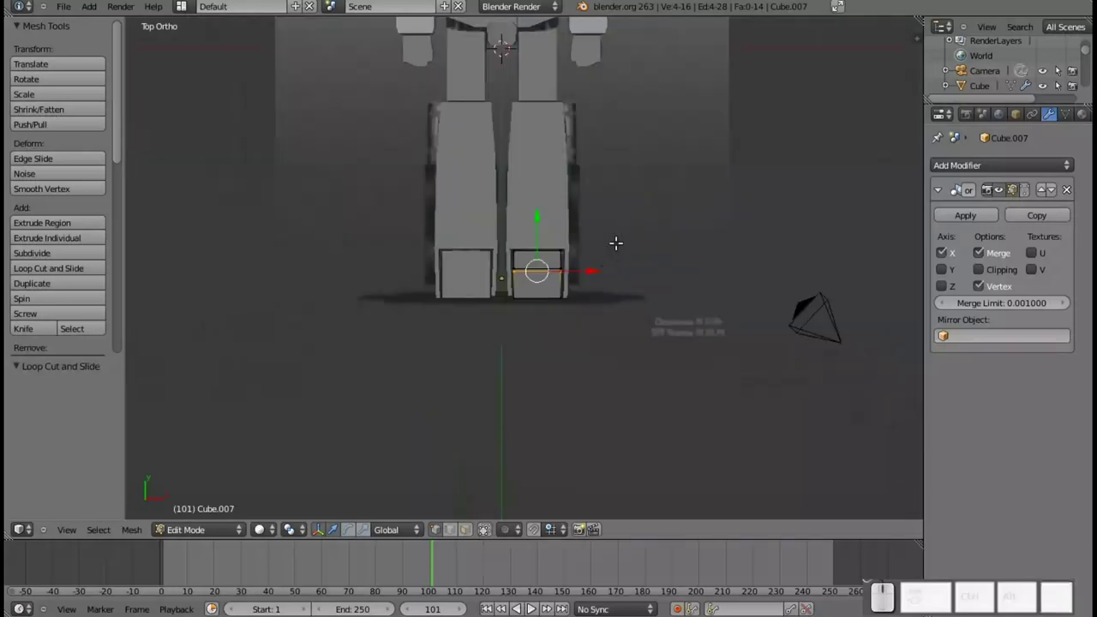
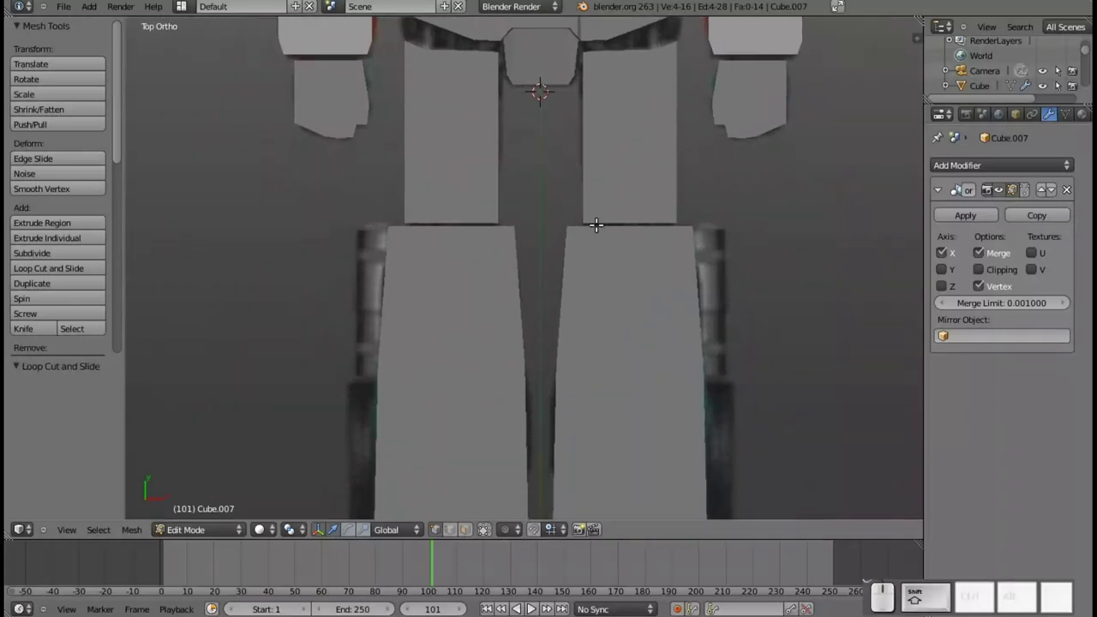
scroll("down", 3)
left_click_drag(592, 363, 611, 335)
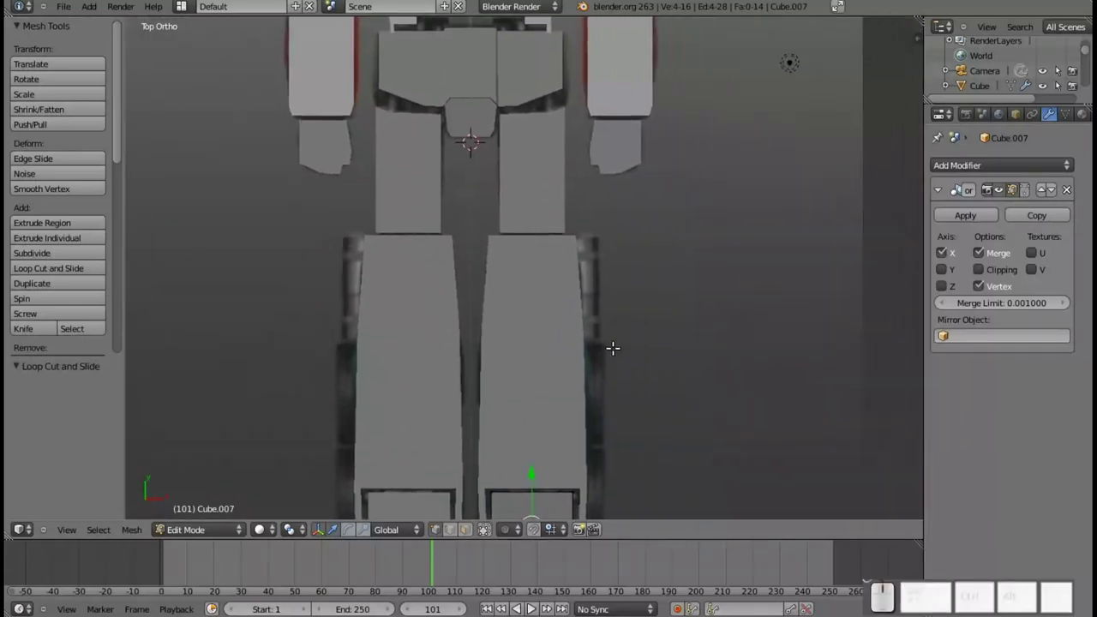
key("shift+a")
key("Escape")
key("Tab")
key("shift+a")
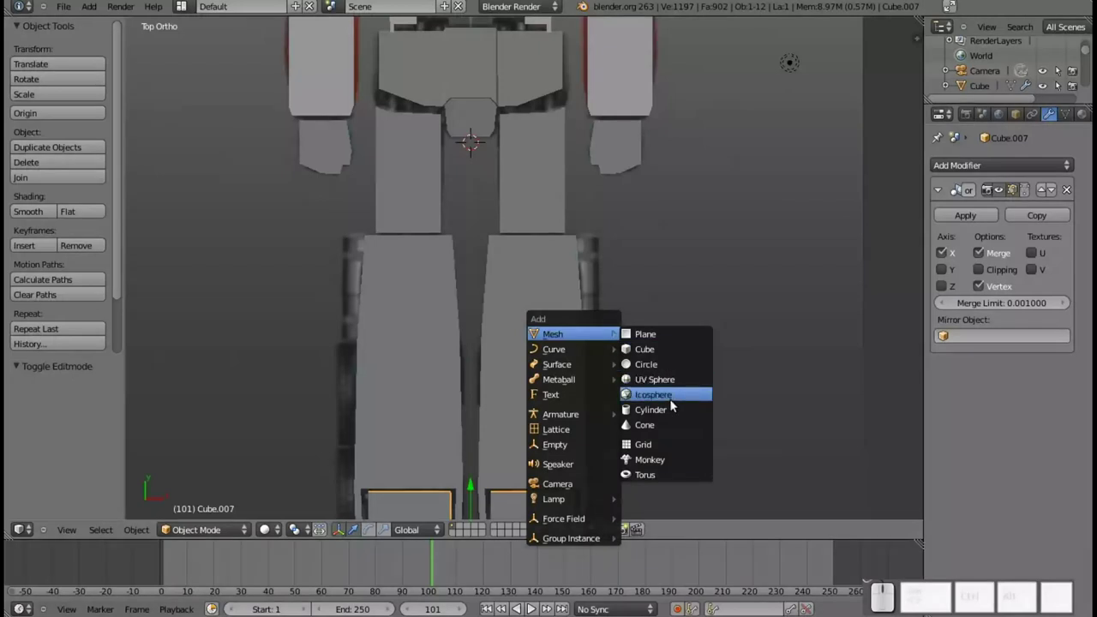
- Add a cylinder at the hips, rotate it 90° about X and scale it down
left_click(675, 415)
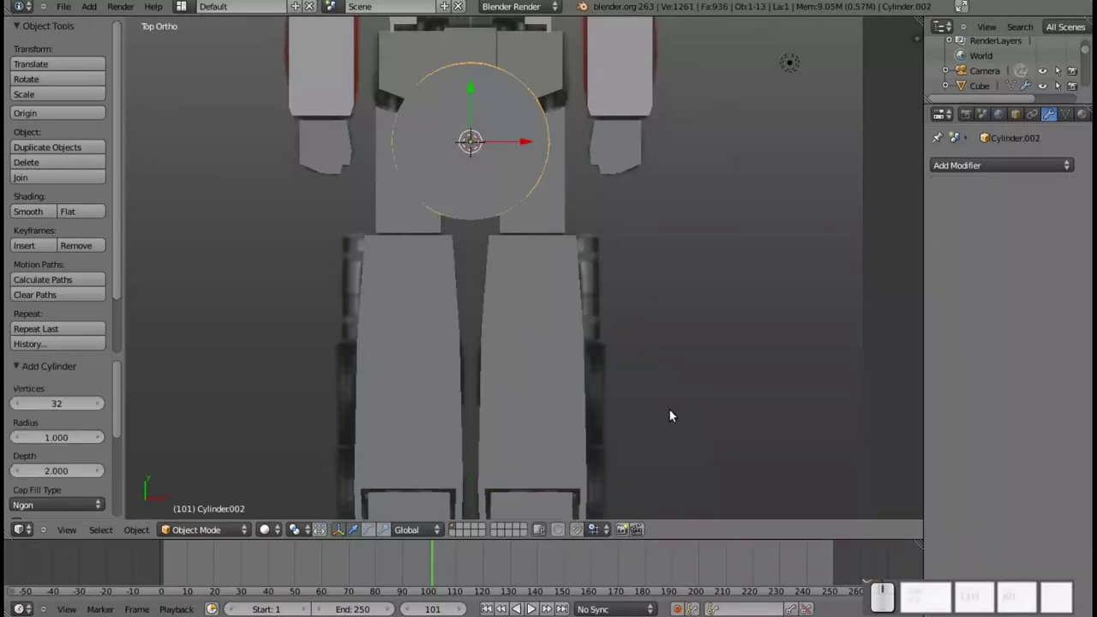
key("r")
key("x")
key("KP_9")
key("KP_0")
key("KP_Enter")
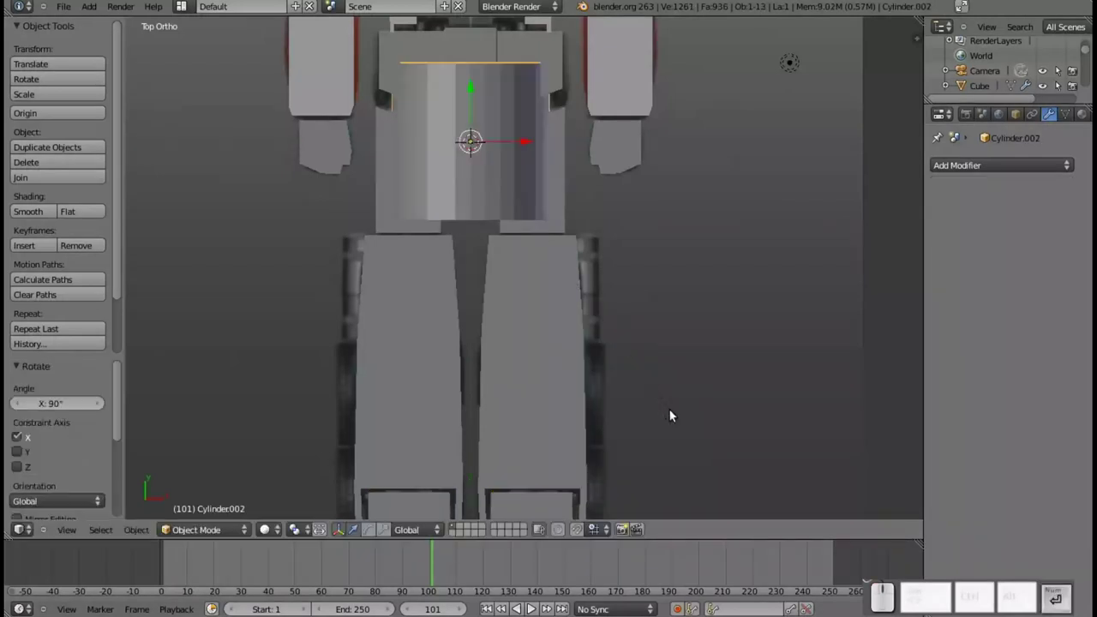
key("s")
left_click(487, 163)
left_click_drag(474, 117, 527, 213)
- Give the cylinder a Mirror modifier and move it out to the right hip
key("Tab")
left_click(1001, 169)
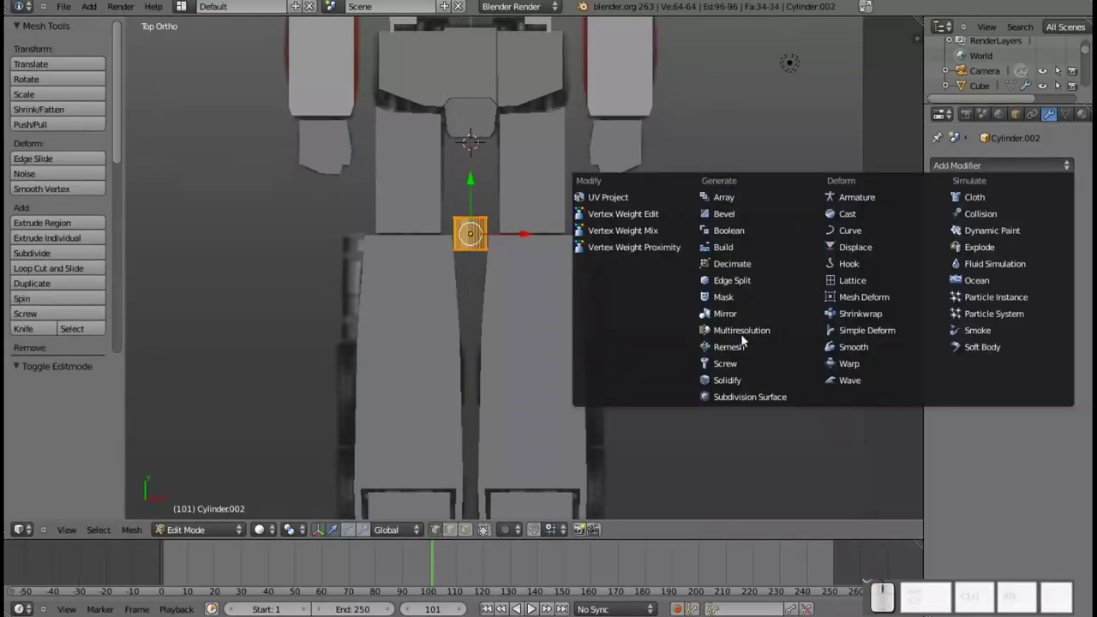
left_click(745, 320)
left_click_drag(511, 229, 610, 203)
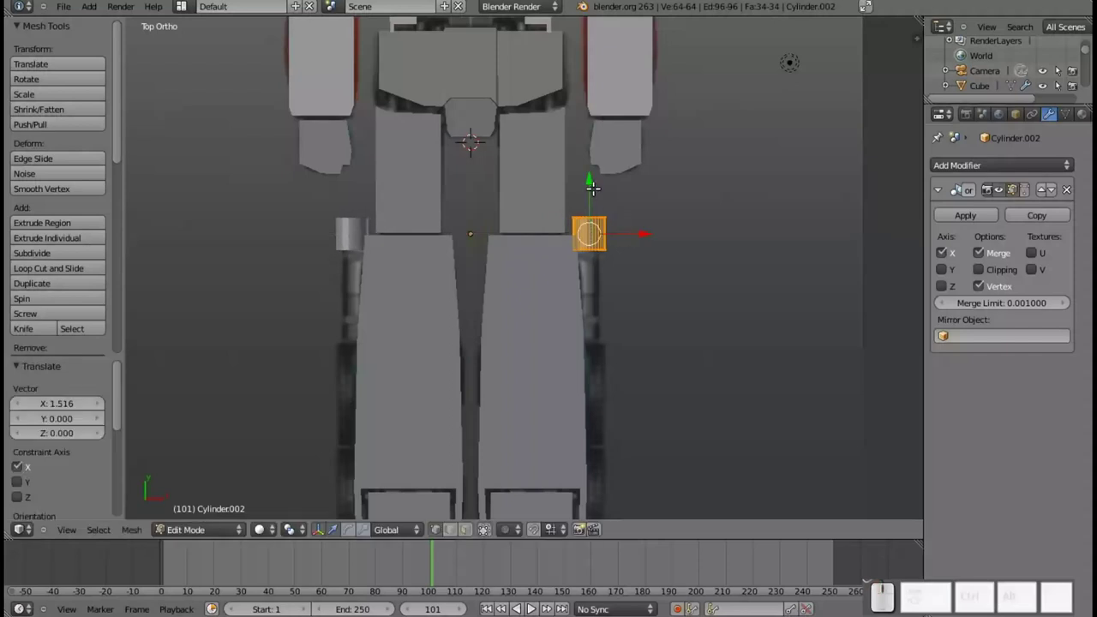
left_click_drag(588, 182, 595, 279)
- Select the cylinder's upper end and lengthen it up to the torso's bottom
key("a")
key("b")
left_click(641, 317)
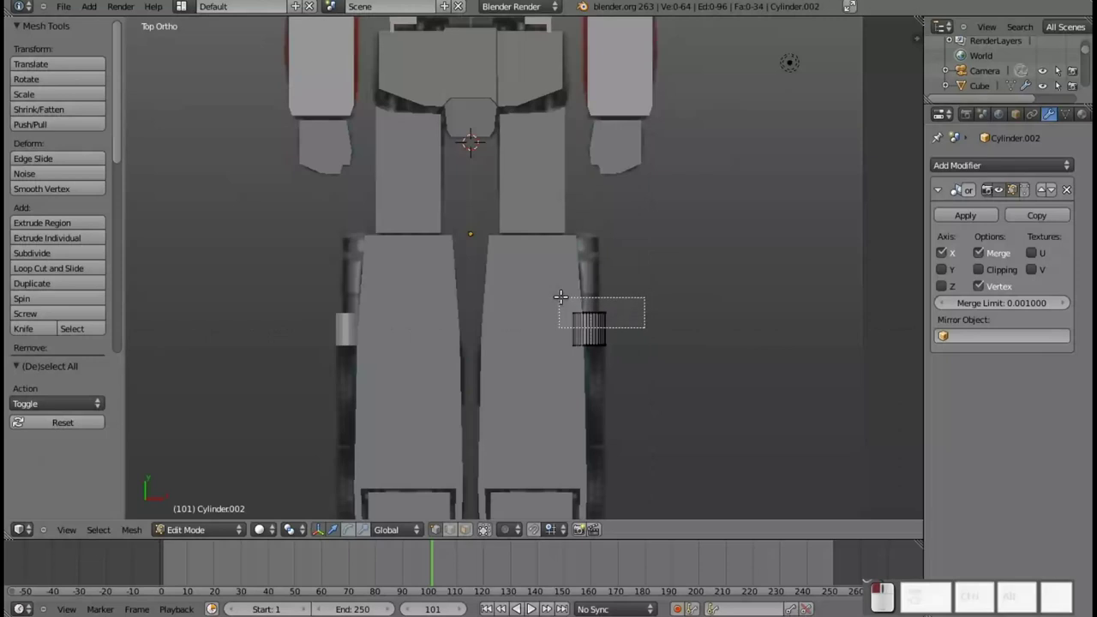
left_click_drag(589, 264, 580, 204)
scroll("down", 3)
key("Caps_Lock")
left_click_drag(558, 338, 583, 402)
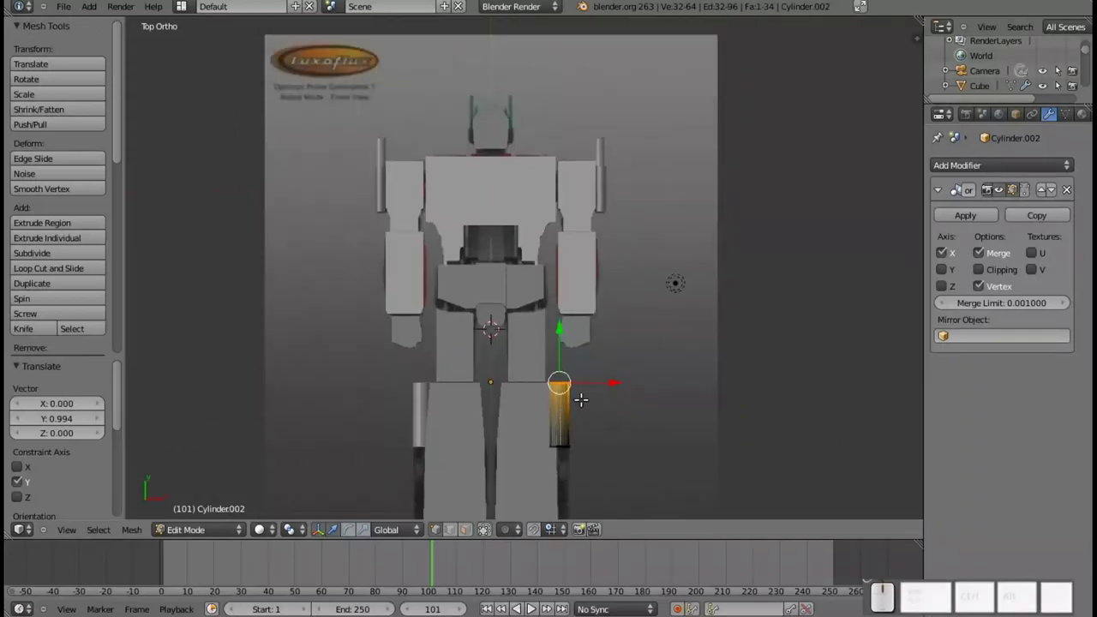
scroll("down", 3)
scroll("up", 3)
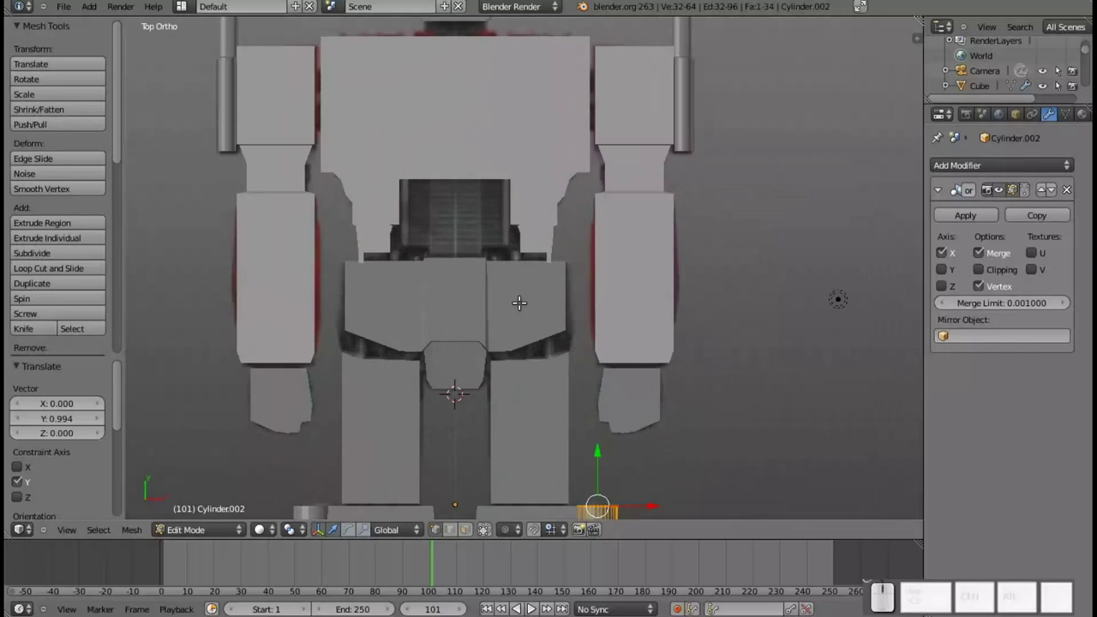
- Leave Edit Mode with the torso in view and bring up the Add menu for a new cube
left_click_drag(484, 321, 582, 413)
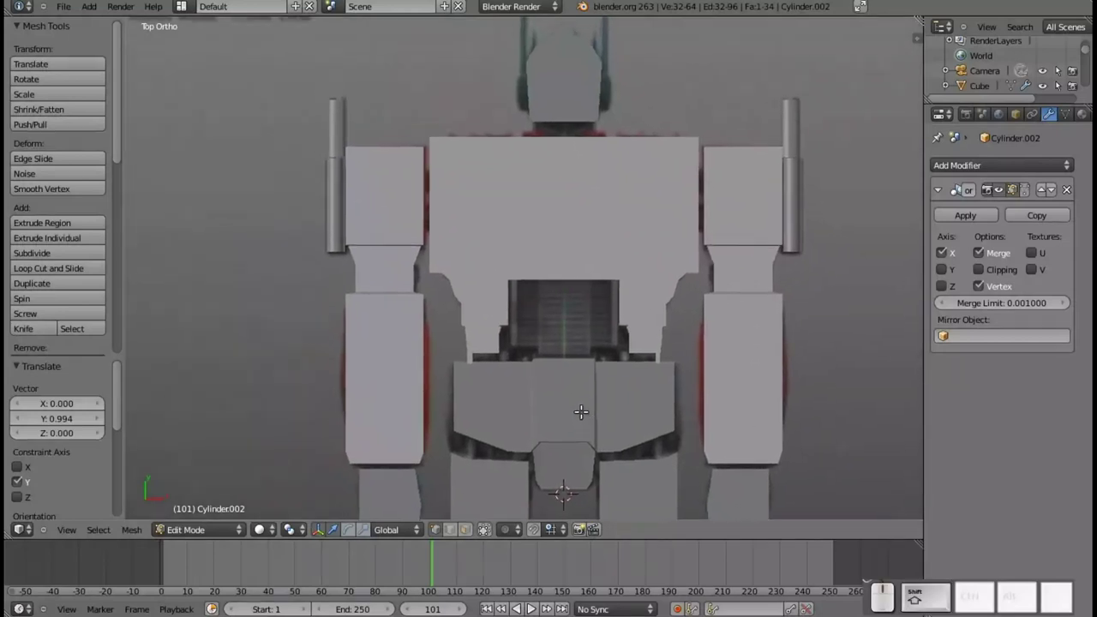
scroll("down", 3)
key("Tab")
scroll("up", 3)
key("shift+a")
- Add a cube, raise it along Y into the chest hollow and shrink it to fit
left_click(611, 401)
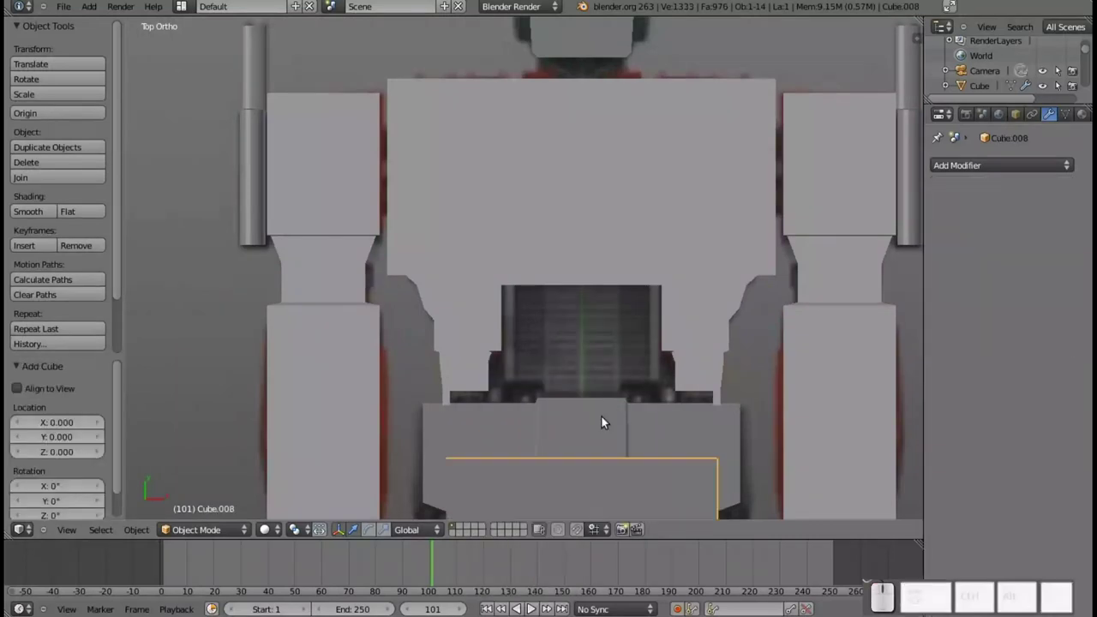
key("g")
key("y")
left_click(629, 210)
key("s")
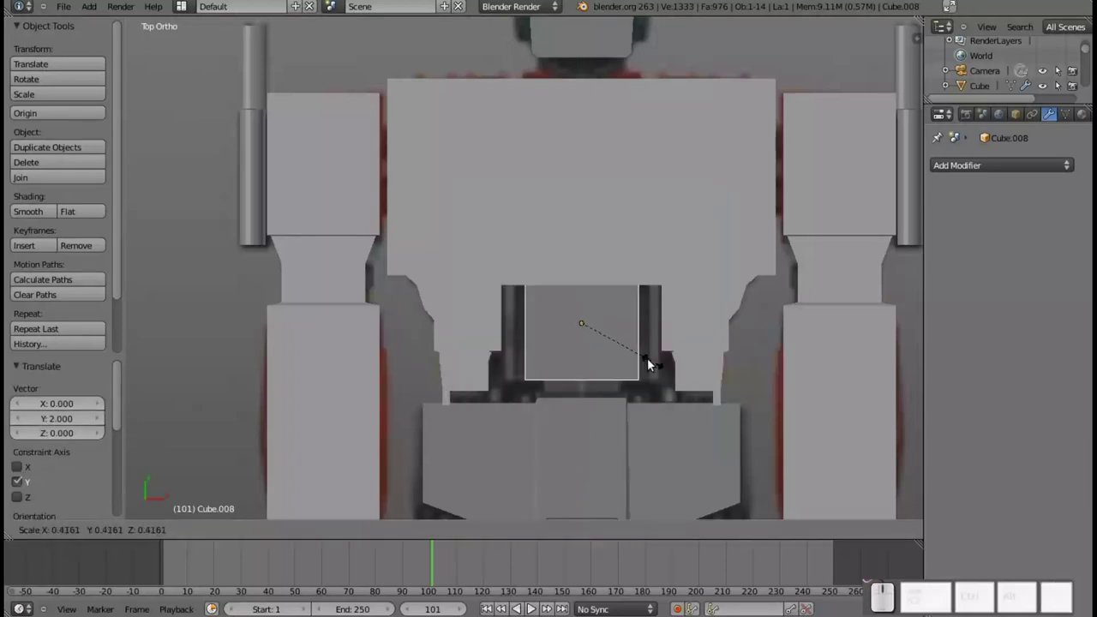
left_click(650, 361)
left_click_drag(584, 280, 586, 295)
key("s")
key("y")
left_click(654, 402)
- Widen the chest block along X to fill the hollow
left_click_drag(585, 299, 612, 317)
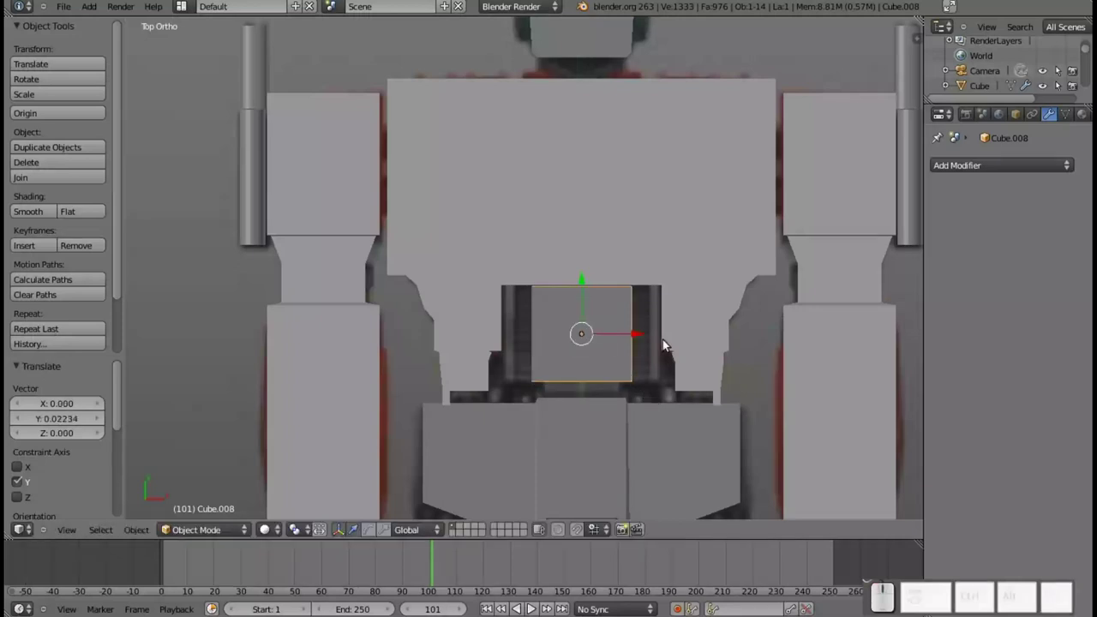
key("s")
key("y")
key("Escape")
key("s")
key("x")
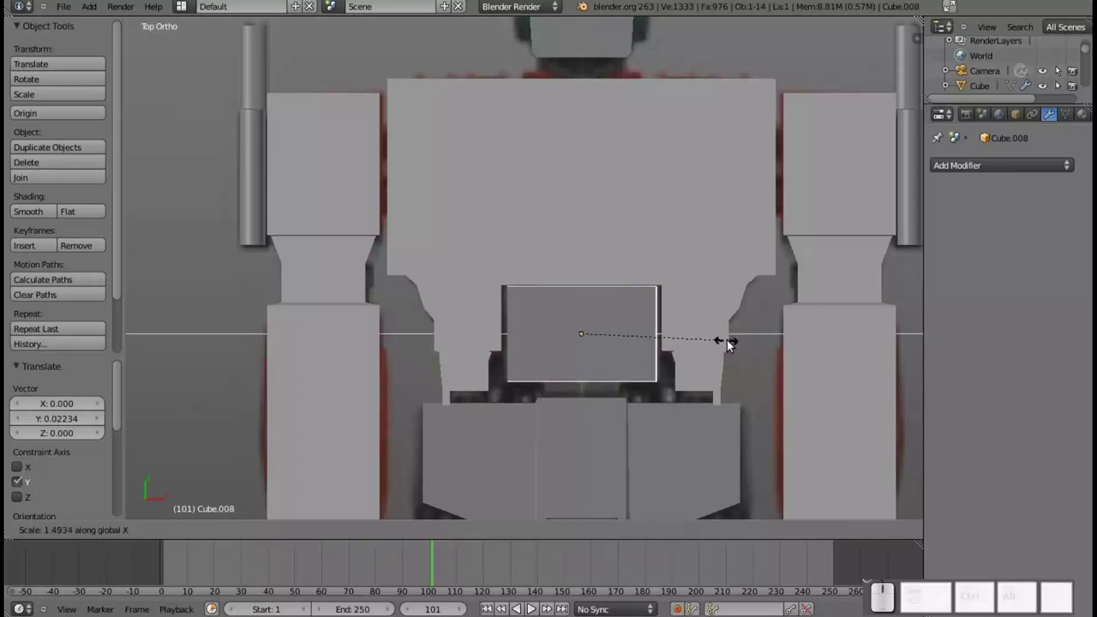
left_click(737, 344)
- Deepen the chest block along Z and orbit to check it
scroll("down", 3)
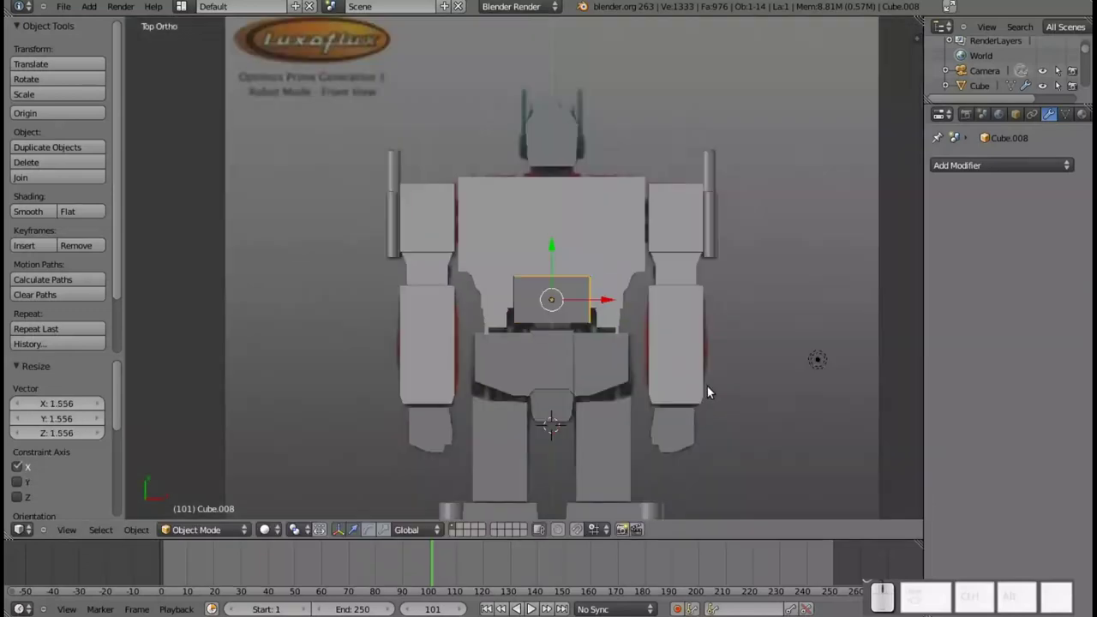
left_click_drag(731, 374, 622, 322)
left_click_drag(589, 340, 693, 275)
scroll("down", 3)
left_click_drag(651, 394, 539, 390)
left_click_drag(546, 387, 576, 408)
scroll("up", 3)
key("s")
key("z")
left_click(671, 431)
scroll("down", 3)
left_click_drag(407, 423, 518, 265)
scroll("up", 3)
- Select the head, delete the stray face inside its mesh and return to Object Mode
middle_click(599, 153)
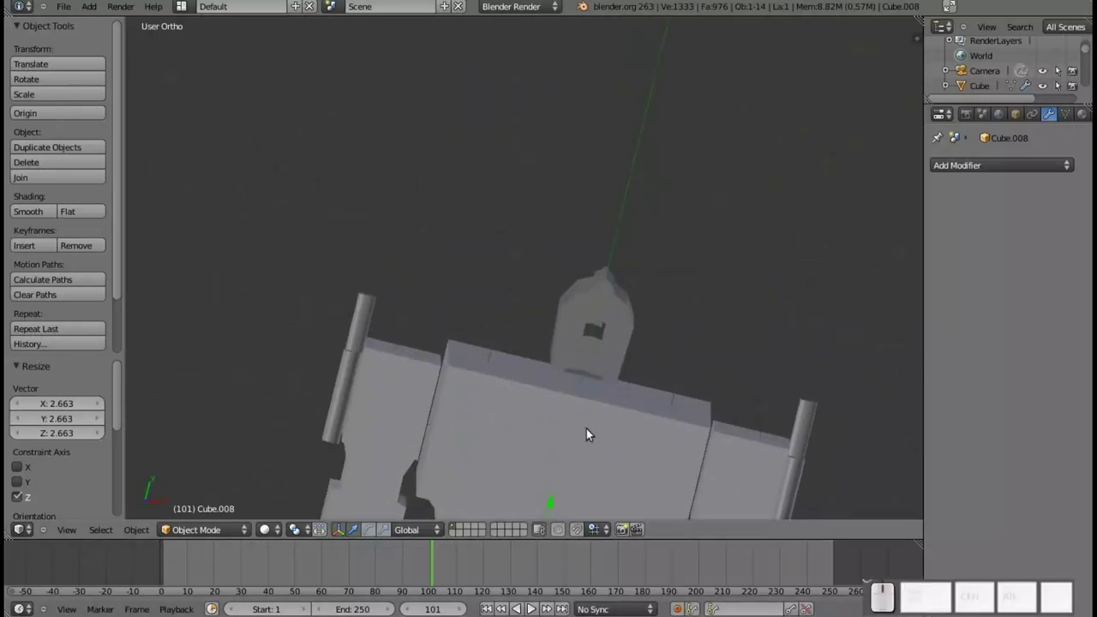
right_click(608, 349)
key("Tab")
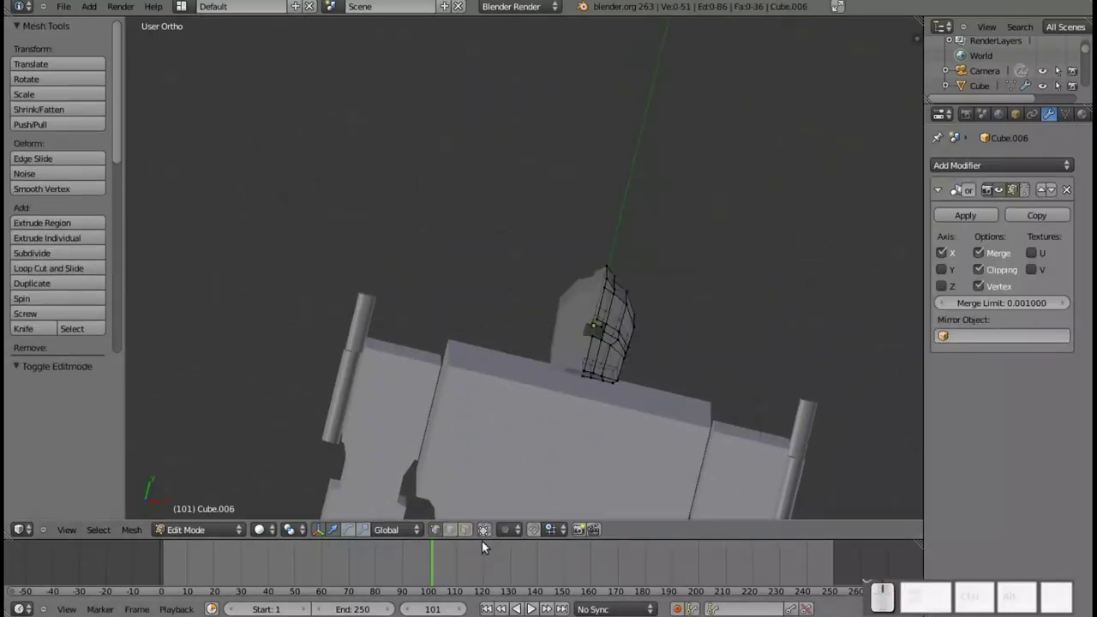
left_click(471, 535)
scroll("up", 3)
right_click(640, 414)
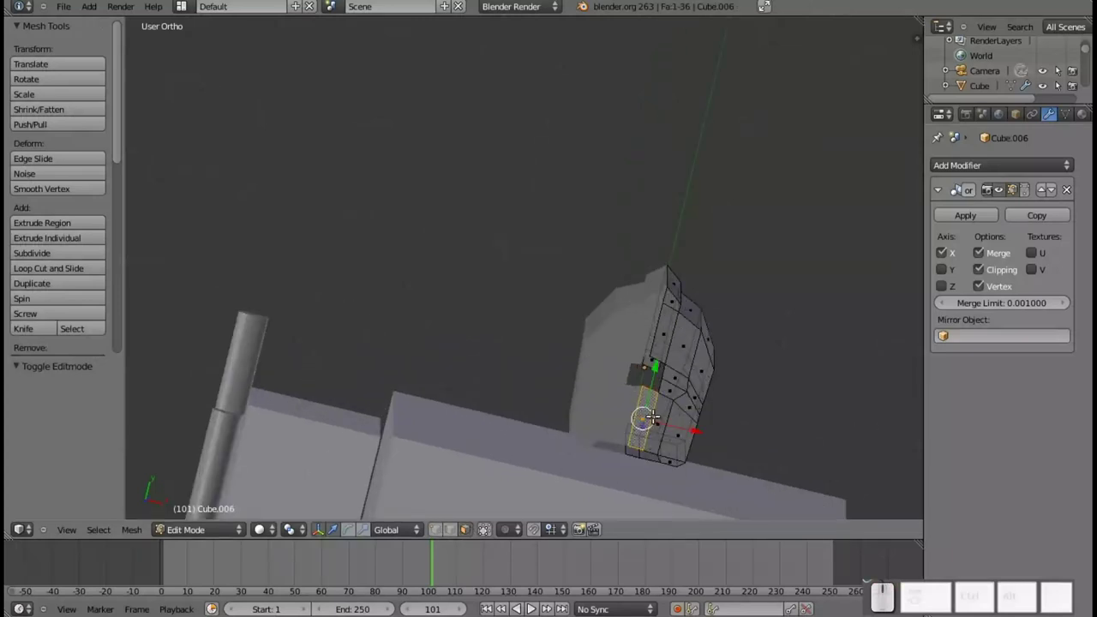
key("x")
left_click(650, 412)
key("Tab")
- Orbit back to a front view of the whole robot
scroll("down", 3)
middle_click(657, 414)
left_click_drag(539, 429, 664, 379)
scroll("down", 3)
middle_click(626, 372)
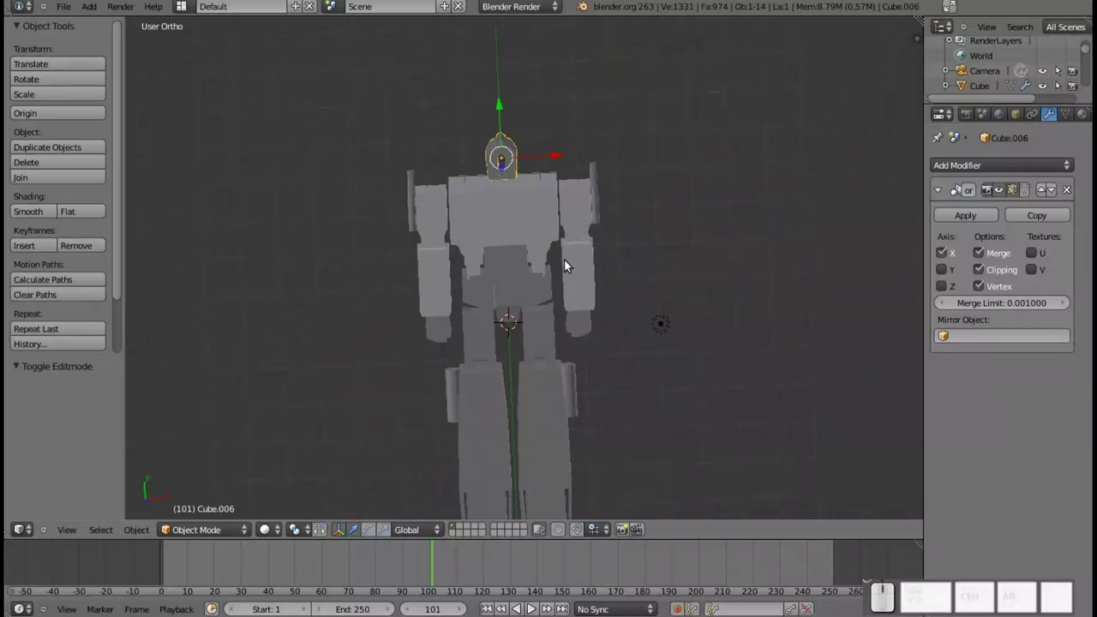